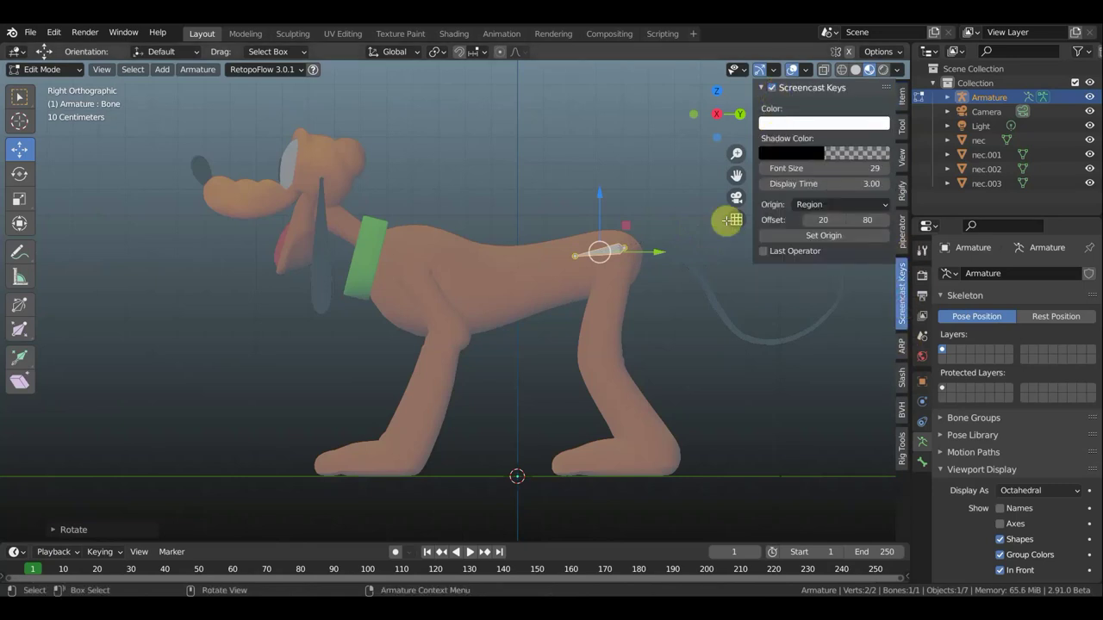
Position the first bone at the hip lying along the top of the back.
key("n")
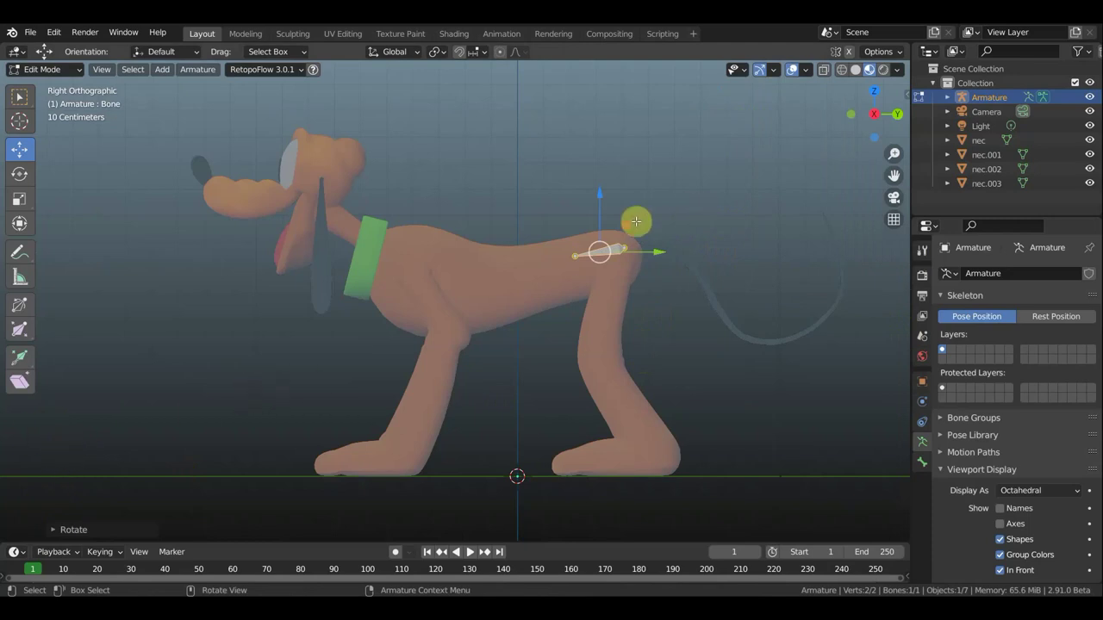
key("g")
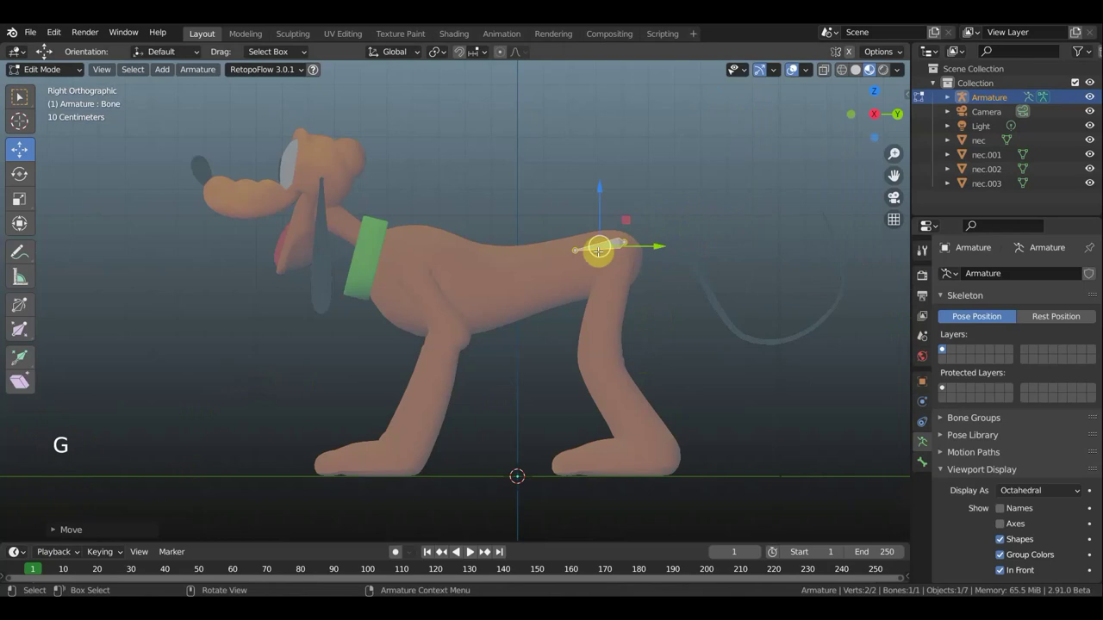
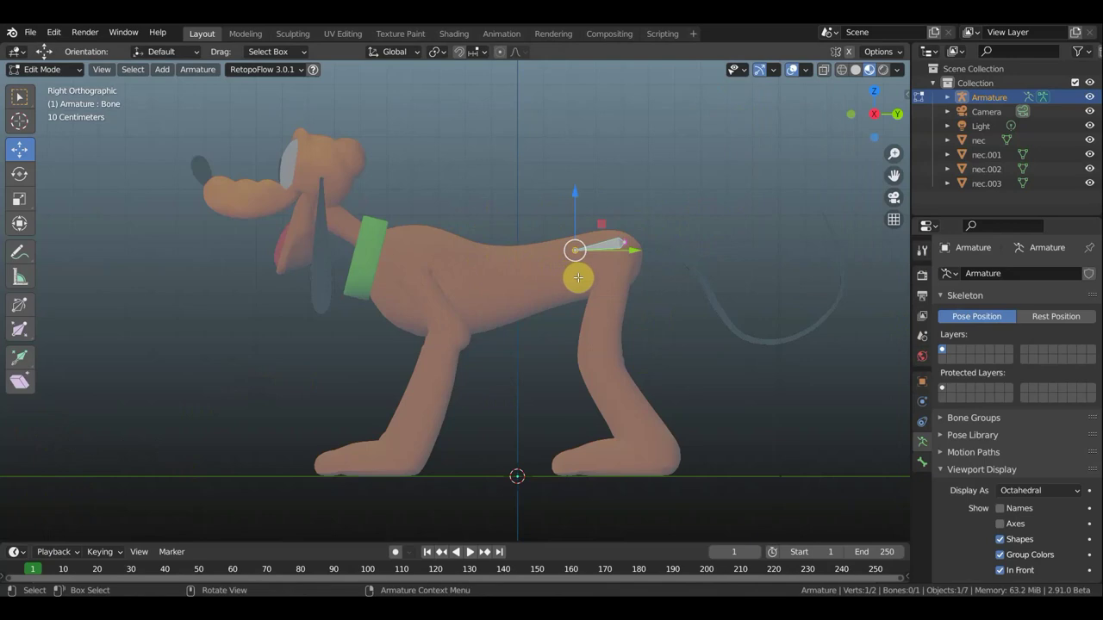
Extrude a chain of spine bones from the hip forward along the back to the collar.
key("g")
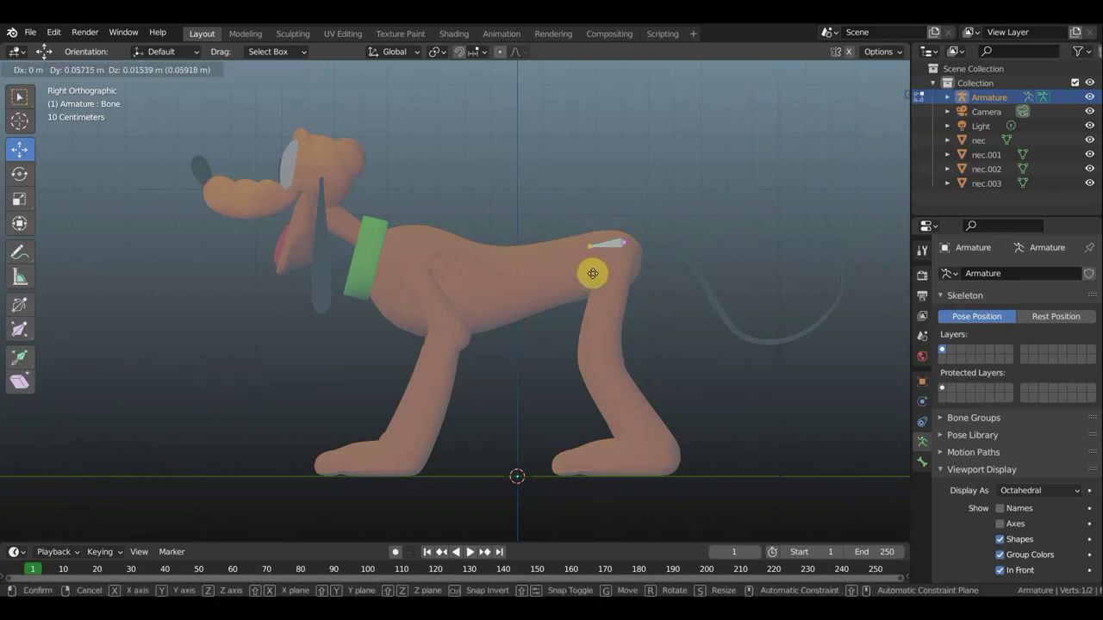
key("e")
key("e")
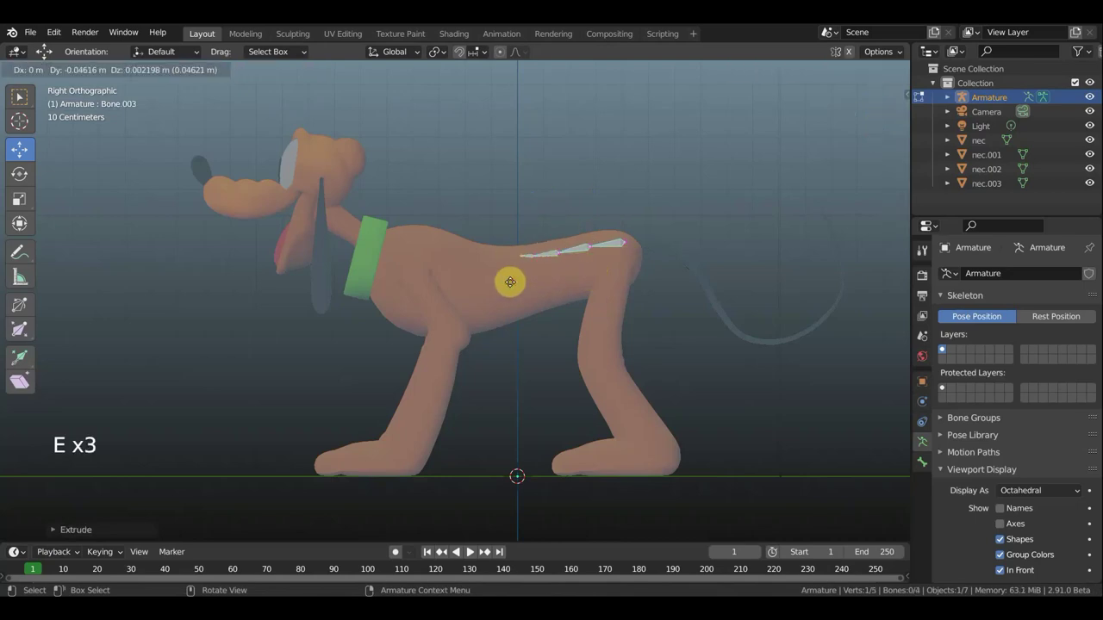
key("e")
key("e")
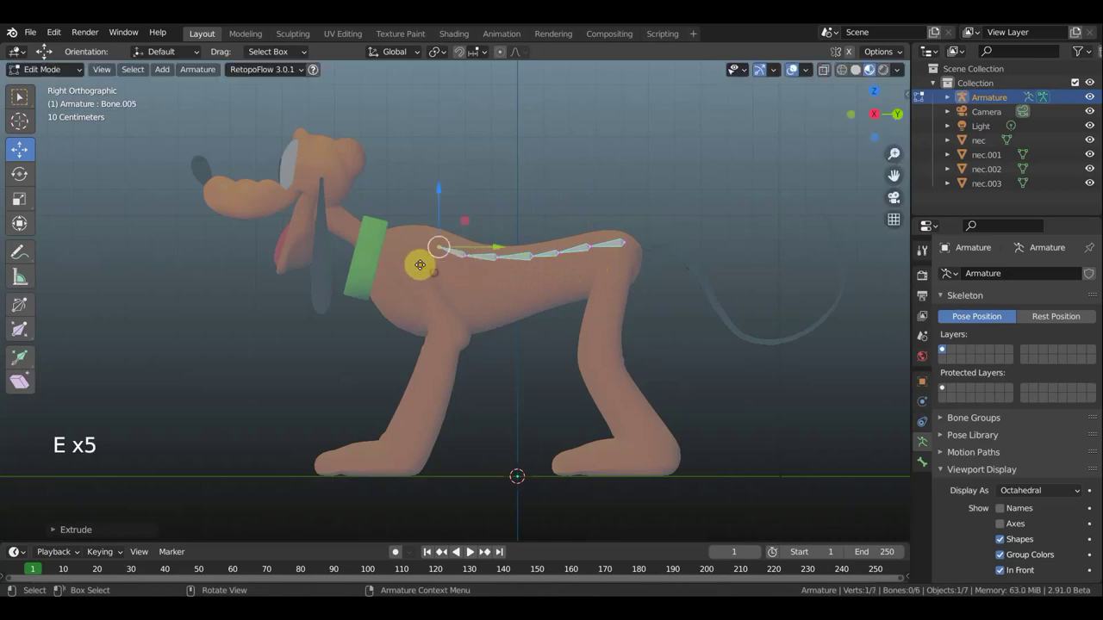
key("e")
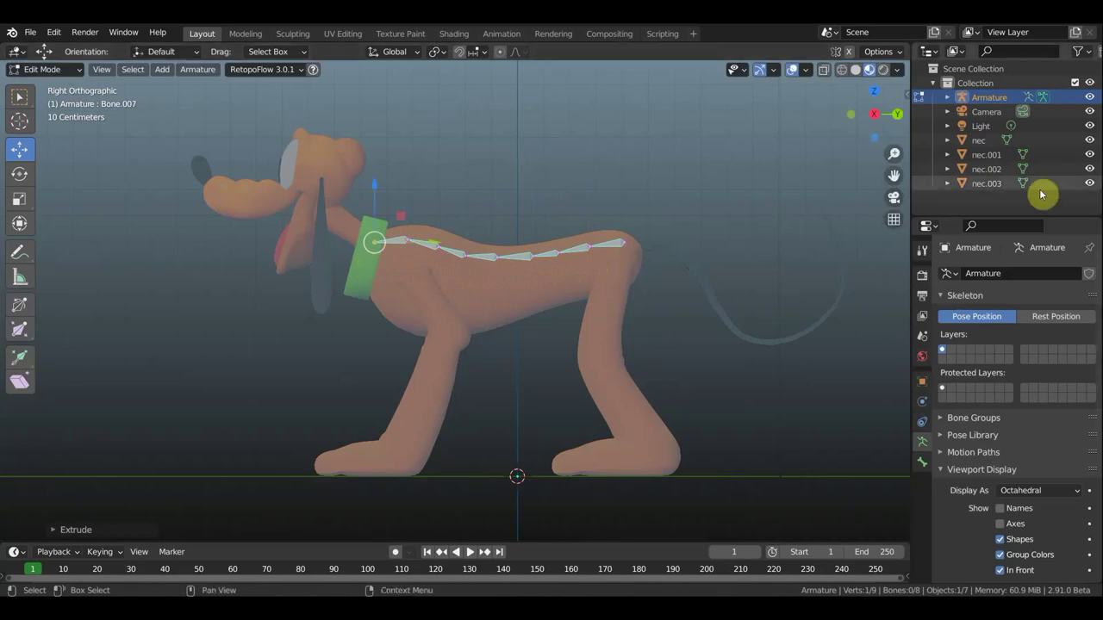
Hide the green collar and extrude neck bones up to the top of the head.
left_click(1060, 189)
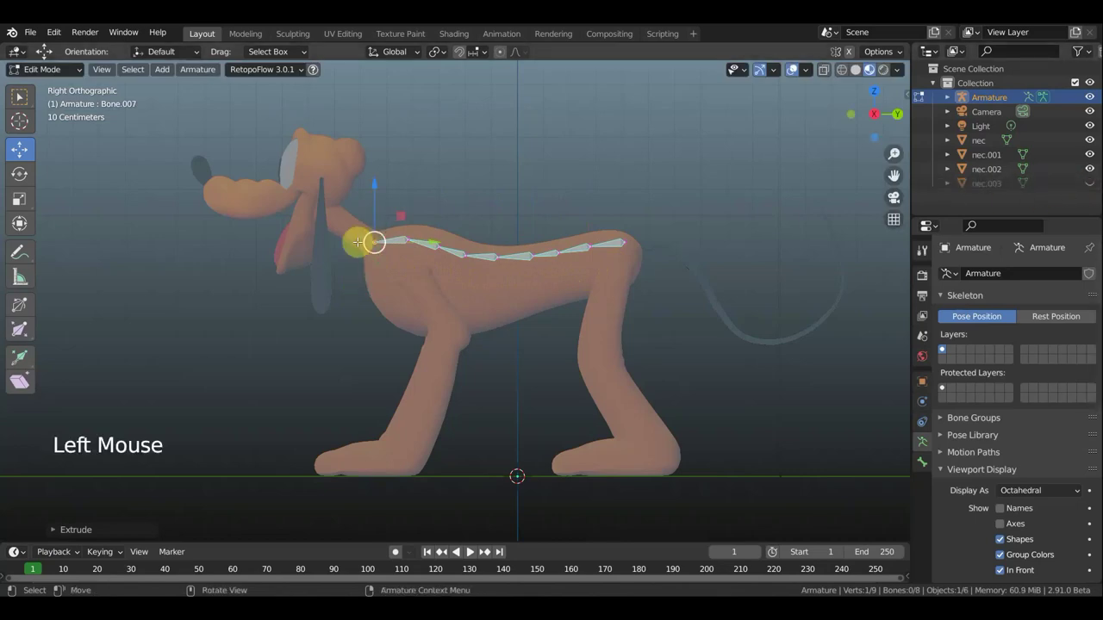
key("g")
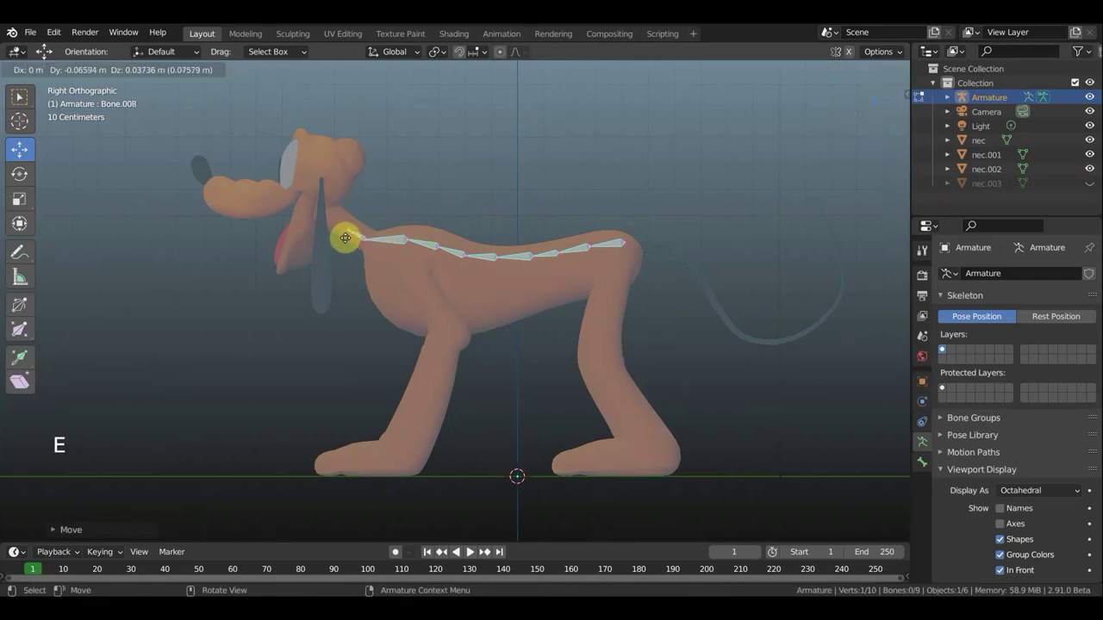
key("e")
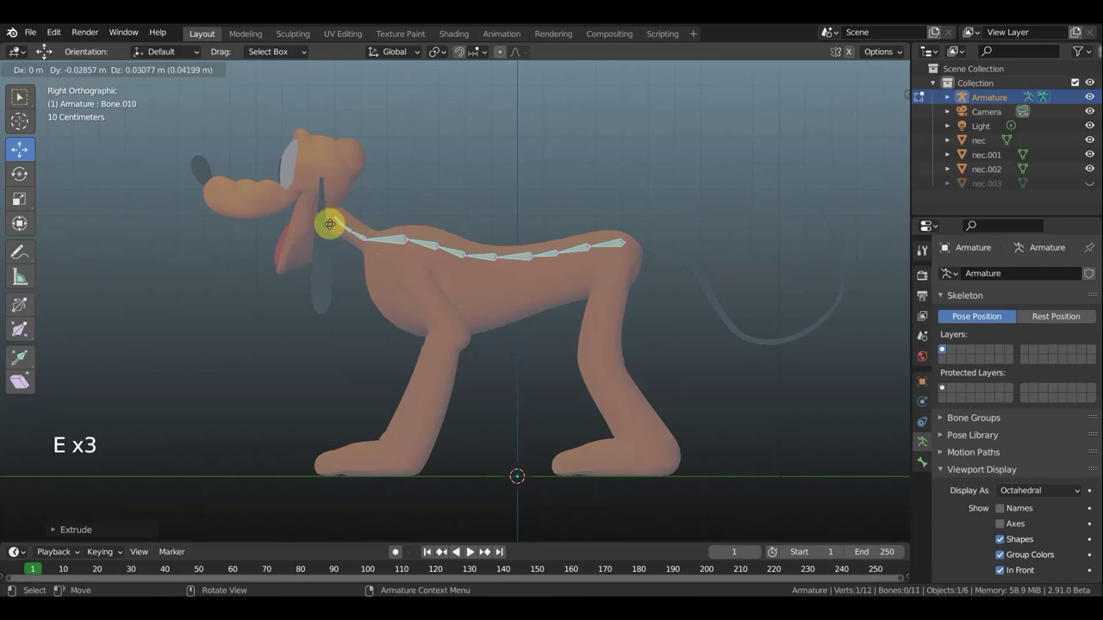
key("e")
key("e")
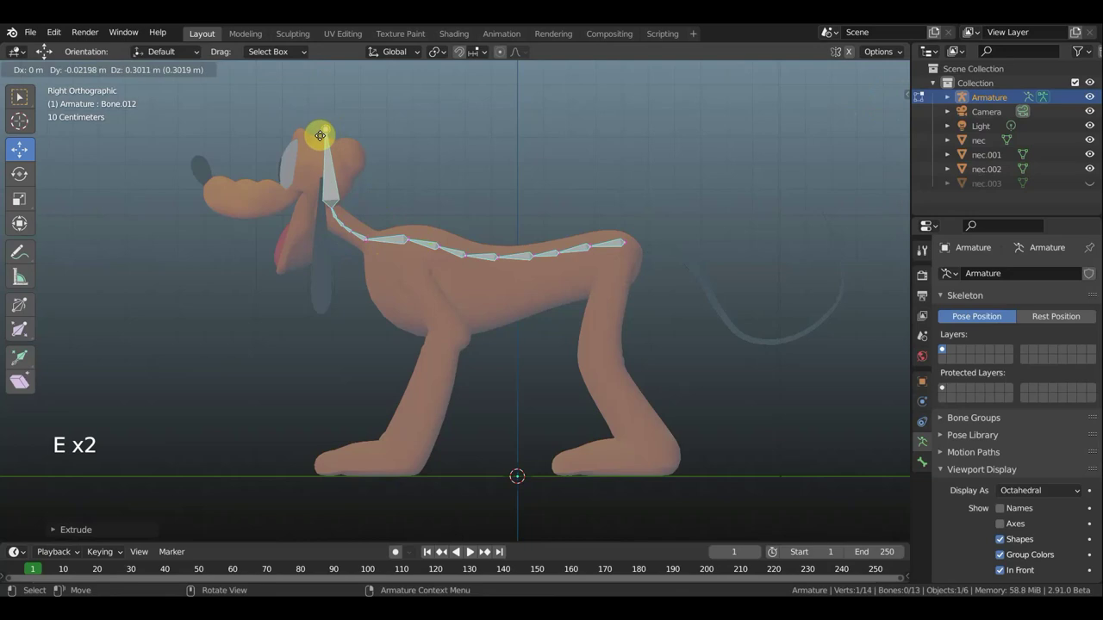
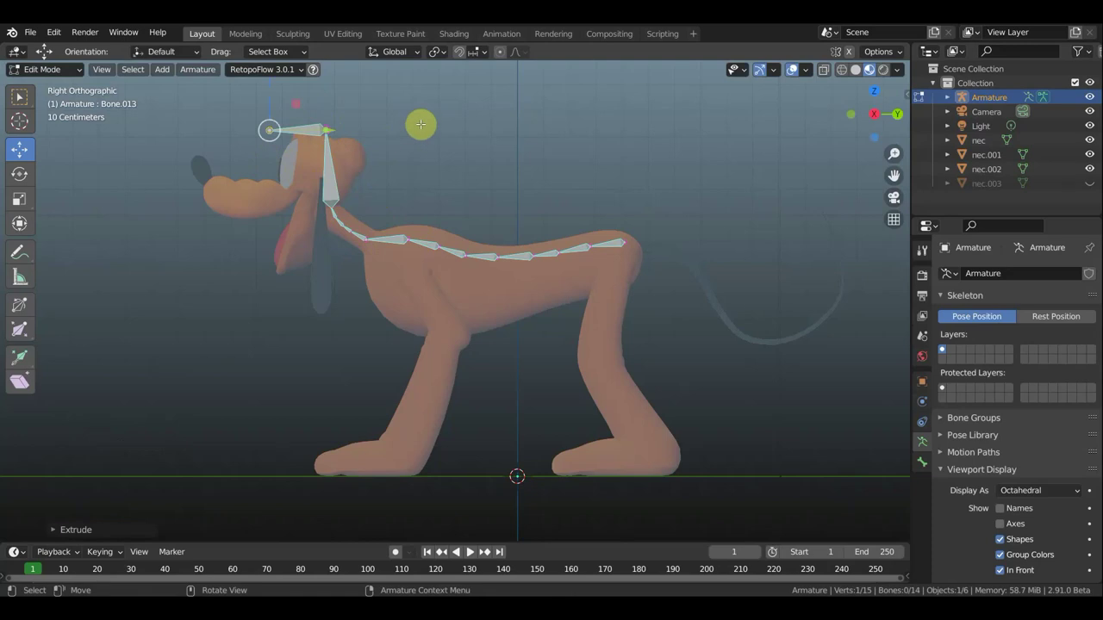
Clear the last head bone's parent and move it down to the front of the head.
key("alt+p")
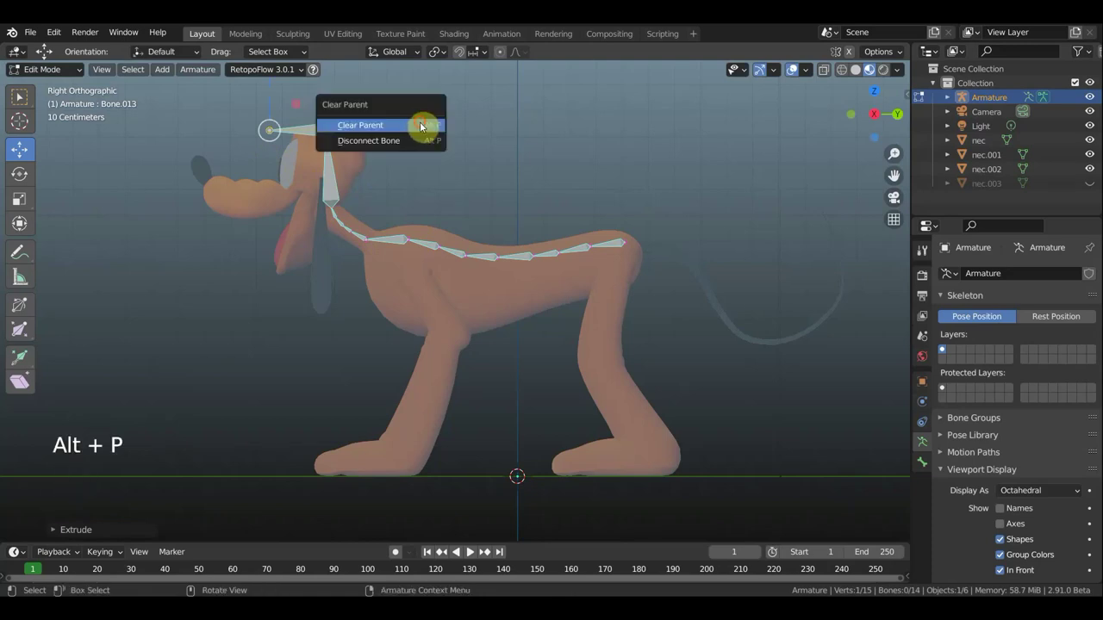
key("g")
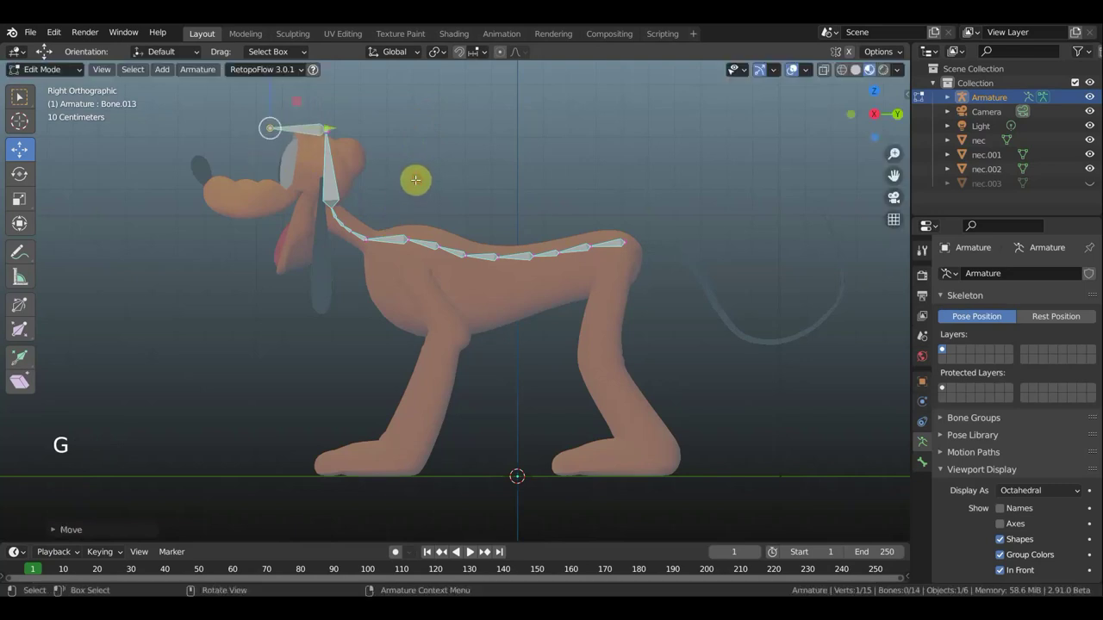
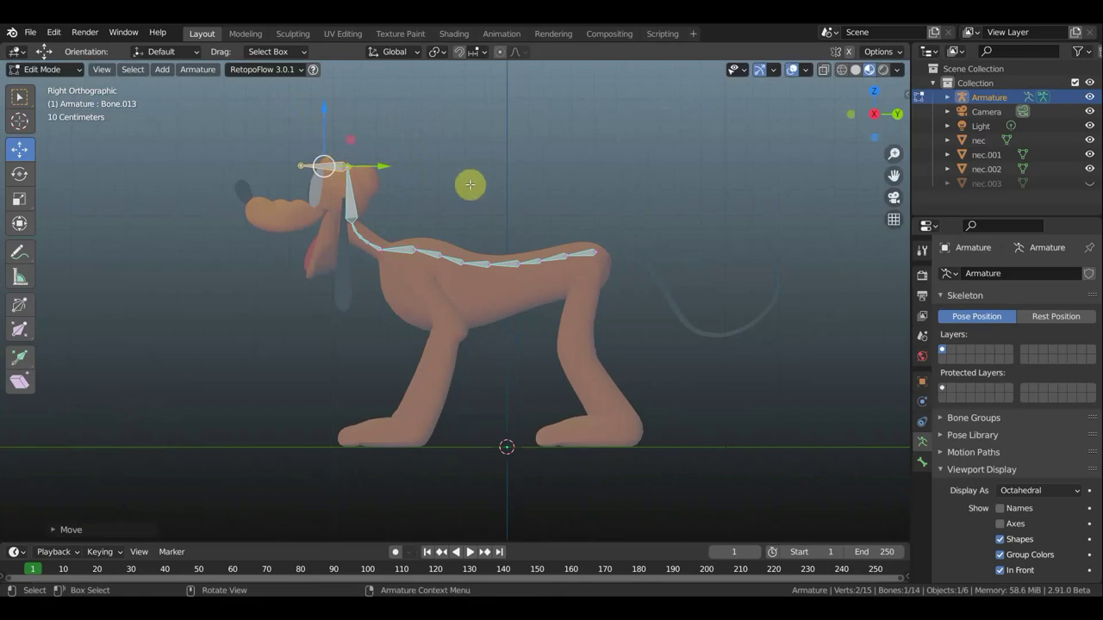
key("alt+p")
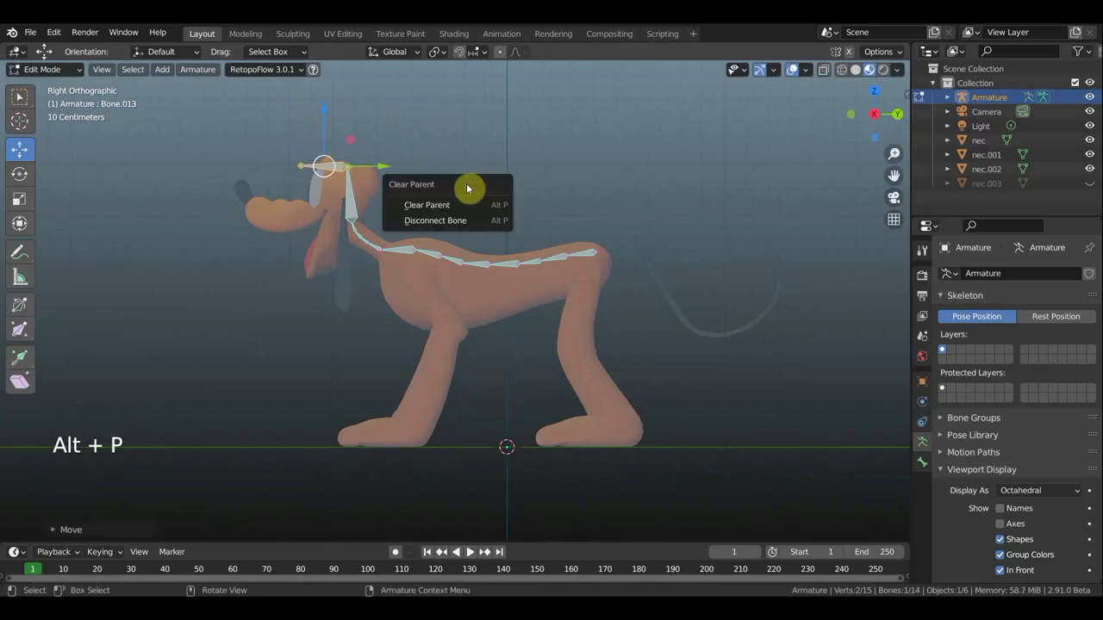
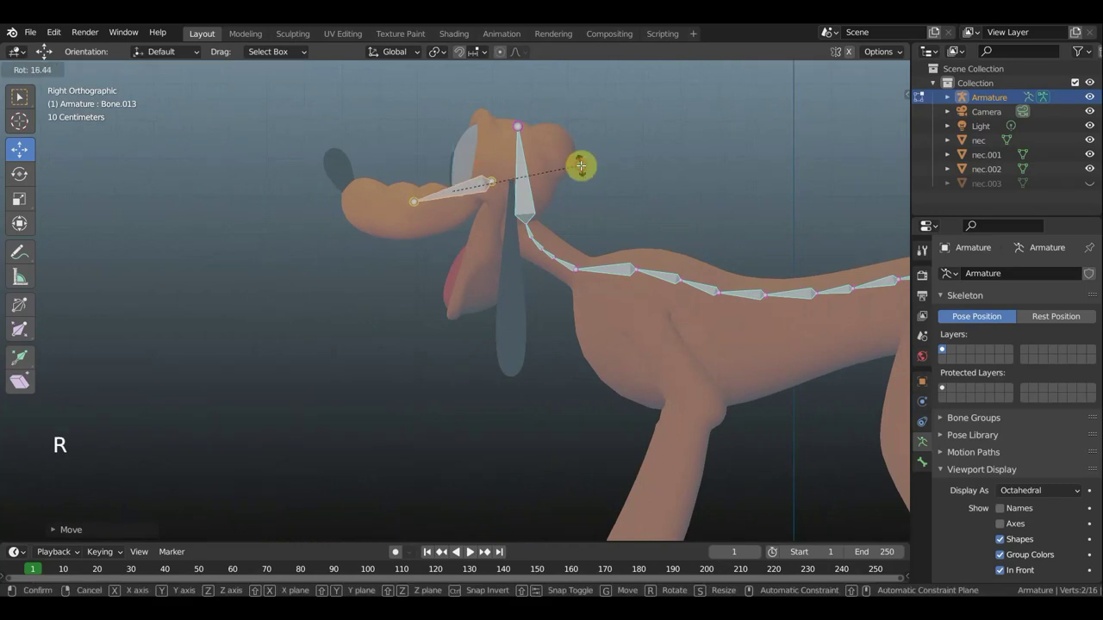
Move the freed bone onto the snout and extrude a bone chain out to the nose tip.
key("g")
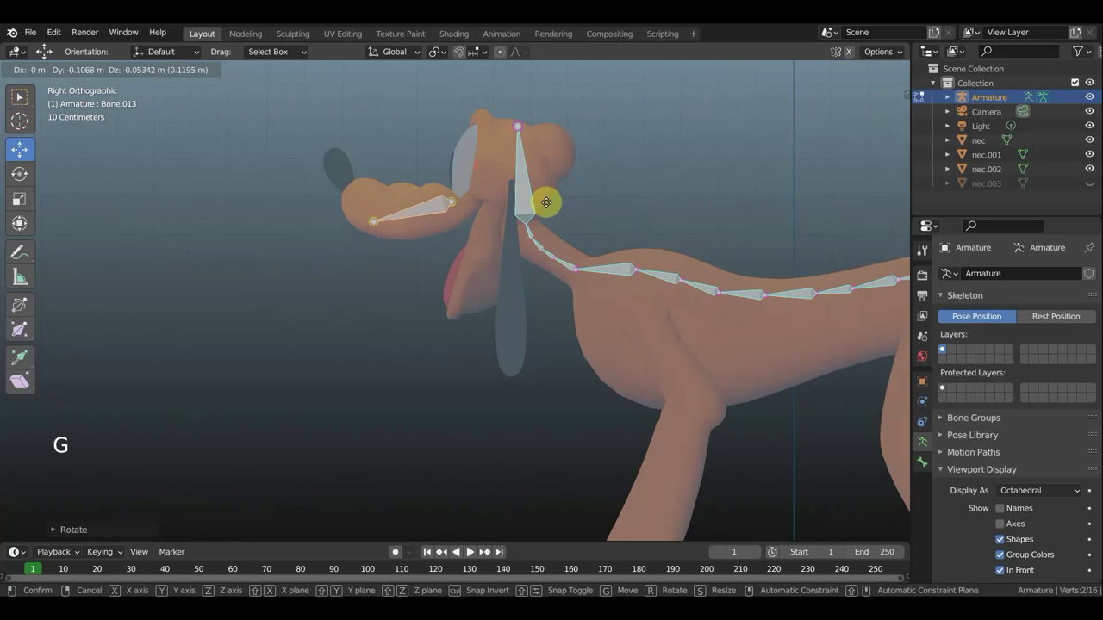
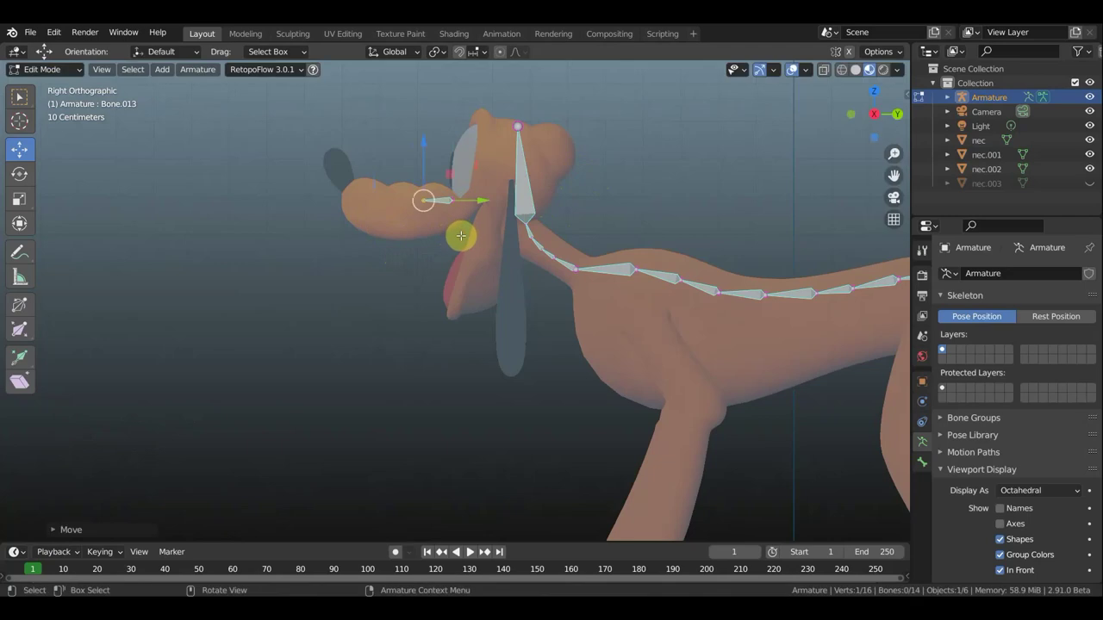
key("e")
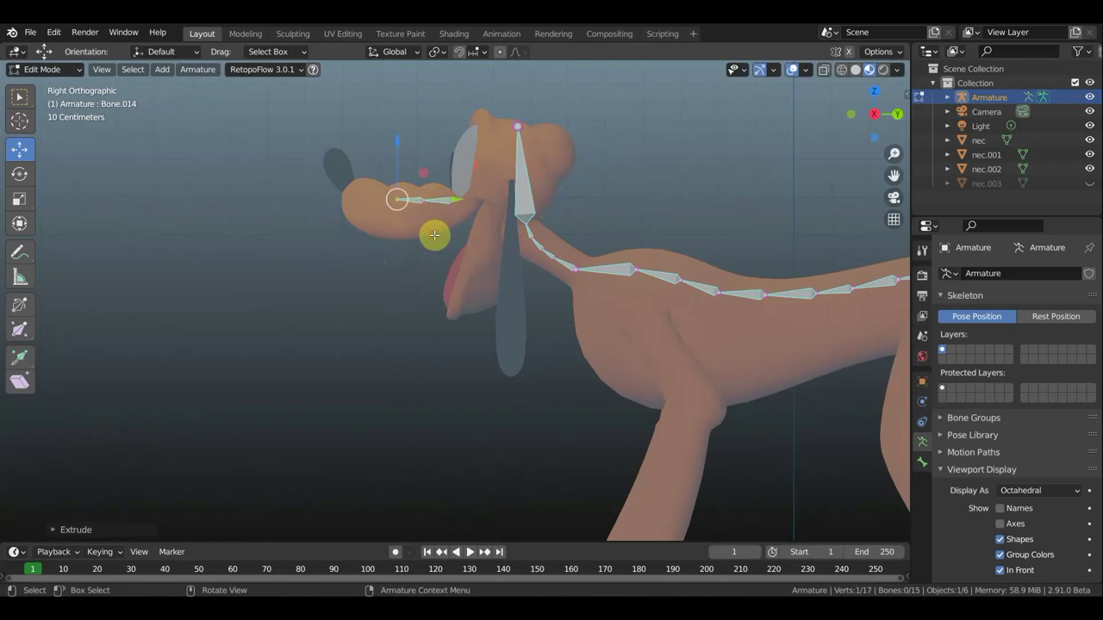
key("e")
key("e")
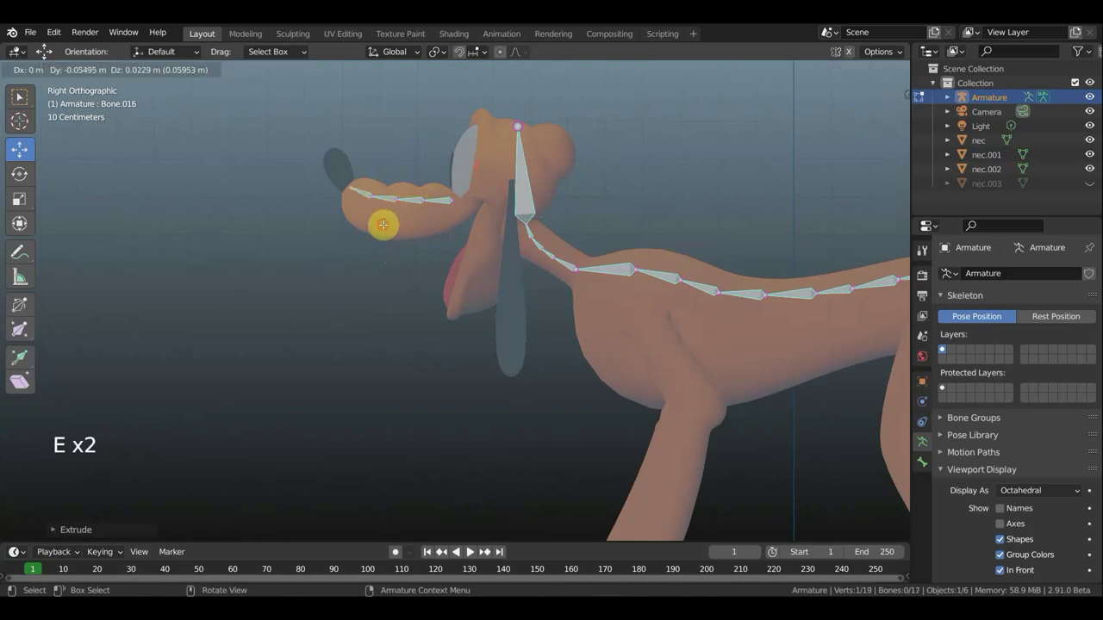
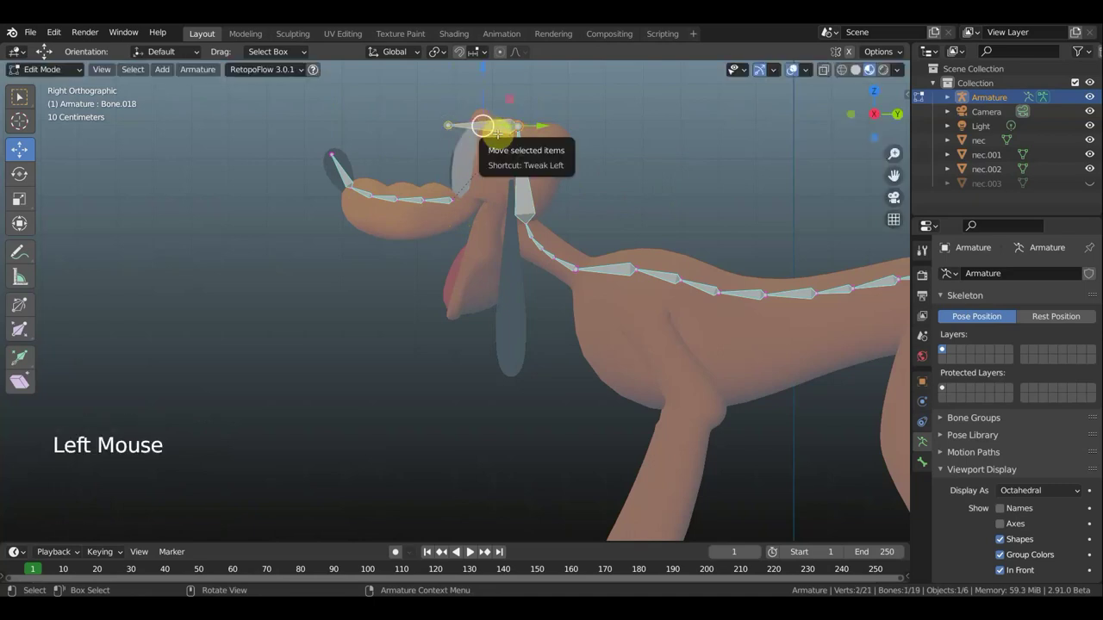
Create a bone at the top of the head and fit it angled down onto the near ear.
key("alt+p")
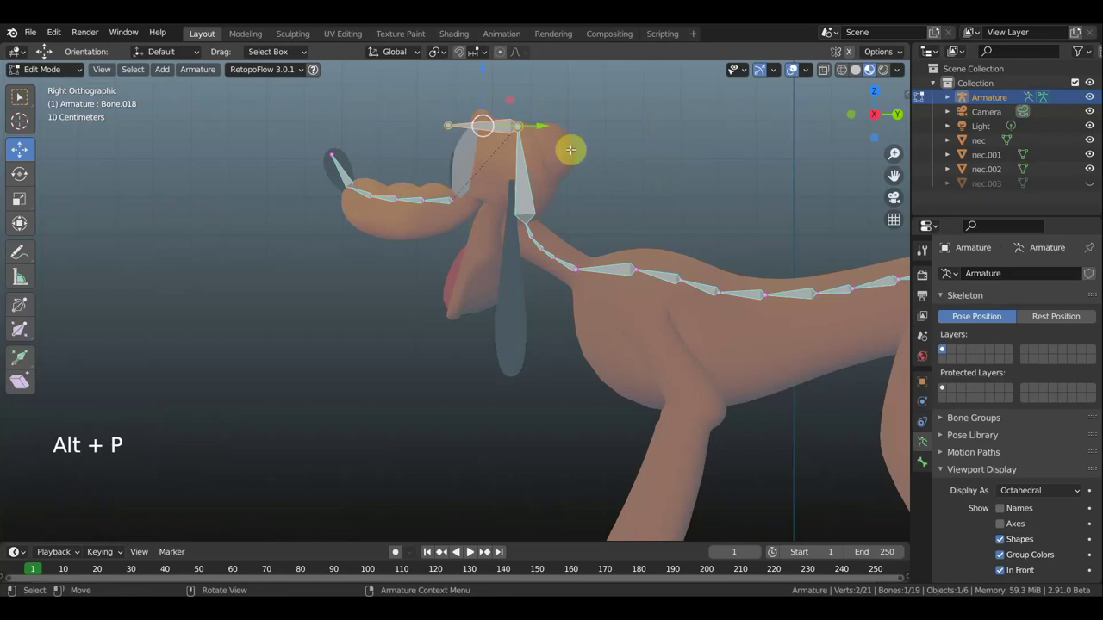
key("alt+p")
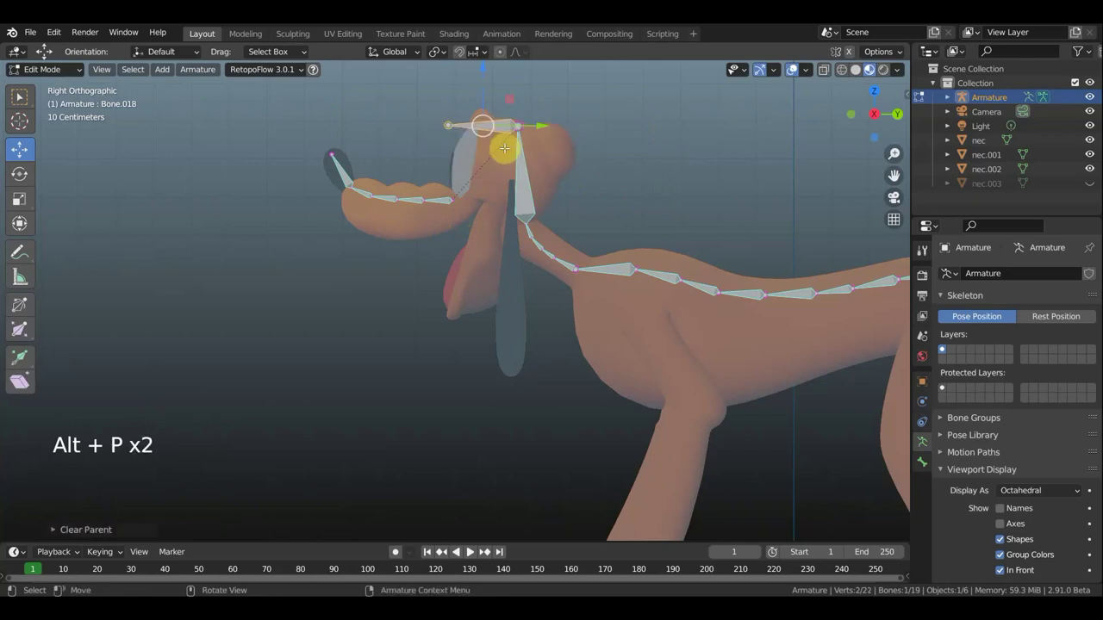
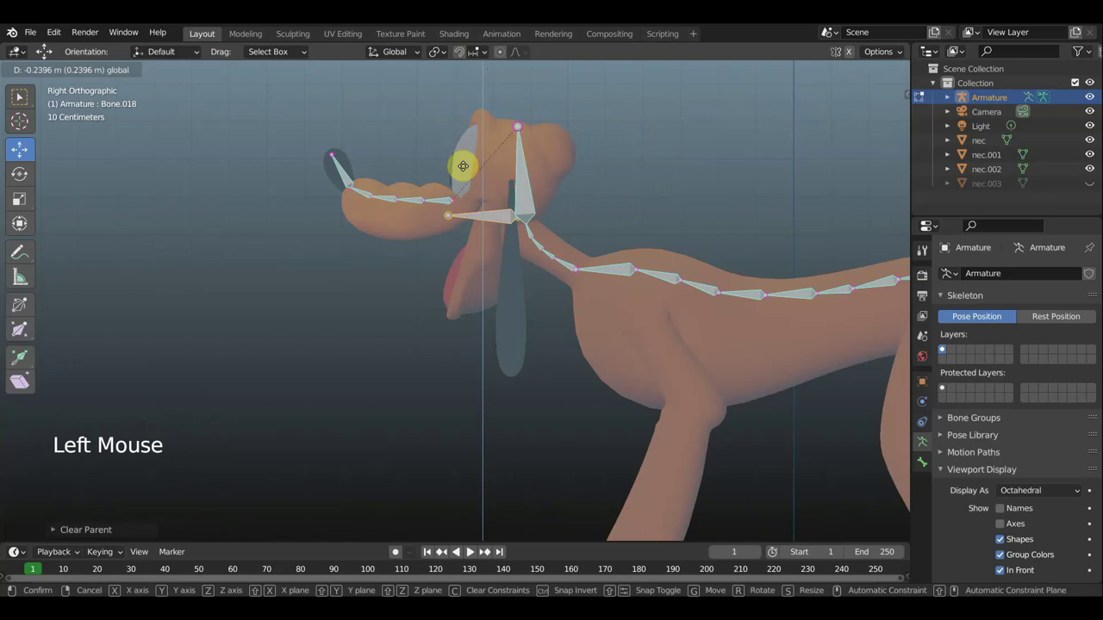
key("r")
key("g")
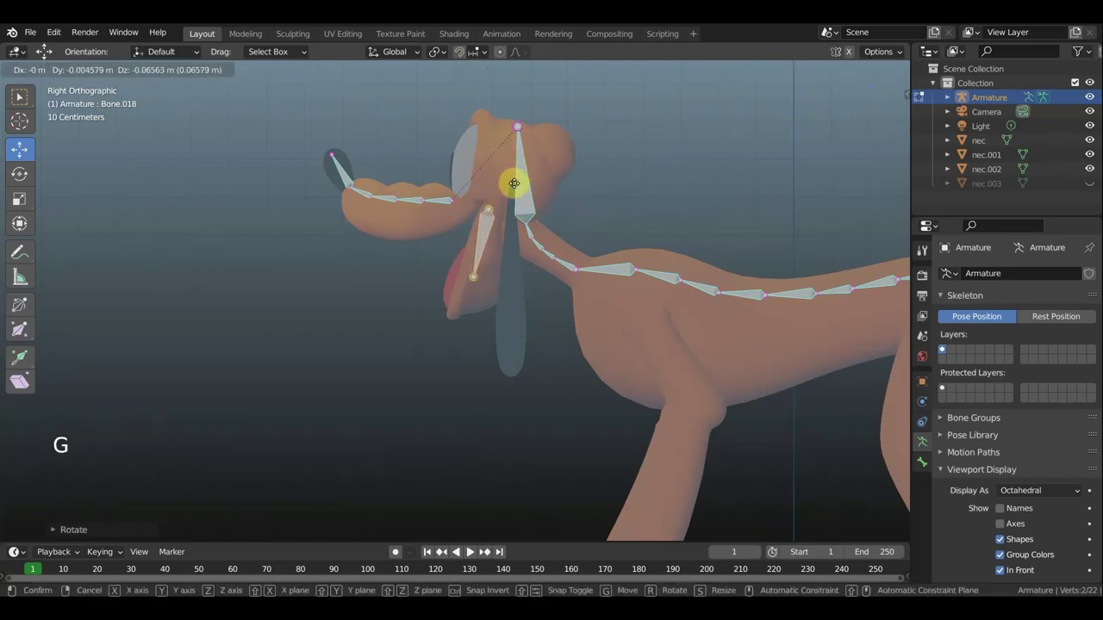
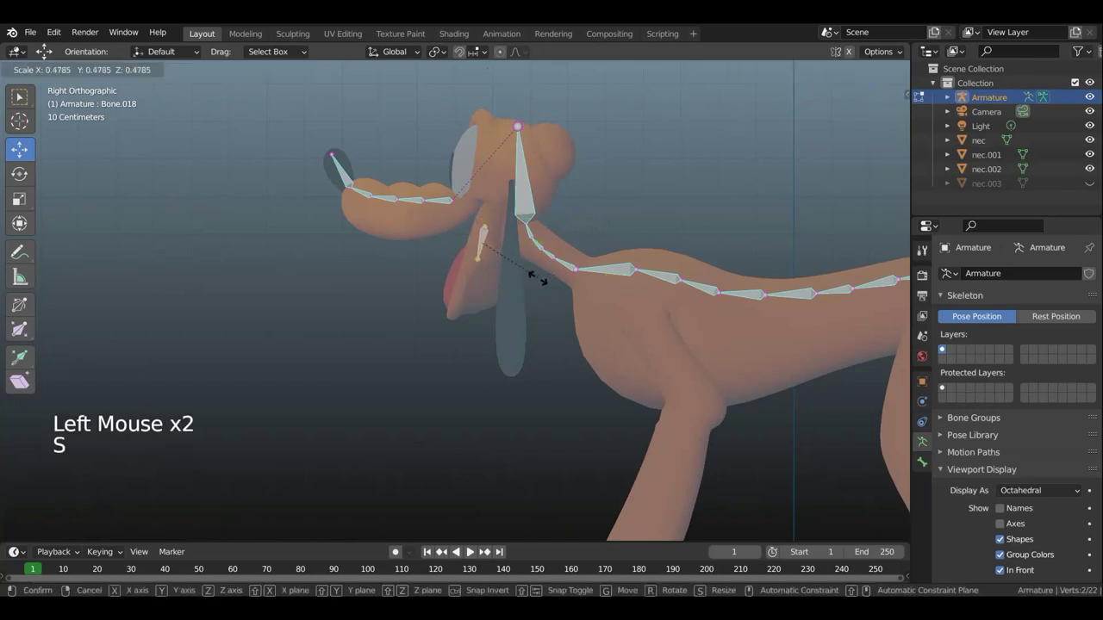
key("g")
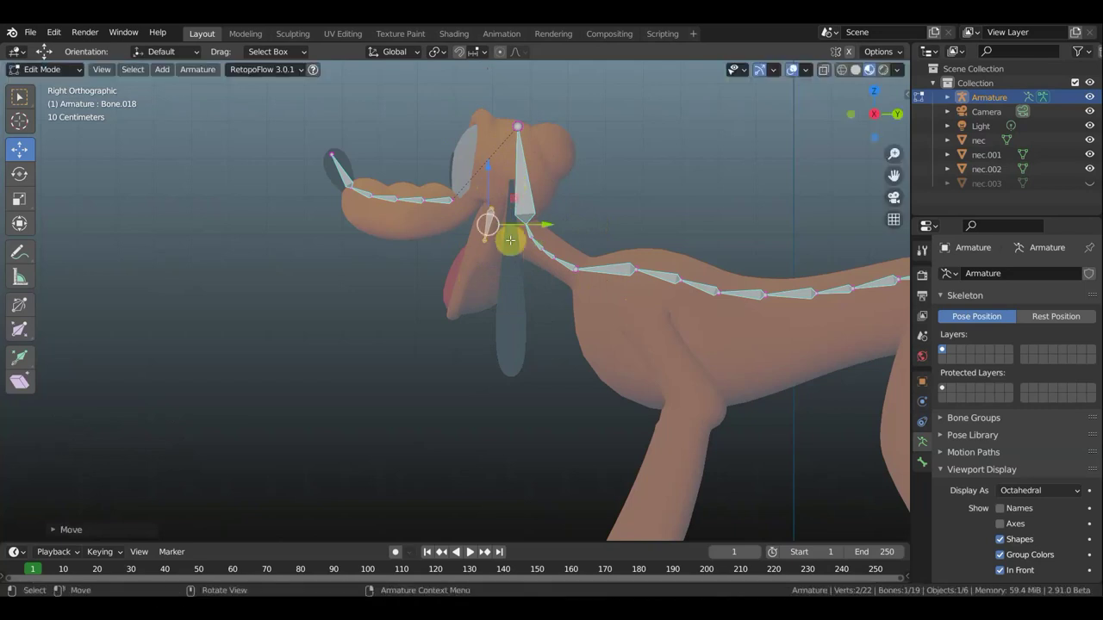
key("r")
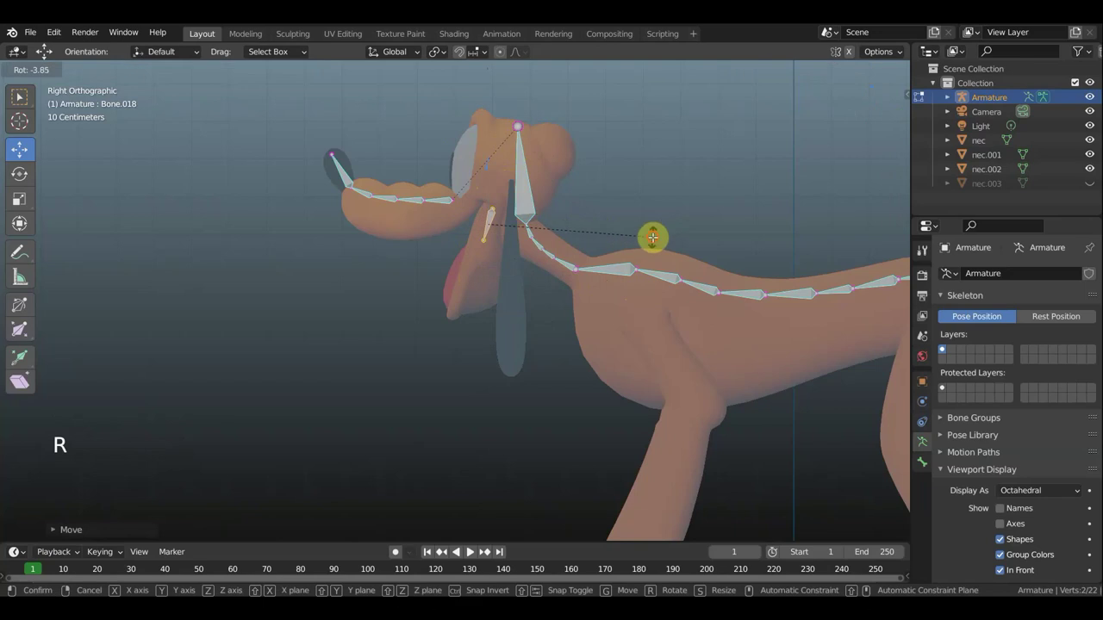
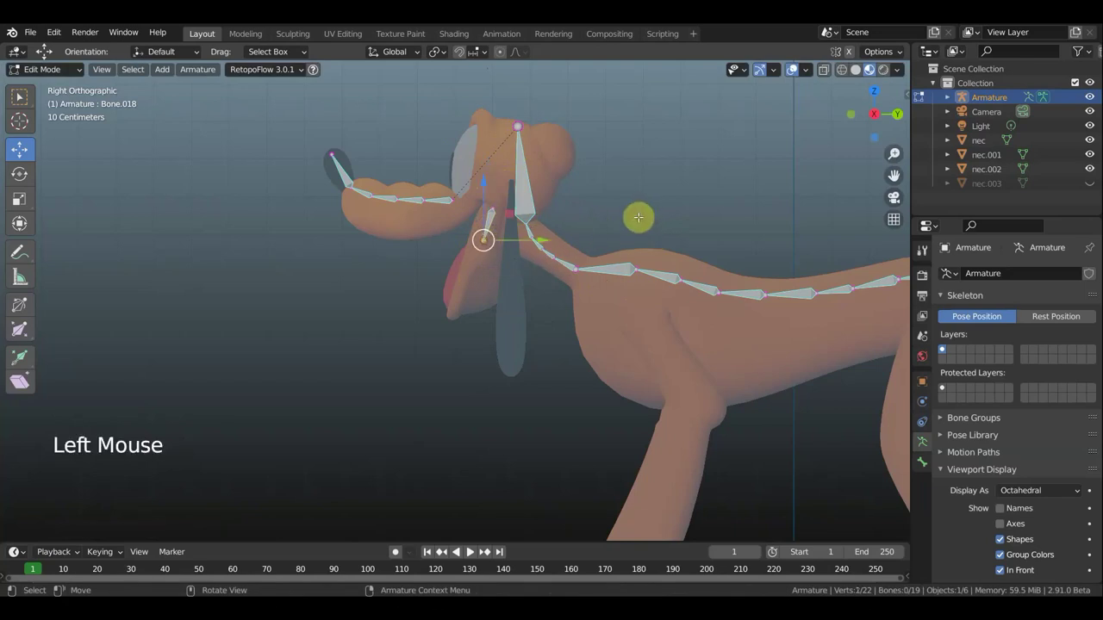
Extrude two more bones down the near ear.
key("e")
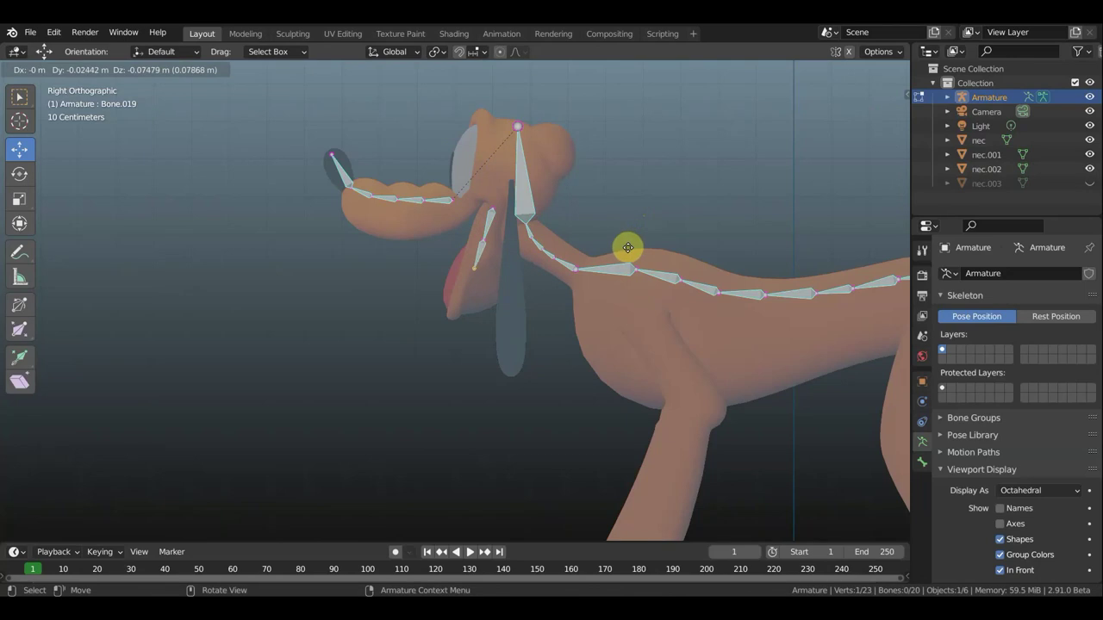
key("e")
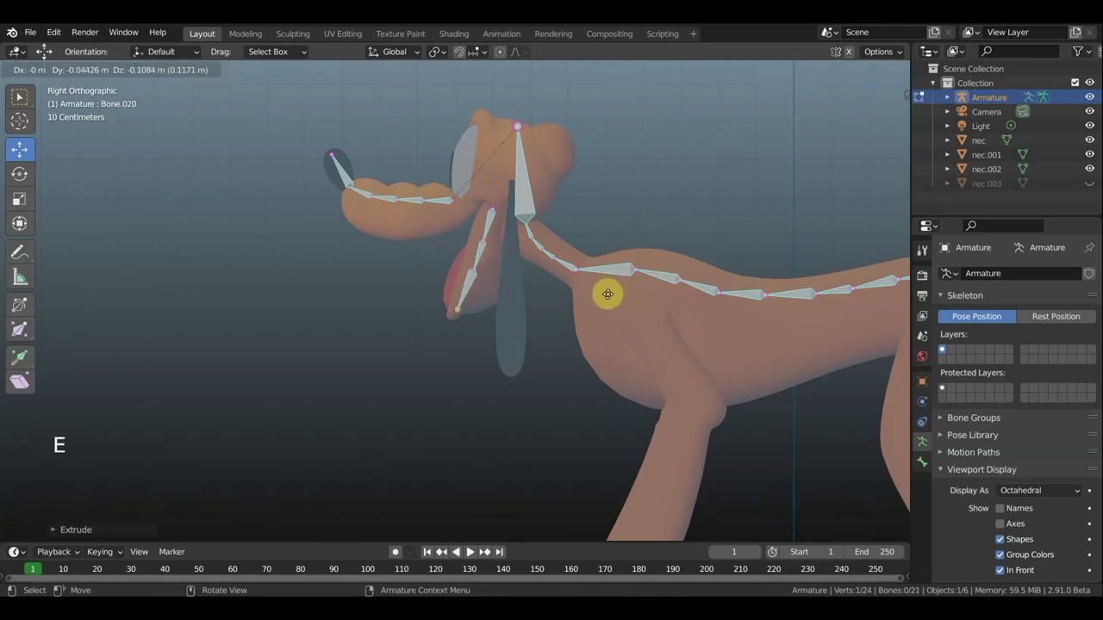
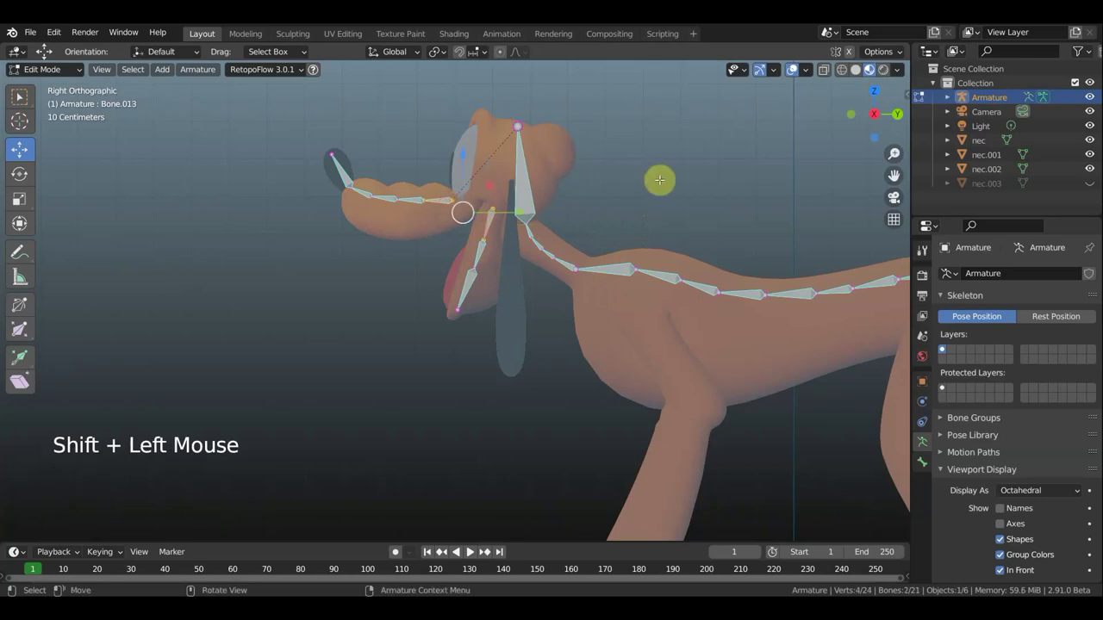
Extrude a bone below the near ear's tip and disconnect it from the ear chain.
key("ctrl+p")
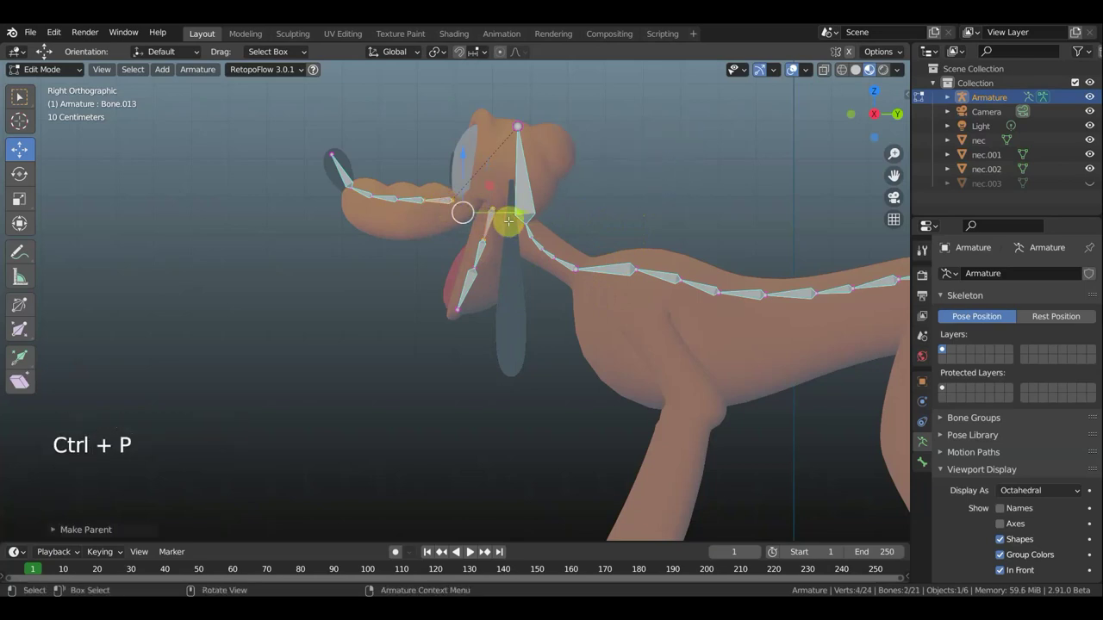
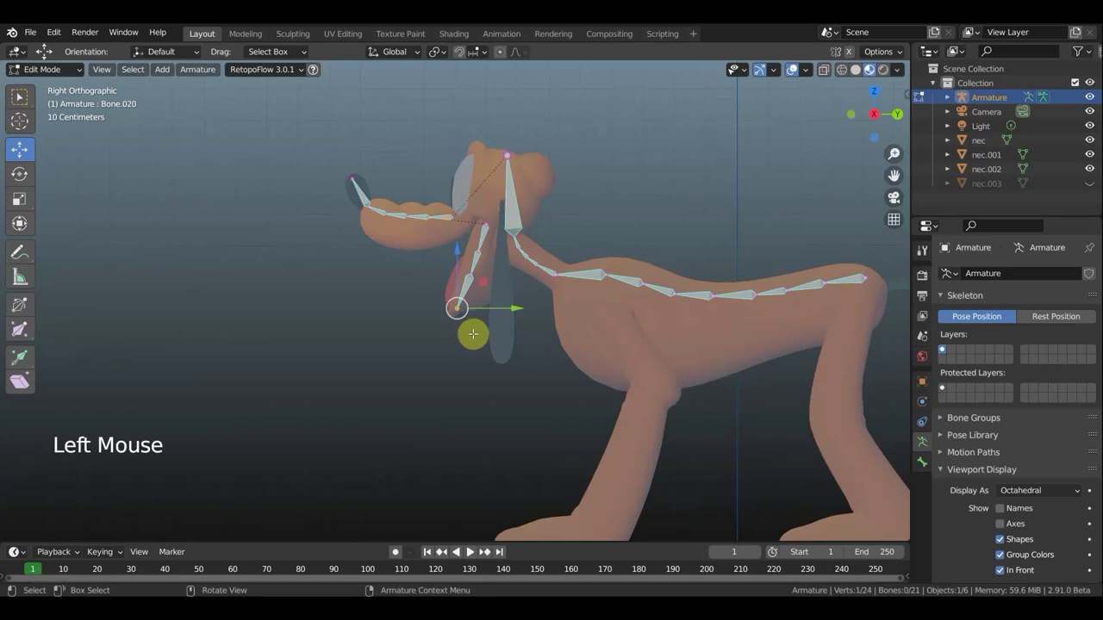
key("e")
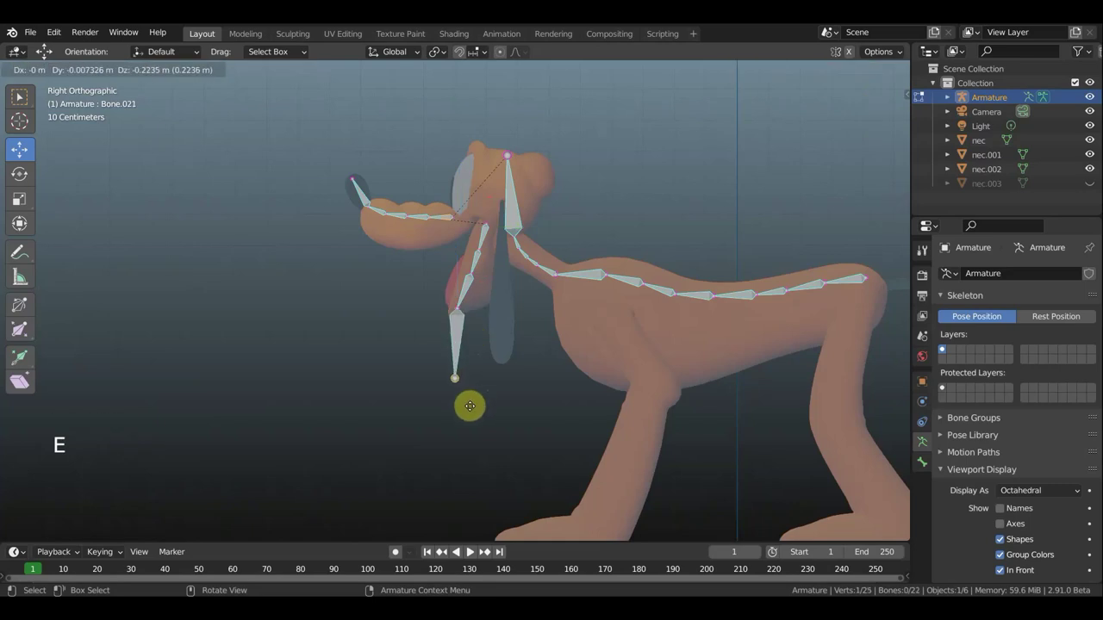
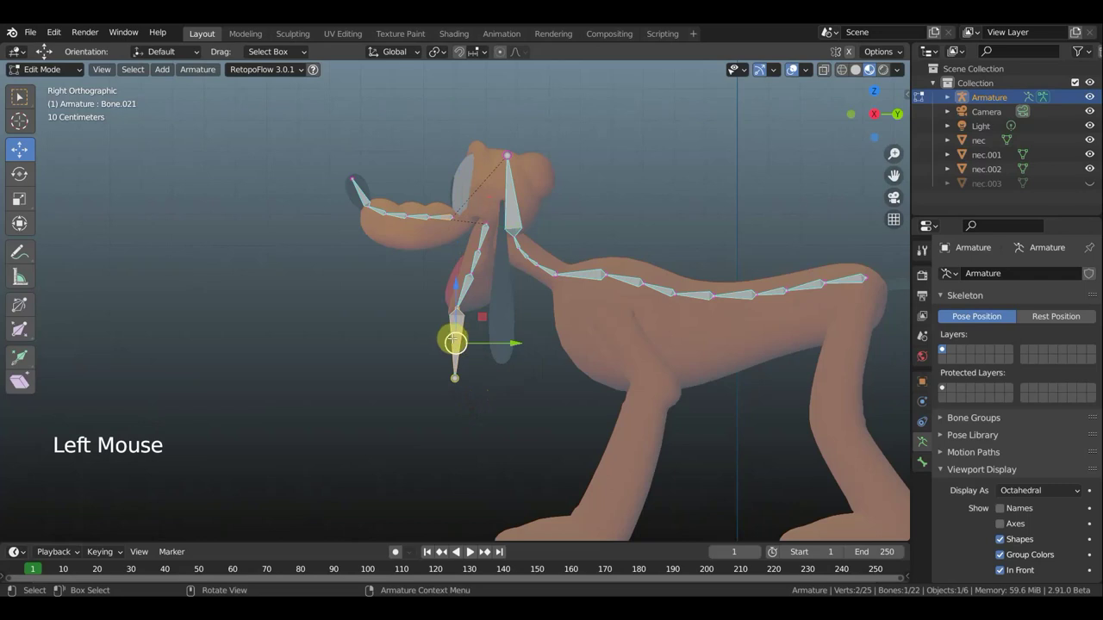
key("alt+p")
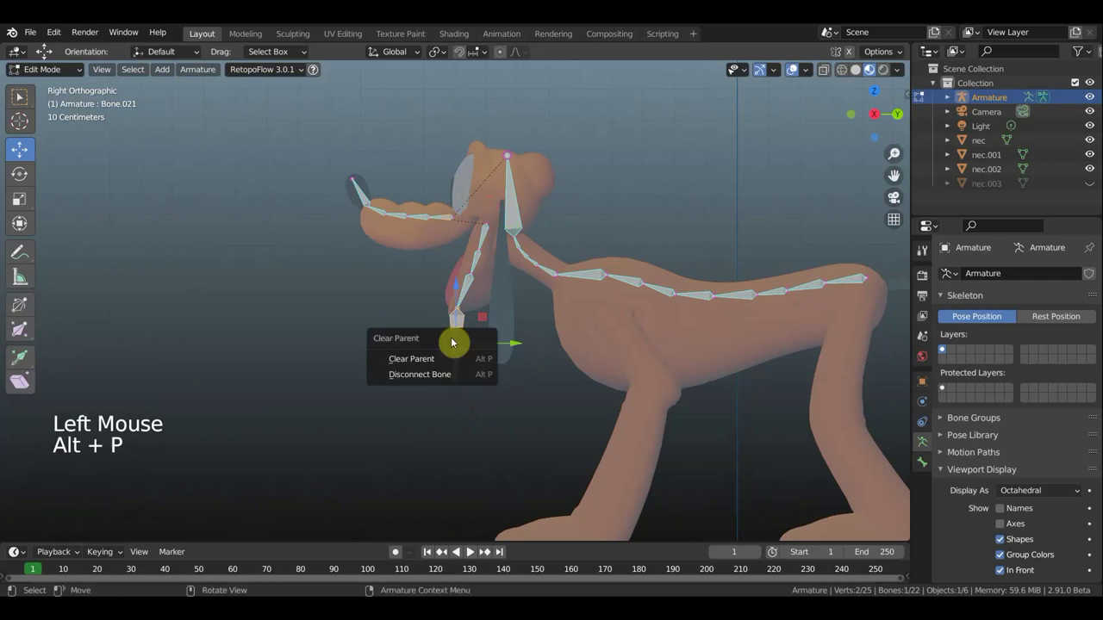
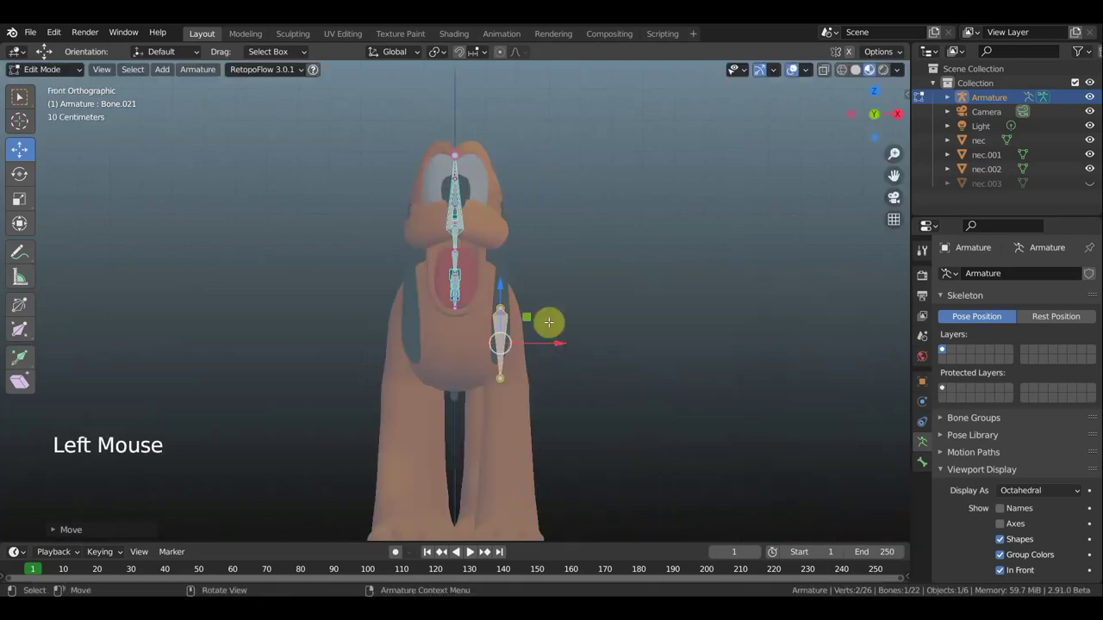
Rotate the detached bone onto the far ear and extrude a bone chain down it.
key("r")
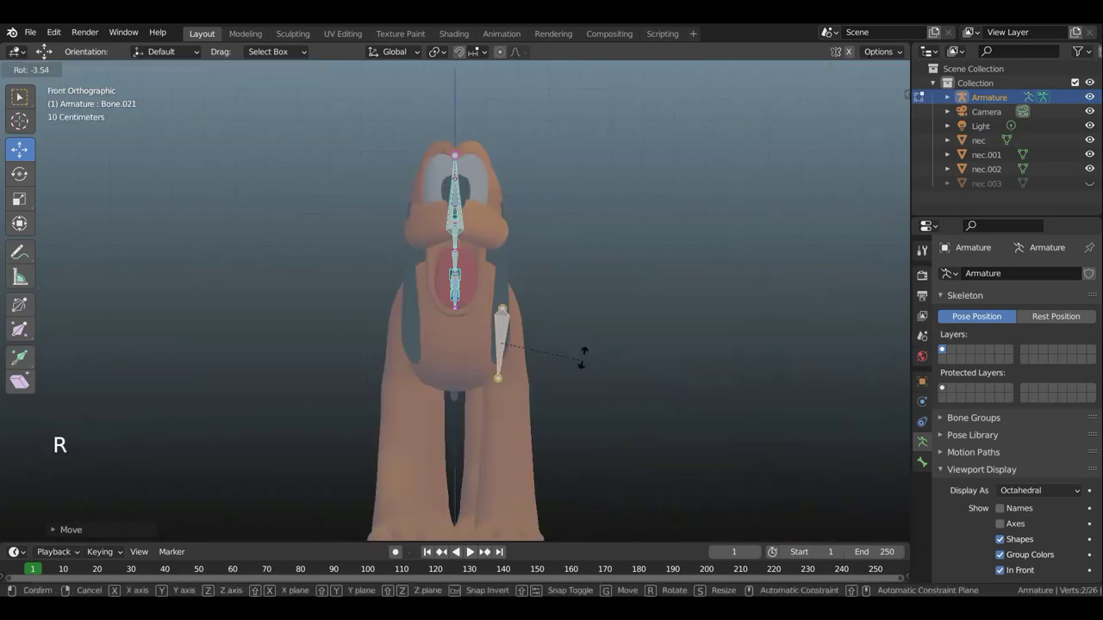
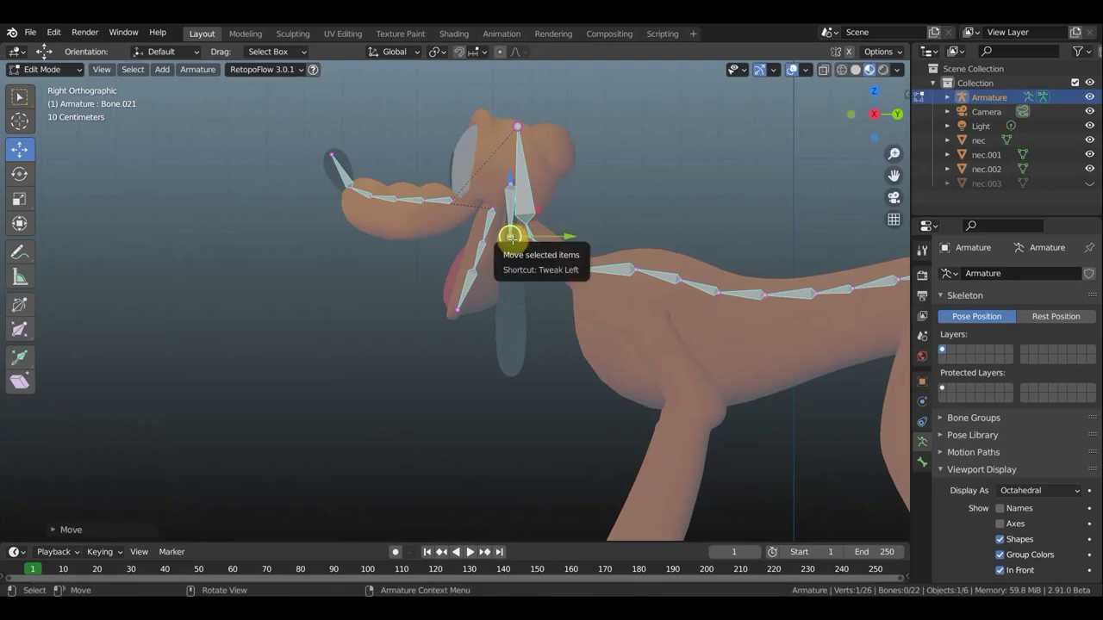
key("e")
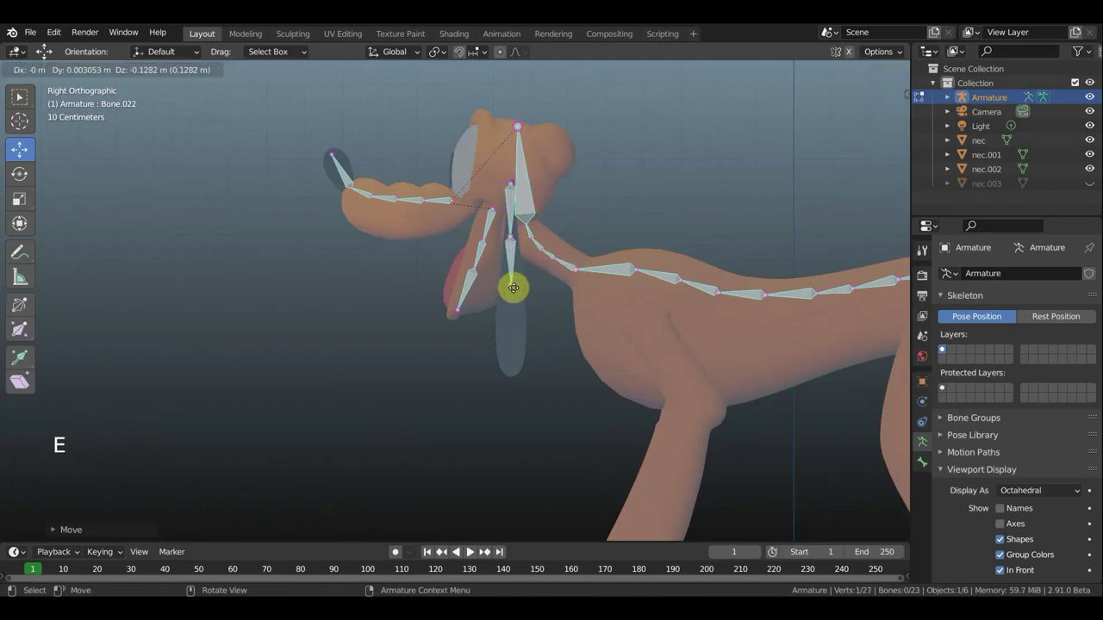
key("e")
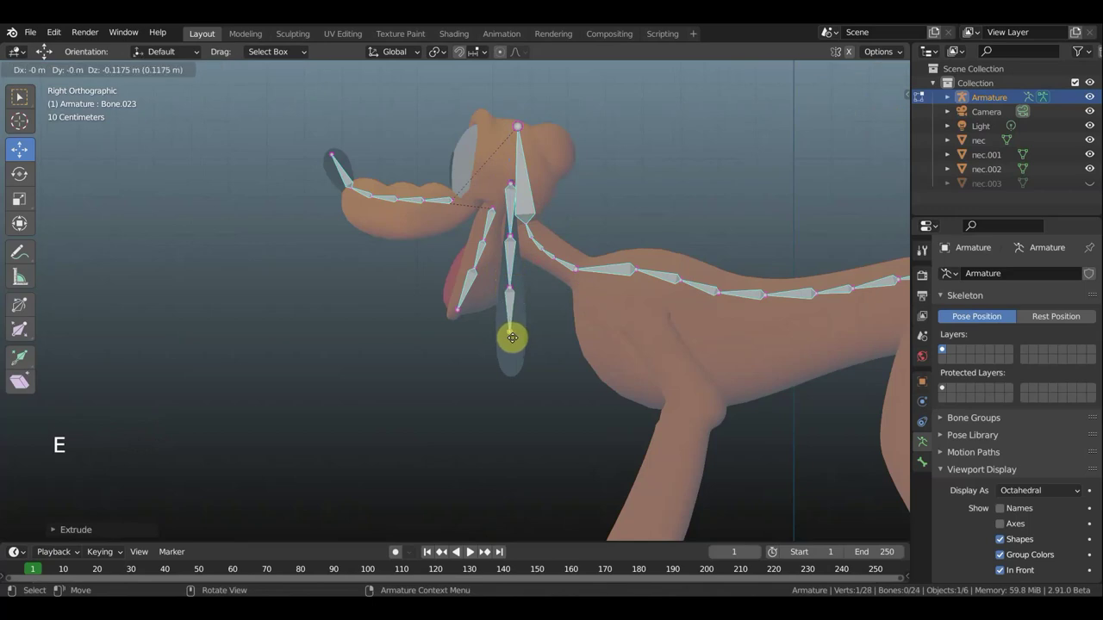
key("e")
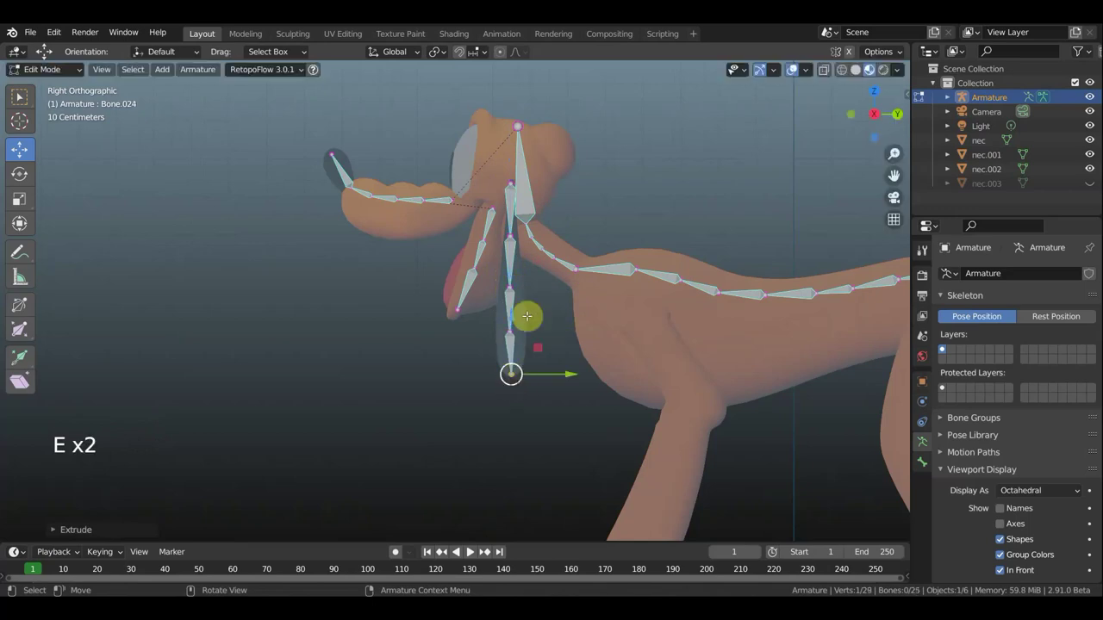
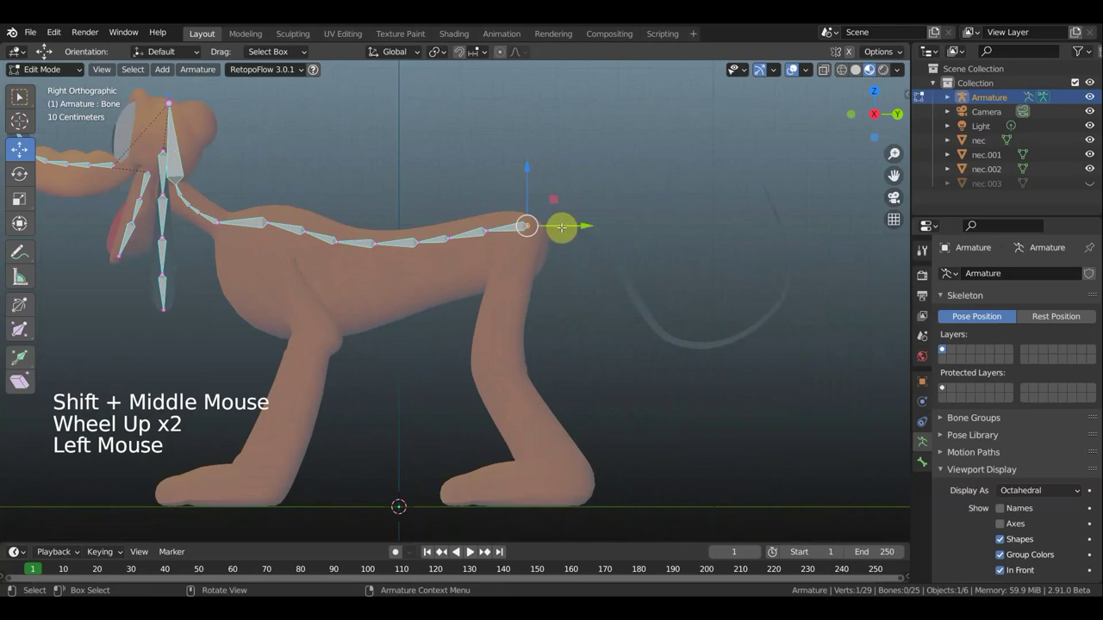
Extrude a bone from the spine end, detach it and place it at the tail's tip.
key("e")
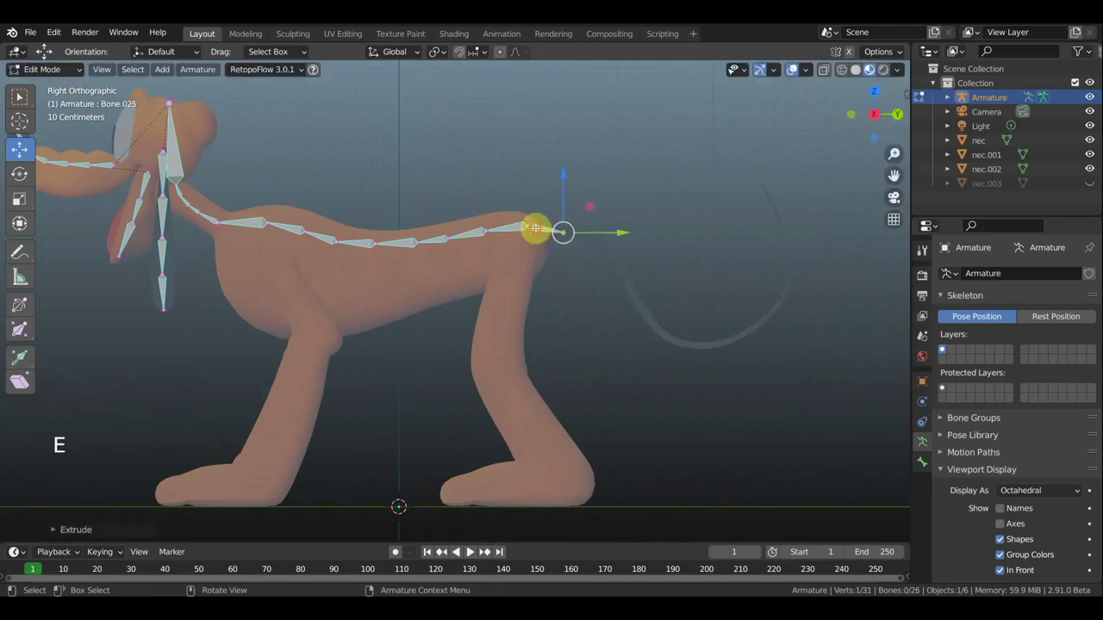
key("alt+p")
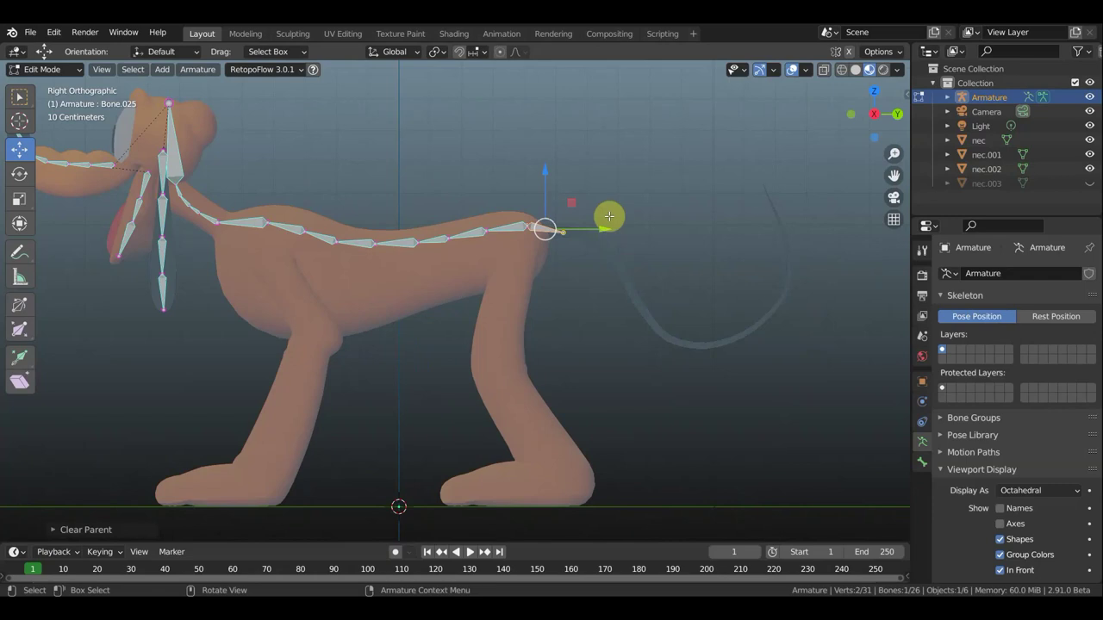
key("r")
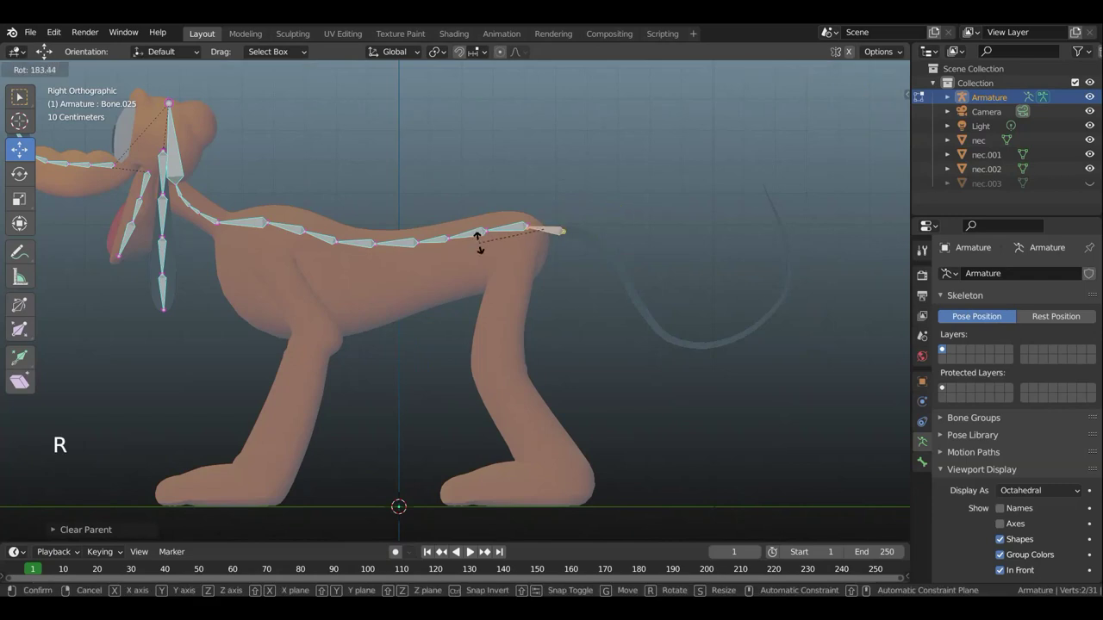
key("g")
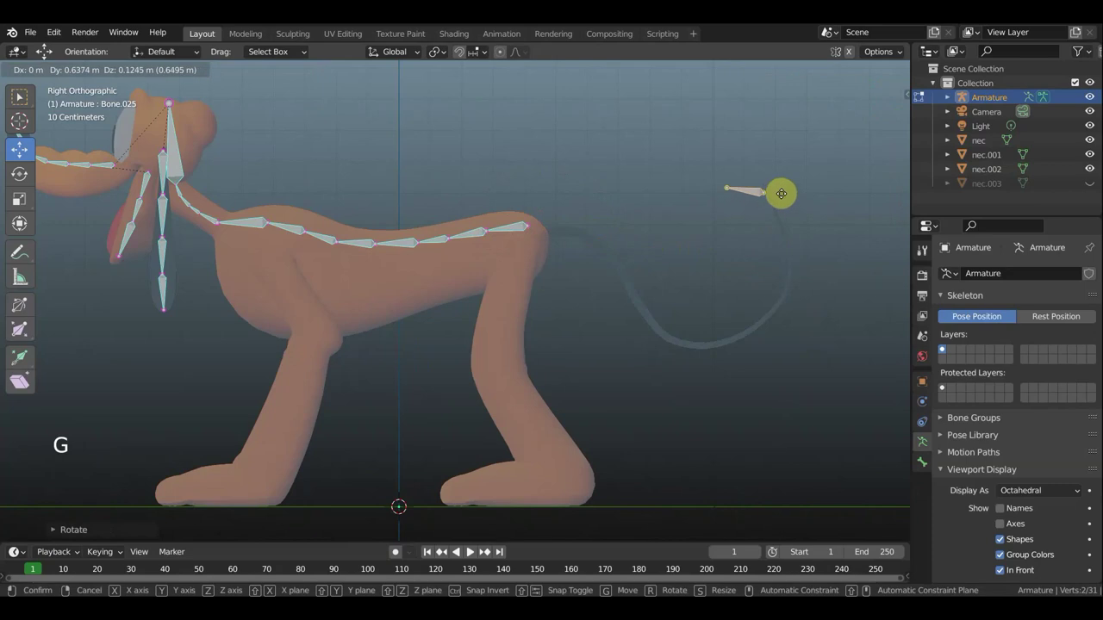
key("r")
key("g")
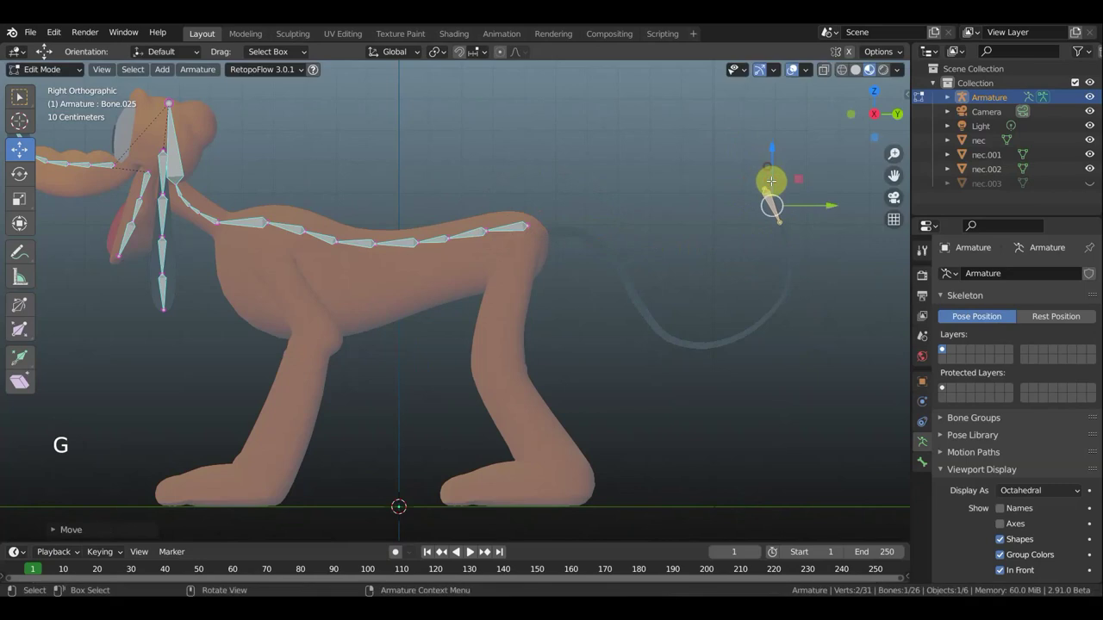
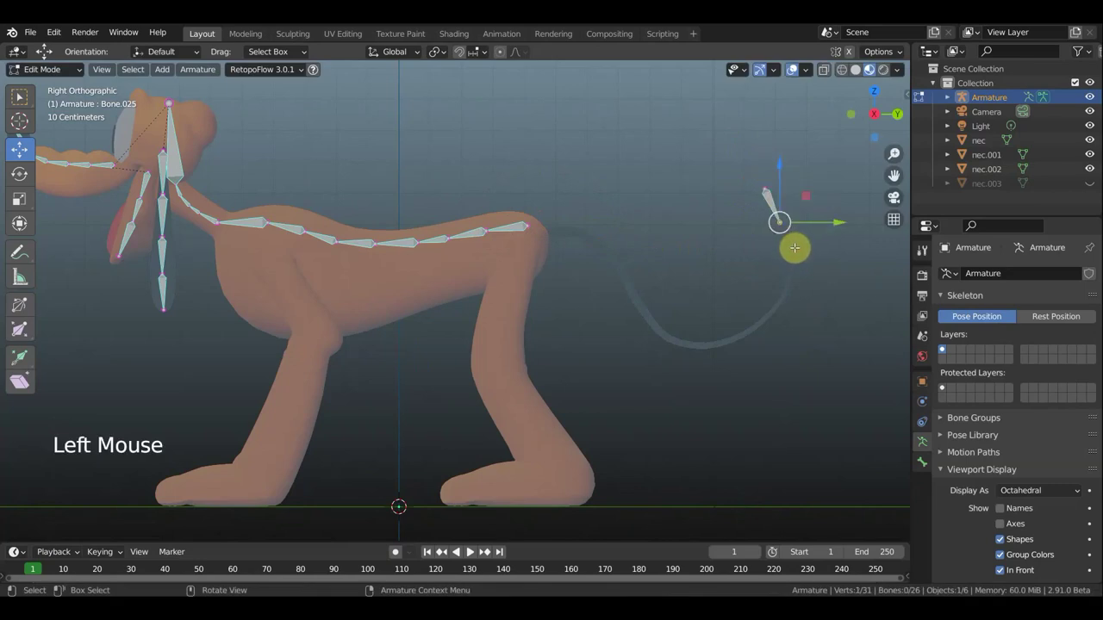
Extrude a chain of bones following the curled tail back to the hips.
key("e")
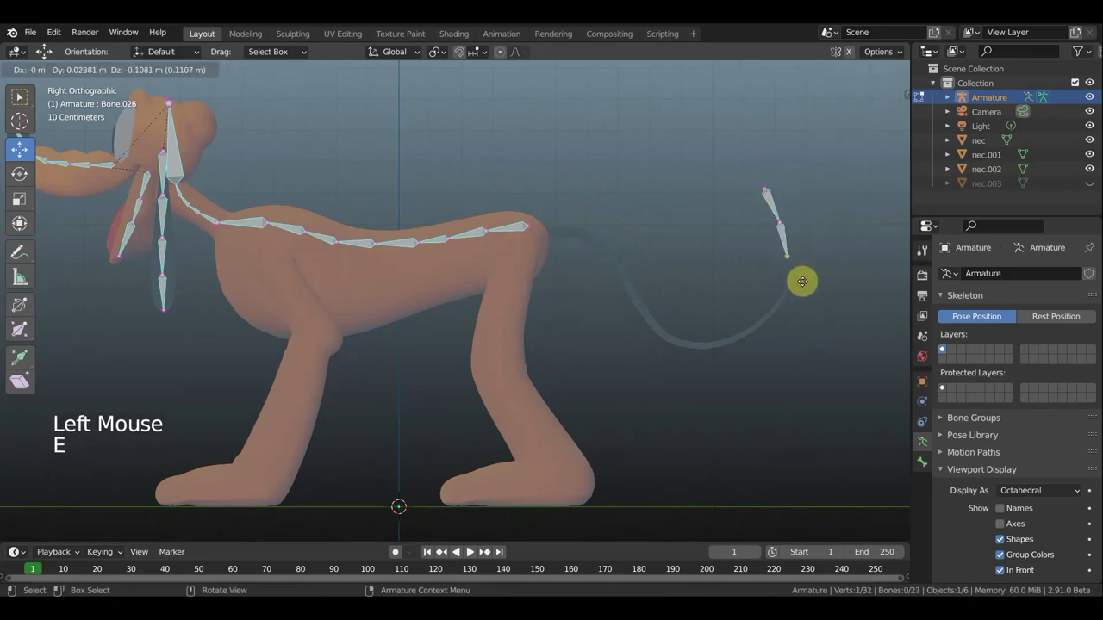
key("e")
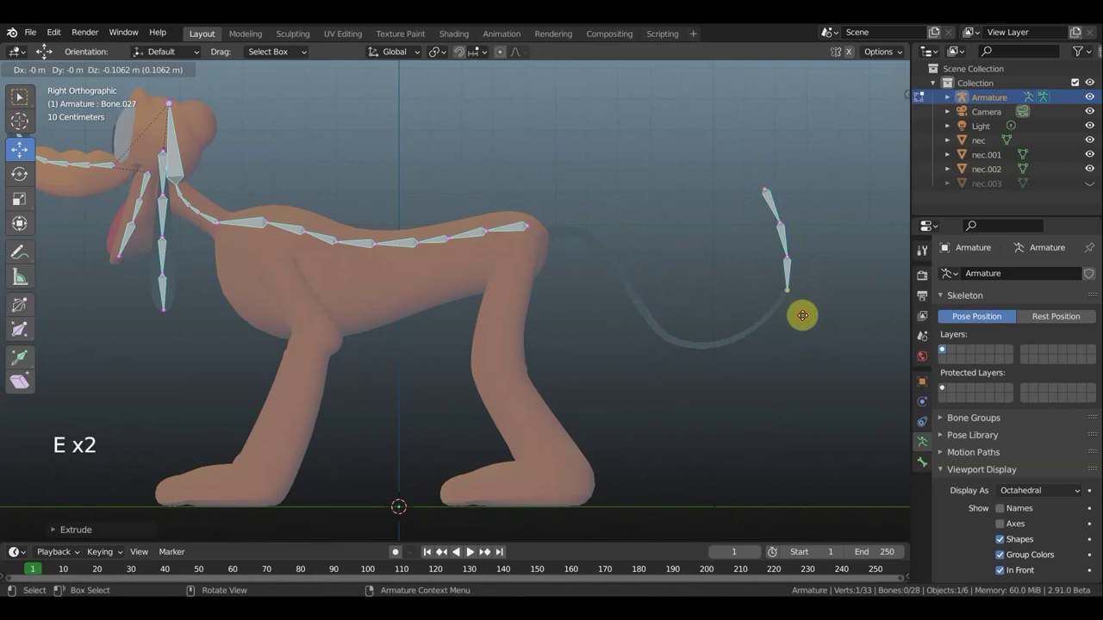
key("e")
key("e")
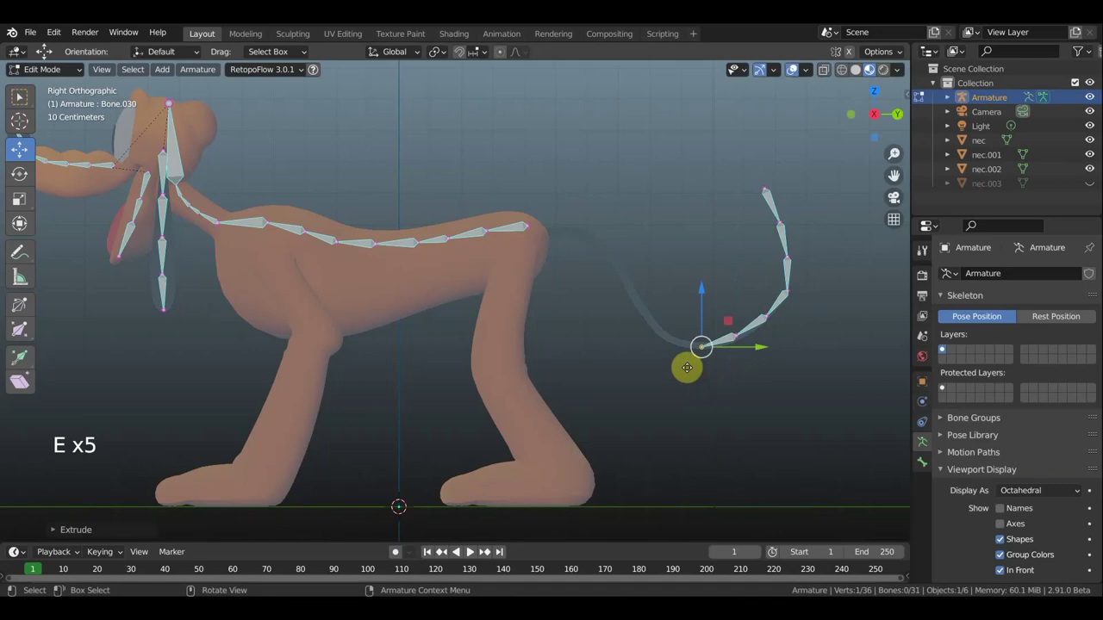
key("e")
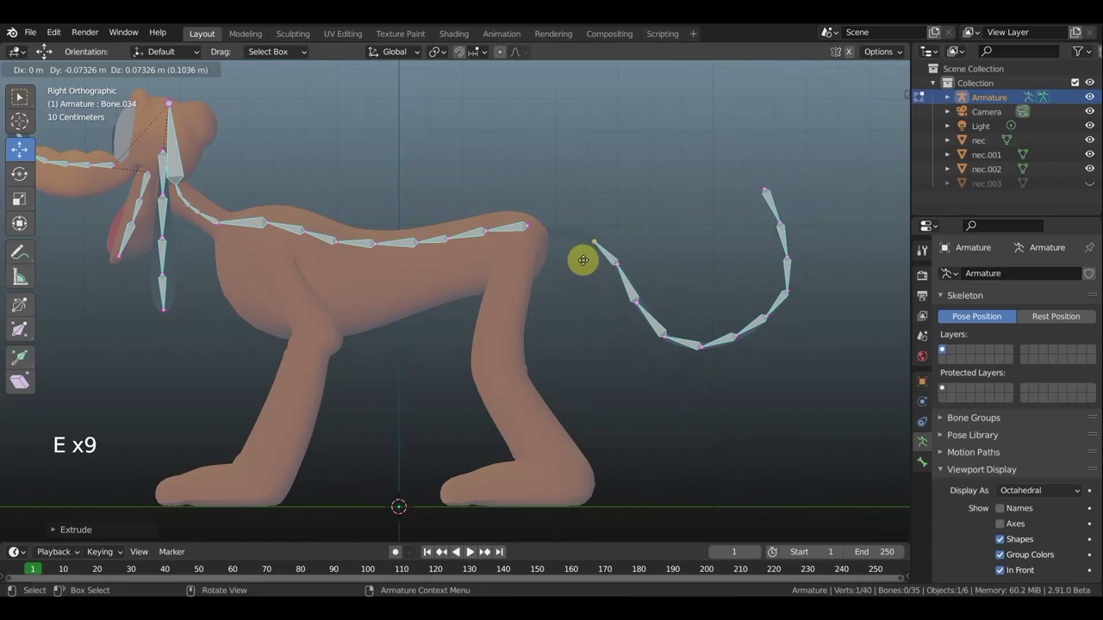
key("e")
key("e")
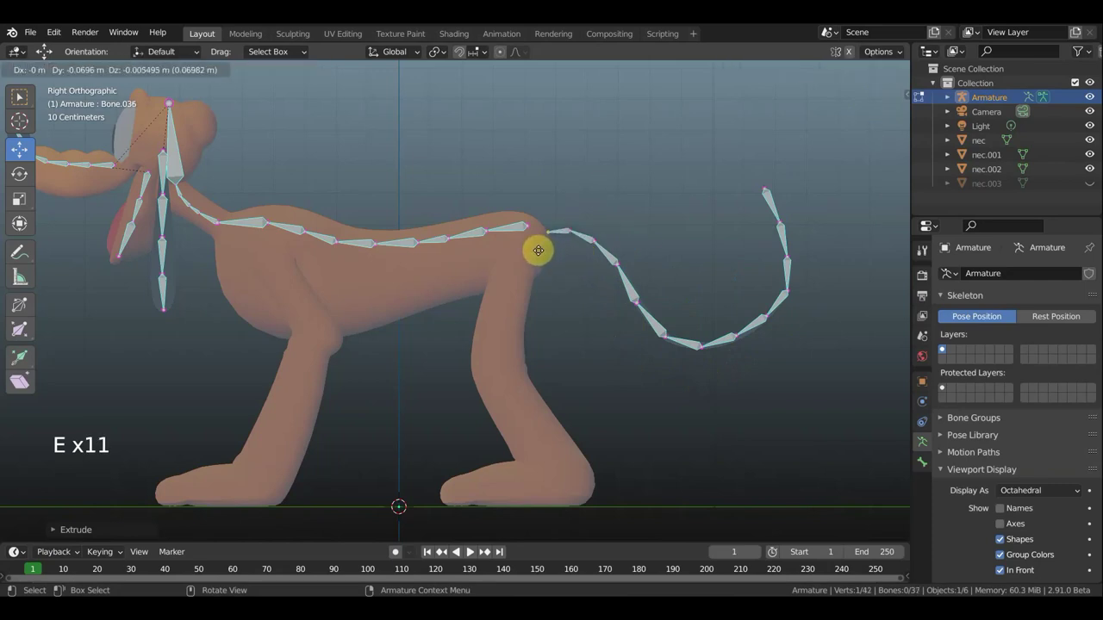
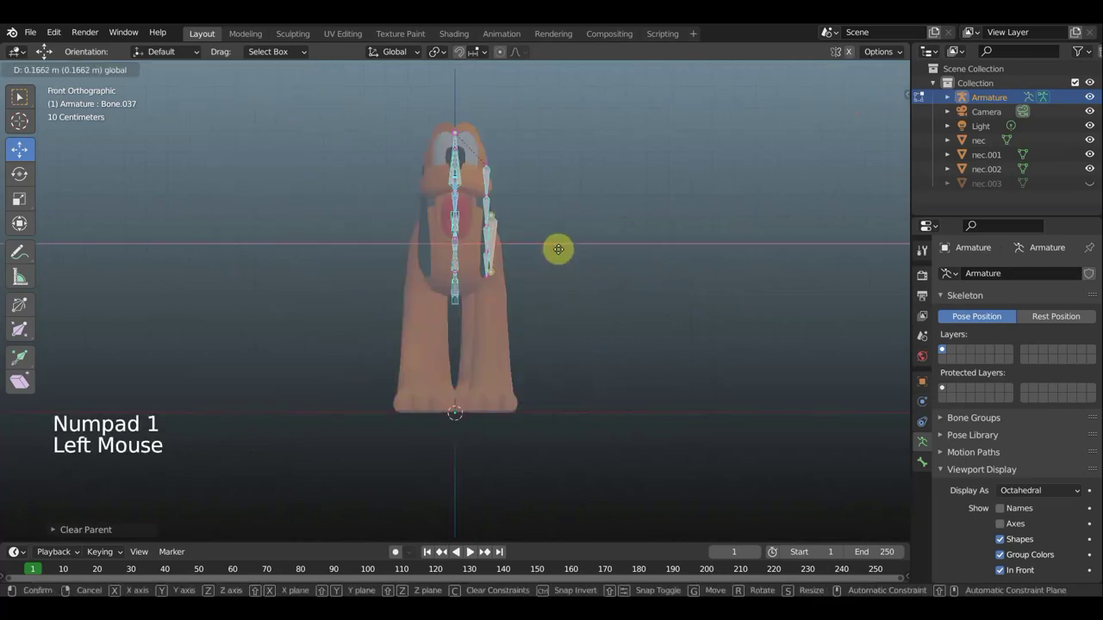
Move the shoulder bone out to the dog's side and into the near front leg.
key("r")
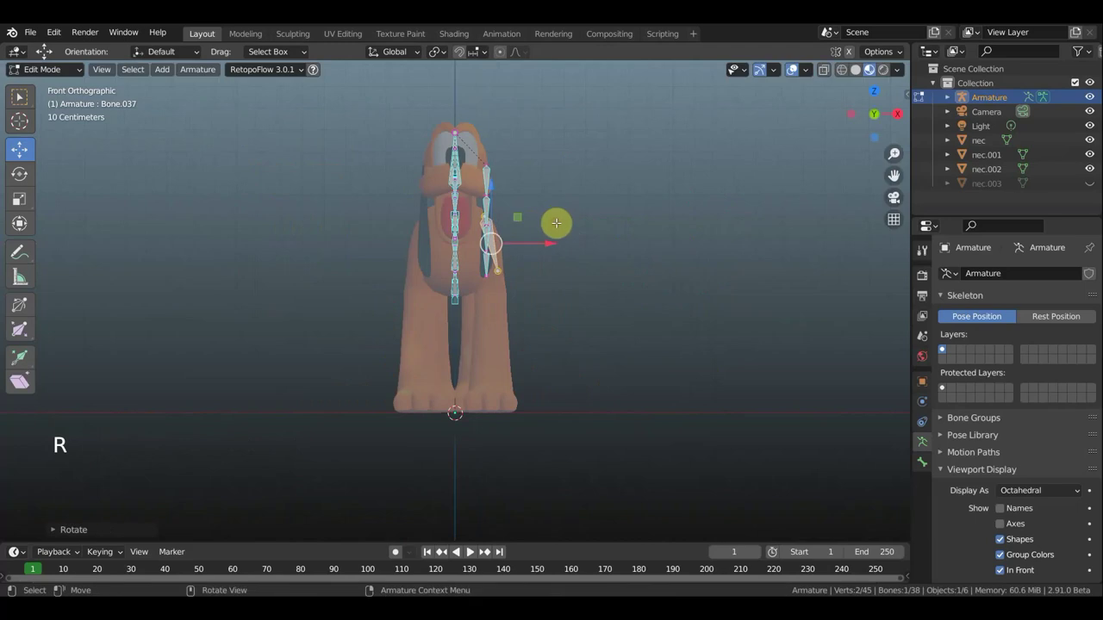
key("KP_3")
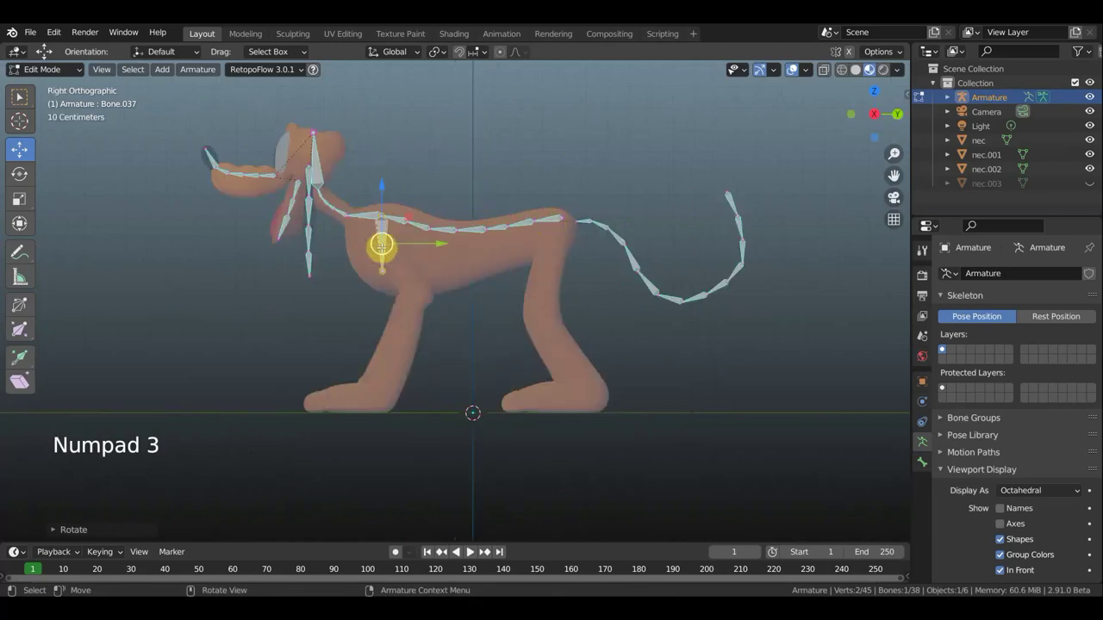
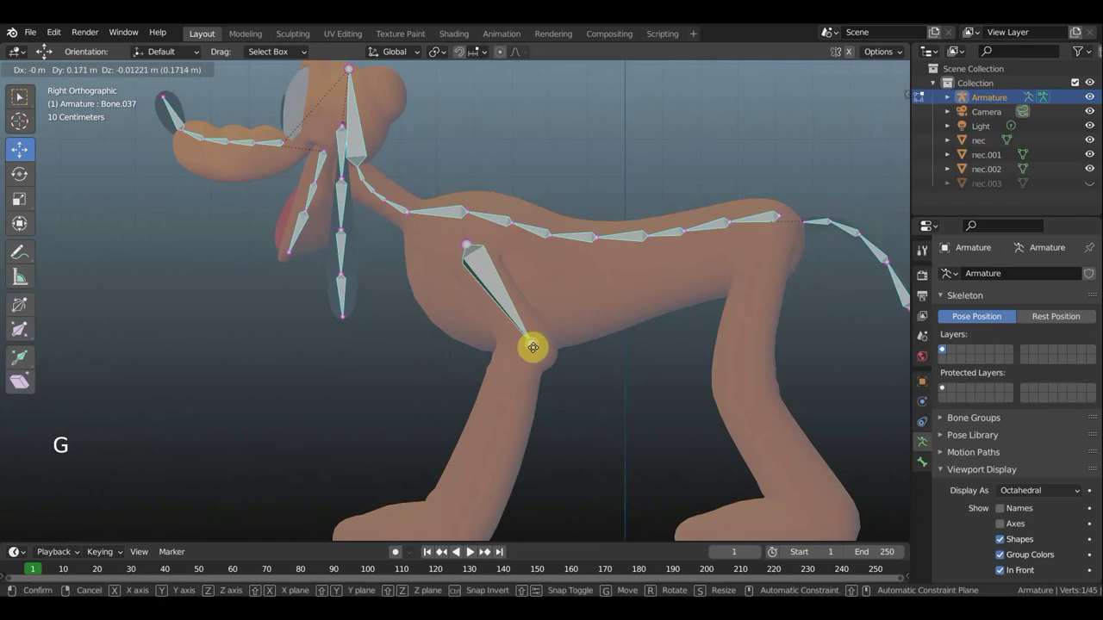
scroll("down", 3)
scroll("down", 3)
scroll("down", 3)
scroll("up", 3)
key("g")
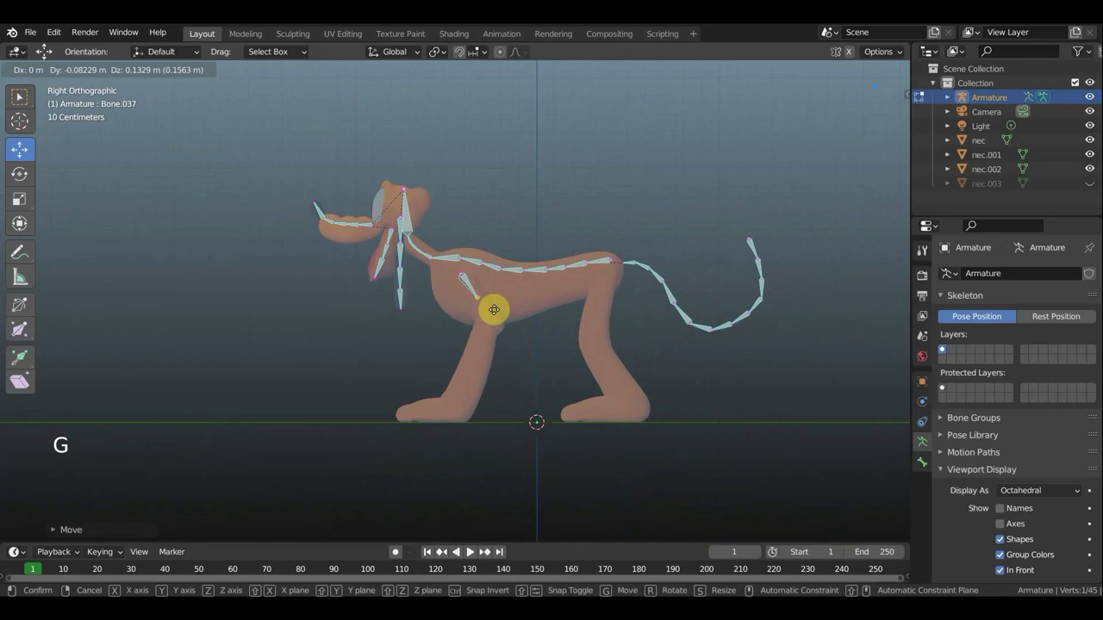
key("g")
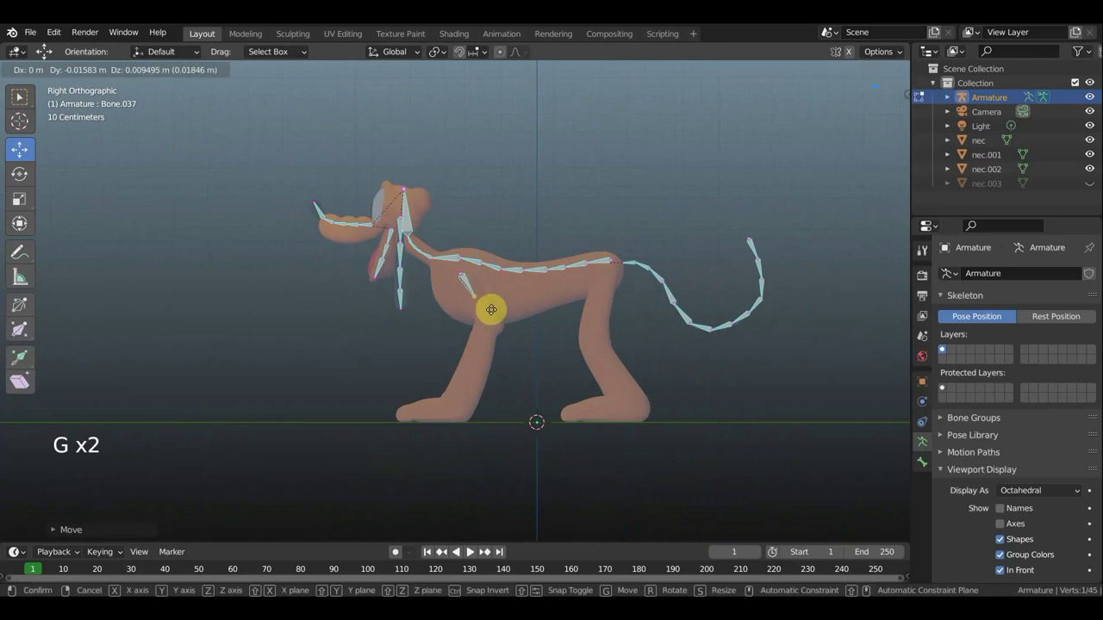
Extrude bones down the front leg toward the paw.
key("e")
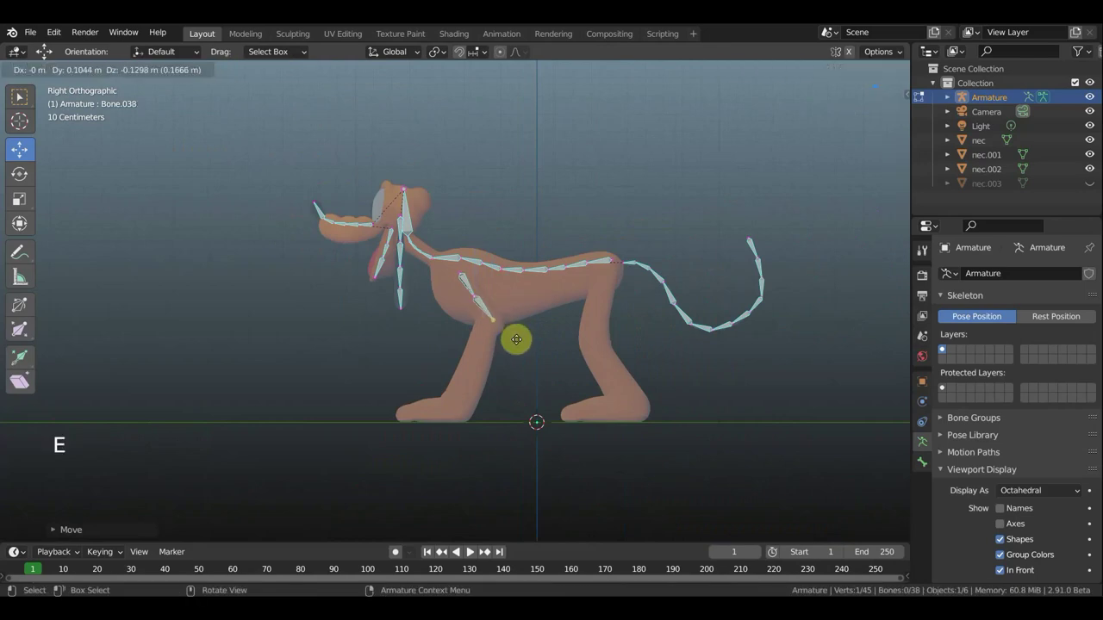
key("e")
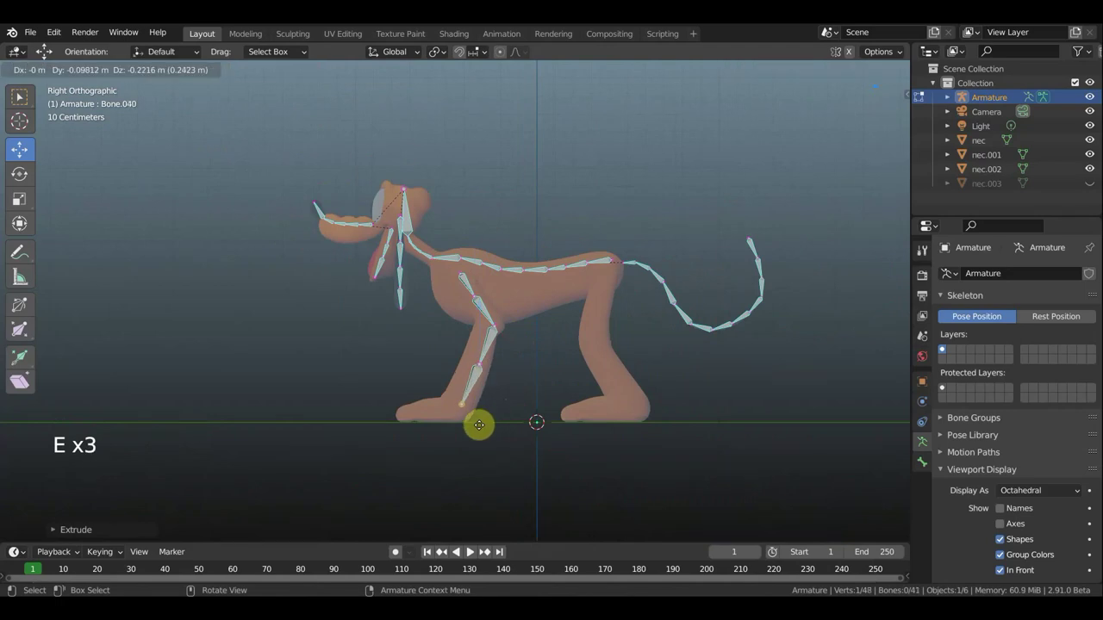
key("e")
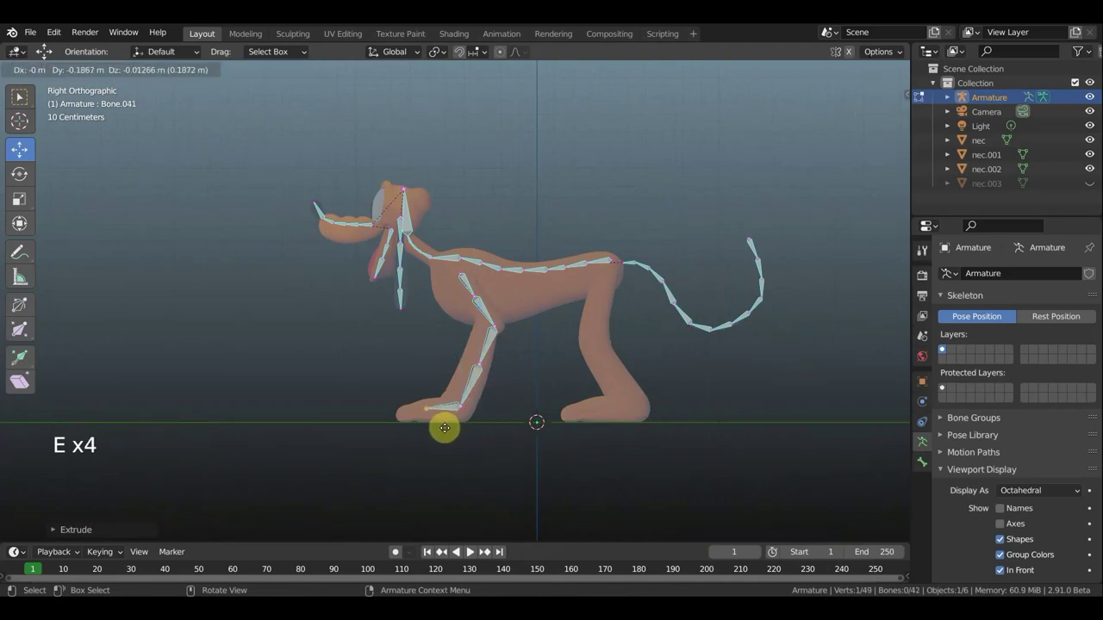
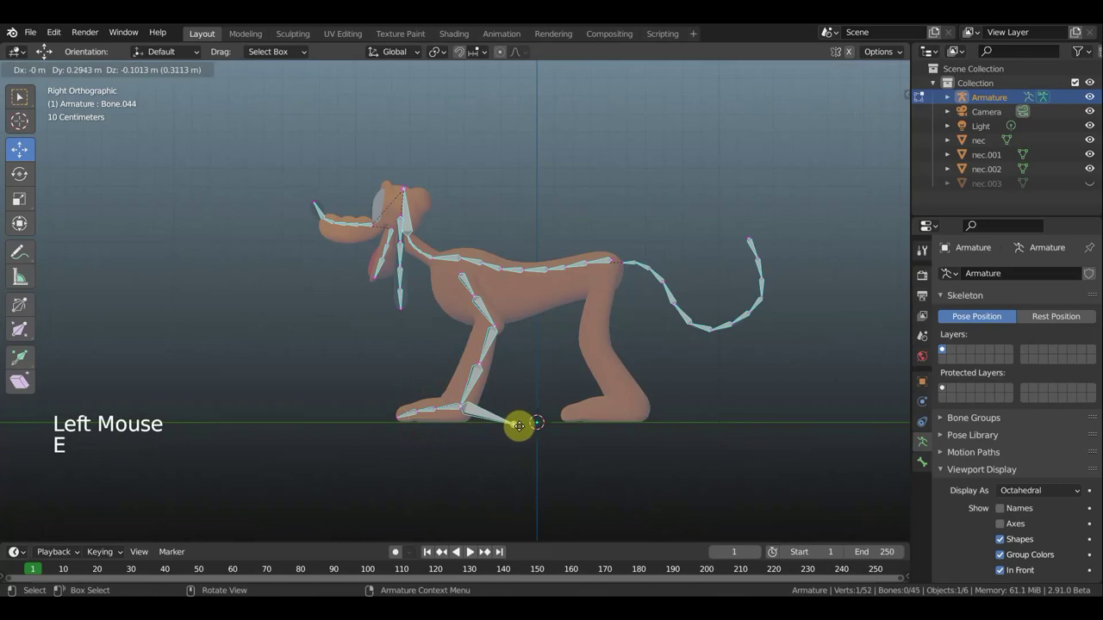
Clear the parent of the front foot bone so it detaches from the leg chain.
scroll("up", 3)
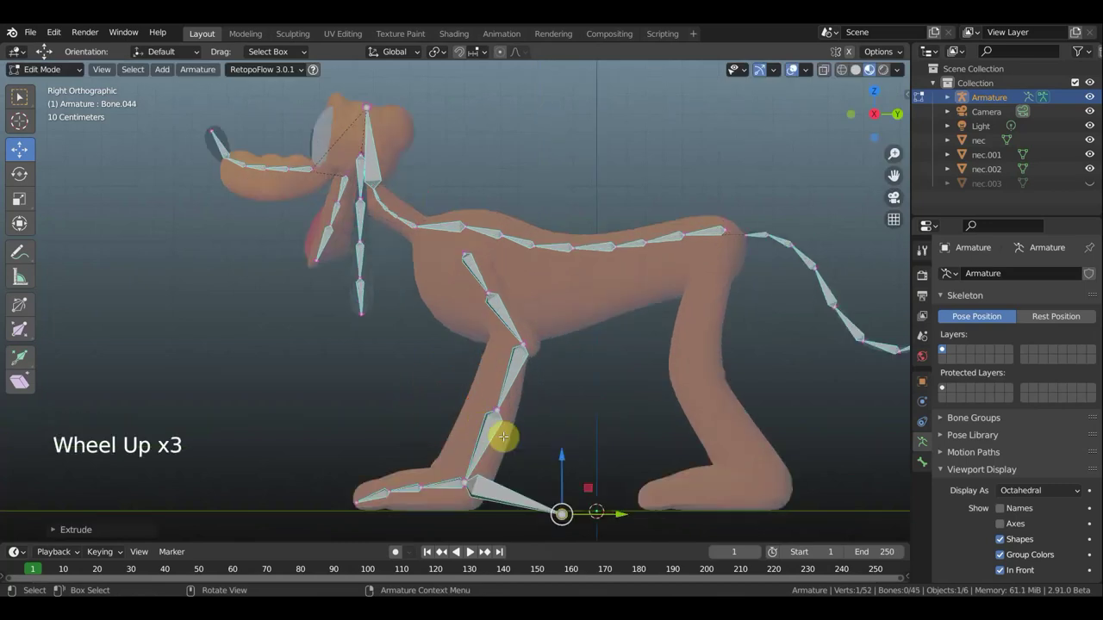
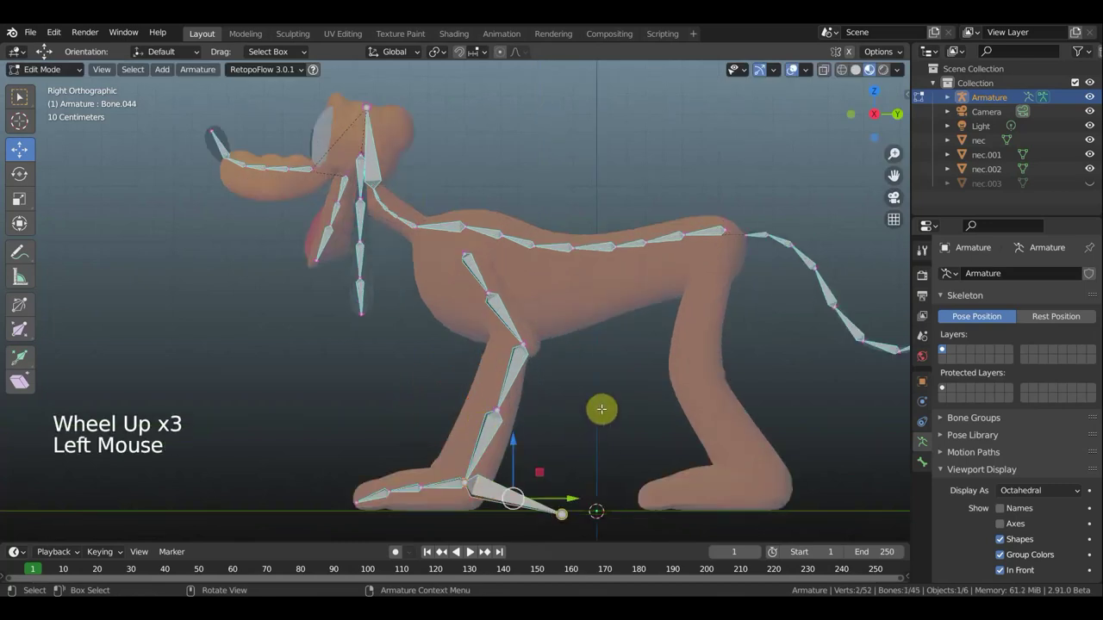
key("alt+p")
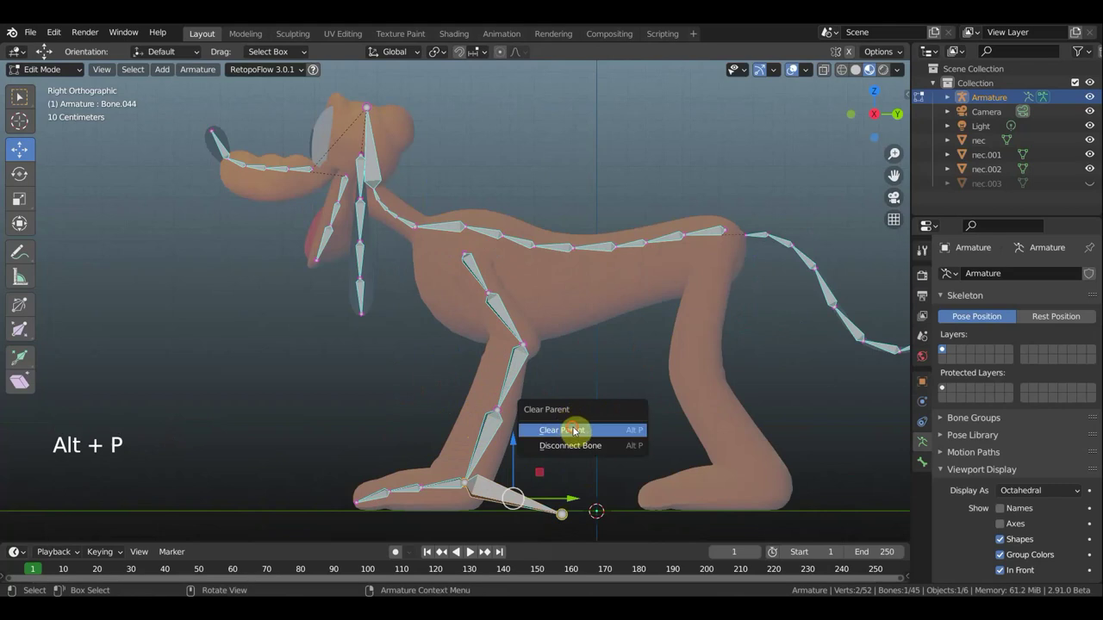
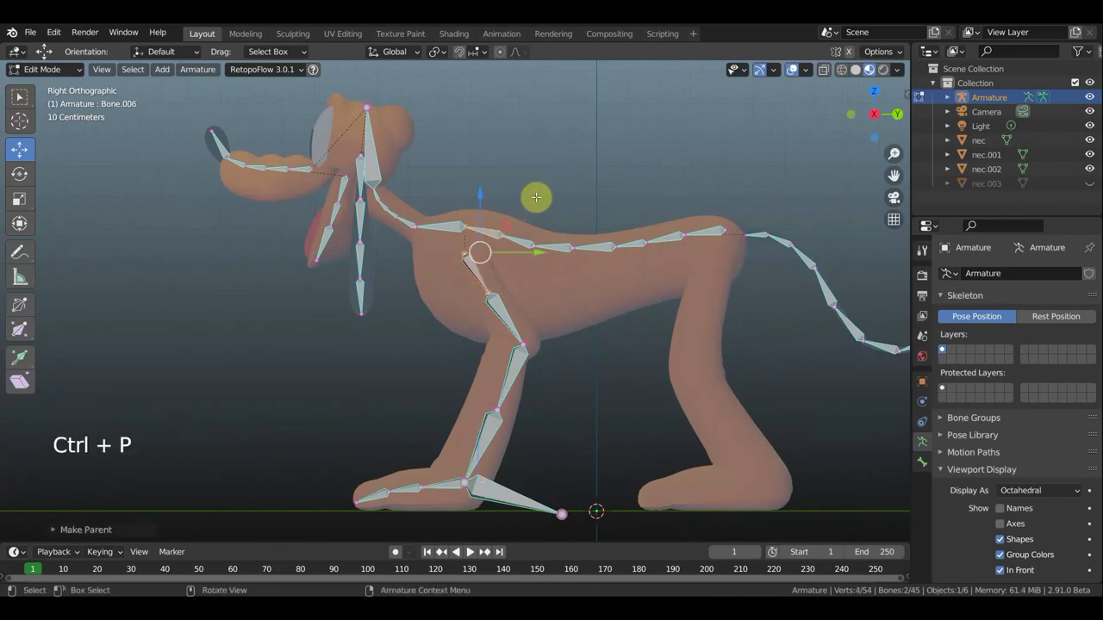
scroll("down", 3)
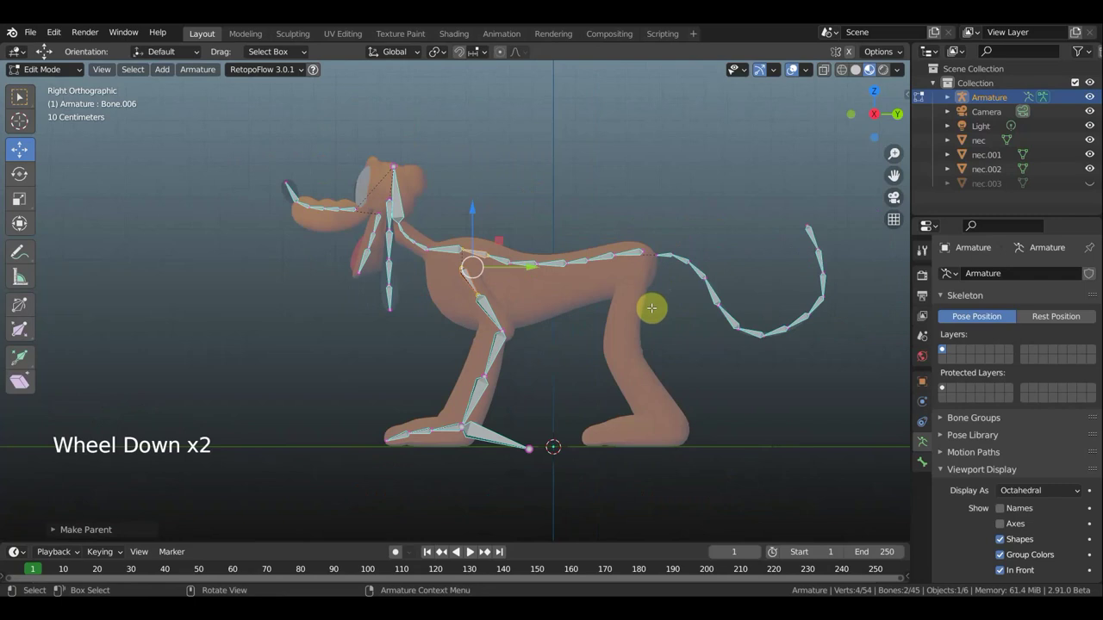
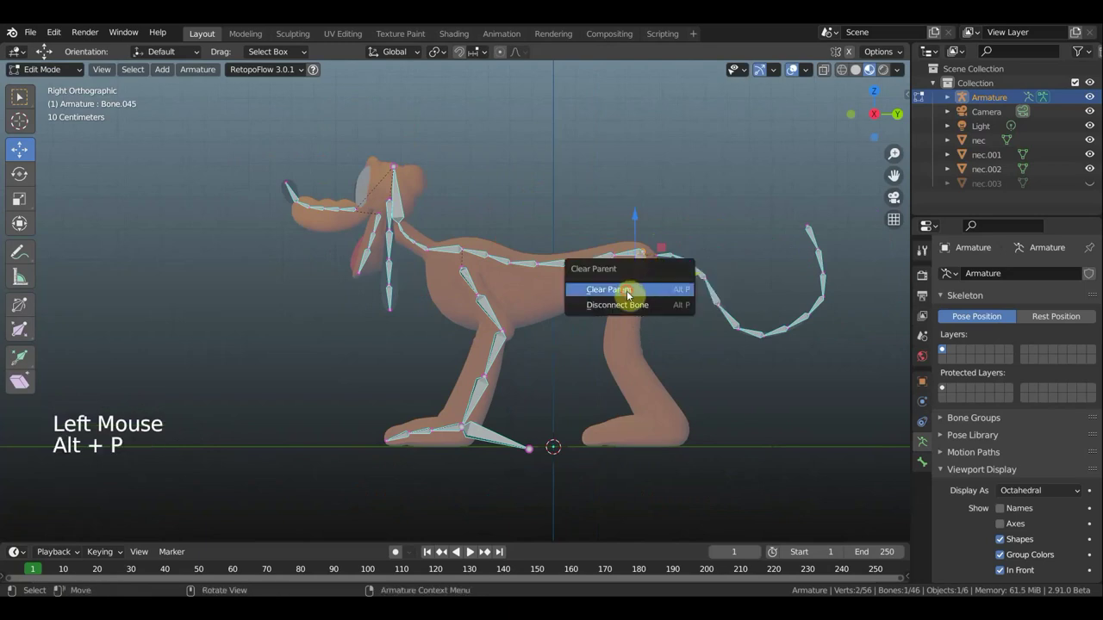
Move the new hip bone sideways into the hind leg, checked from front and side views.
key("g")
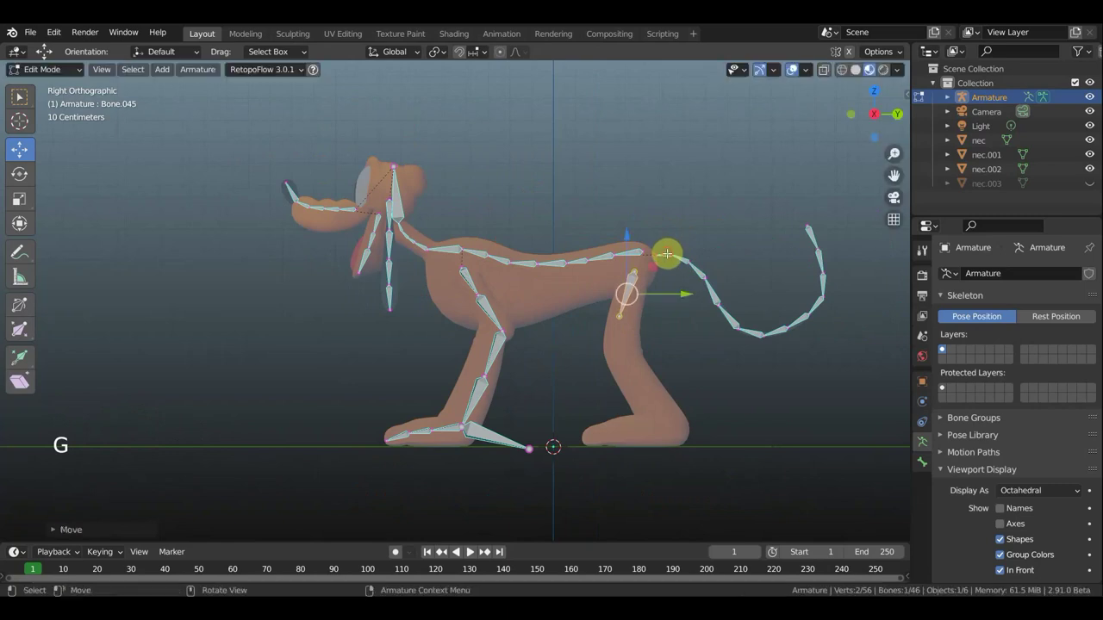
key("KP_1")
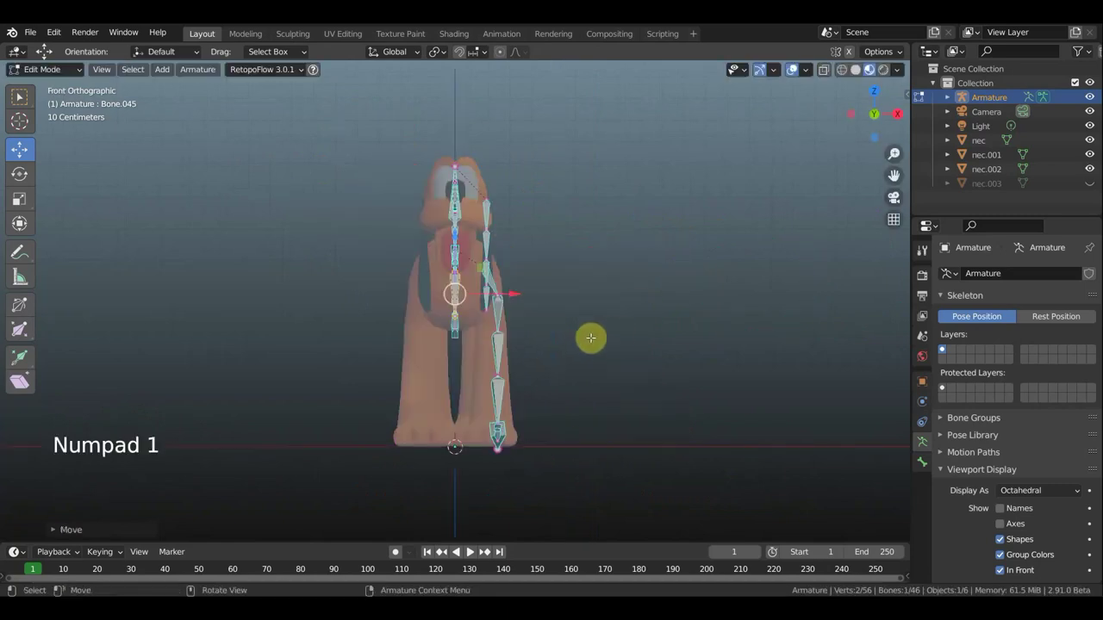
key("g")
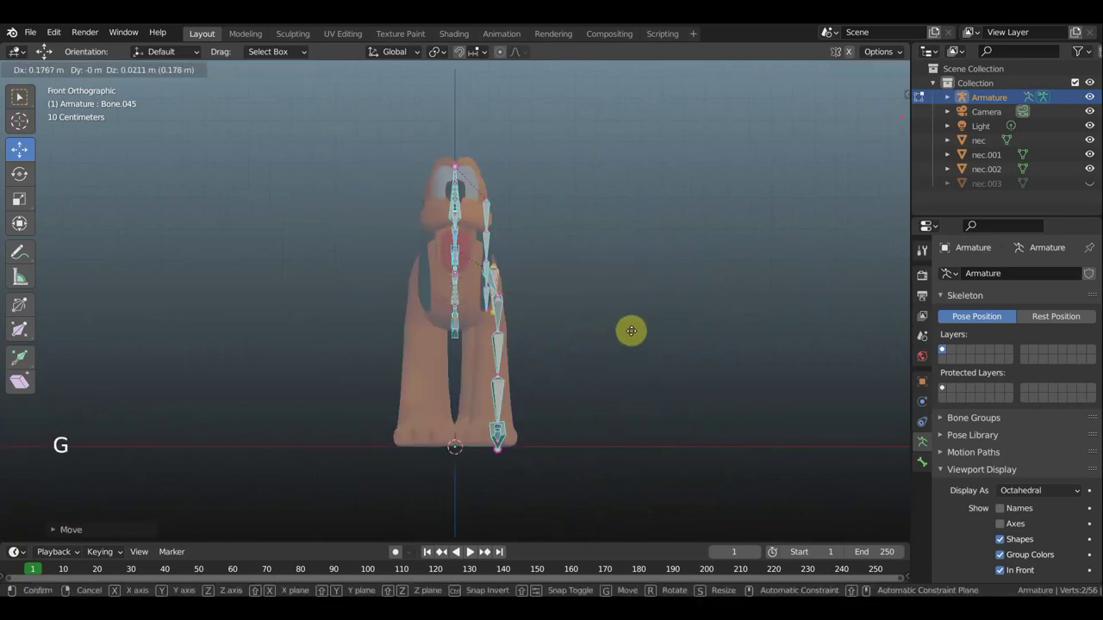
key("KP_3")
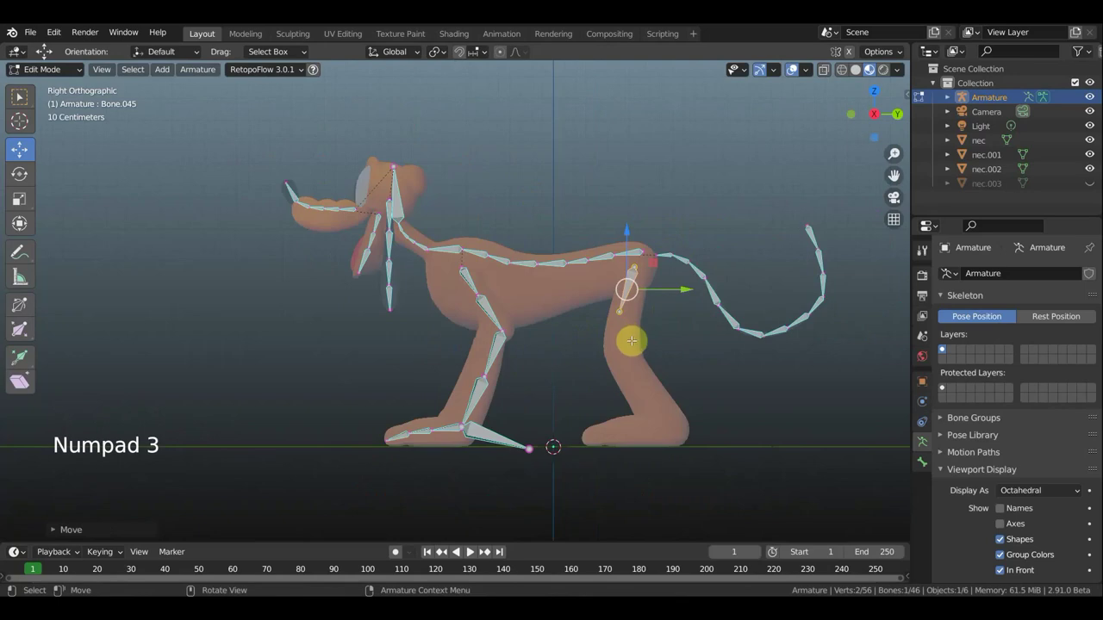
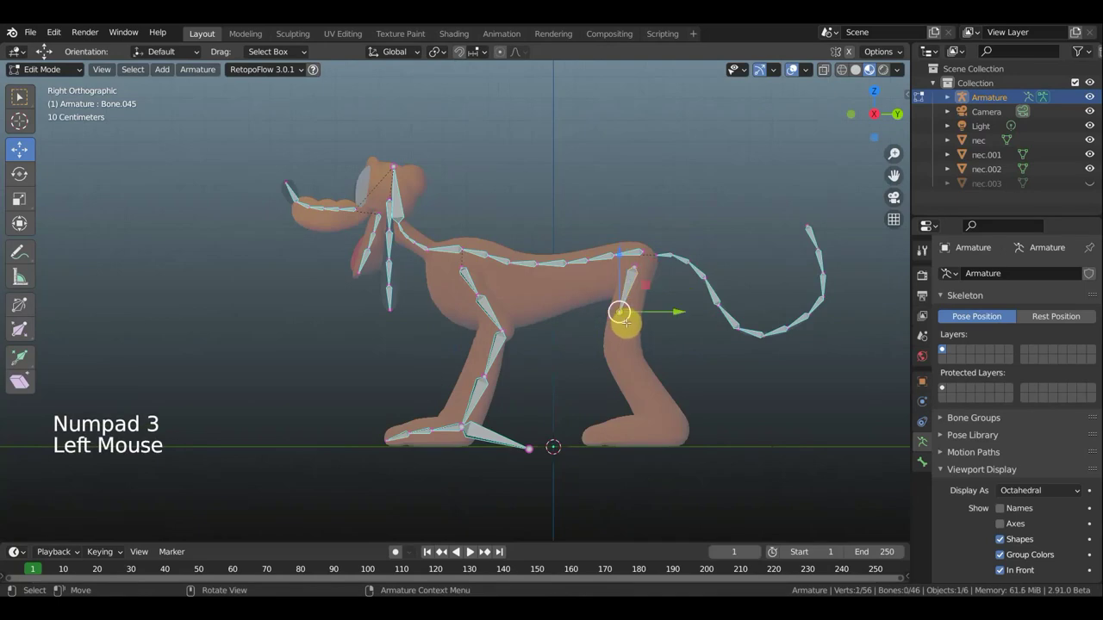
Extrude three bones down the hind leg through the knee to the paw.
key("e")
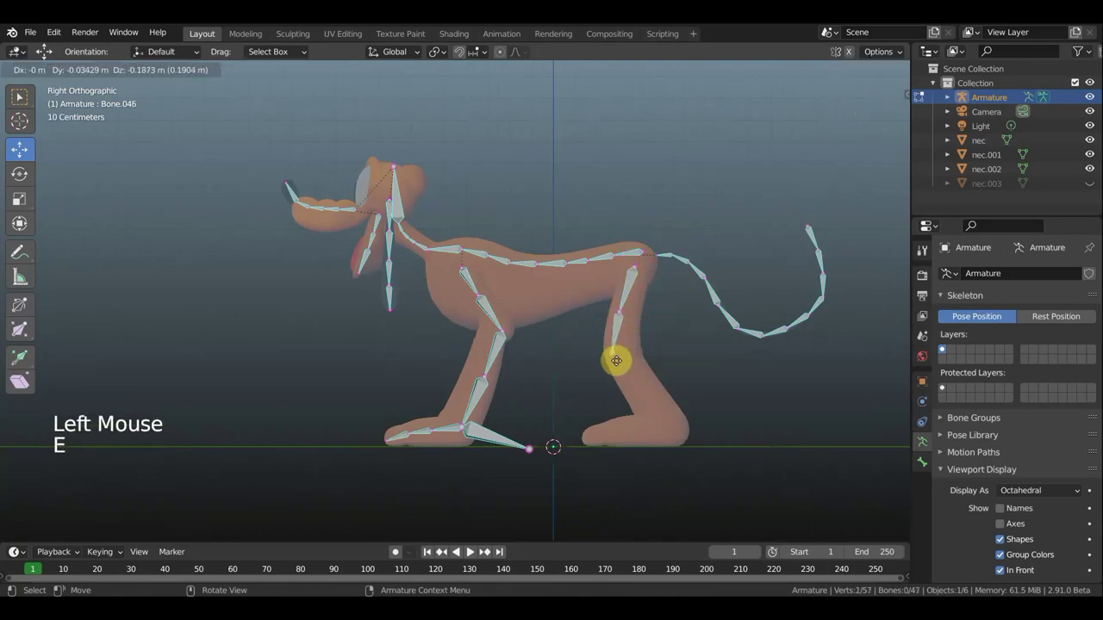
key("e")
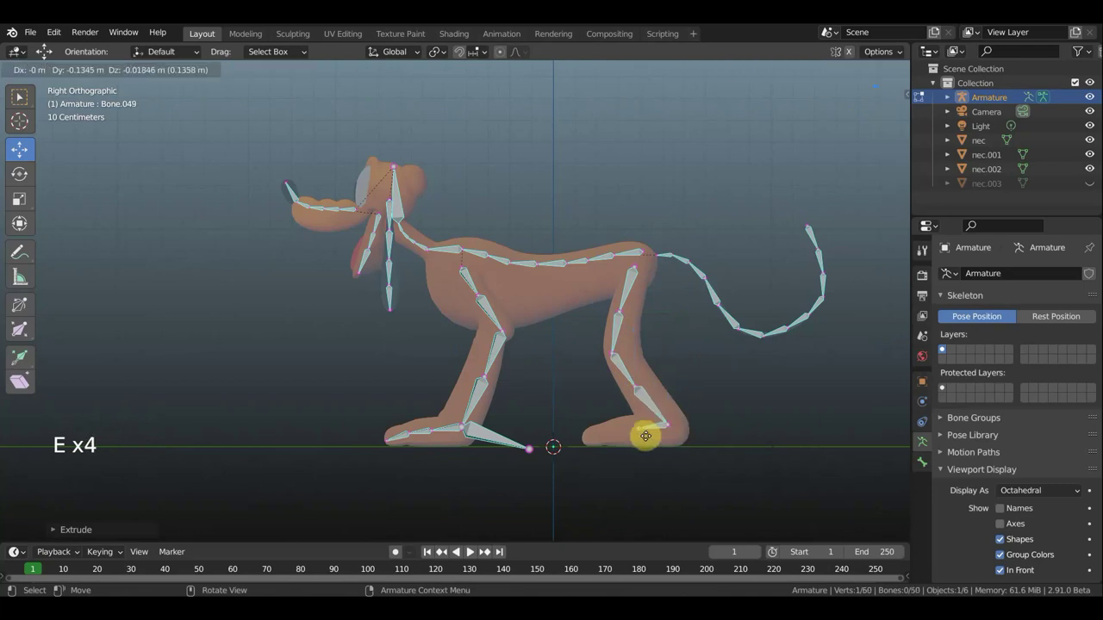
key("e")
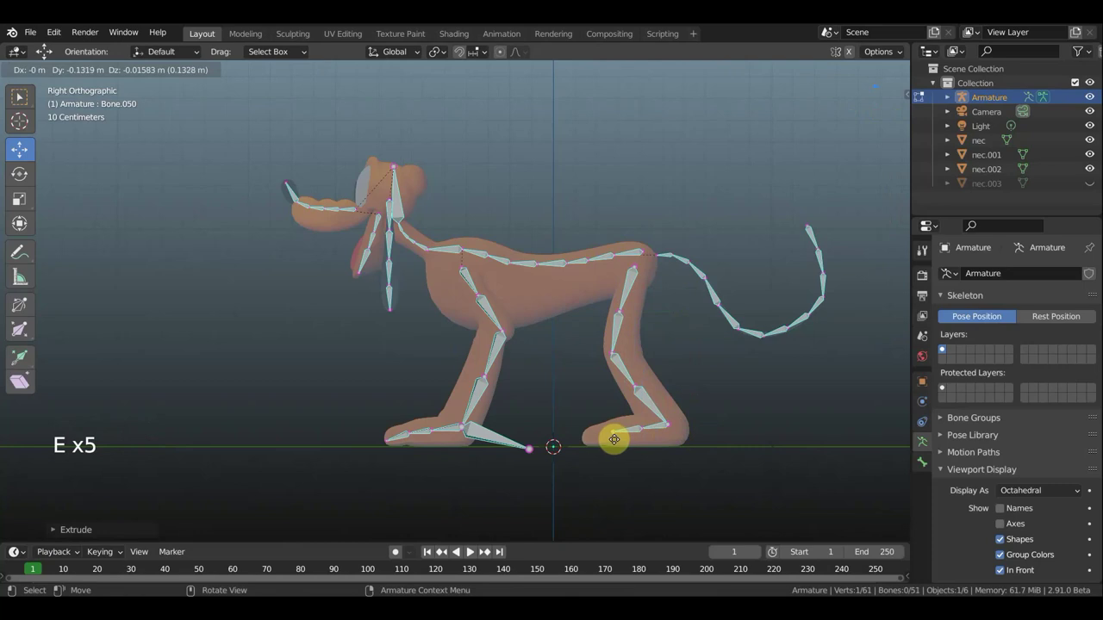
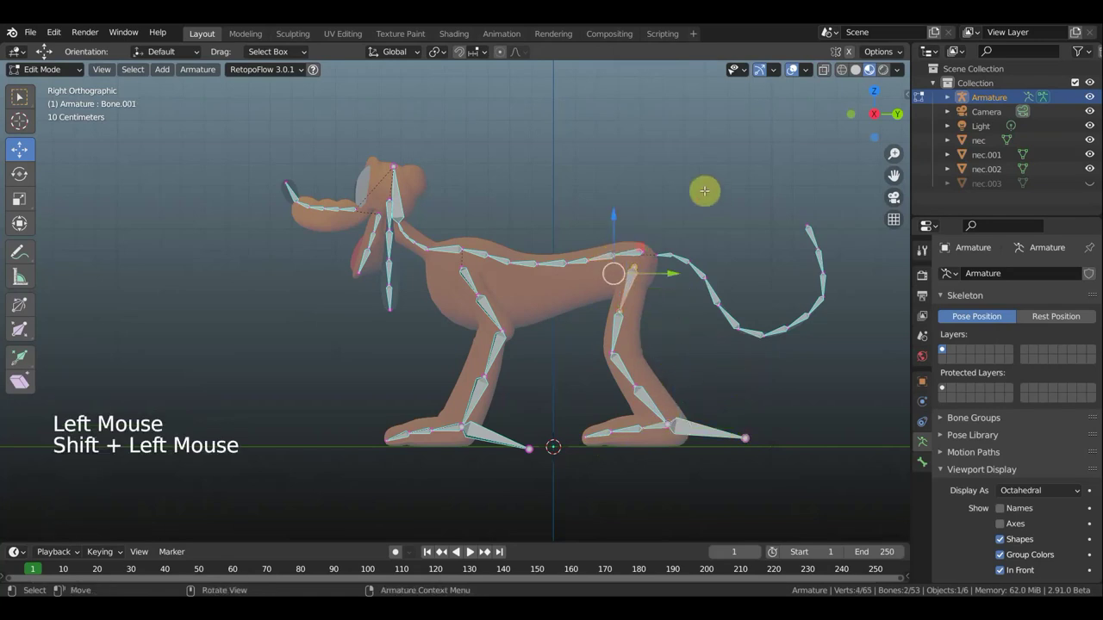
Parent the hind hip bone to the spine with Keep Offset.
key("ctrl+p")
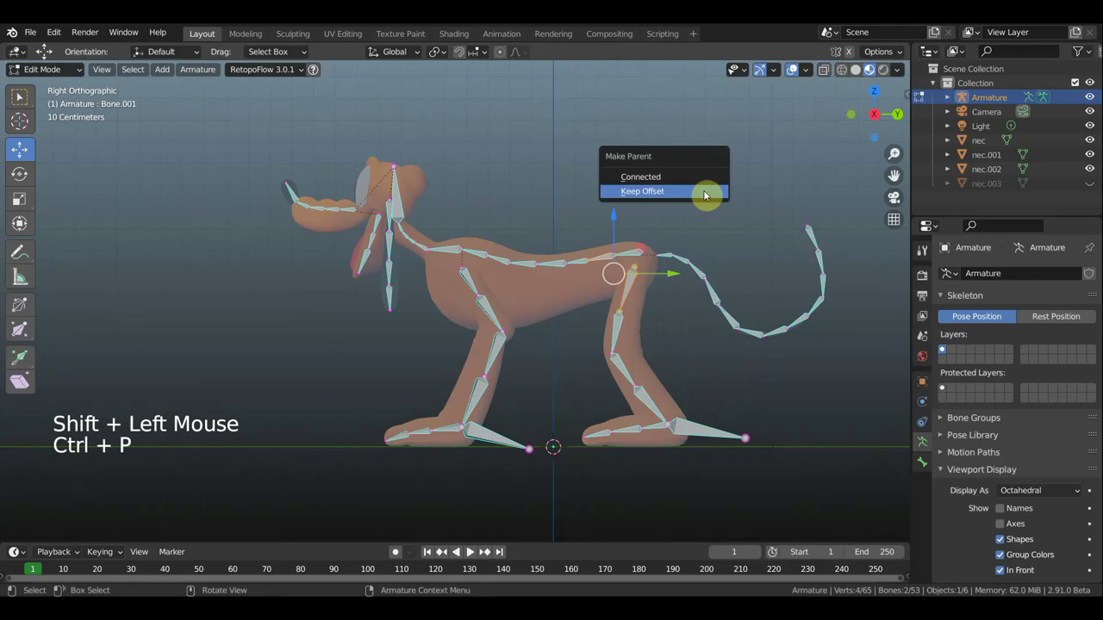
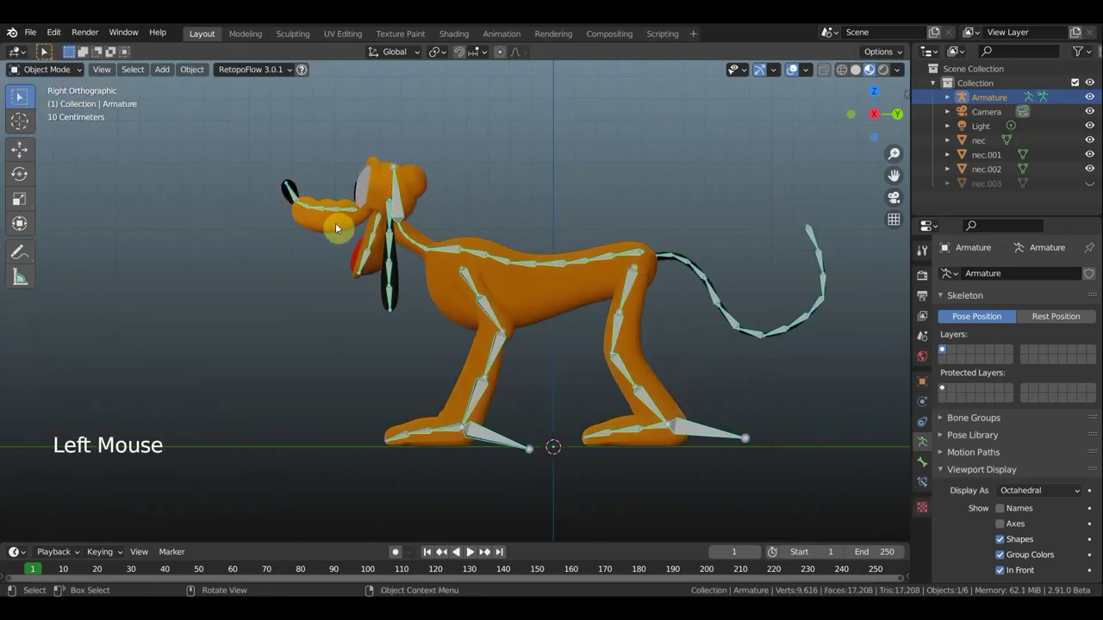
Select the linked tongue geometry on the body mesh and separate it by Selection.
left_click(339, 225)
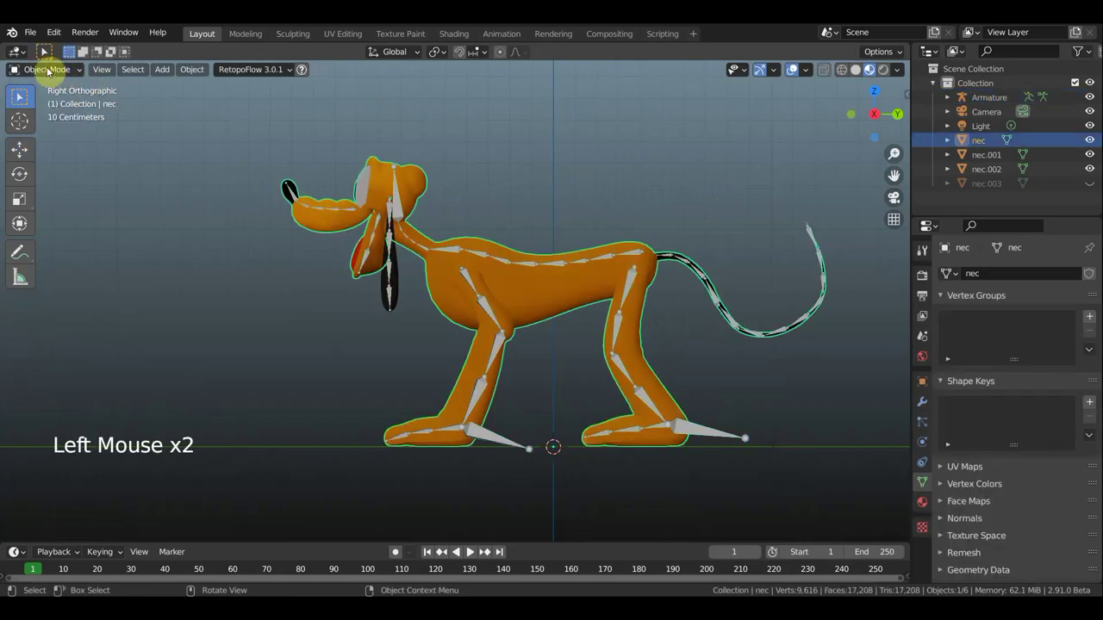
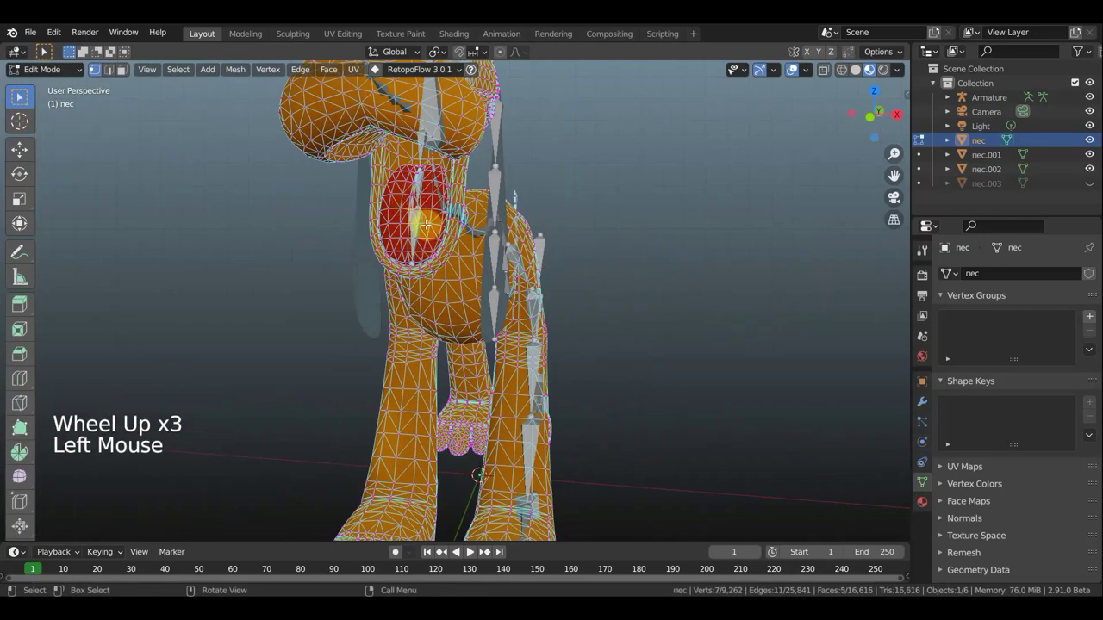
key("l")
key("p")
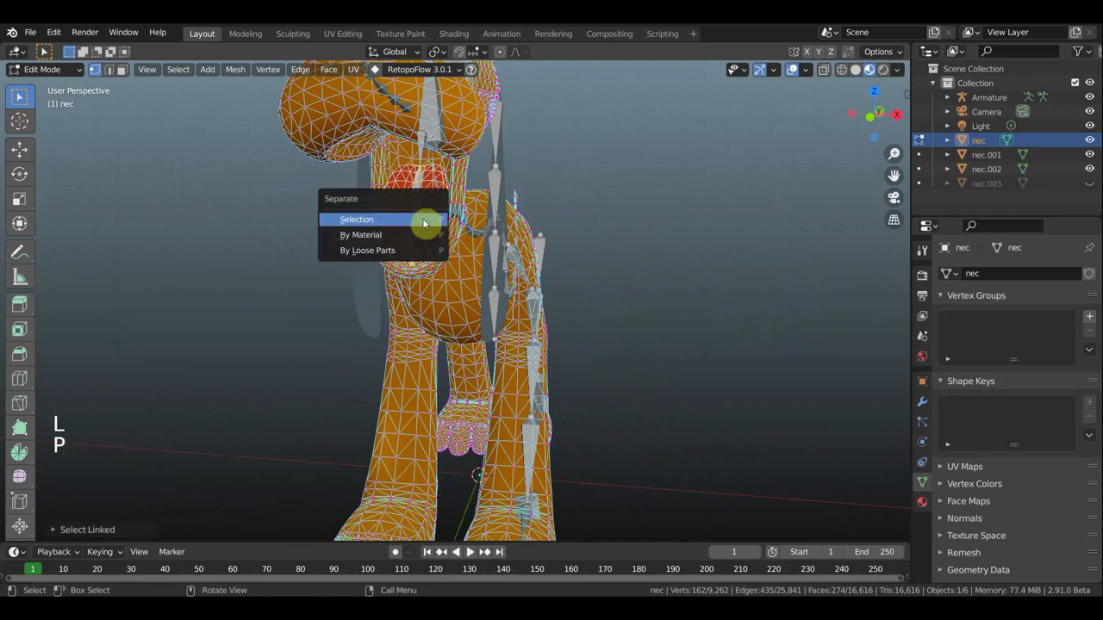
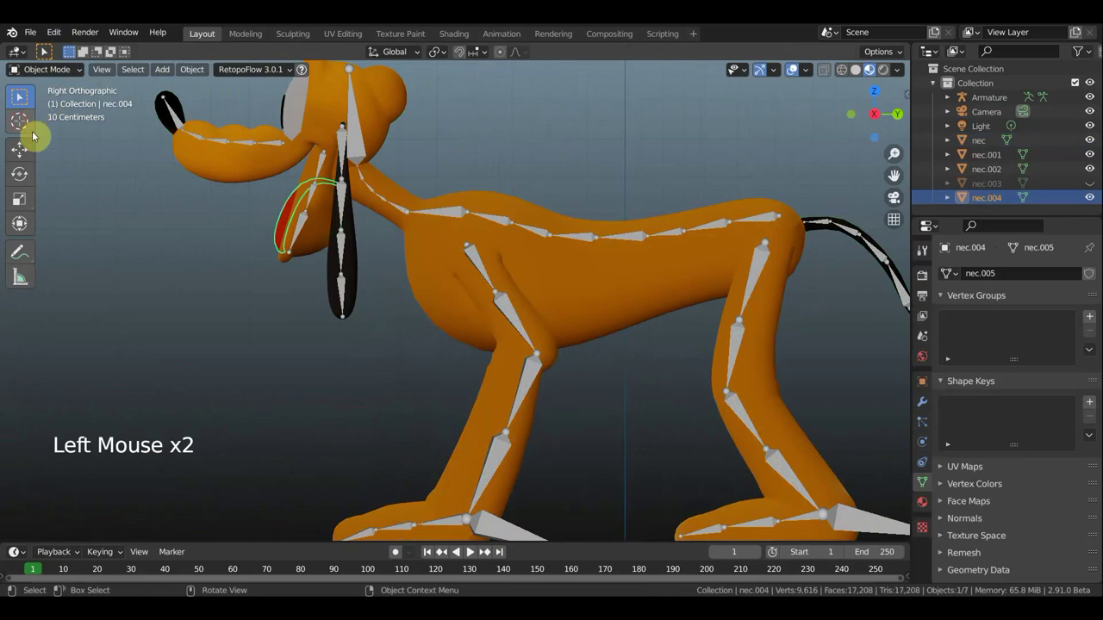
Try rotating and moving the tongue out of the mouth, then undo back to its original place.
key("r")
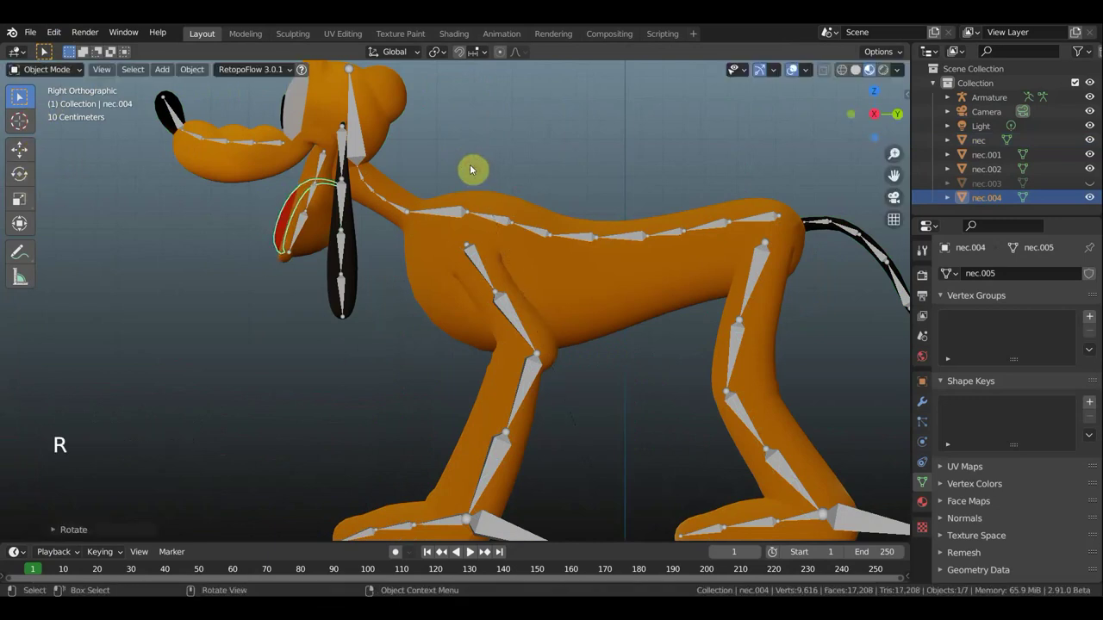
key("ctrl+z")
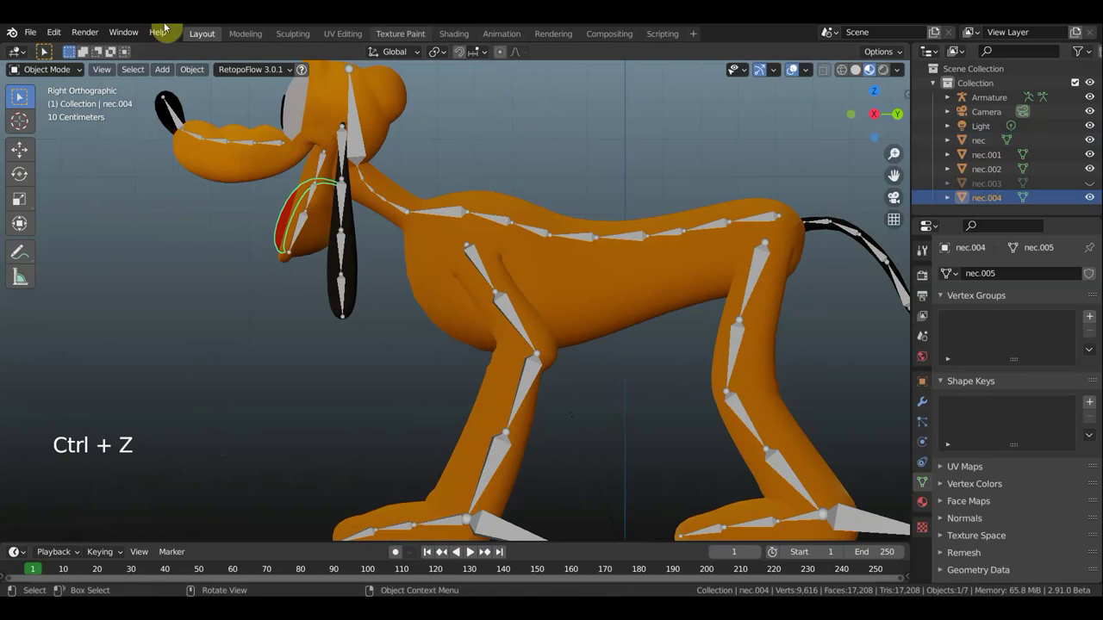
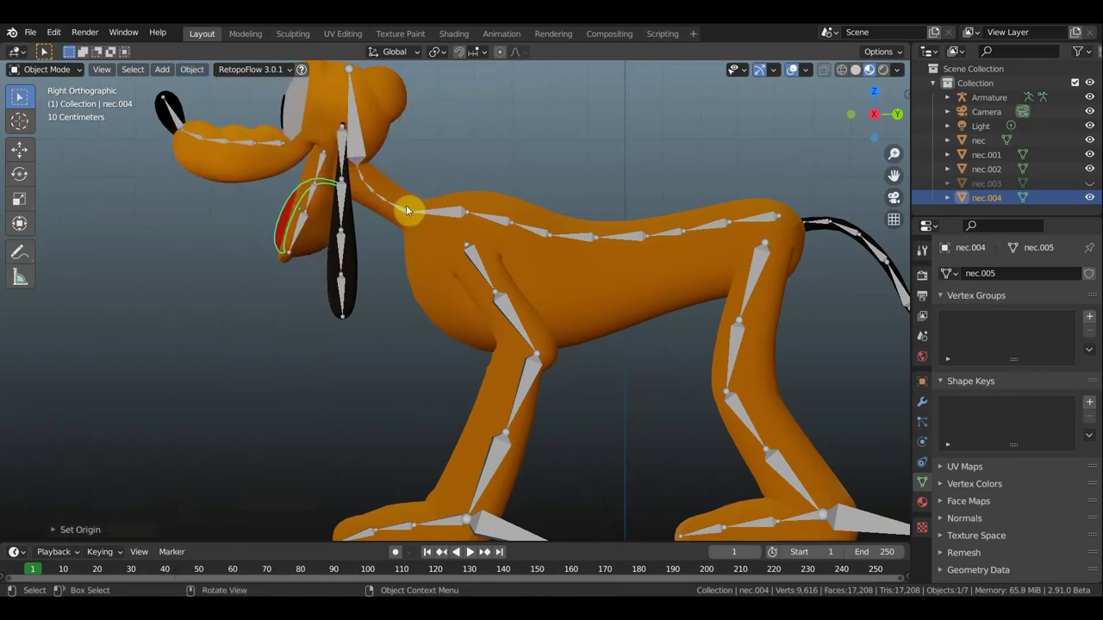
key("r")
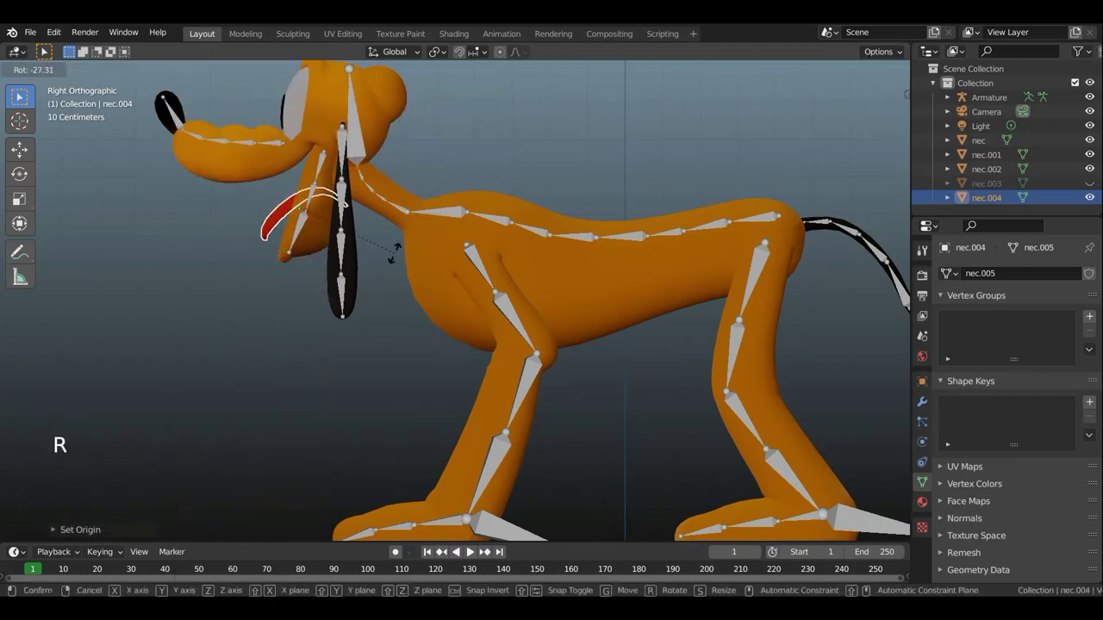
key("g")
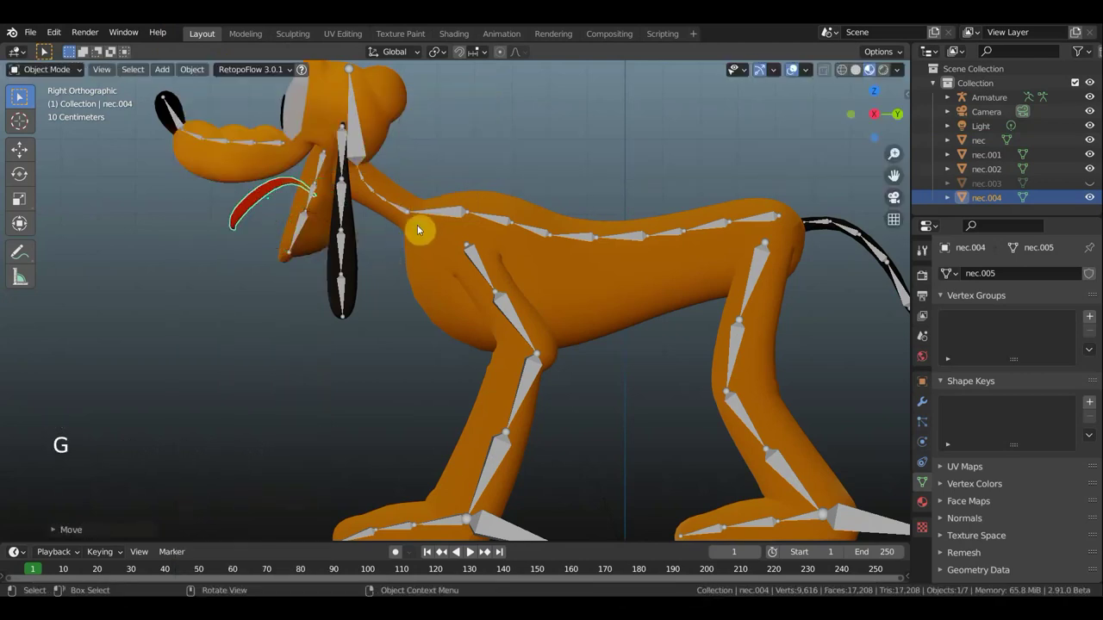
key("r")
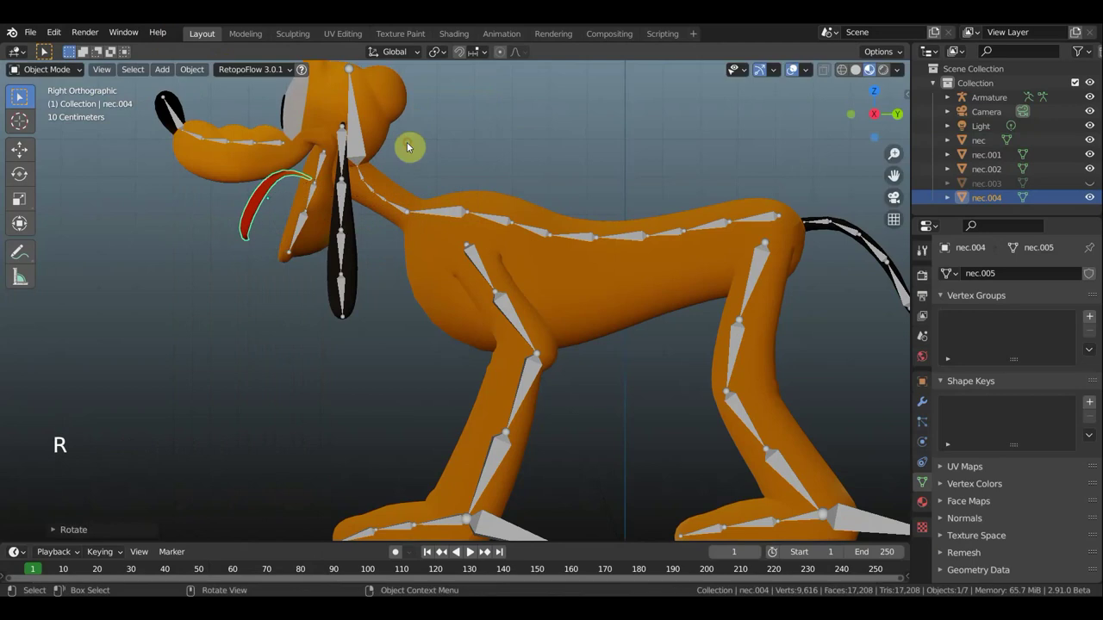
key("g")
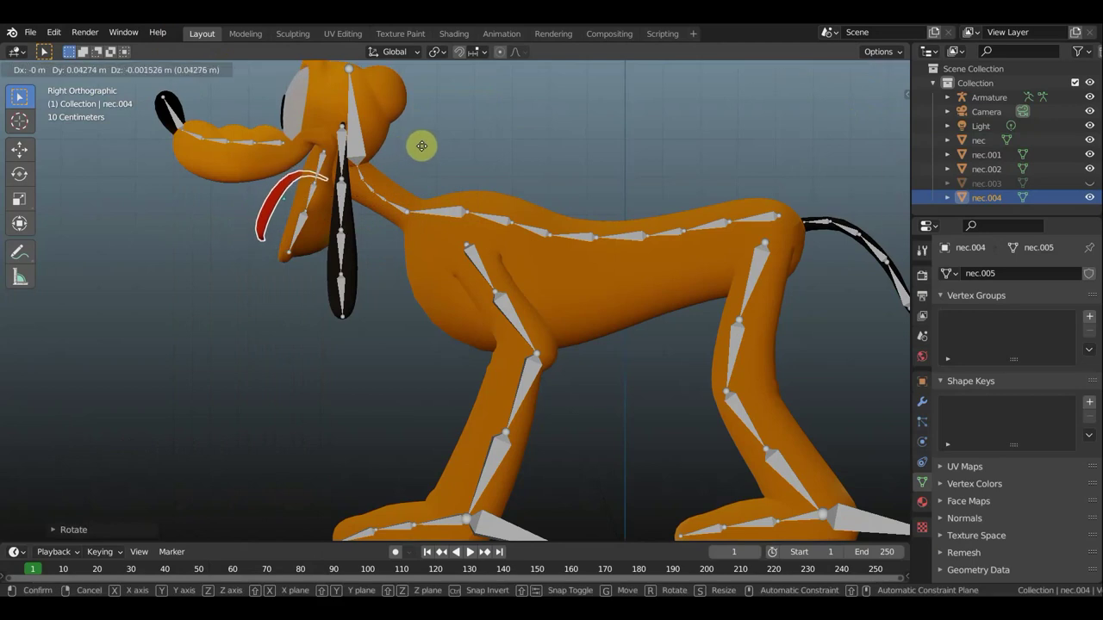
key("ctrl+z")
key("ctrl+z")
key("ctrl+z")
key("ctrl+z")
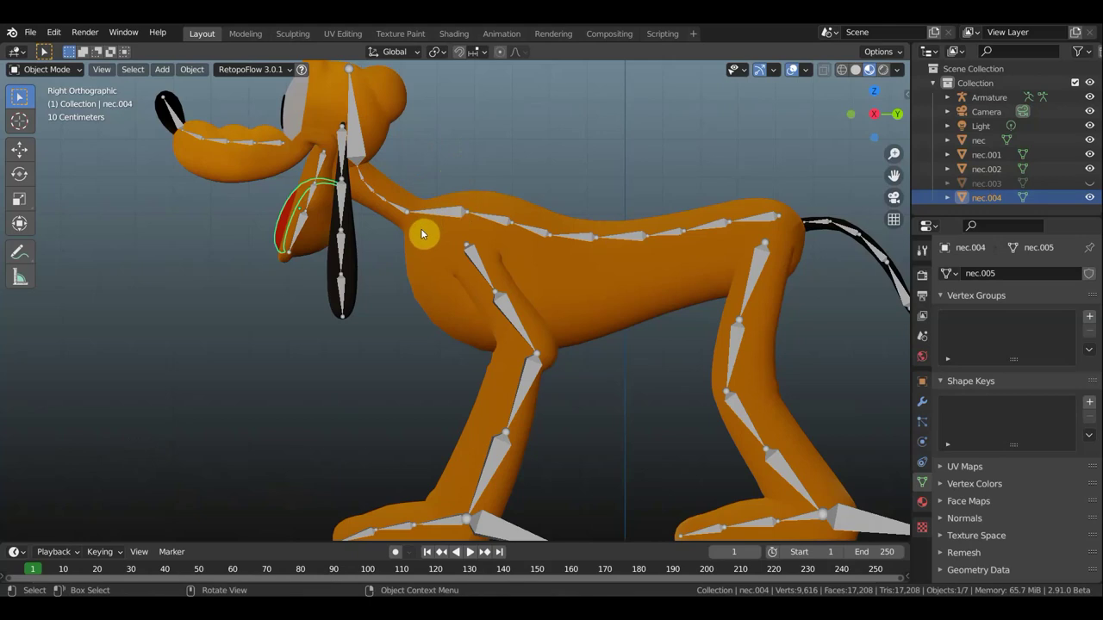
Nudge the tongue slightly into place inside the mouth and check it from several angles.
key("g")
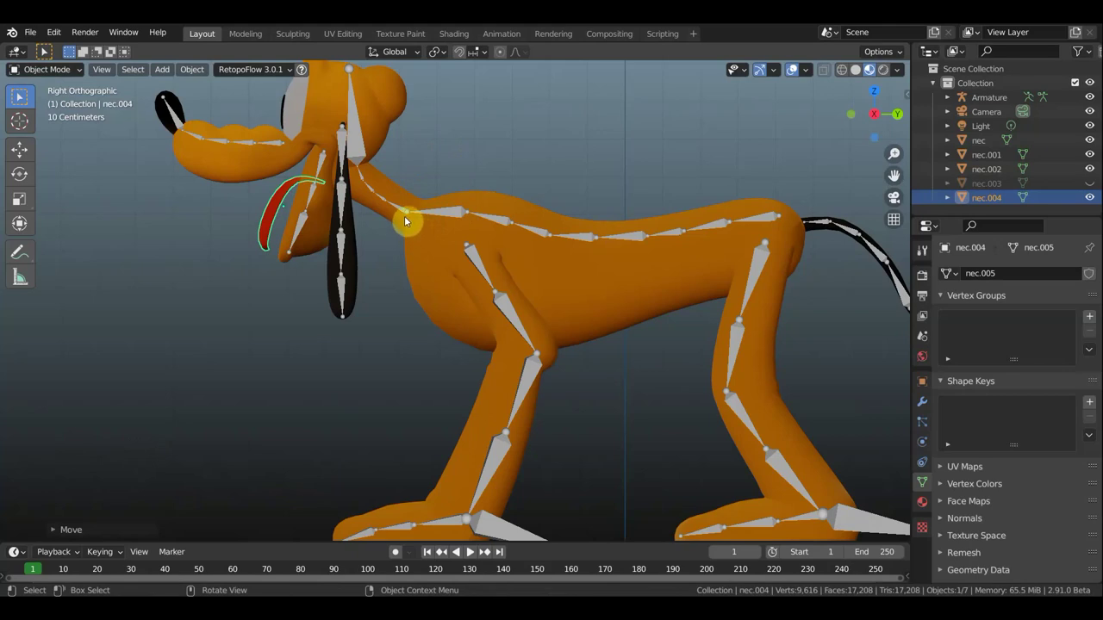
key("g")
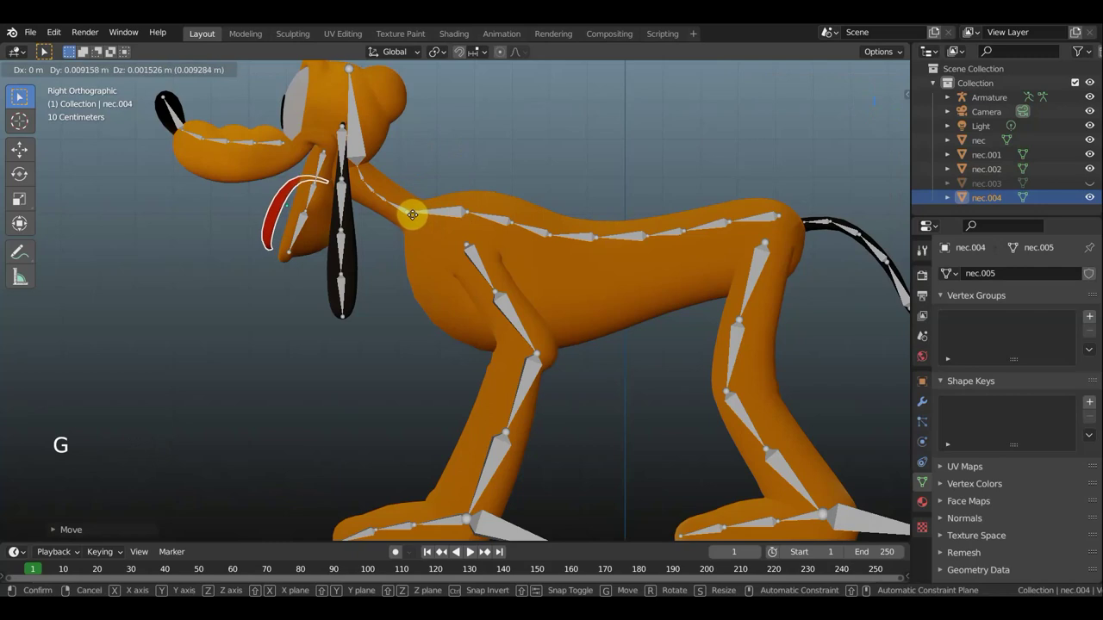
scroll("up", 3)
middle_click(457, 209)
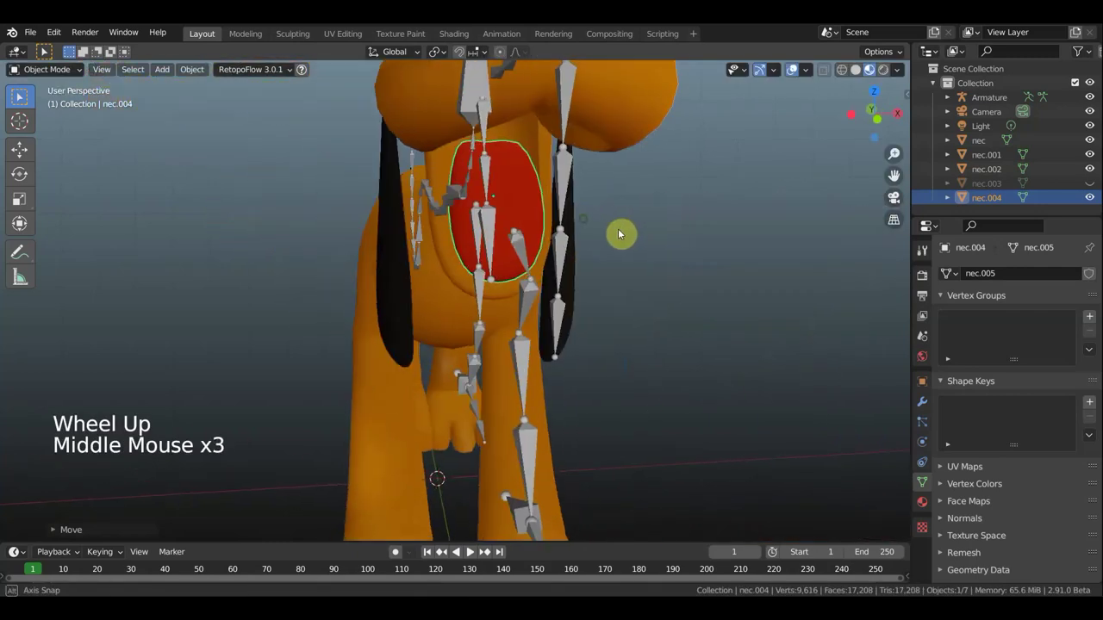
middle_click(468, 228)
key("KP_3")
scroll("down", 3)
scroll("down", 3)
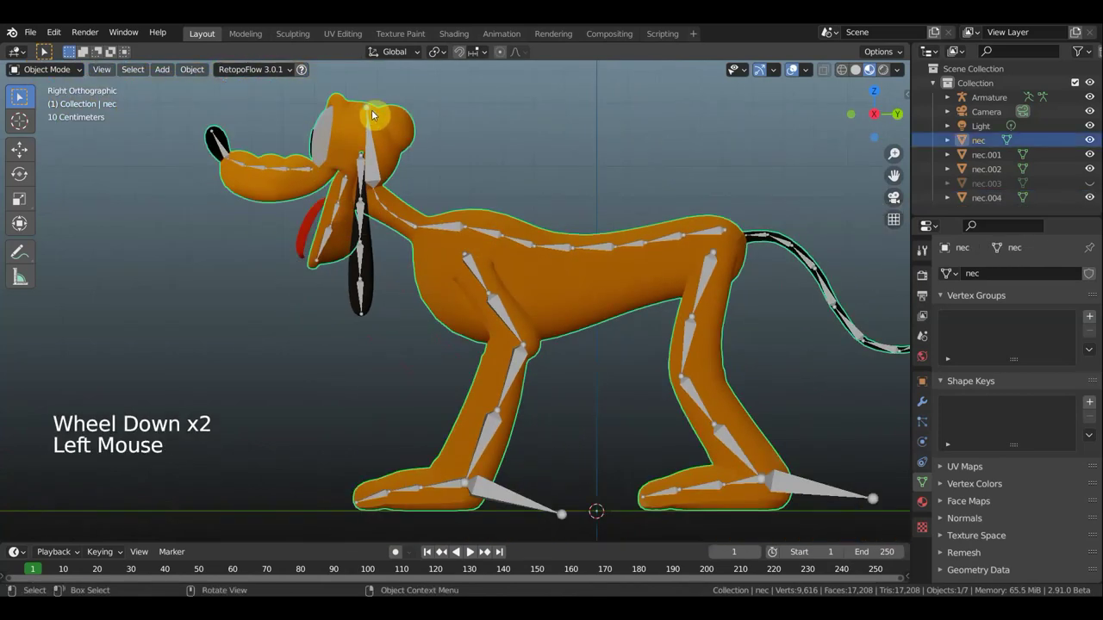
Rotate, move and shrink a new bone so it sits at the tongue's root pointing along it.
left_click(369, 113)
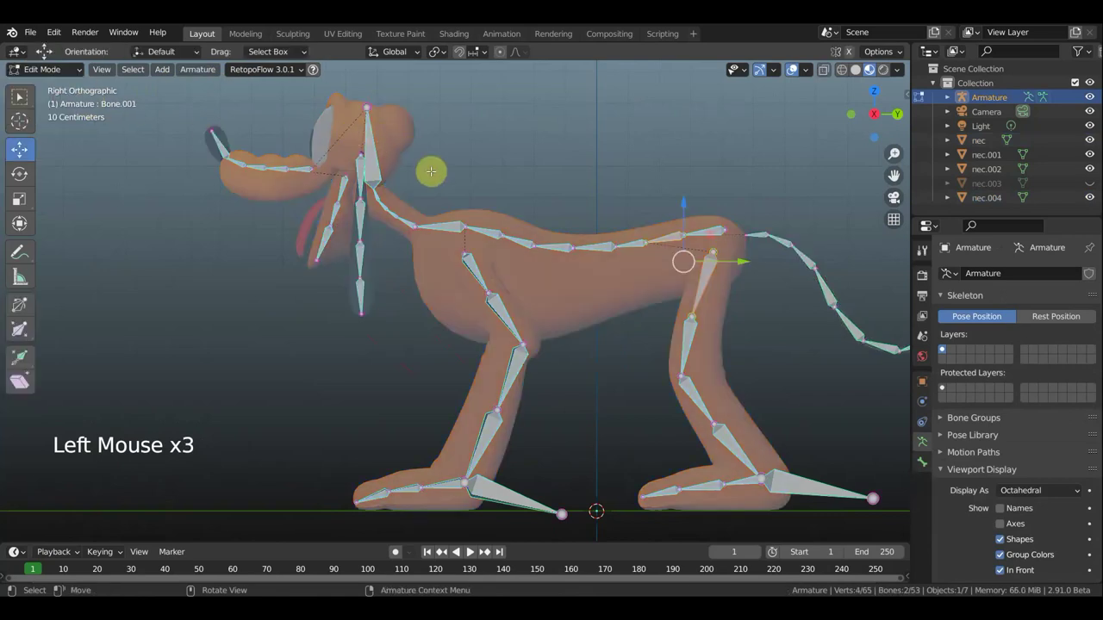
key("e")
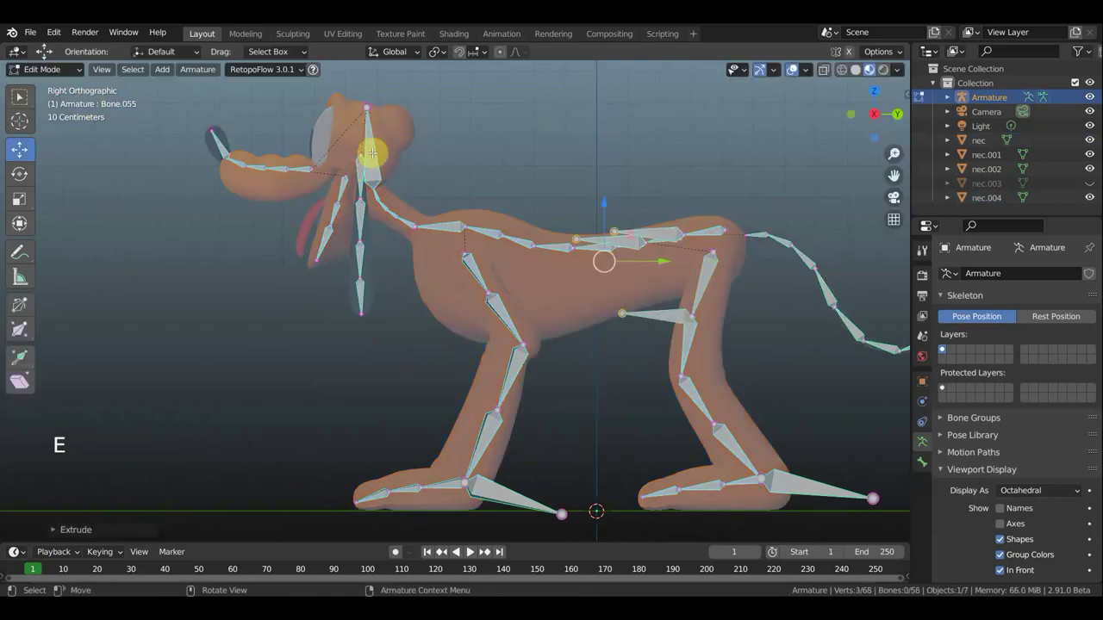
key("ctrl+z")
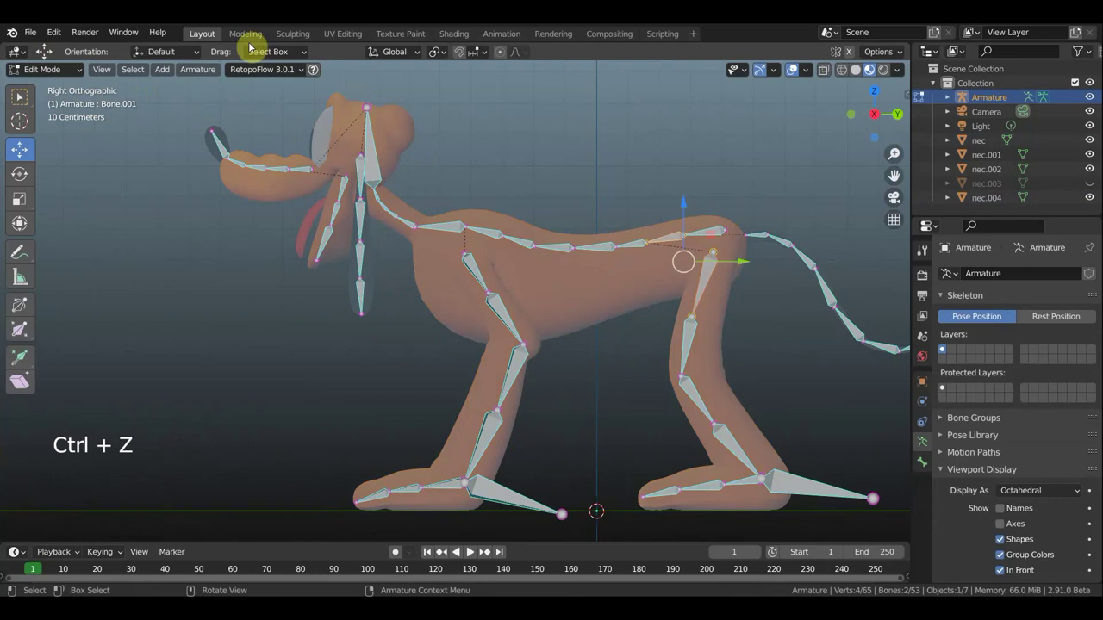
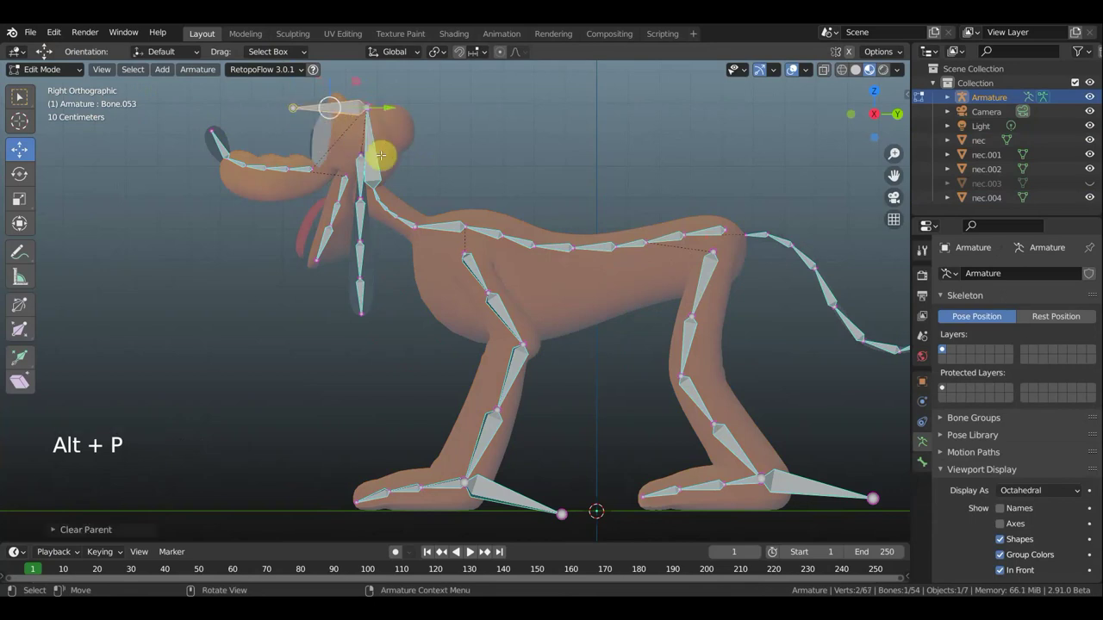
key("r")
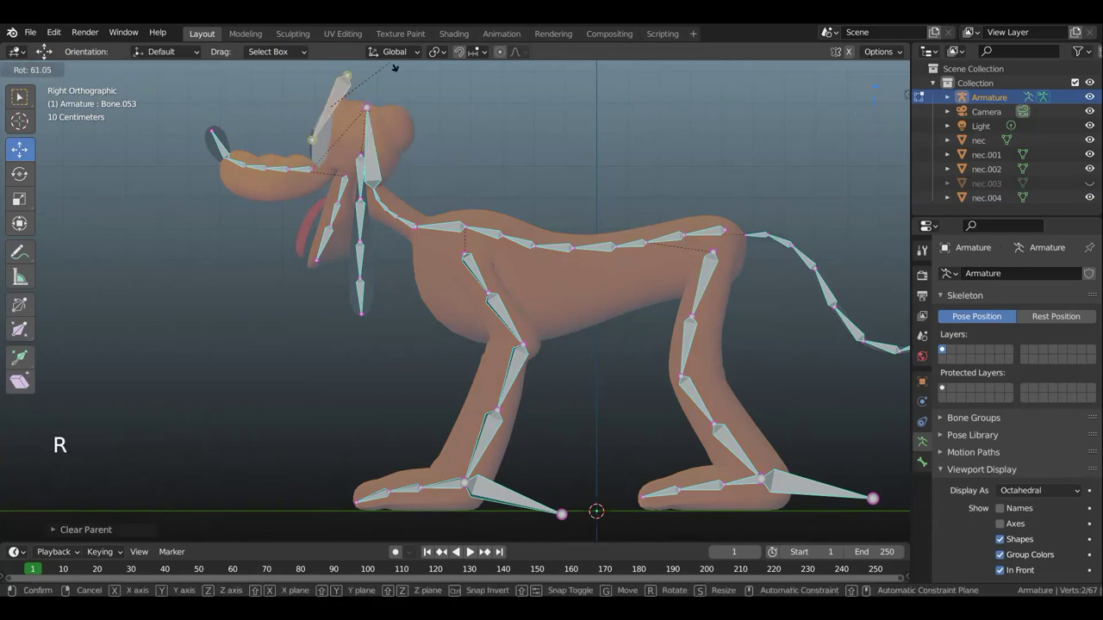
key("g")
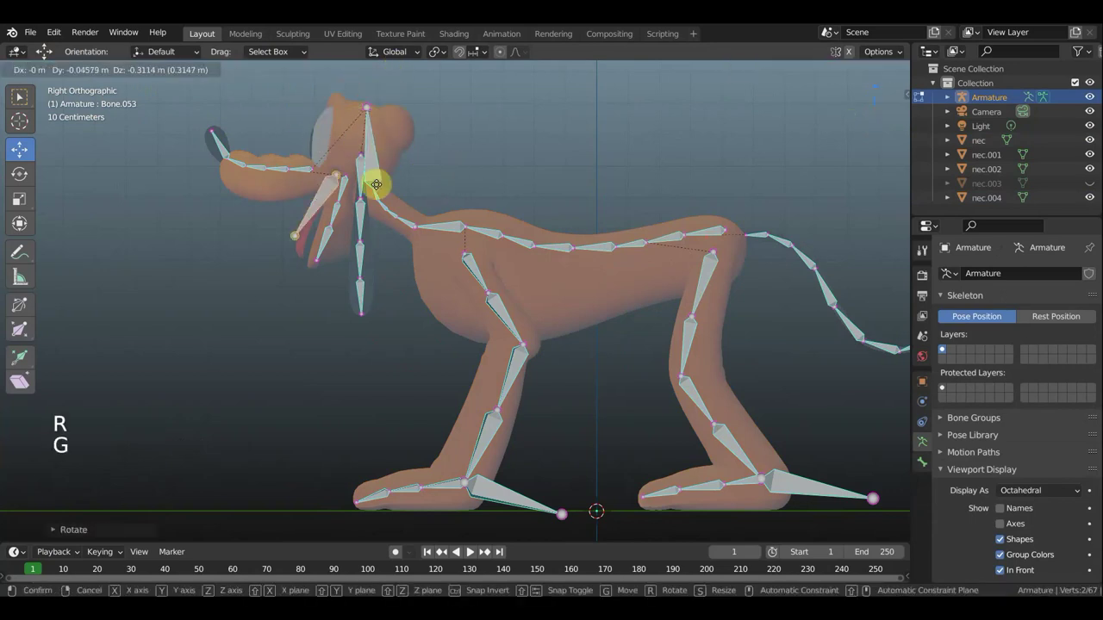
key("s")
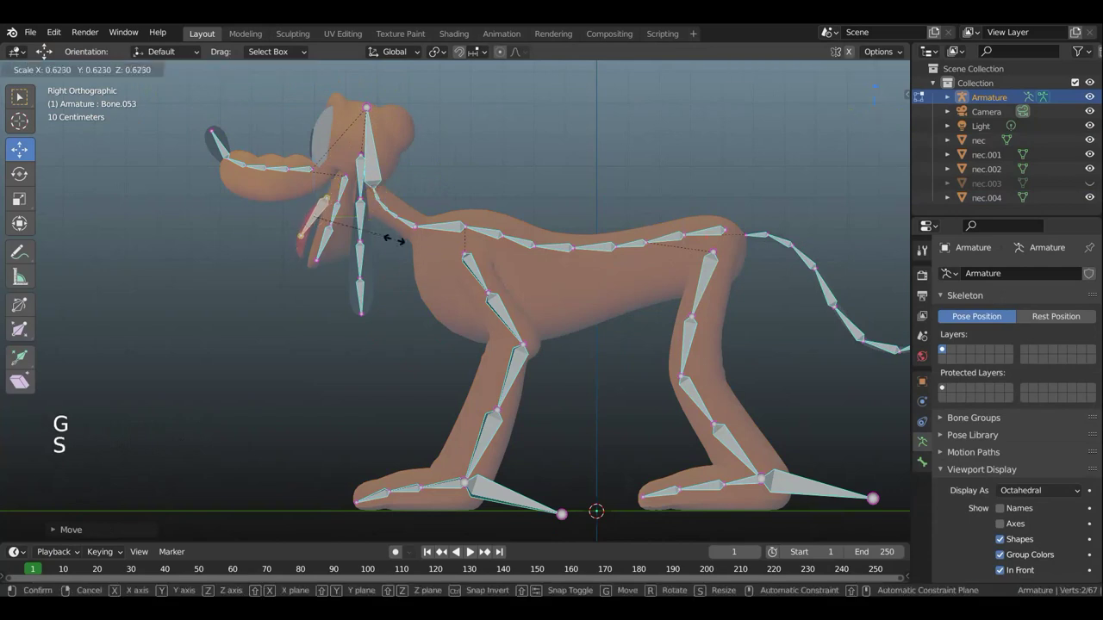
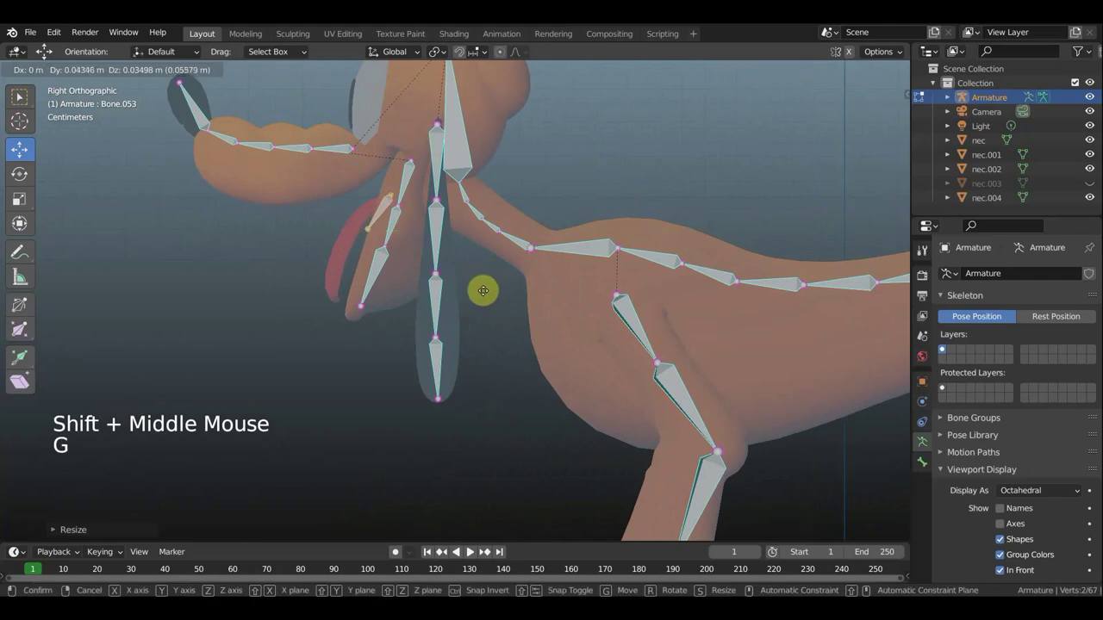
key("r")
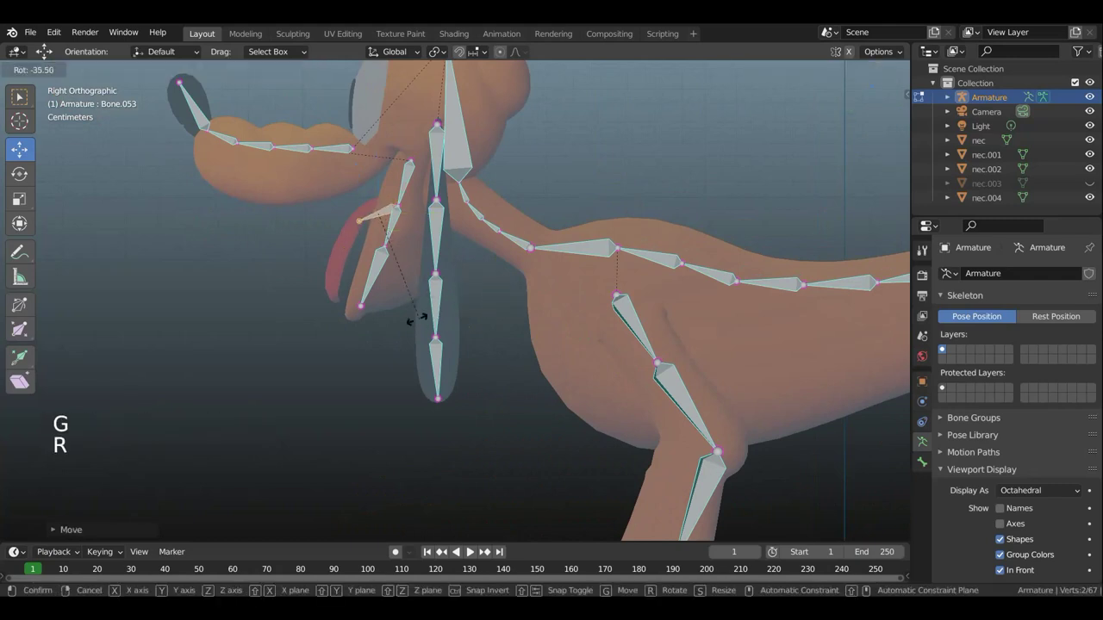
key("g")
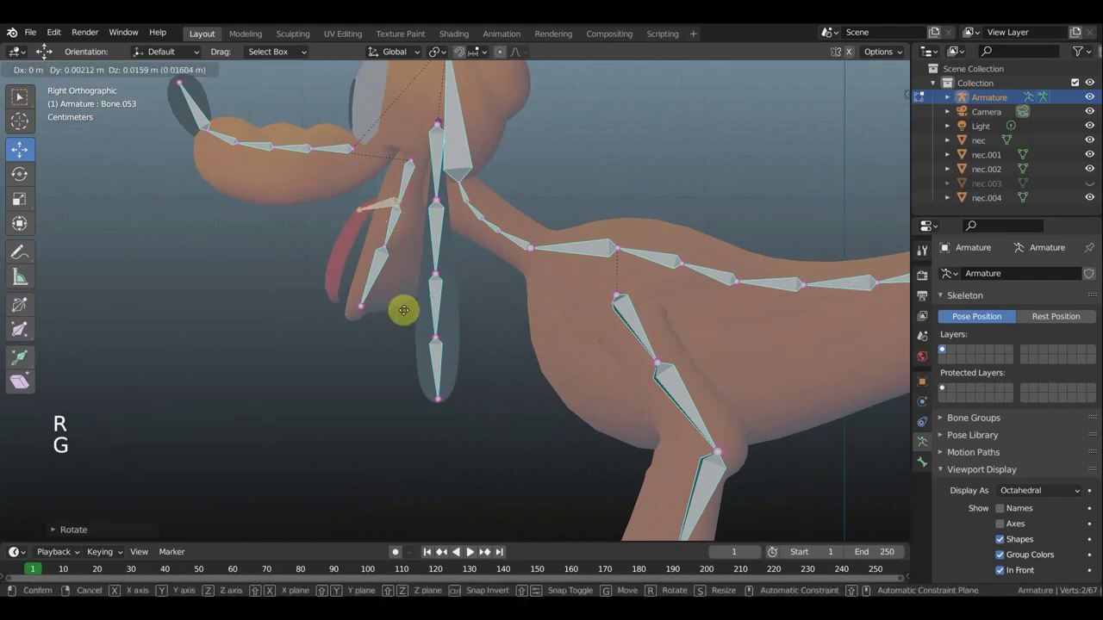
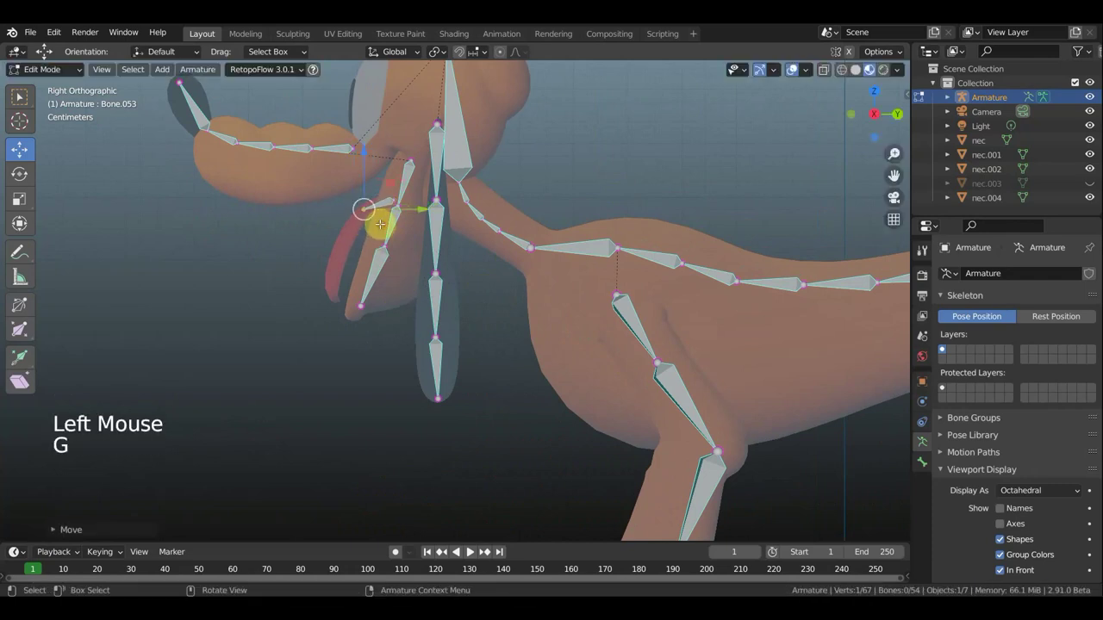
Extrude three more bones along the tongue out to its tip.
key("e")
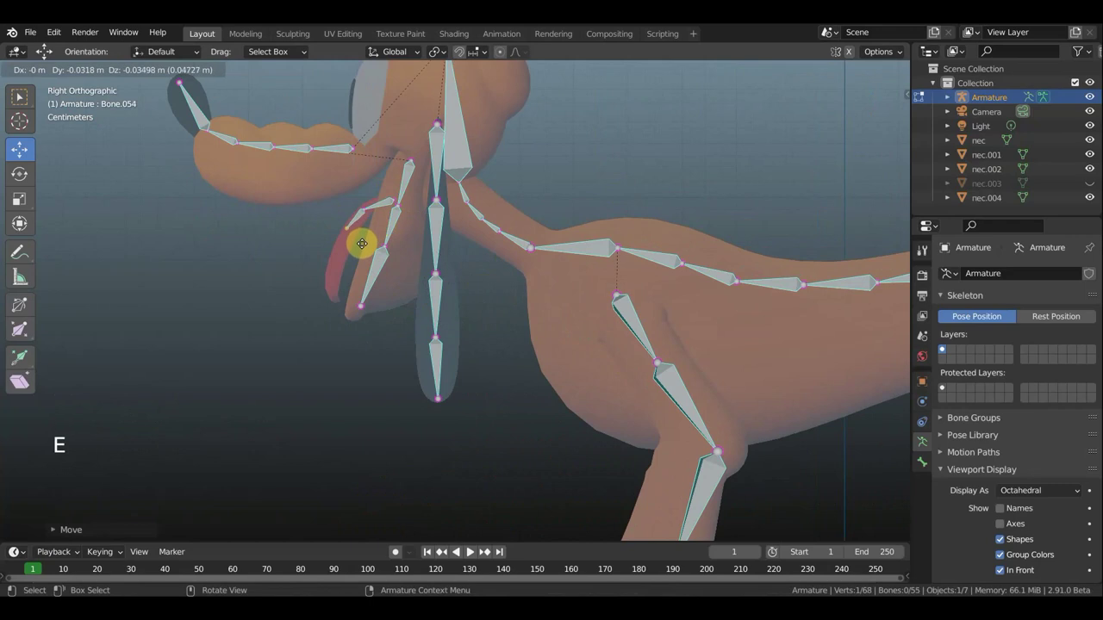
key("e")
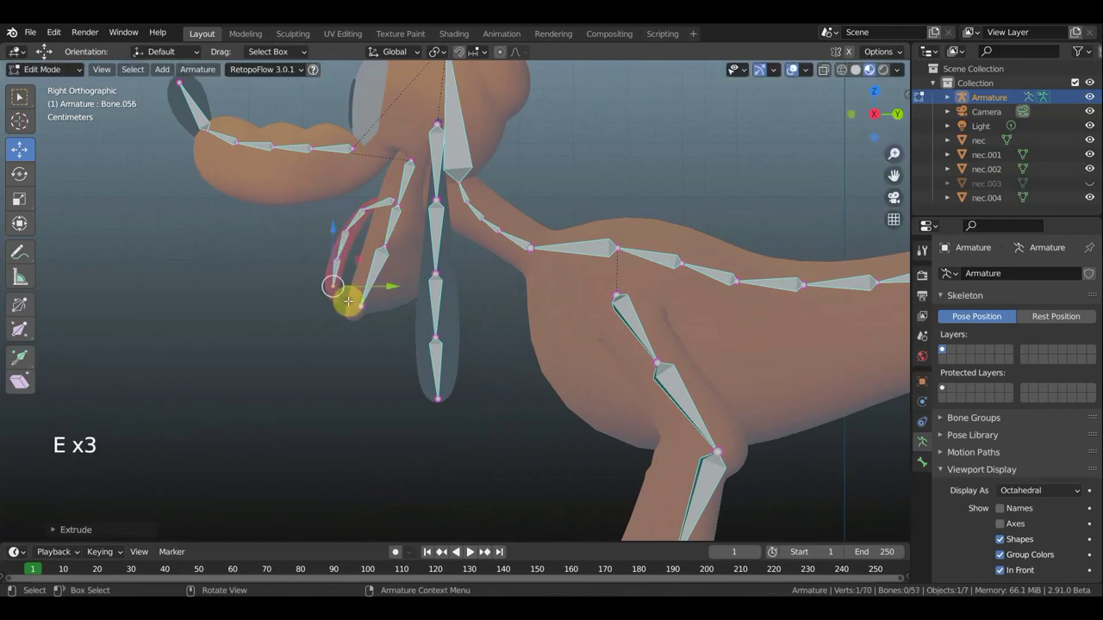
key("e")
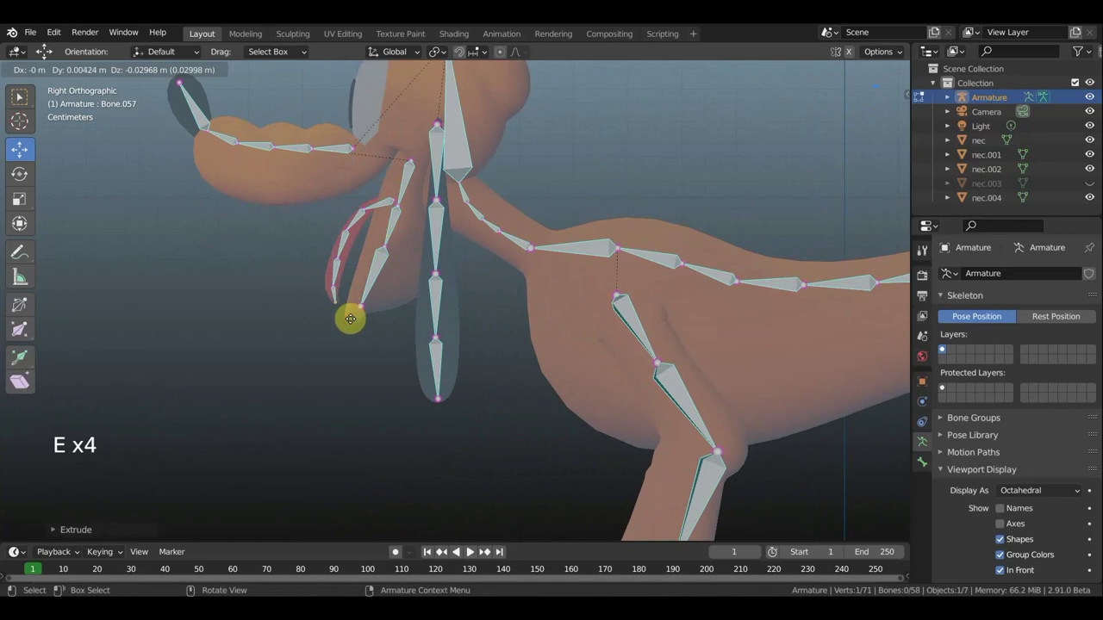
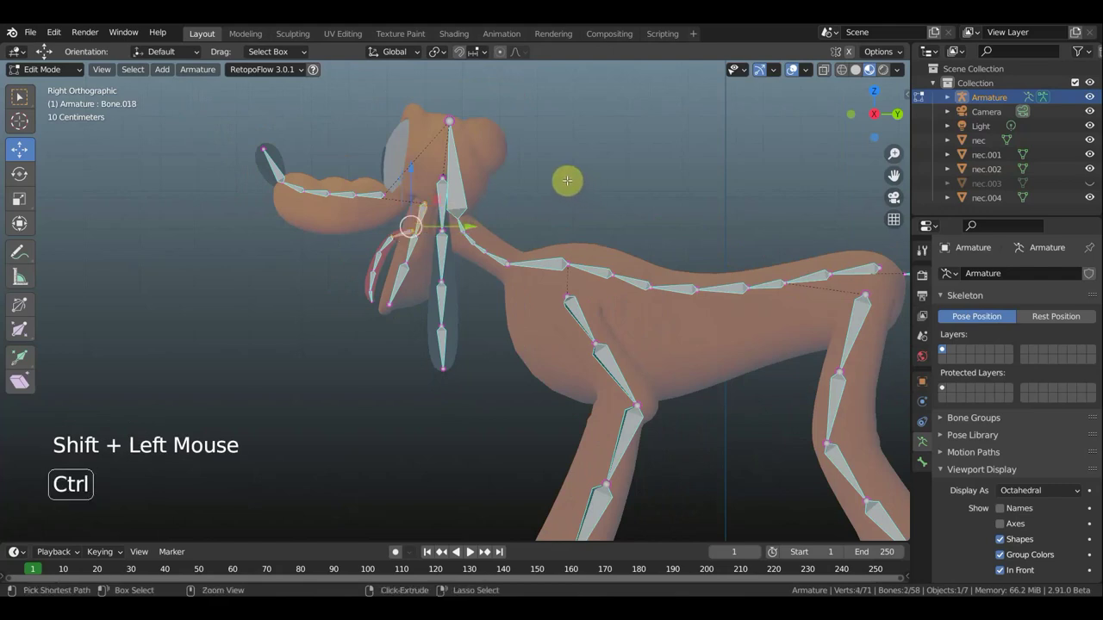
In front view, select one side's 20-bone limb chain and mirror-duplicate it to the other side.
key("ctrl+p")
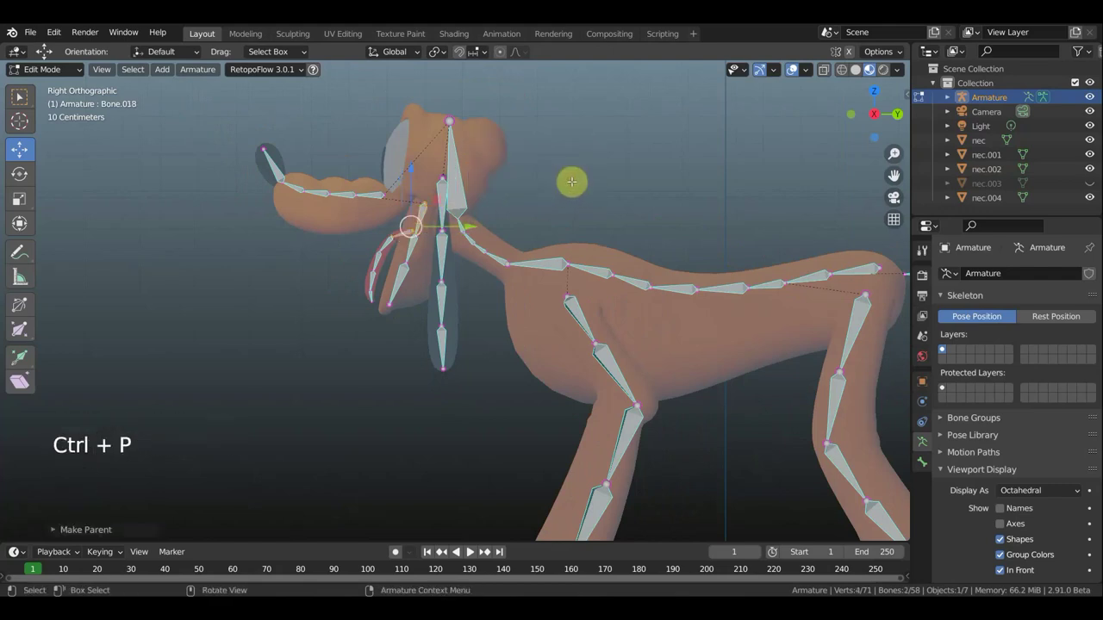
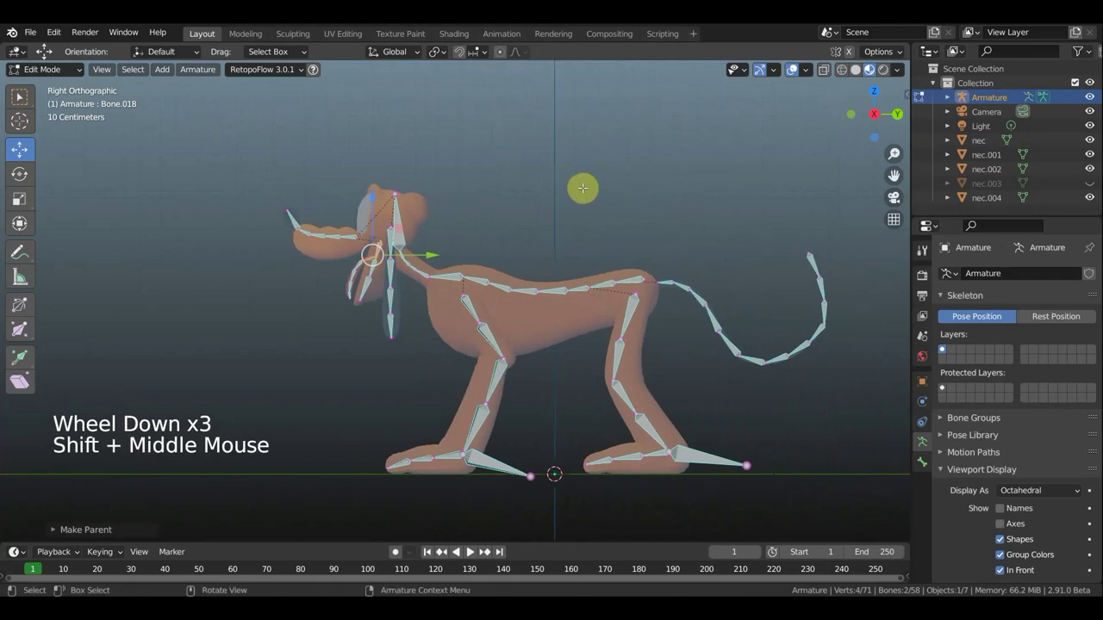
key("KP_1")
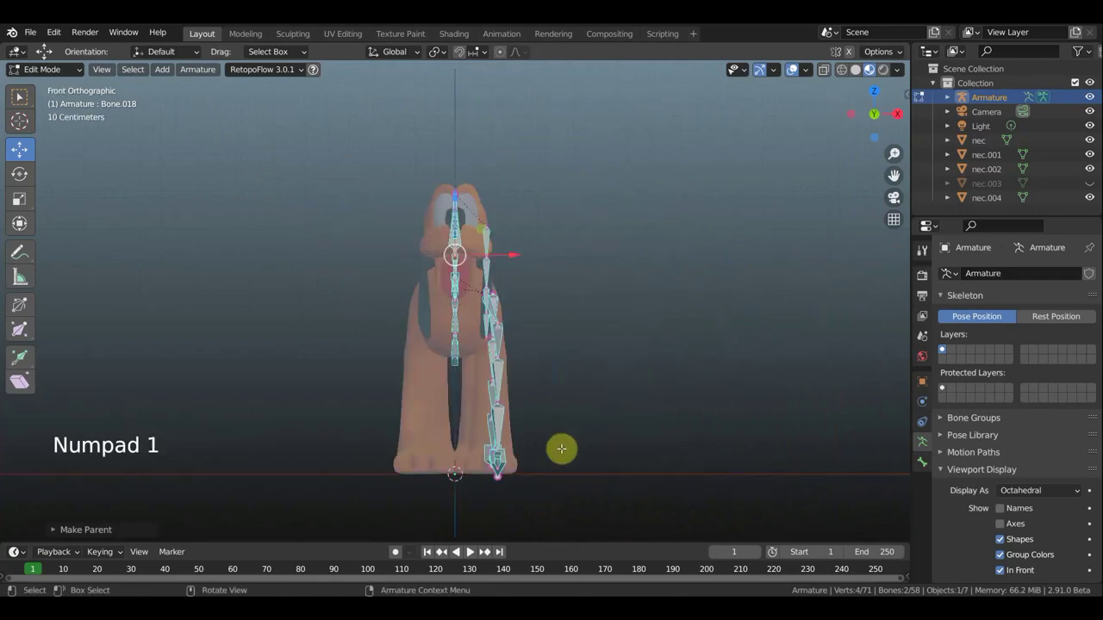
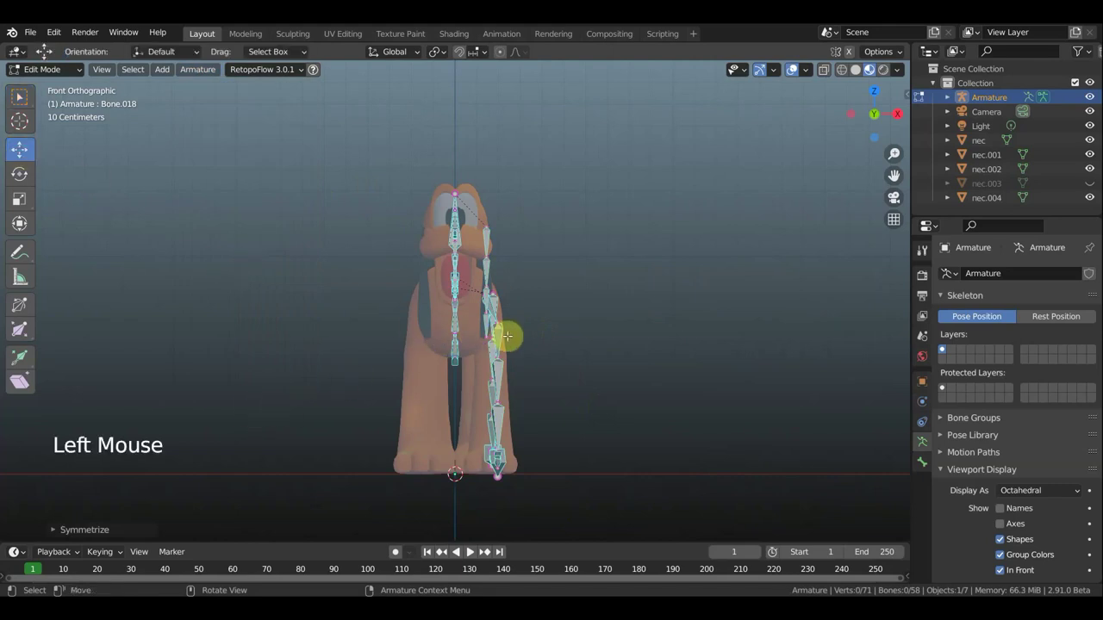
scroll("down", 3)
scroll("down", 3)
scroll("up", 3)
scroll("up", 3)
key("ctrl+z")
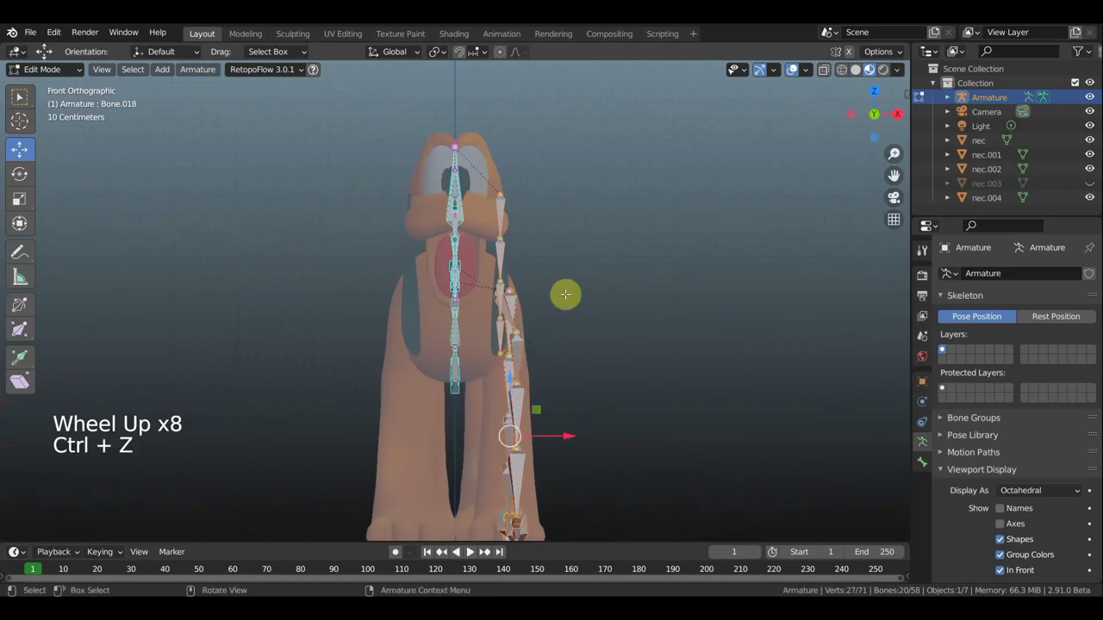
key("ctrl+z")
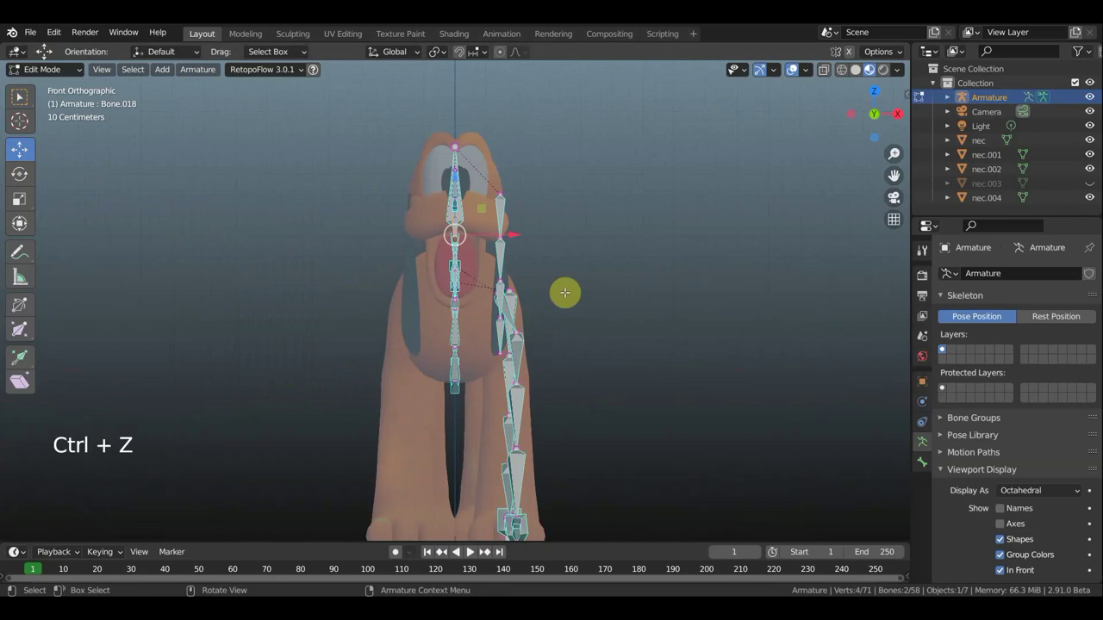
key("ctrl+shift+z")
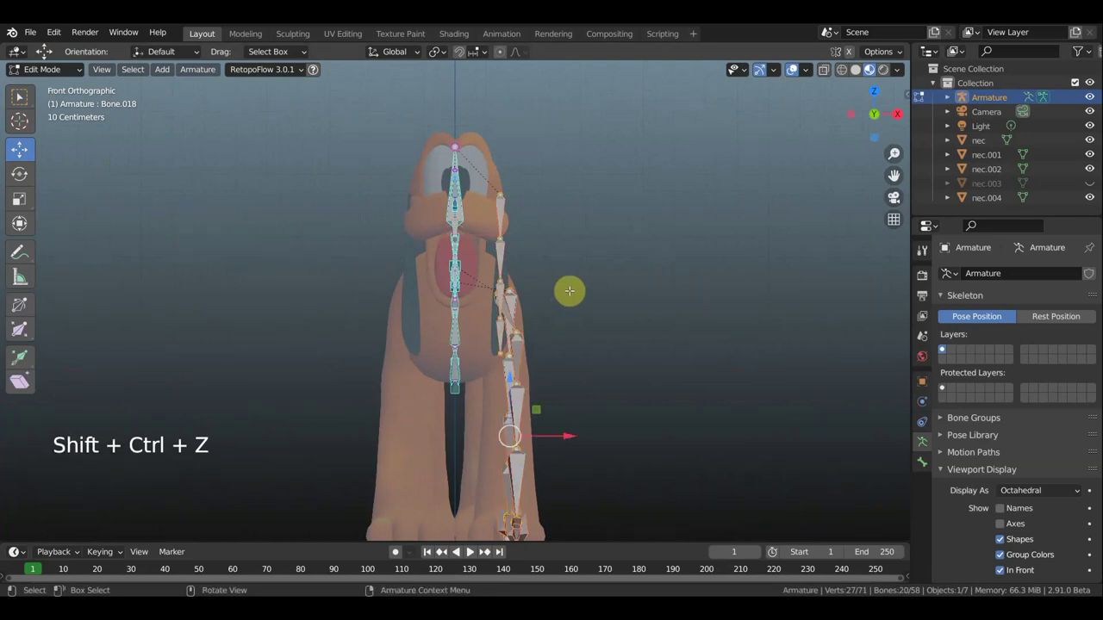
key("shift+d")
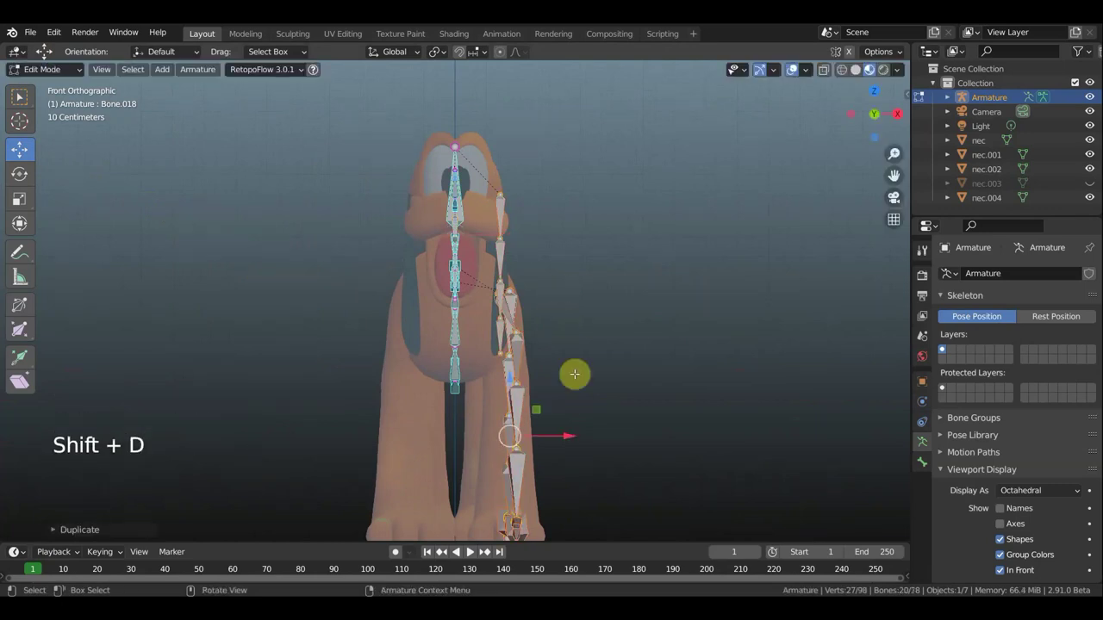
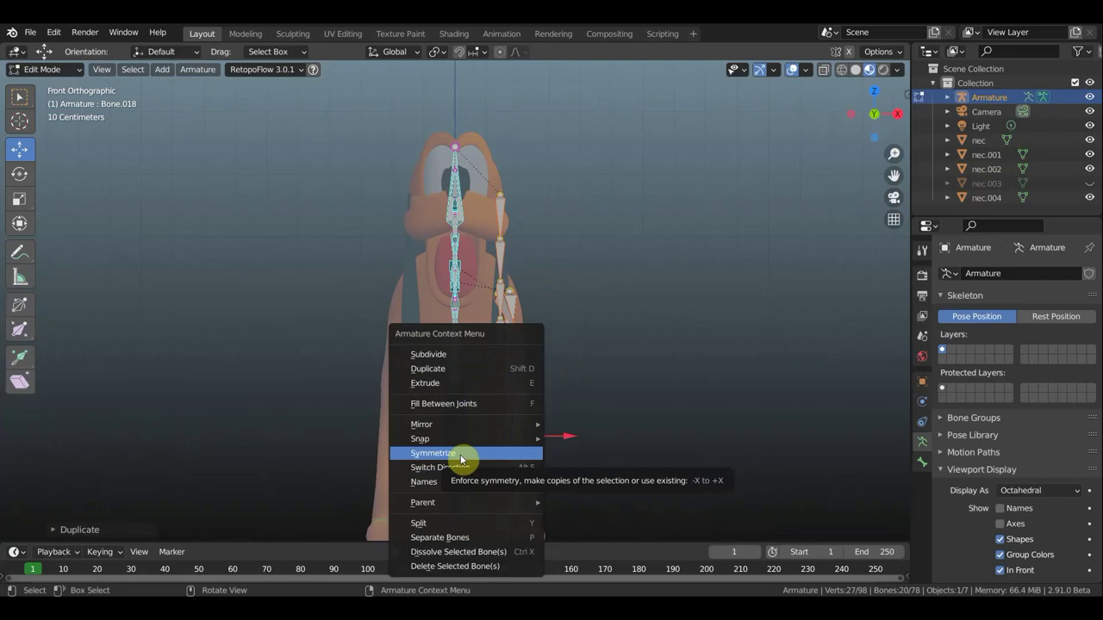
Undo the mirrored bones back to before mirroring, then duplicate the side chain again.
scroll("down", 3)
scroll("down", 3)
scroll("down", 3)
scroll("down", 3)
scroll("up", 3)
scroll("up", 3)
key("ctrl+z")
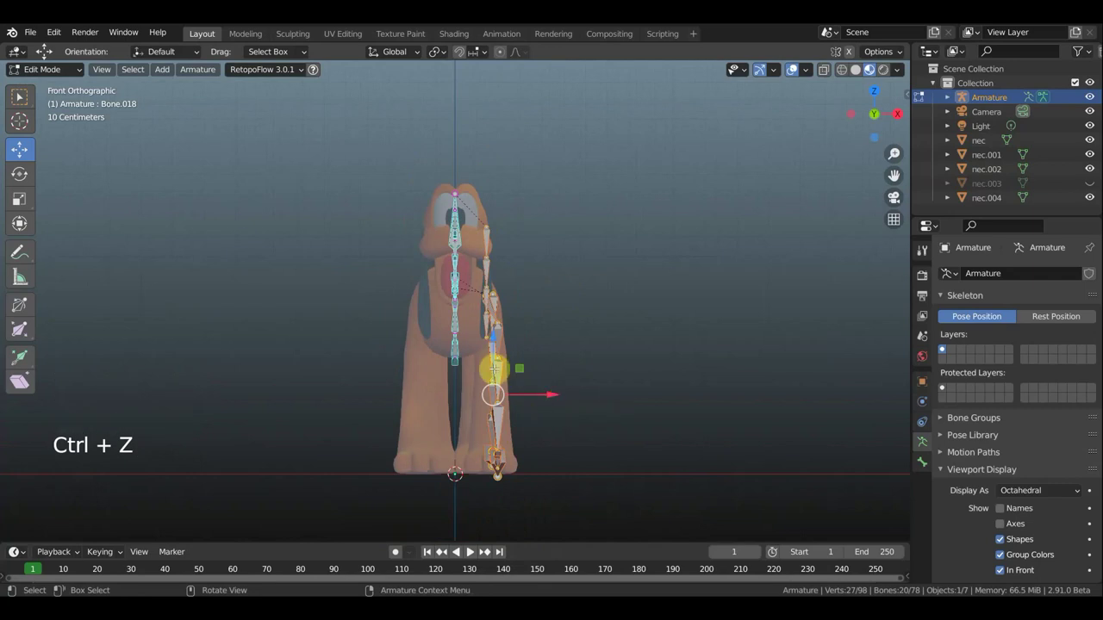
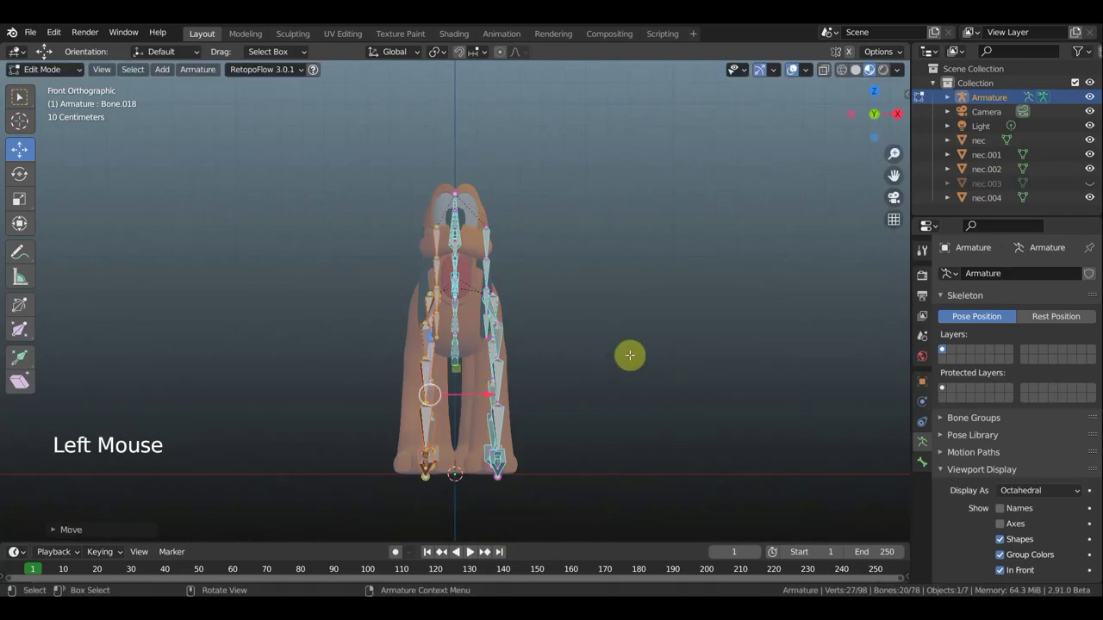
key("ctrl+z")
key("ctrl+z")
key("ctrl+z")
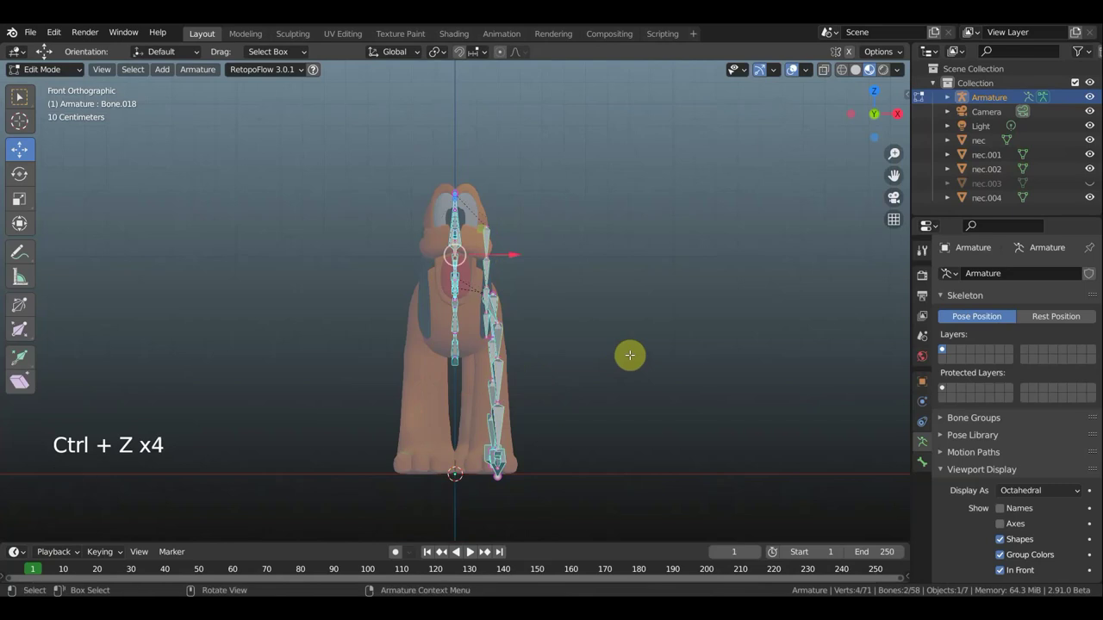
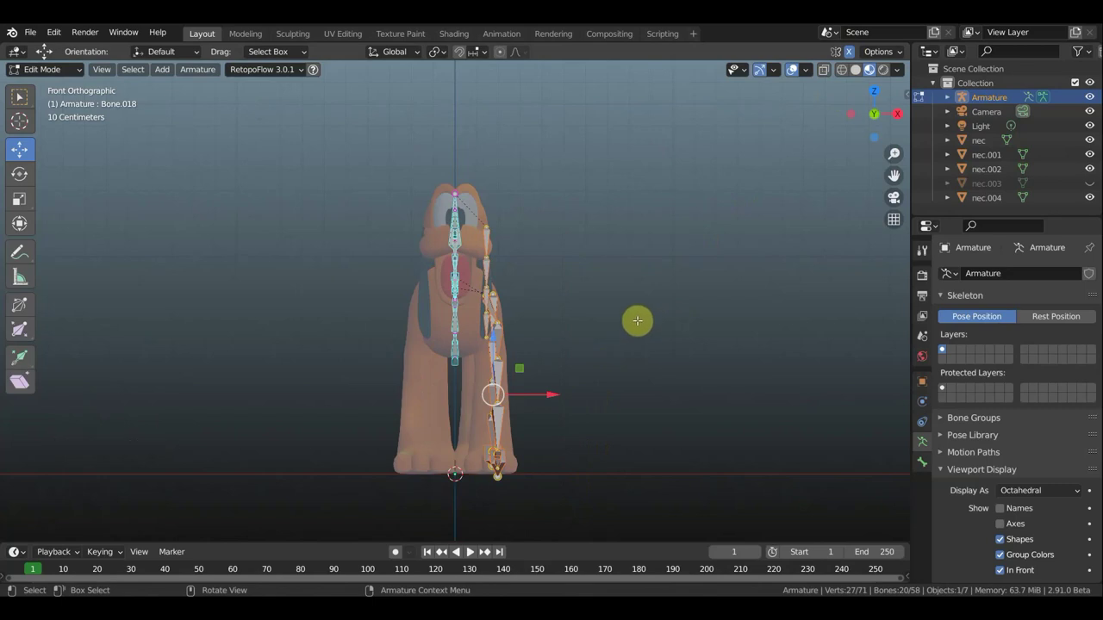
key("shift+d")
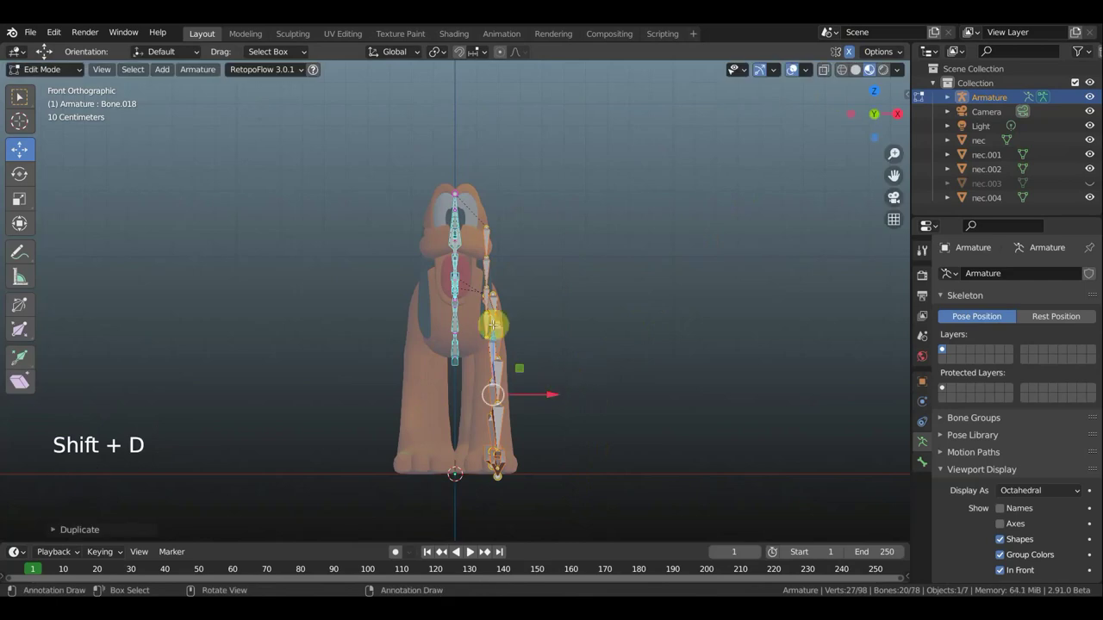
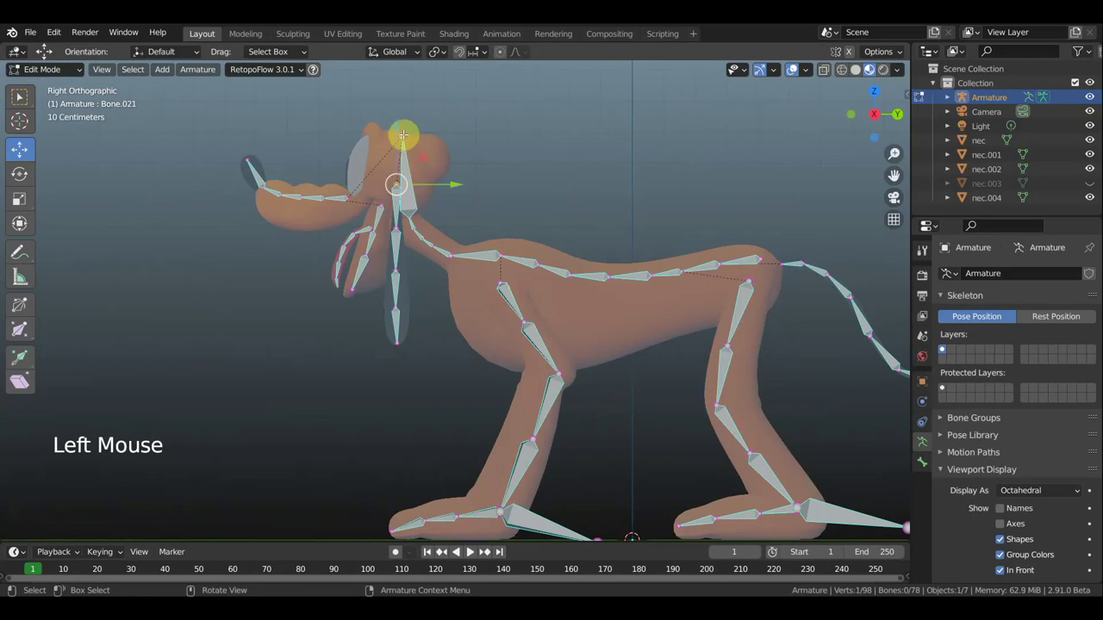
Extrude a bone from the head tip to the eye and clear its parent.
key("e")
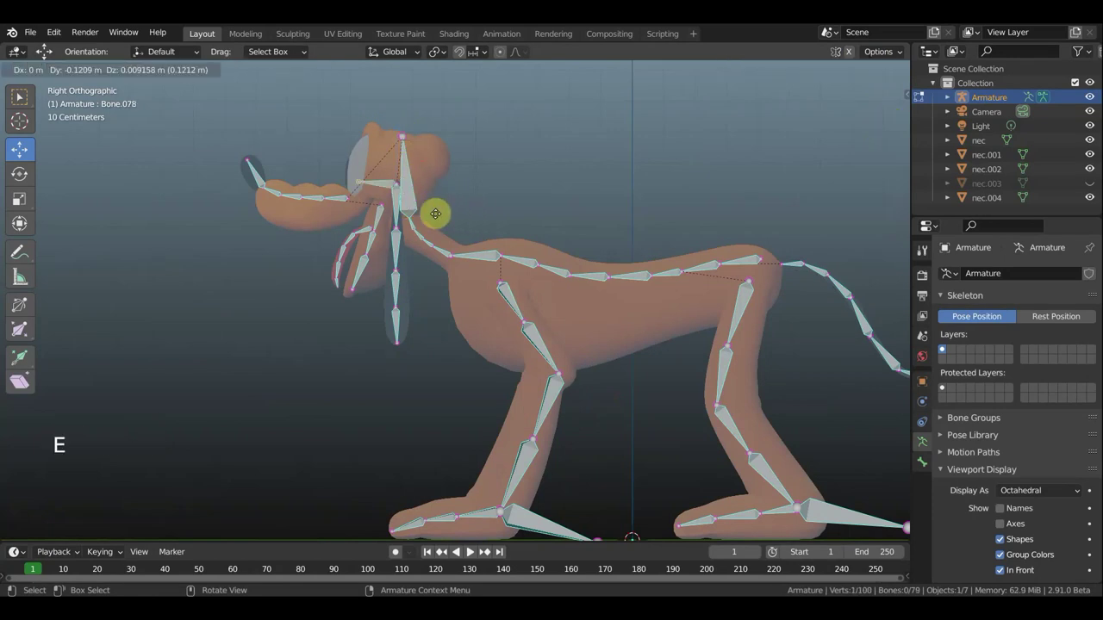
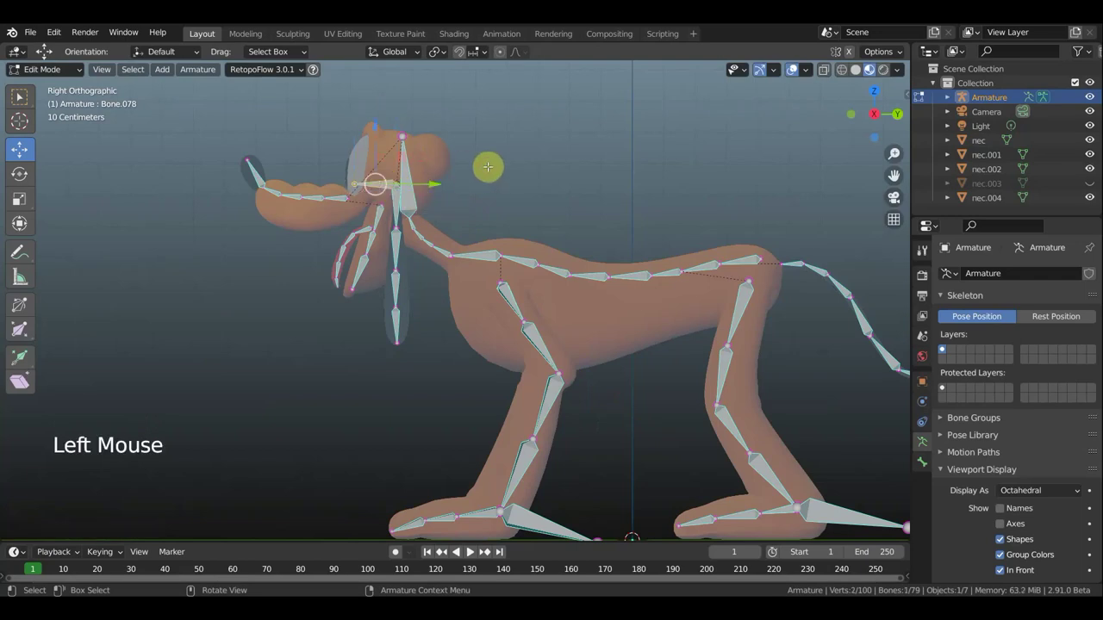
key("alt+p")
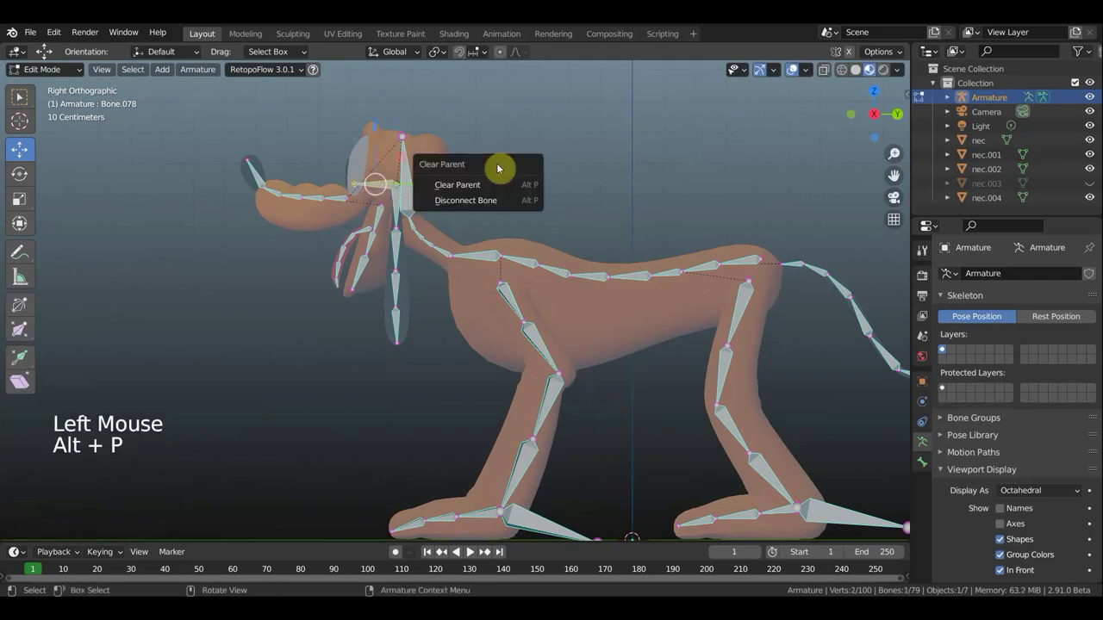
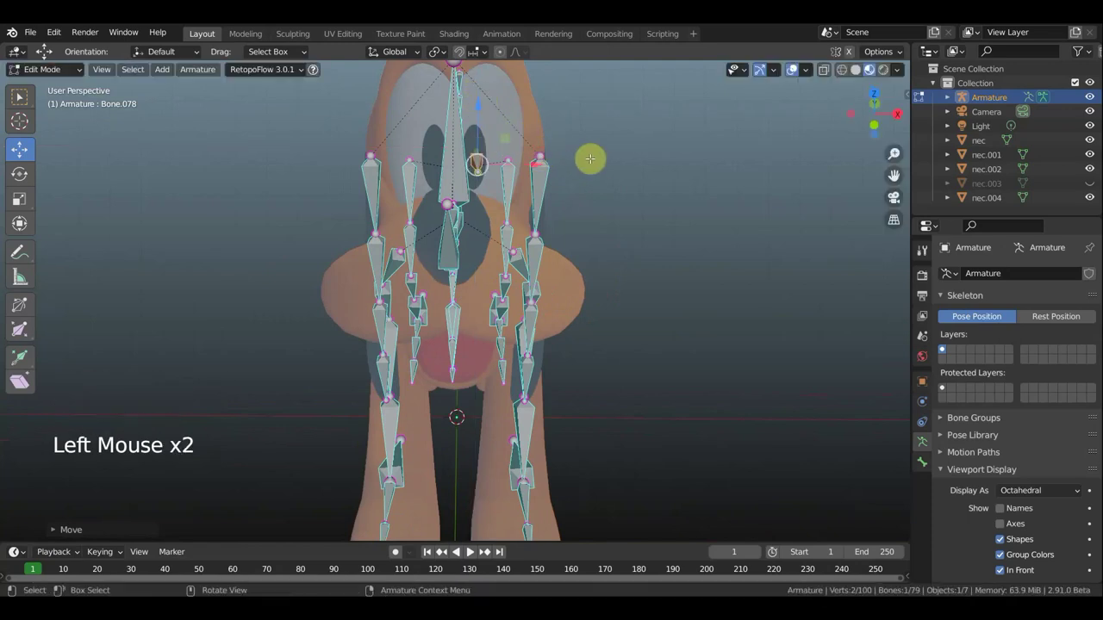
key("KP_3")
scroll("down", 3)
scroll("down", 3)
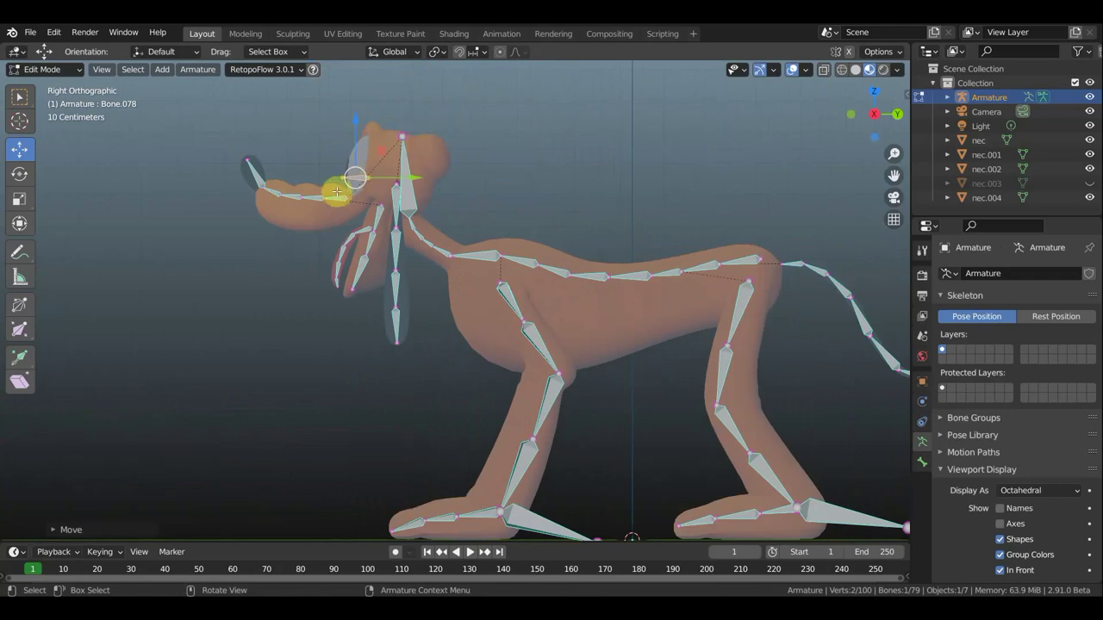
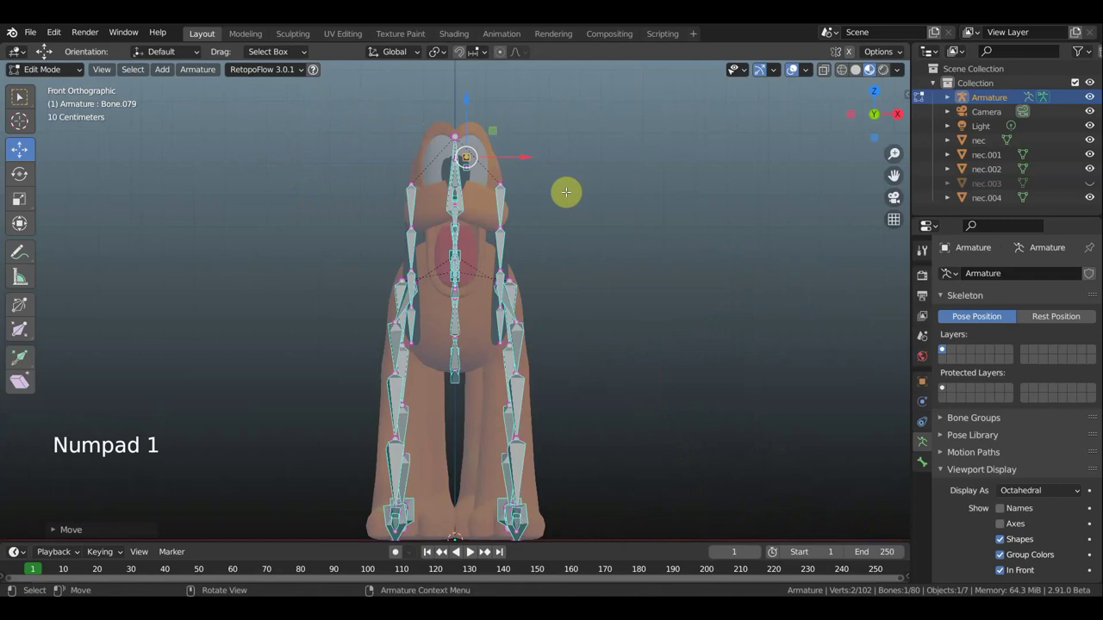
Duplicate a target bone from top view, then rotate it upright and move it above the face.
key("KP_7")
scroll("down", 3)
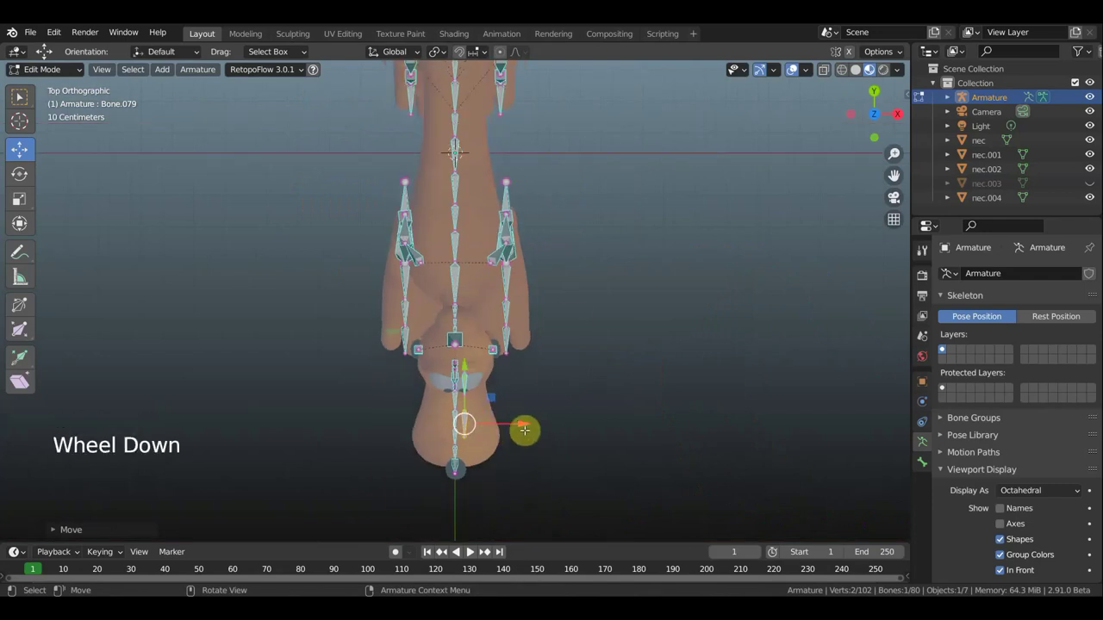
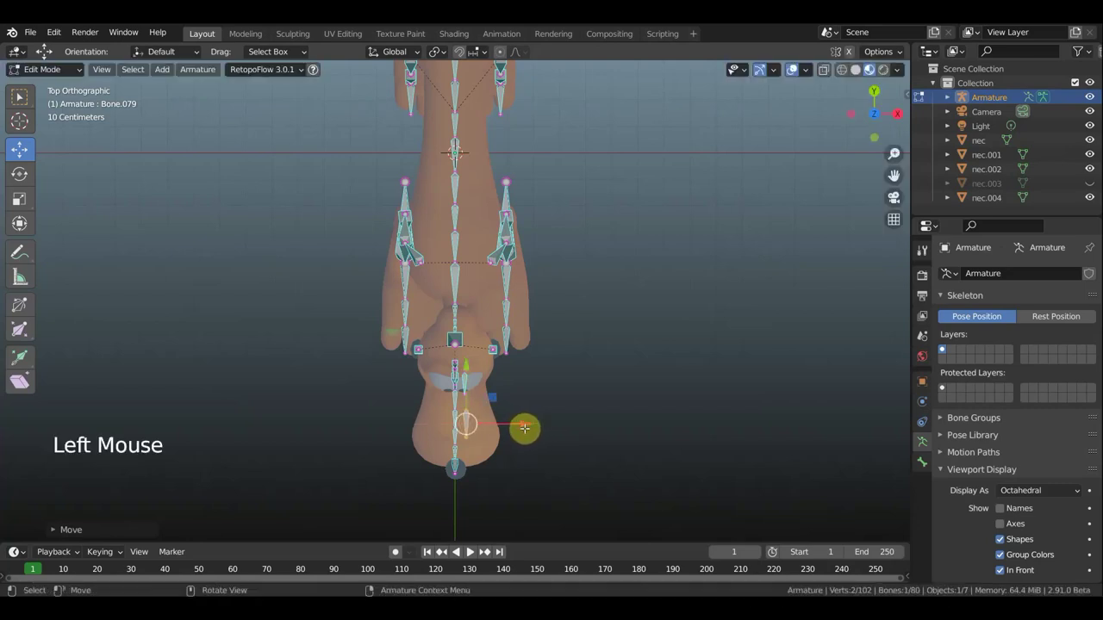
key("shift+d")
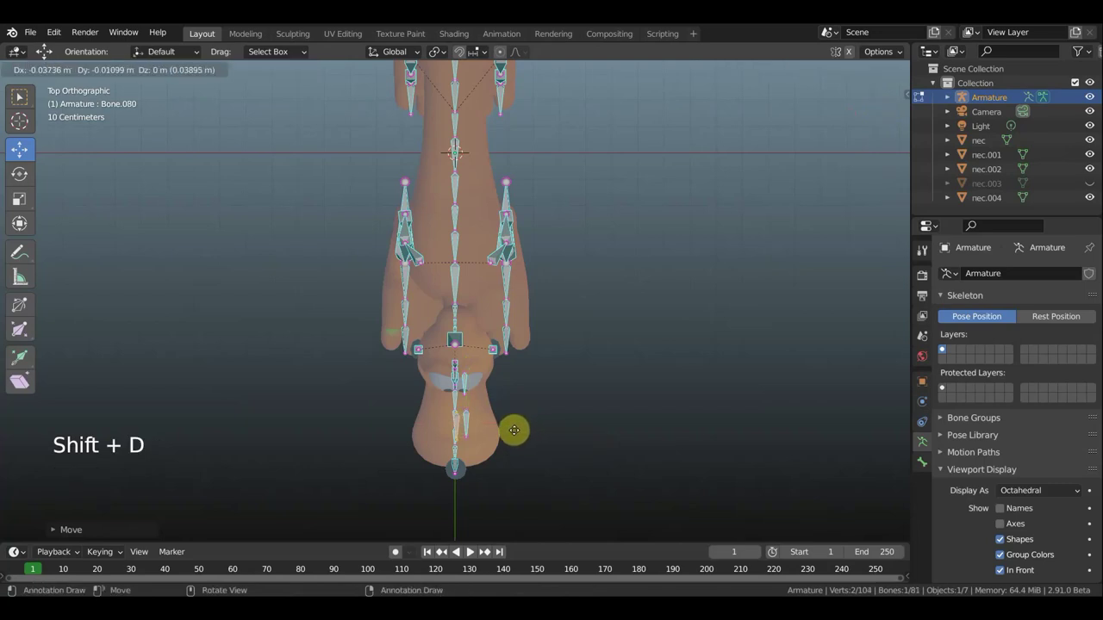
key("KP_3")
key("r")
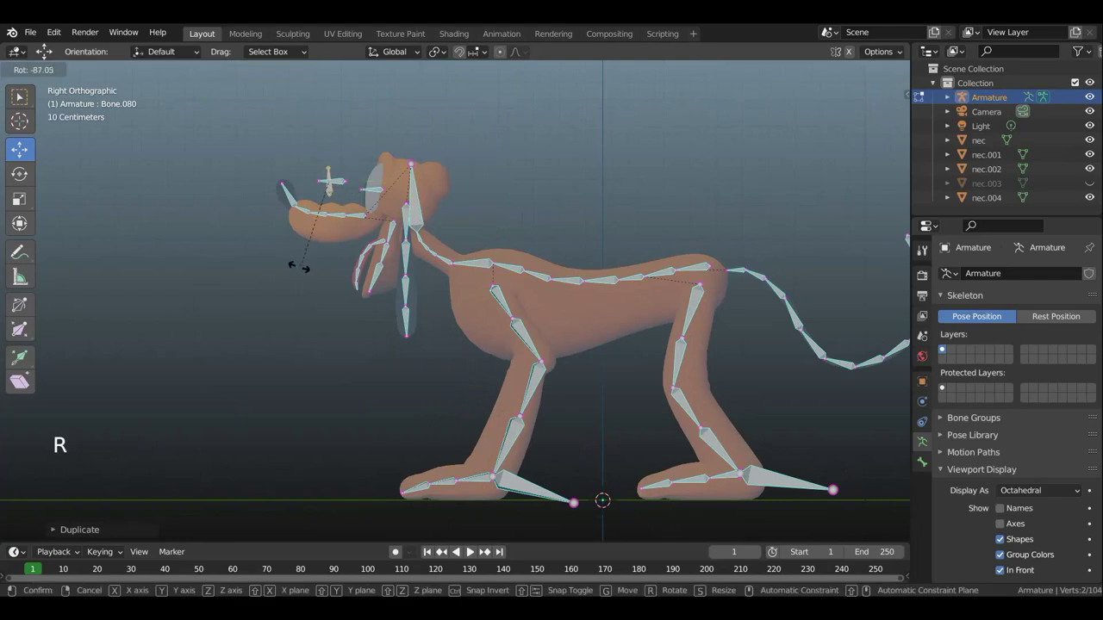
key("g")
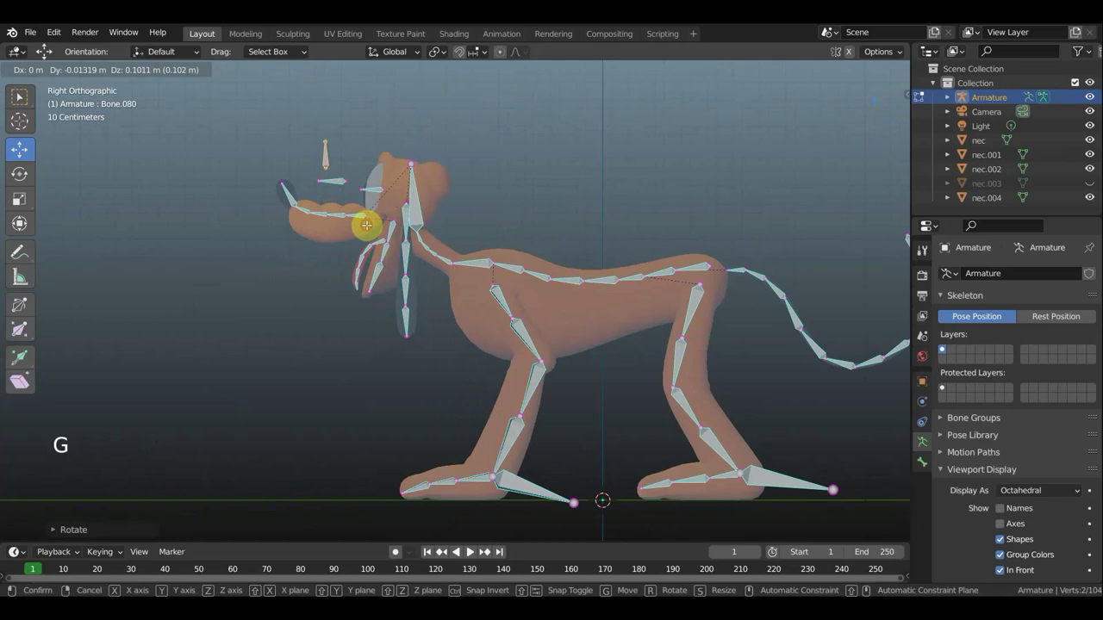
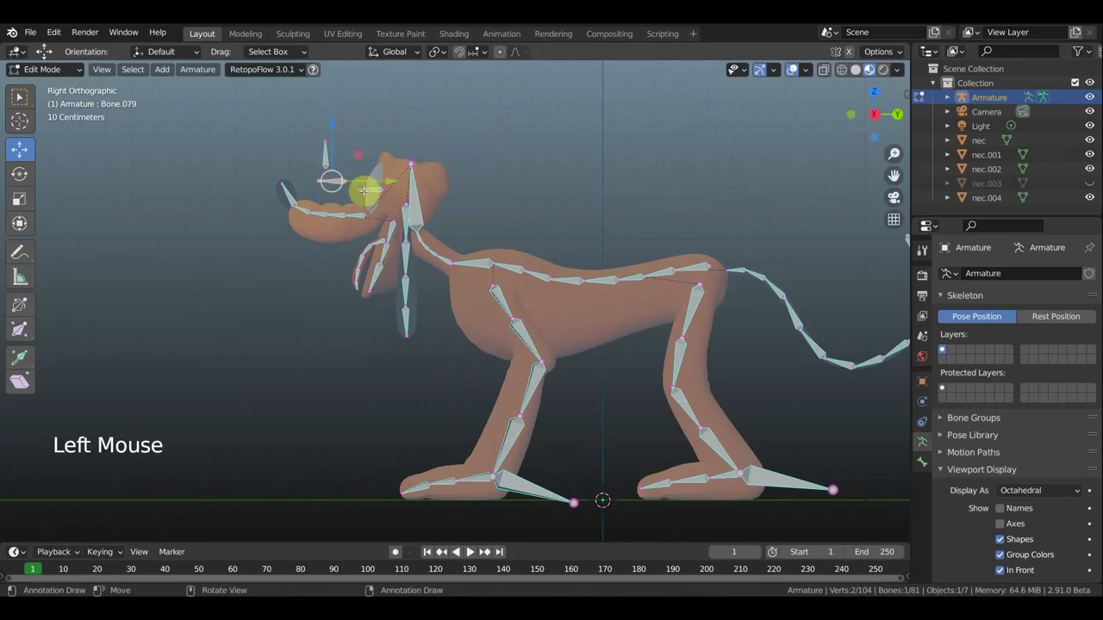
key("g")
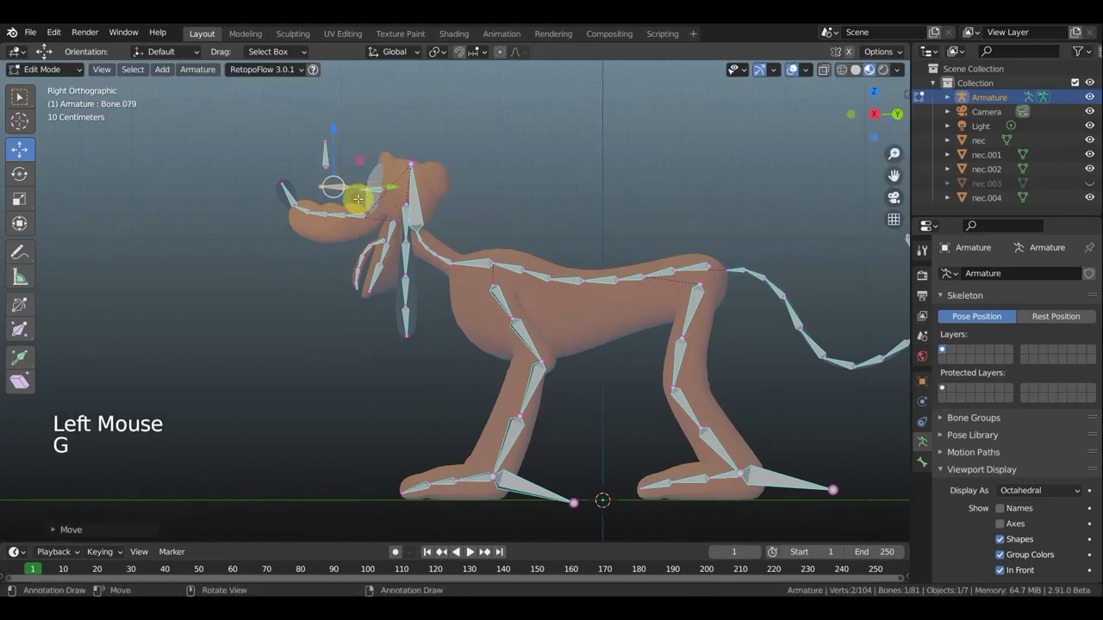
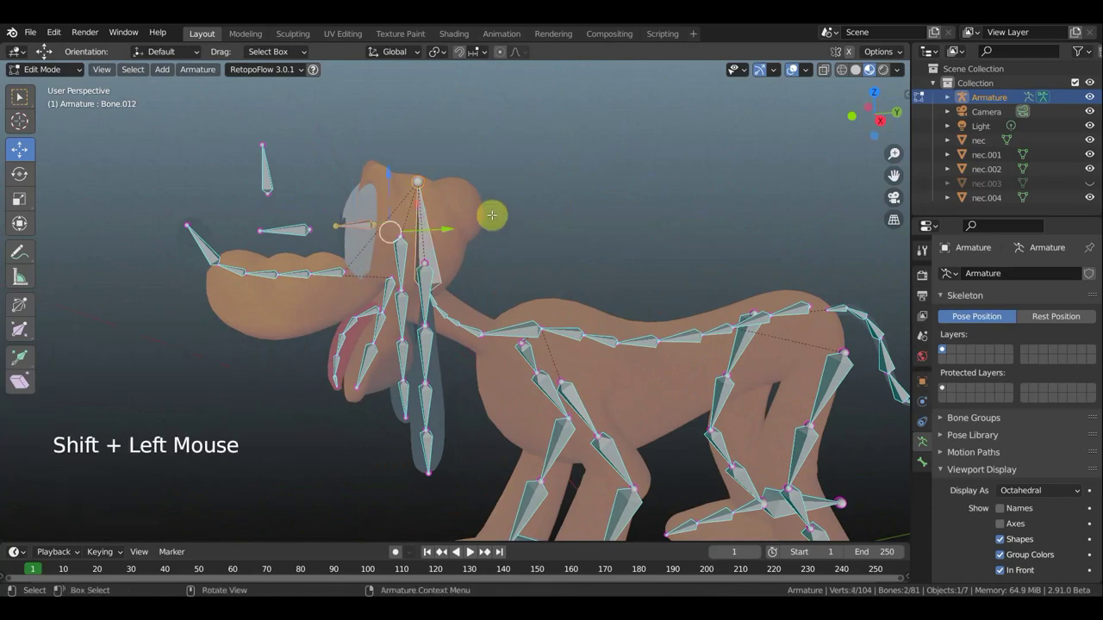
Parent the eye target bones to the head bone with Keep Offset, then view the dog from the front.
key("ctrl+p")
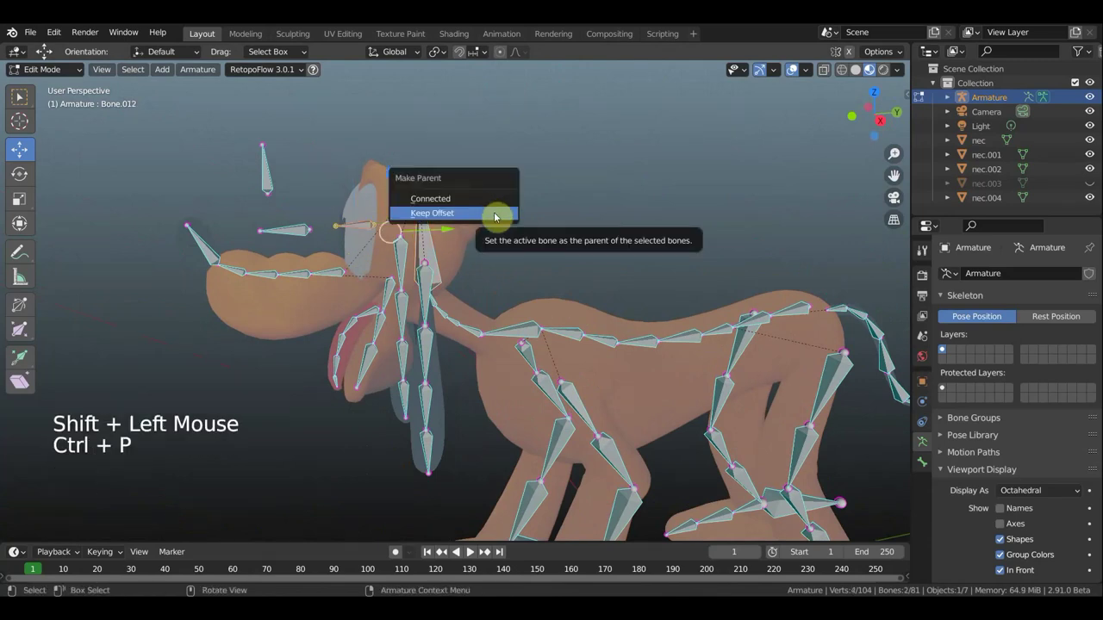
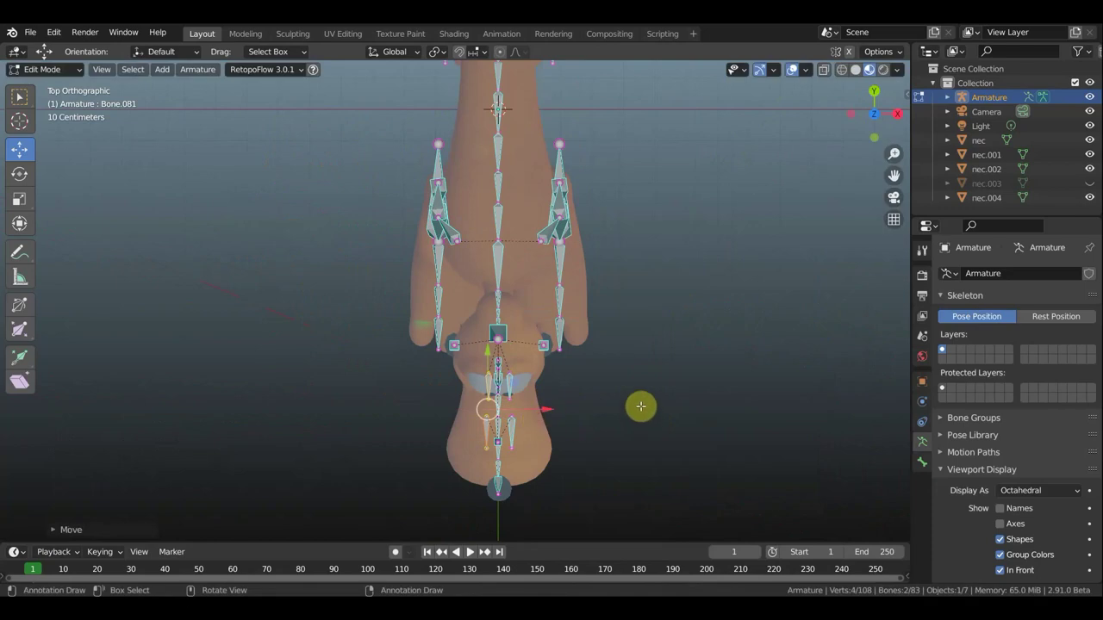
key("KP_1")
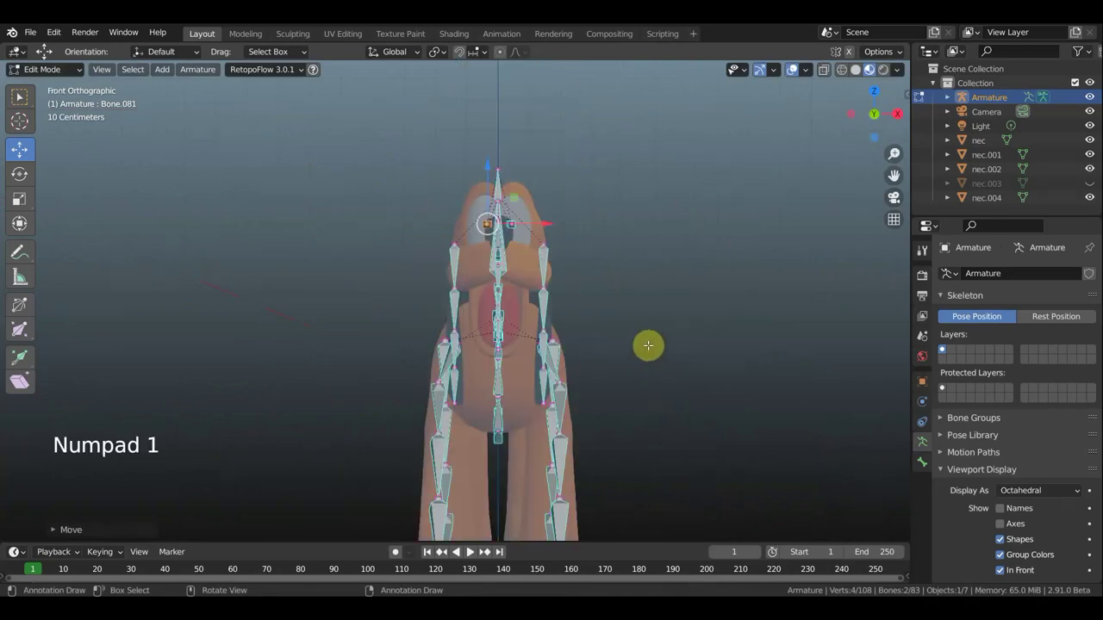
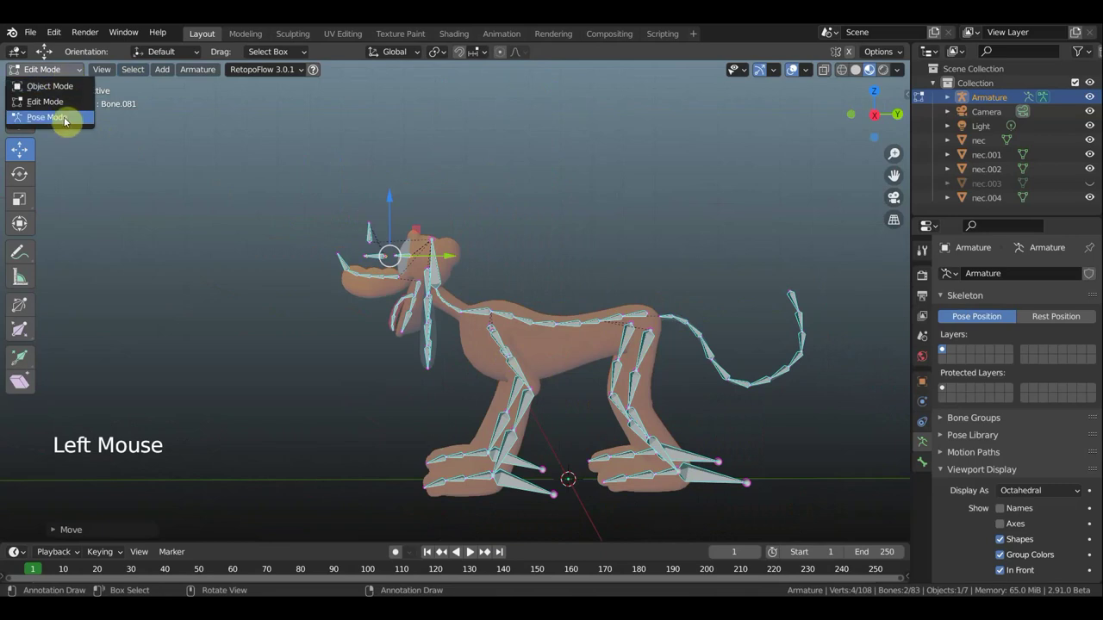
Orbit in on the dog's head and show Bone.078's constraint settings.
scroll("up", 3)
middle_click(523, 213)
scroll("up", 3)
middle_click(621, 285)
middle_click(643, 294)
middle_click(677, 322)
middle_click(715, 339)
middle_click(706, 315)
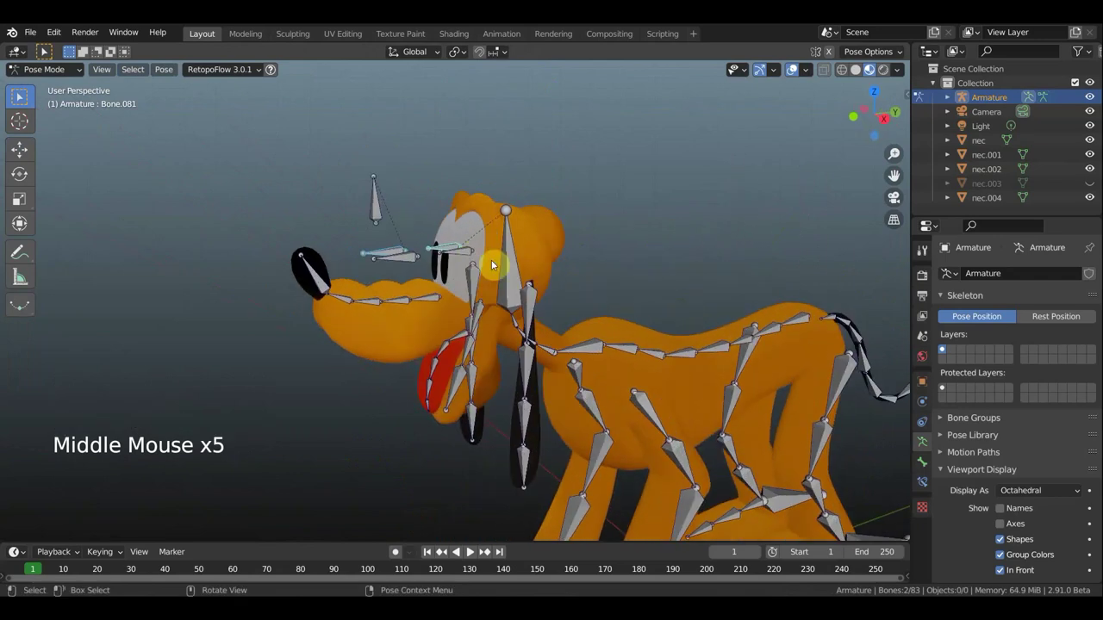
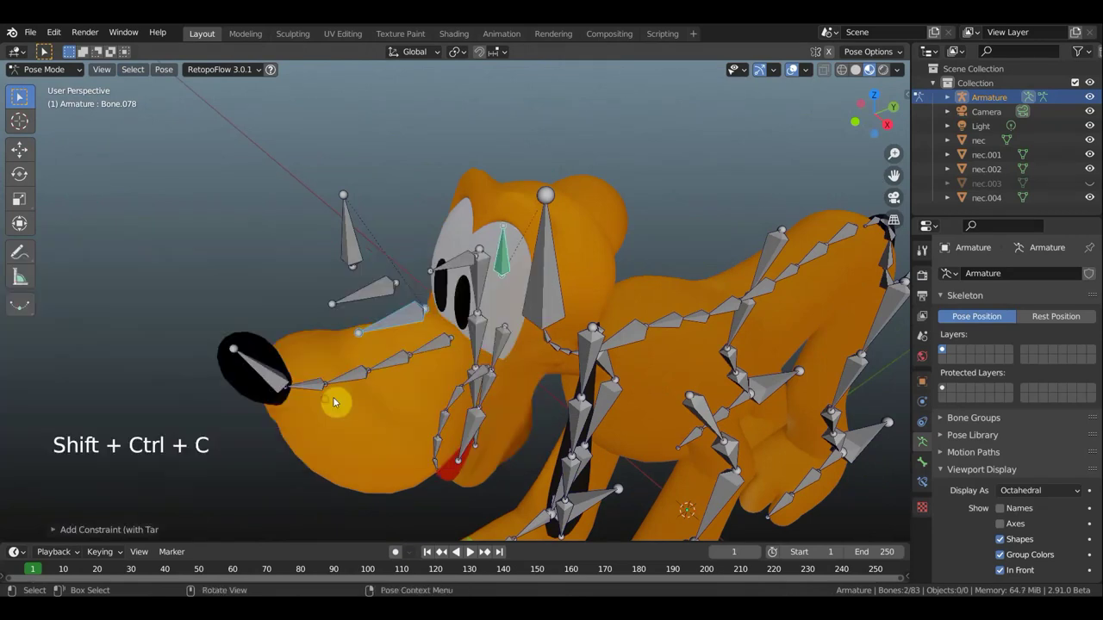
middle_click(432, 326)
middle_click(405, 314)
left_click(926, 486)
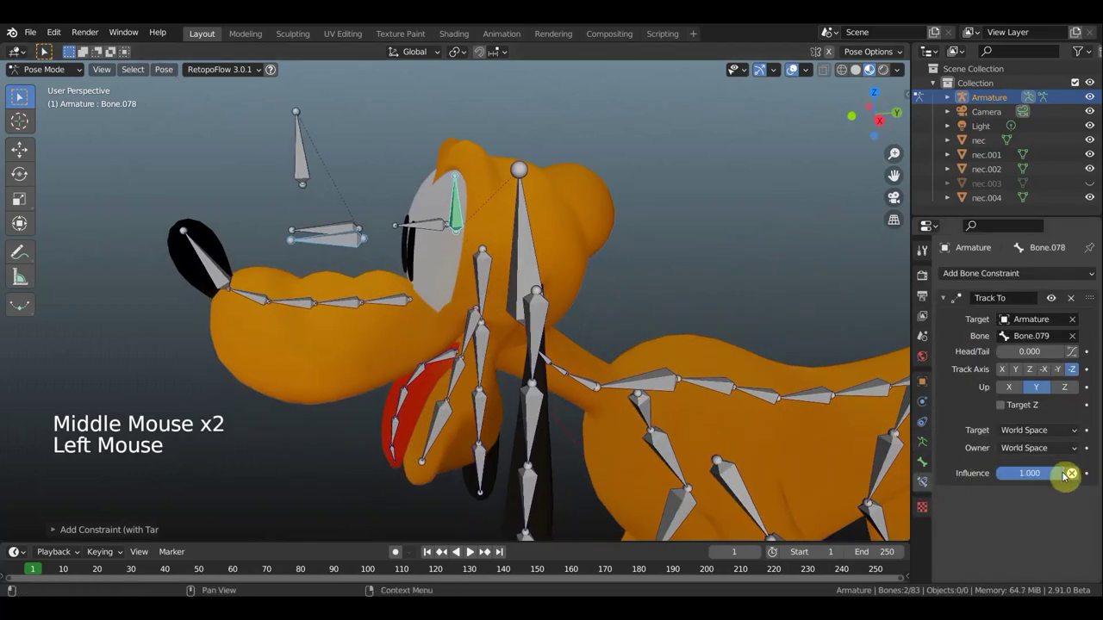
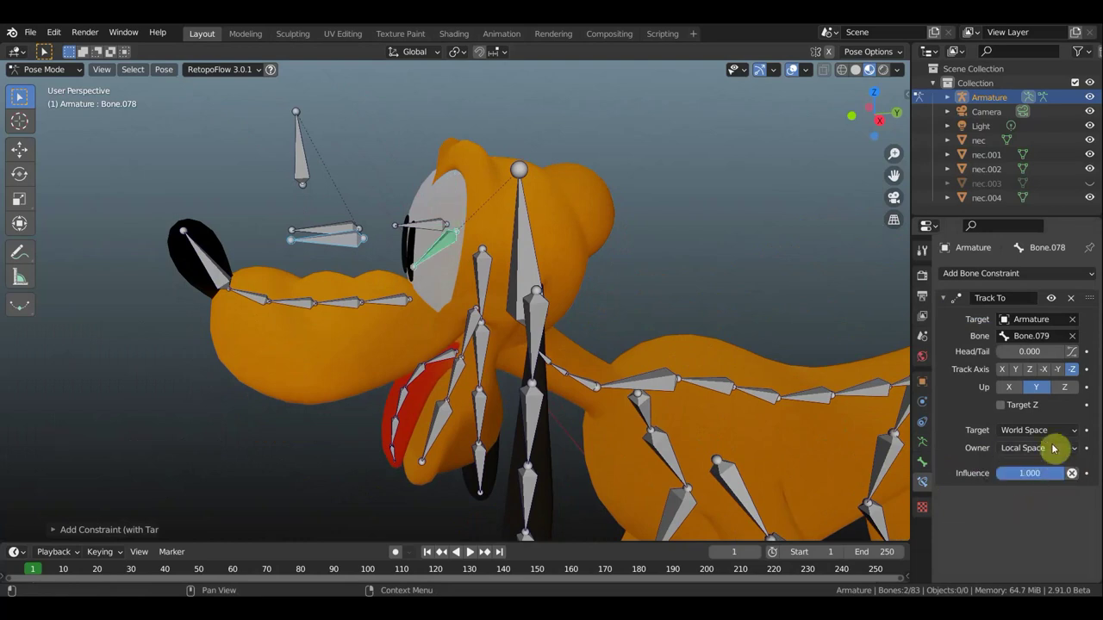
Try Local Space on the Track To constraint toward Bone.079, then undo back to World Space.
left_click(1048, 437)
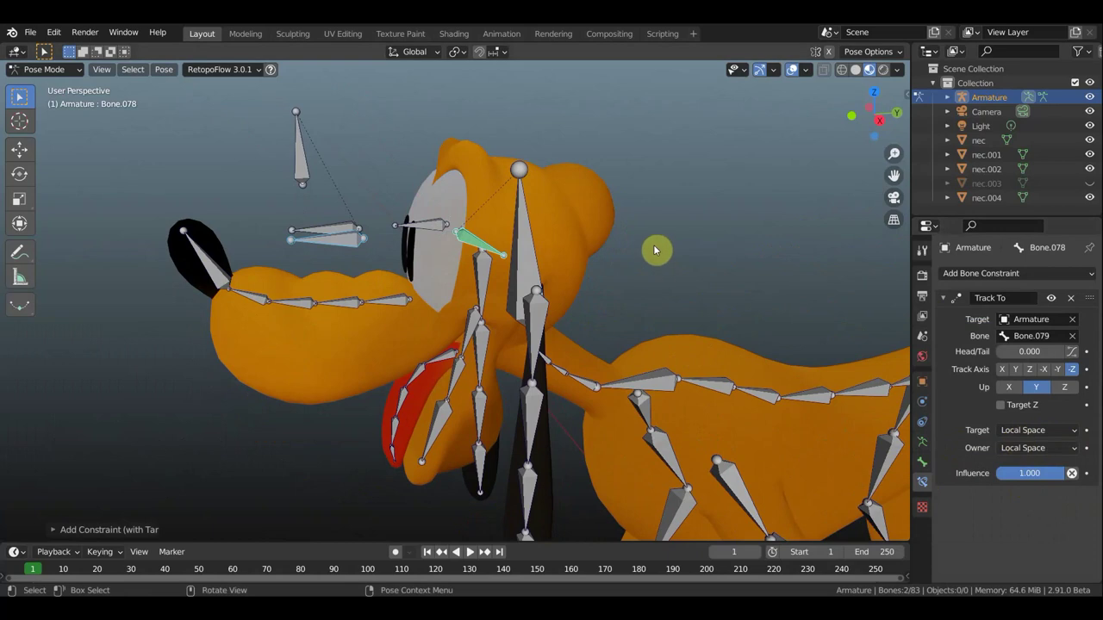
key("ctrl+z")
key("ctrl+z")
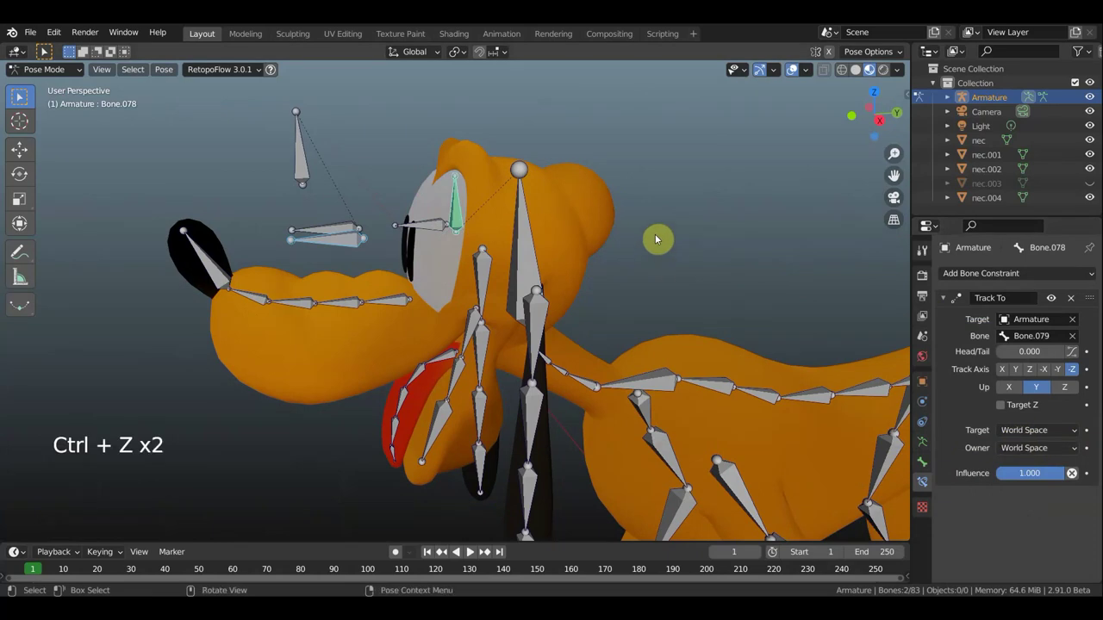
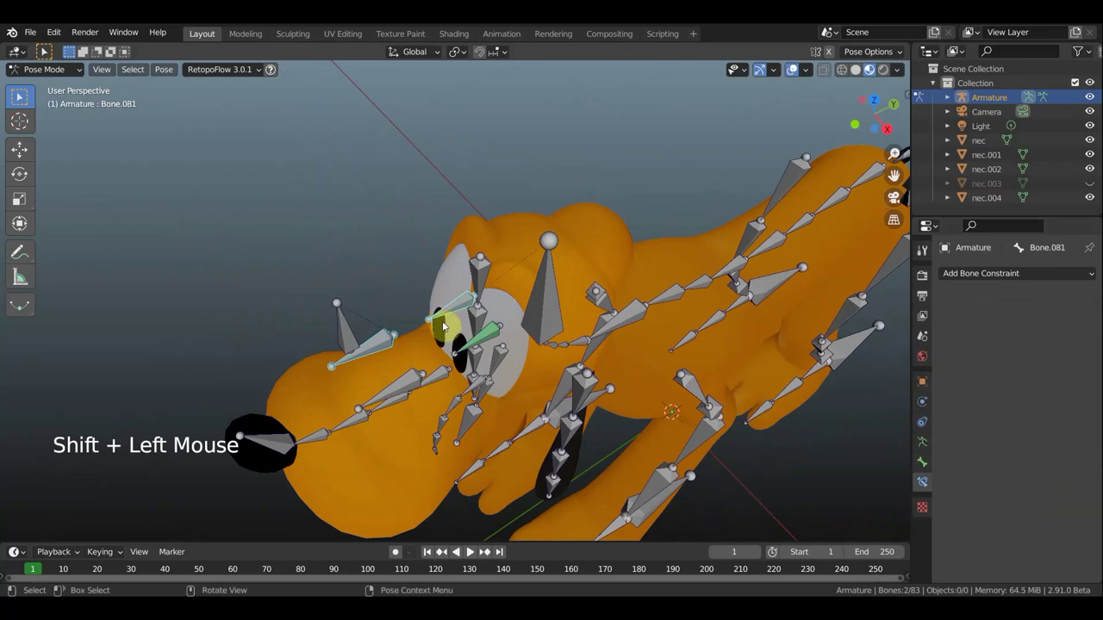
Add a Track To constraint on Bone.081 targeting Bone.082 with Track Axis Y and Up Z.
key("ctrl+shift+c")
key("KP_3")
left_click(1027, 373)
left_click(1069, 396)
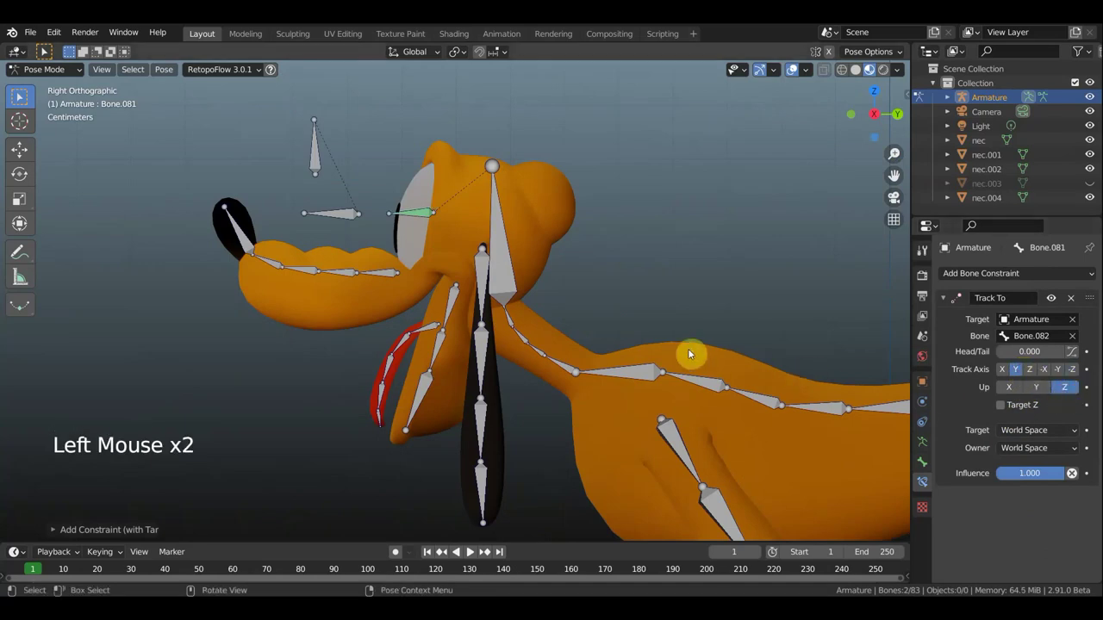
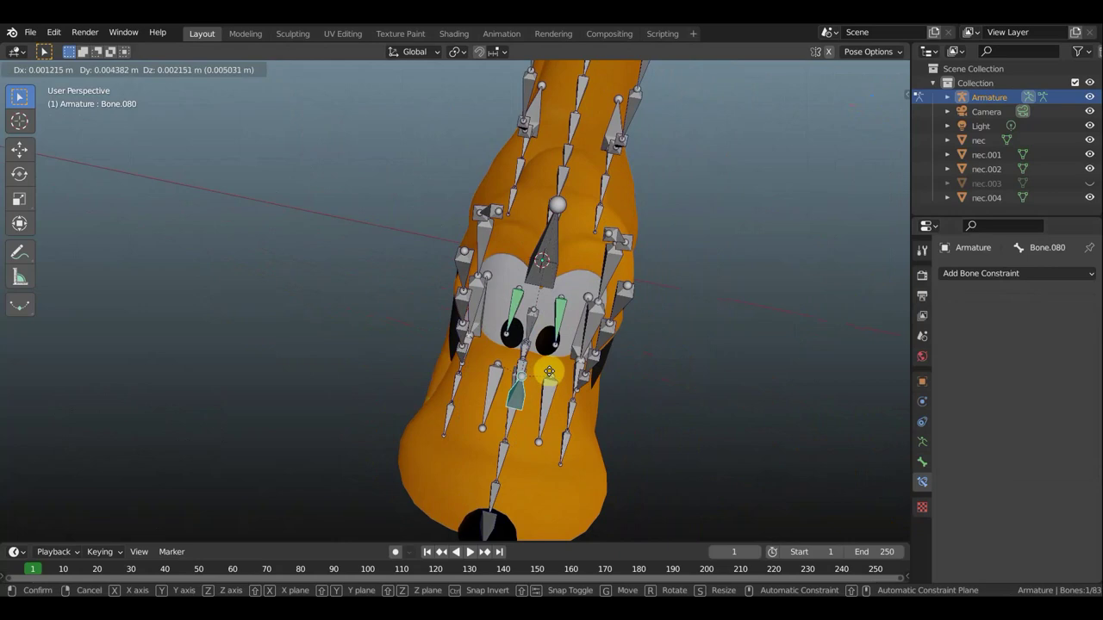
Test-grab the eye target control and undo, checking from front and side views.
key("ctrl+z")
key("KP_1")
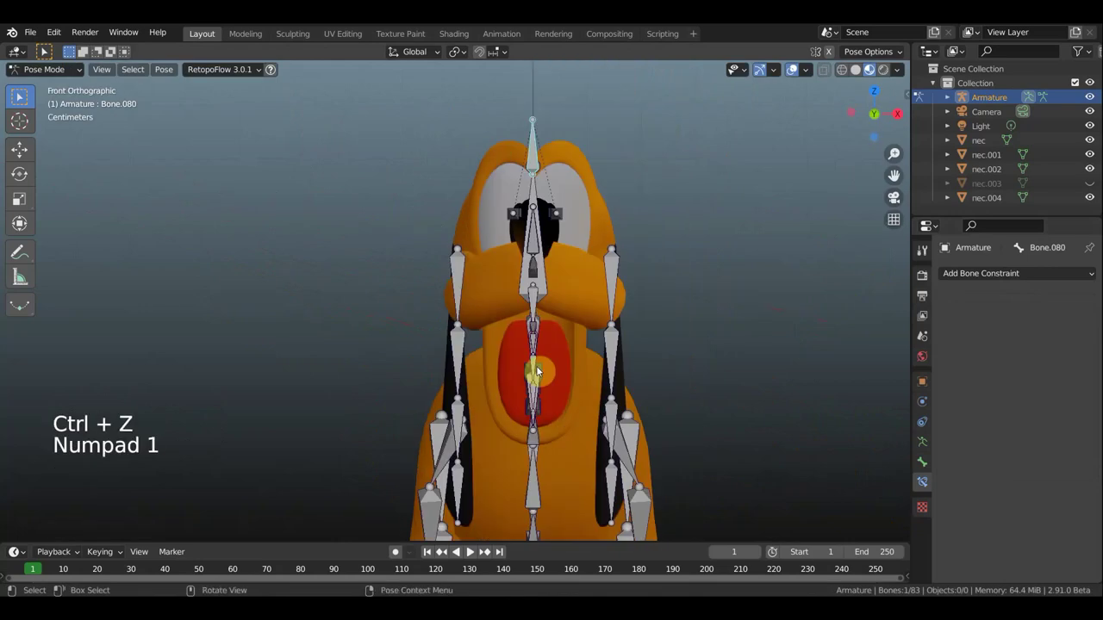
key("KP_3")
scroll("down", 3)
middle_click(467, 174)
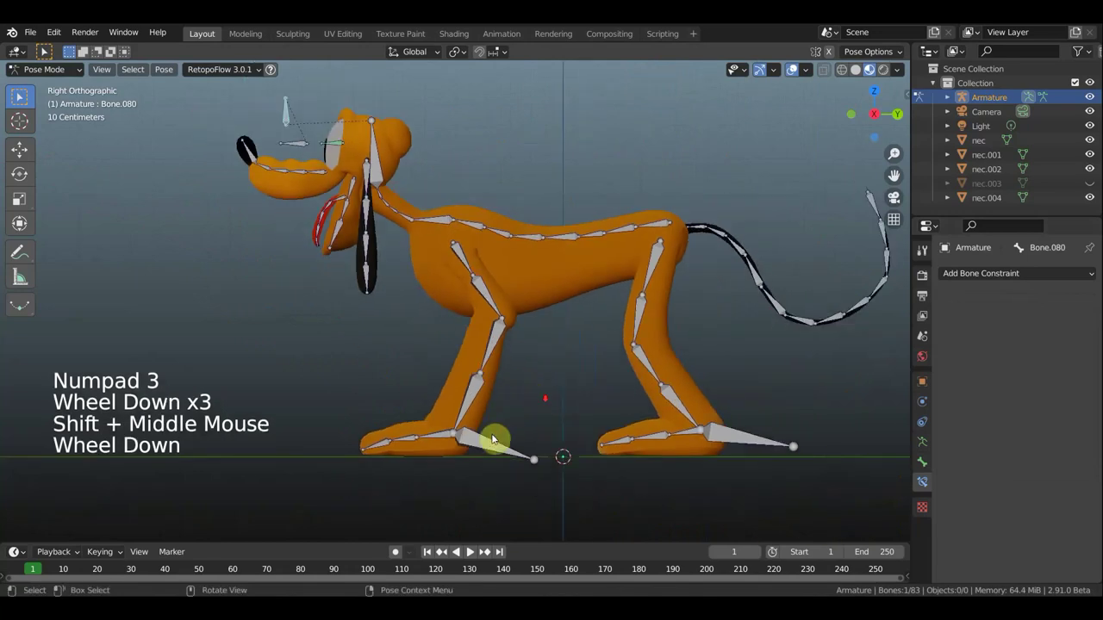
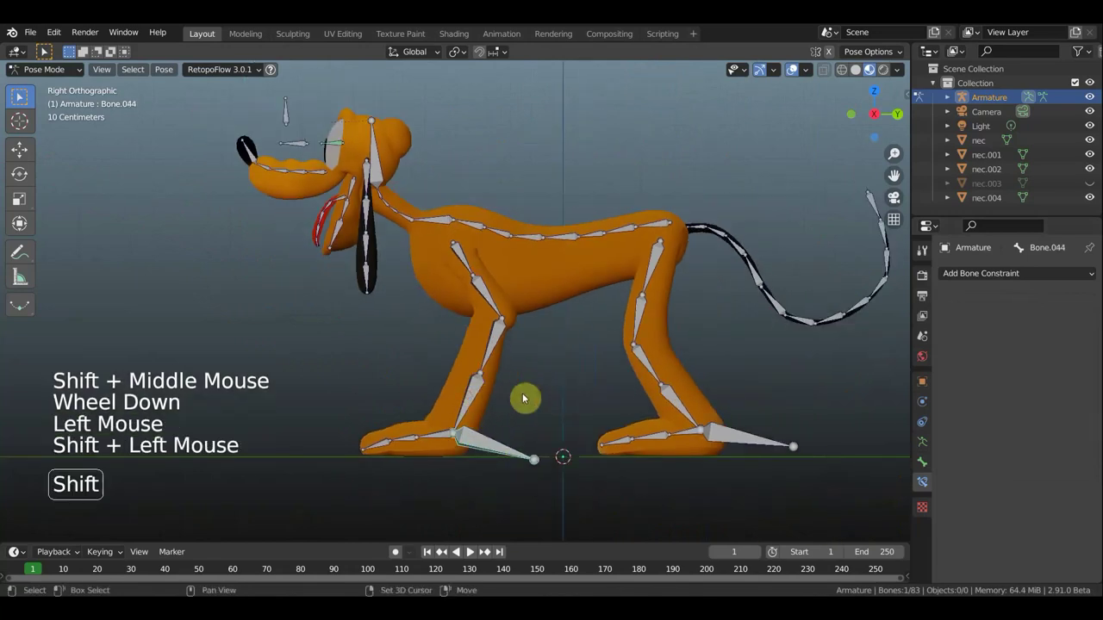
Set the front leg IK constraint's Chain Length to 4 and move the foot bone to test the bend.
key("ctrl+shift+c")
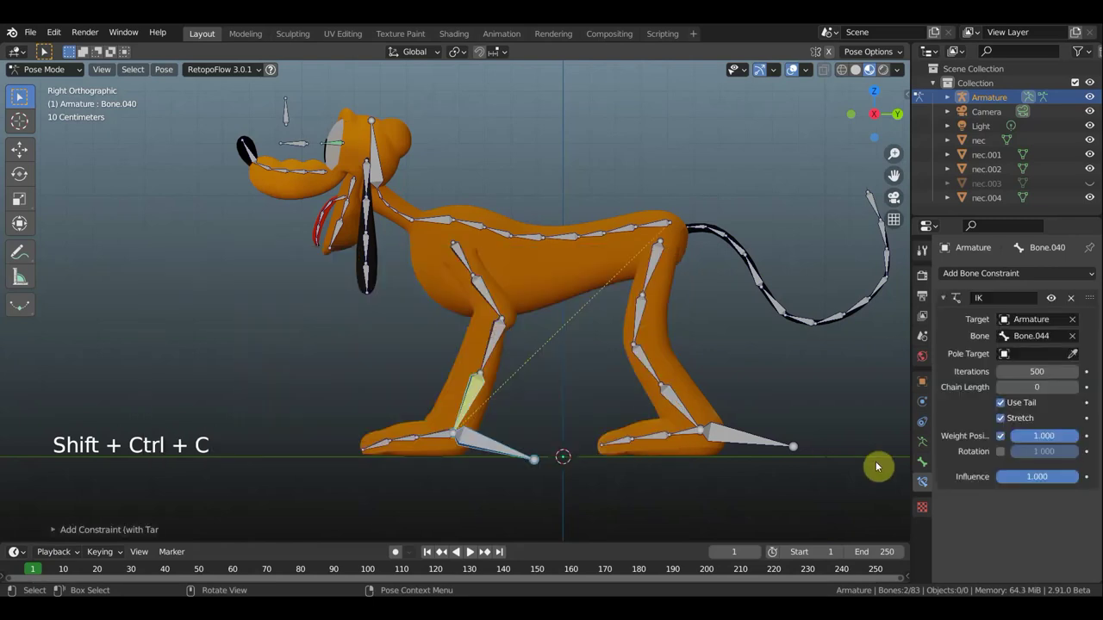
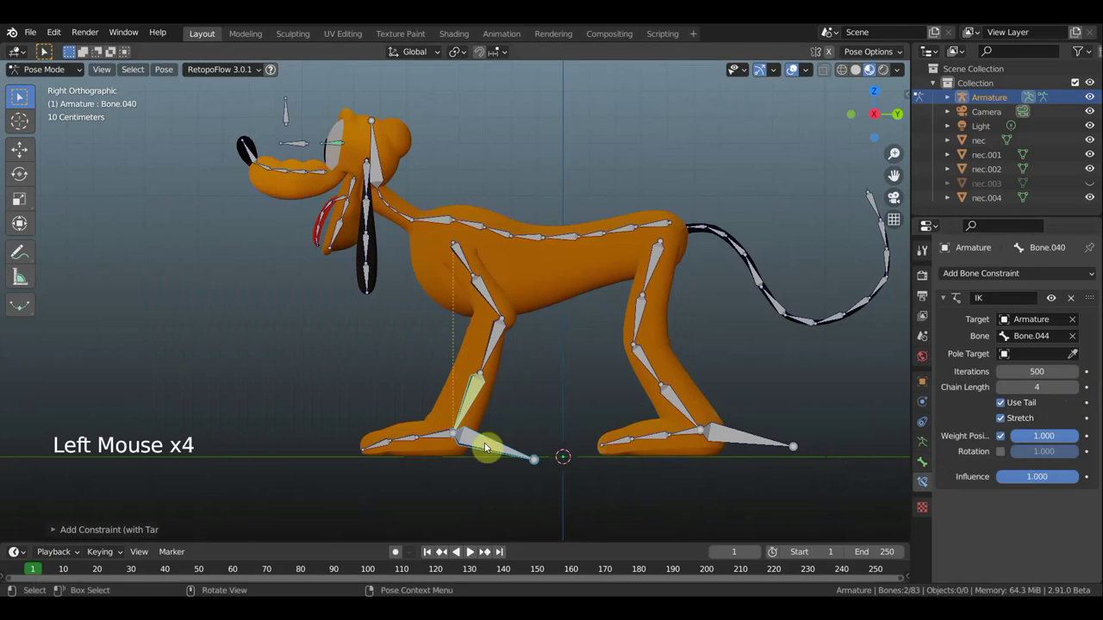
key("g")
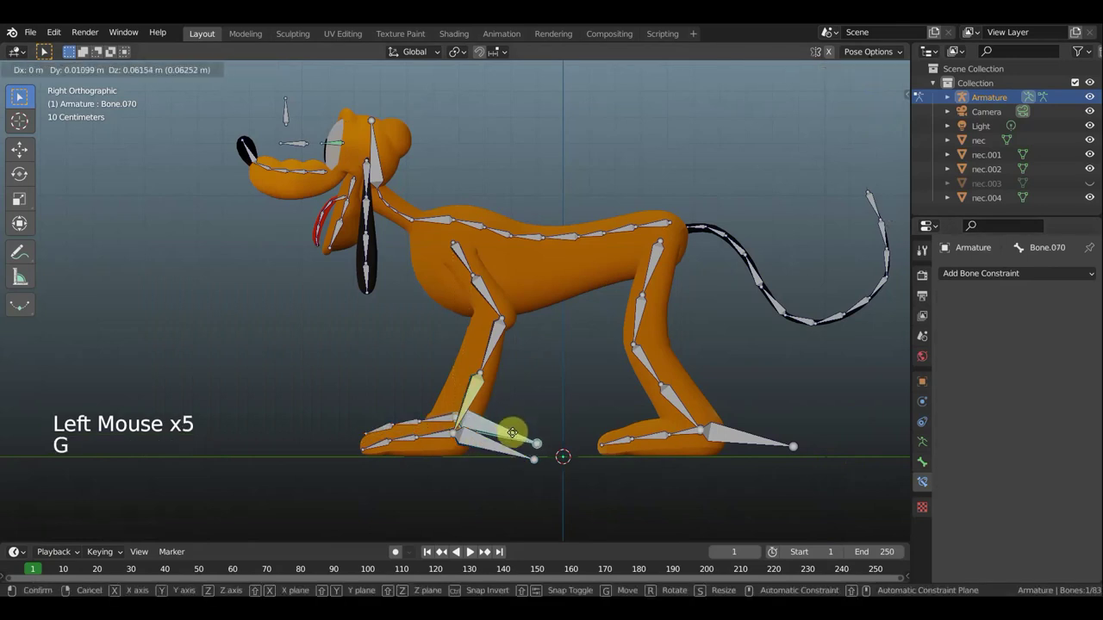
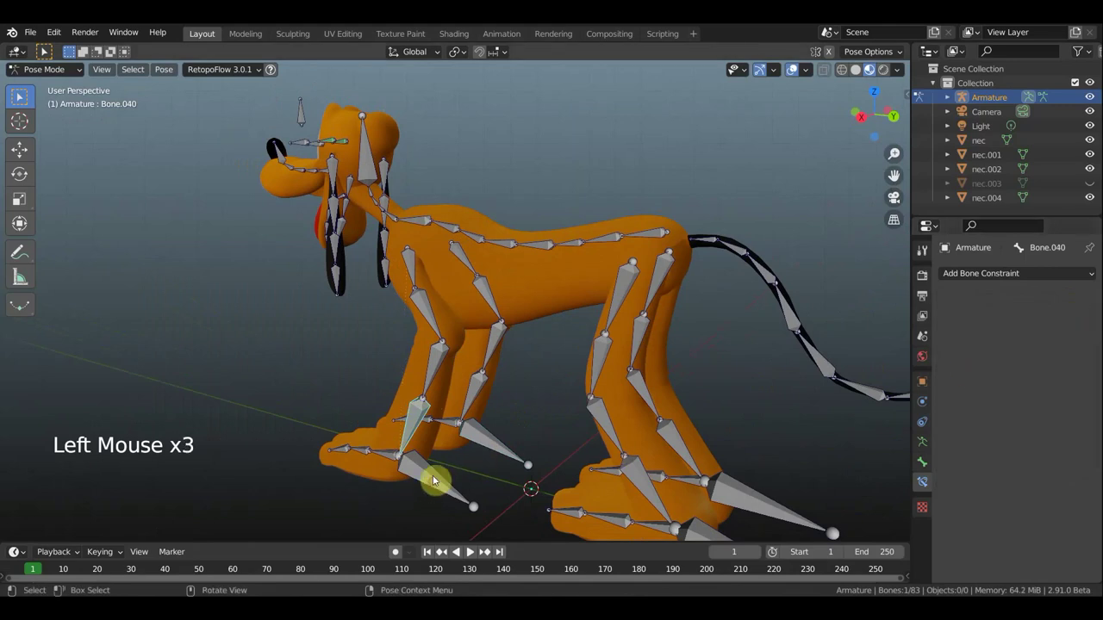
left_click(415, 422)
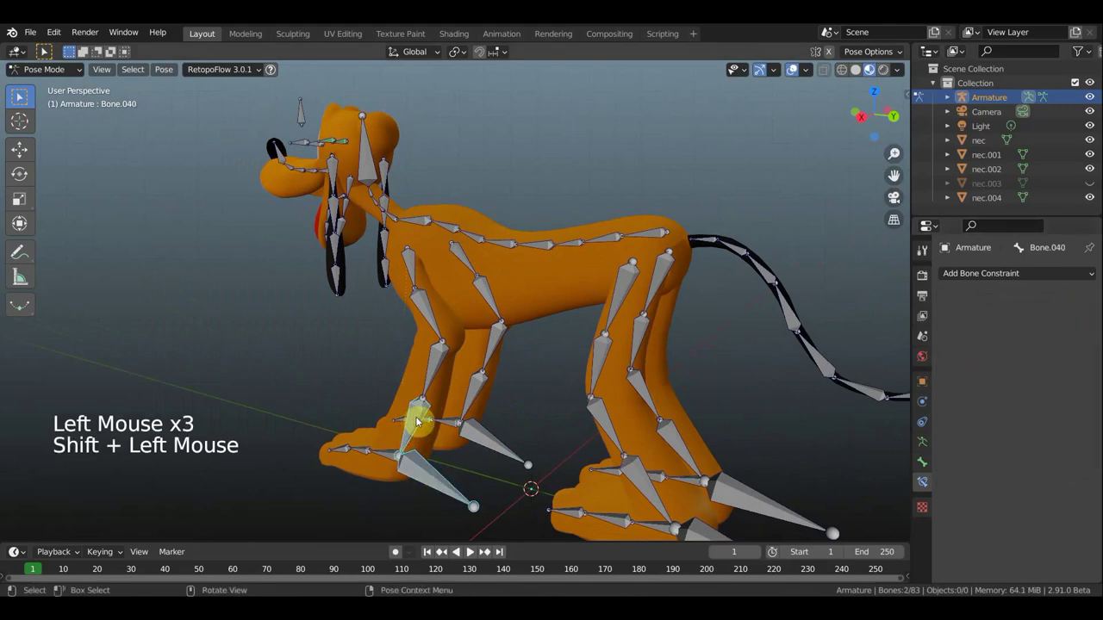
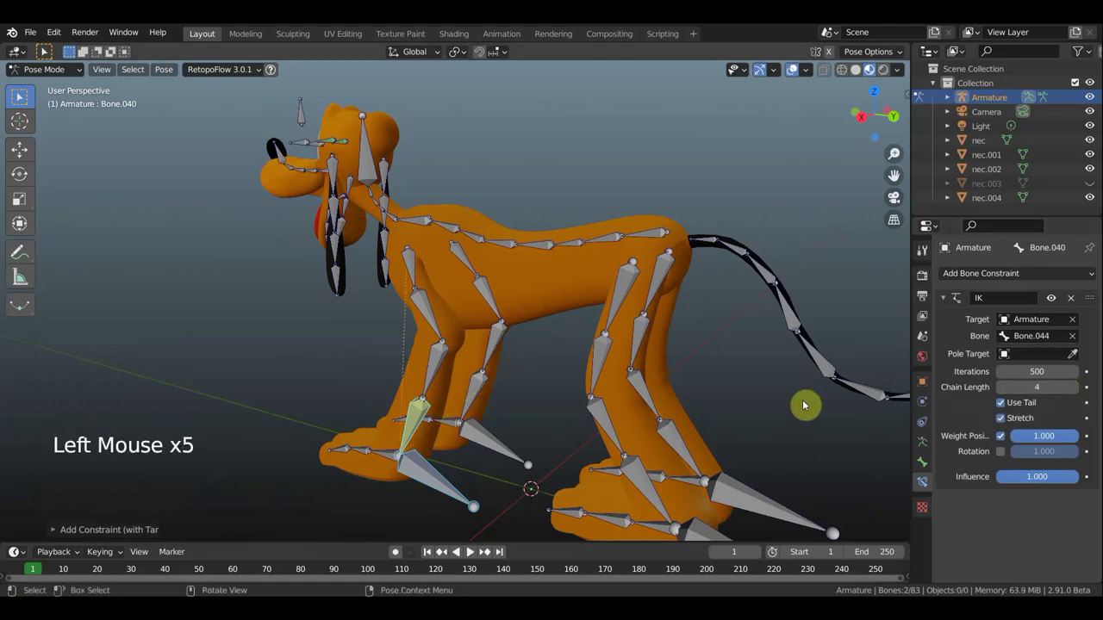
Add Inverse Kinematics constraints to the other three shin bones targeting their foot bones, chain length 4.
key("KP_3")
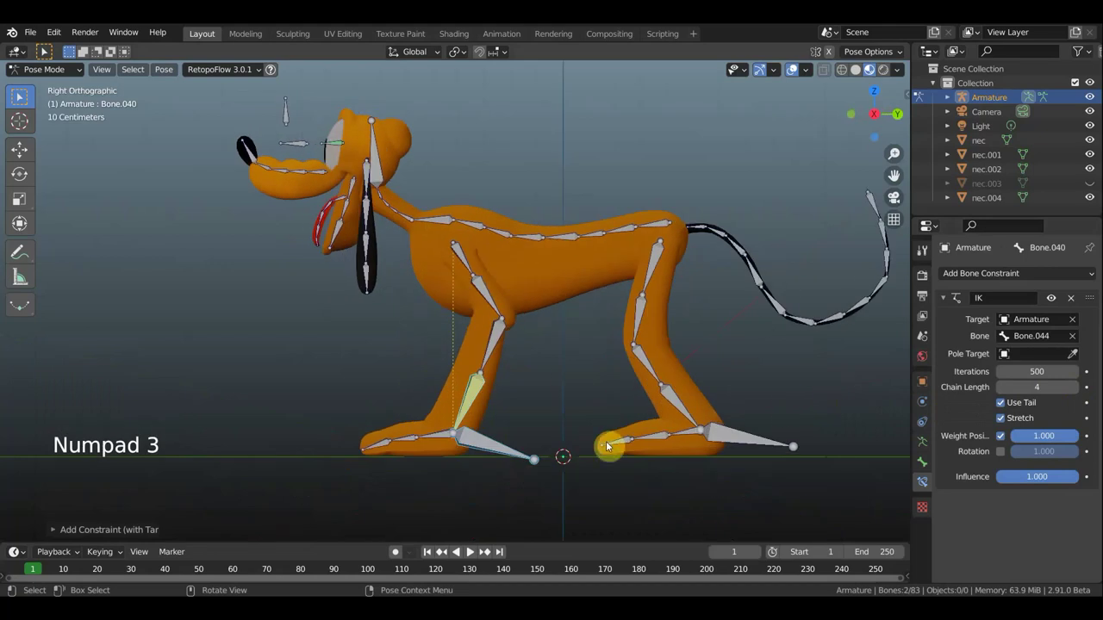
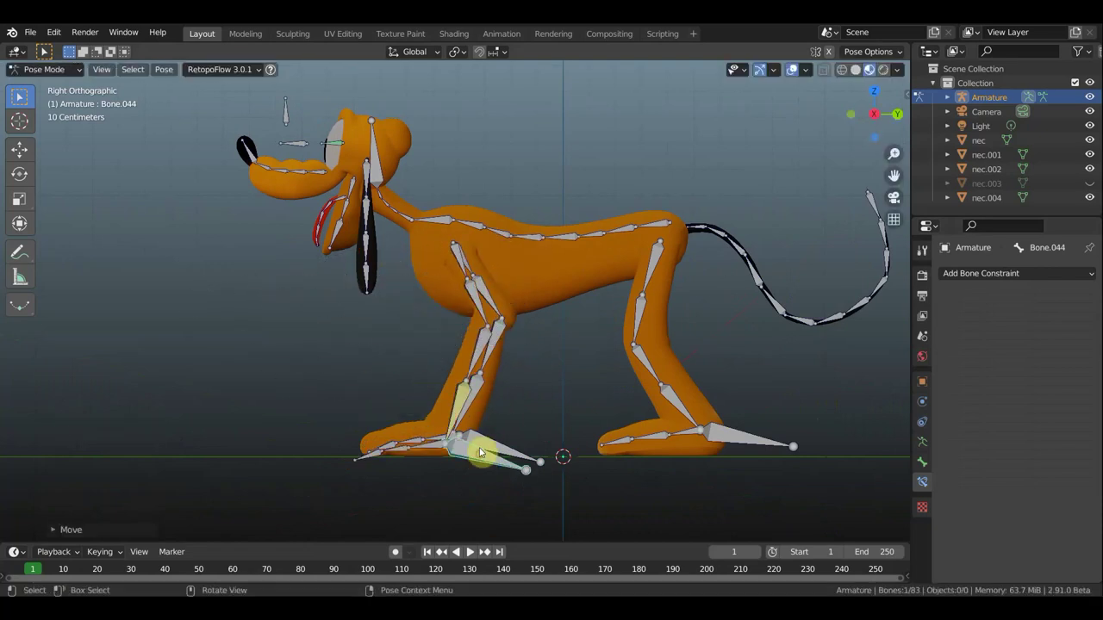
key("ctrl+z")
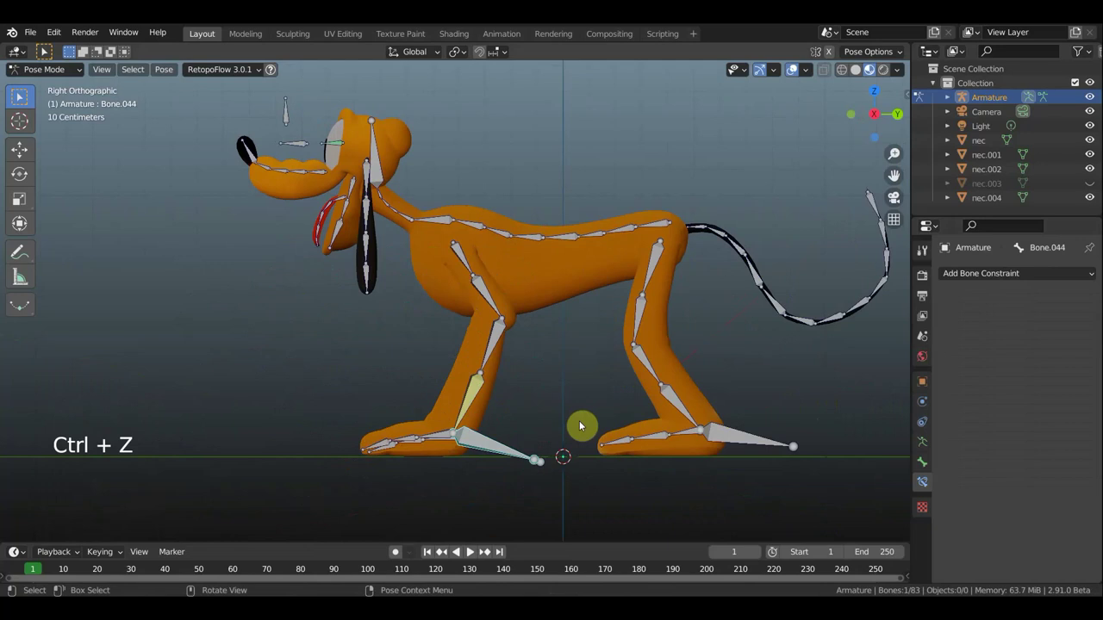
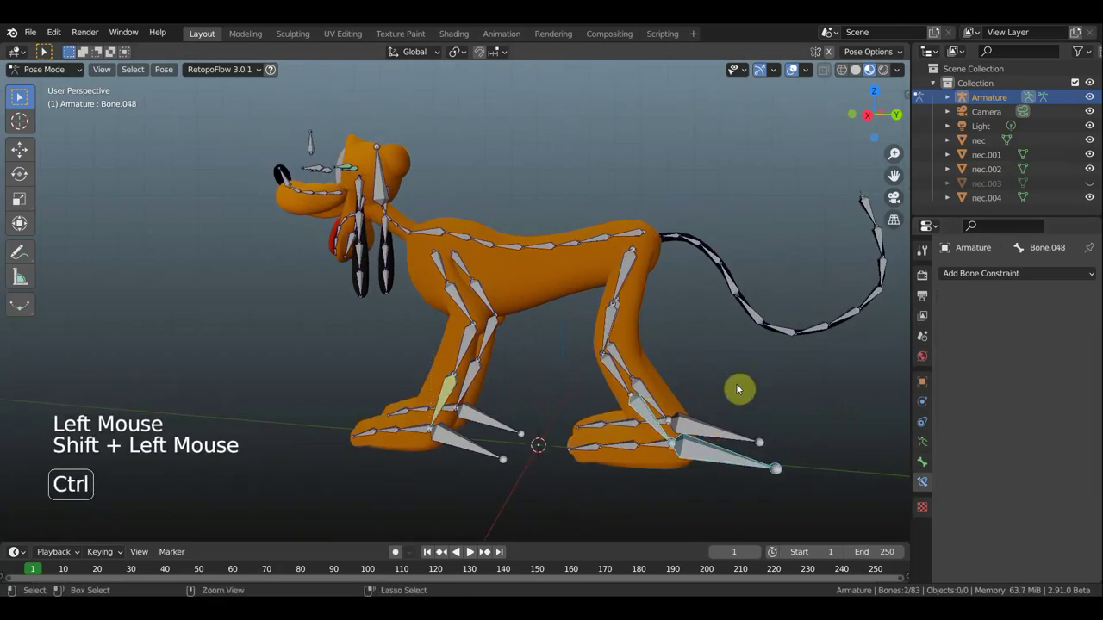
key("ctrl+shift+c")
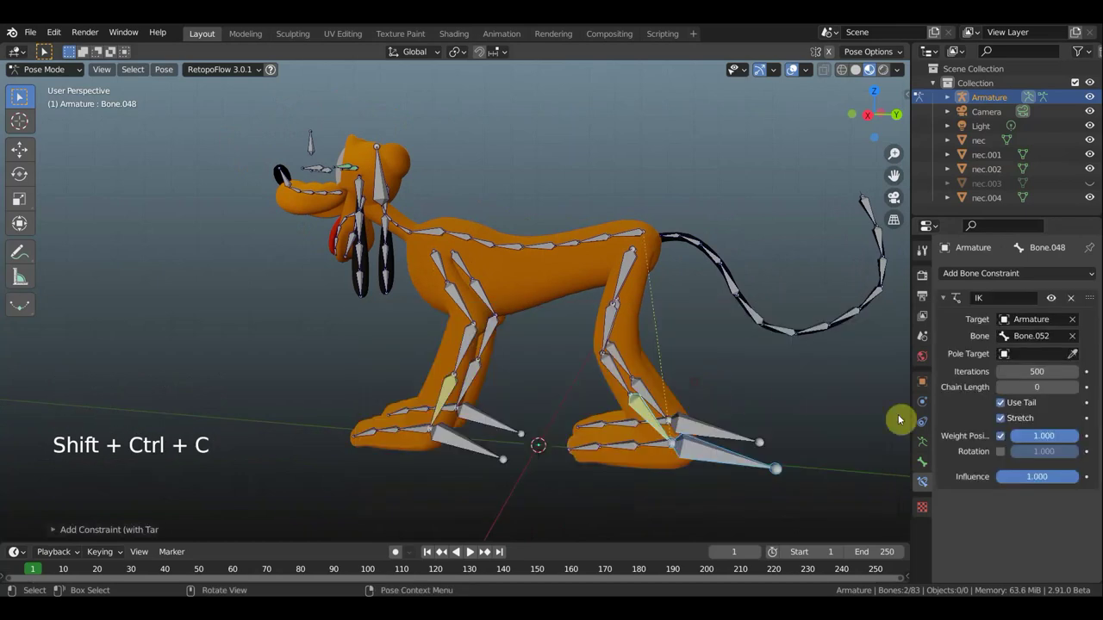
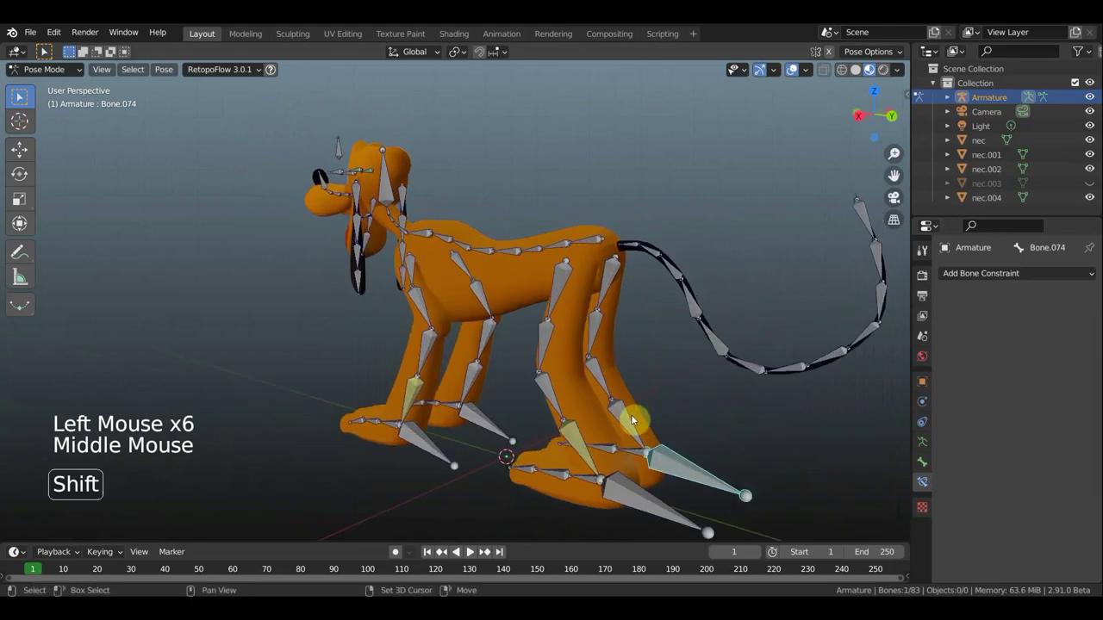
key("ctrl+shift+c")
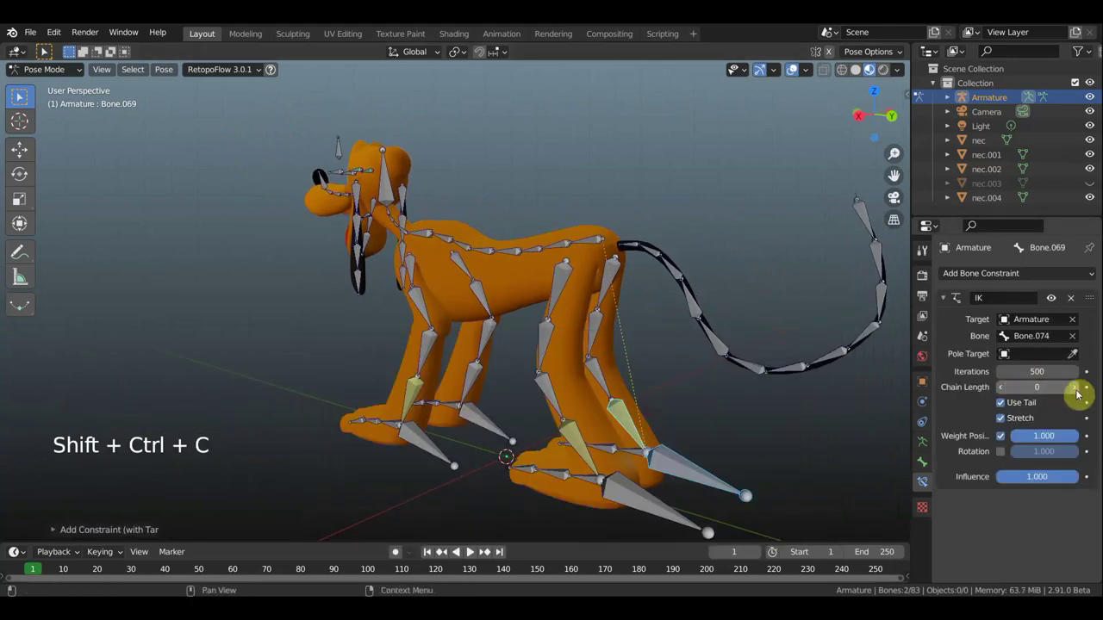
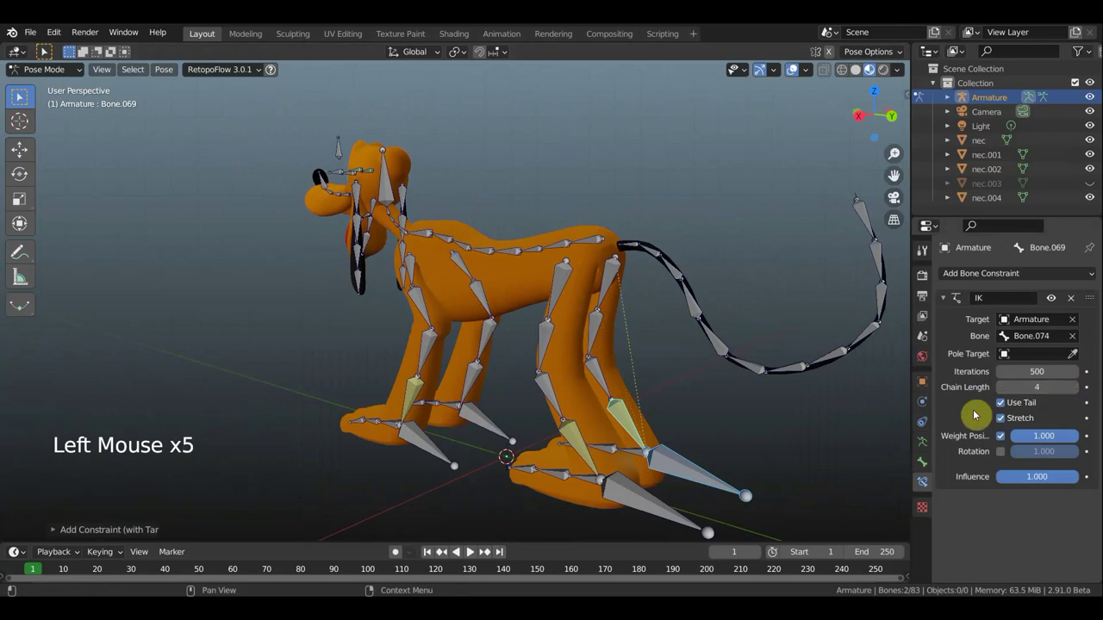
left_click(474, 382)
key("ctrl+shift+c")
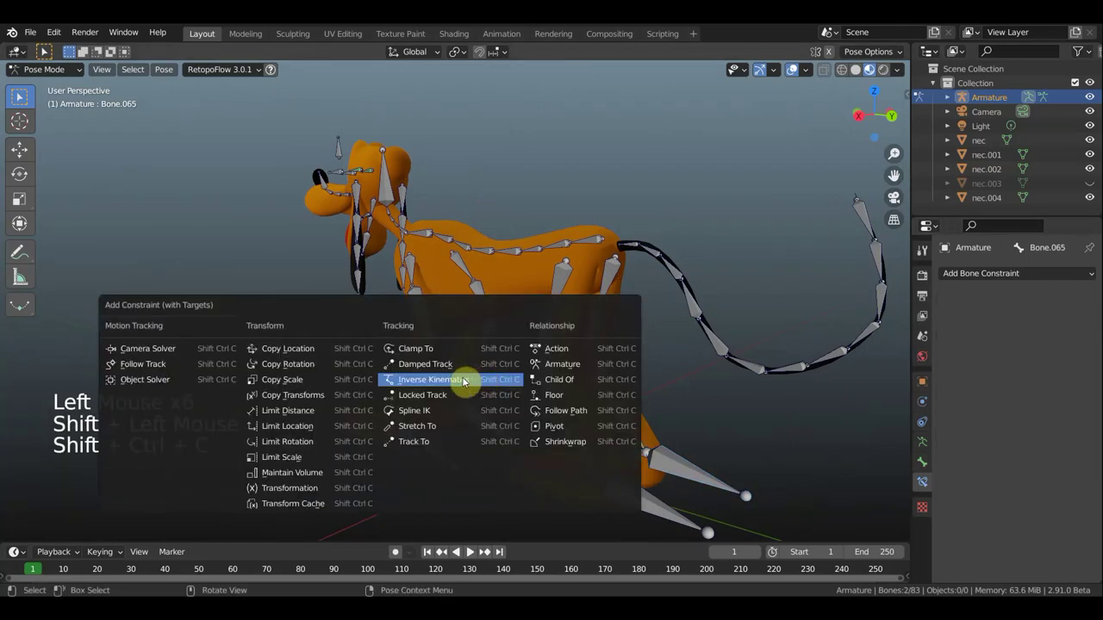
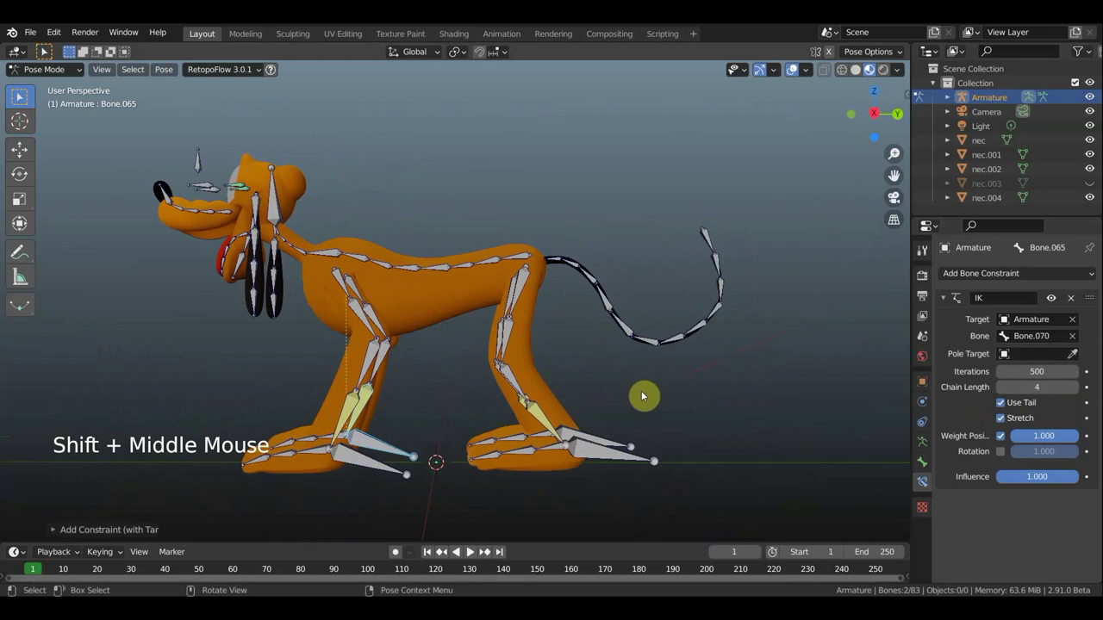
key("KP_1")
Select the tail tip bone in right orthographic view and test-move it.
key("KP_3")
left_click(699, 244)
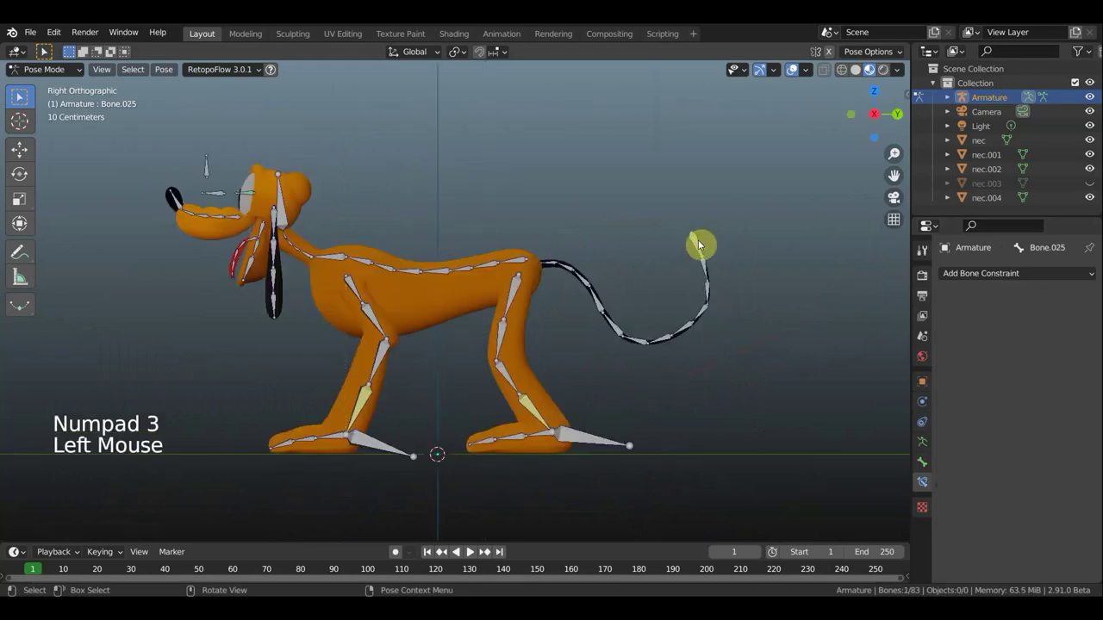
key("g")
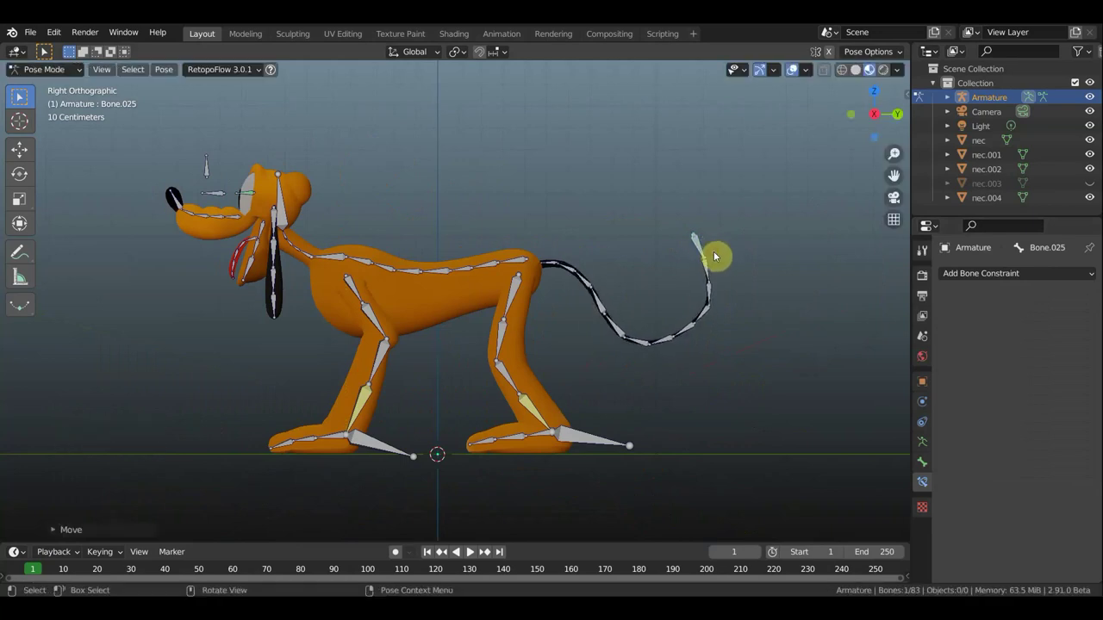
scroll("up", 3)
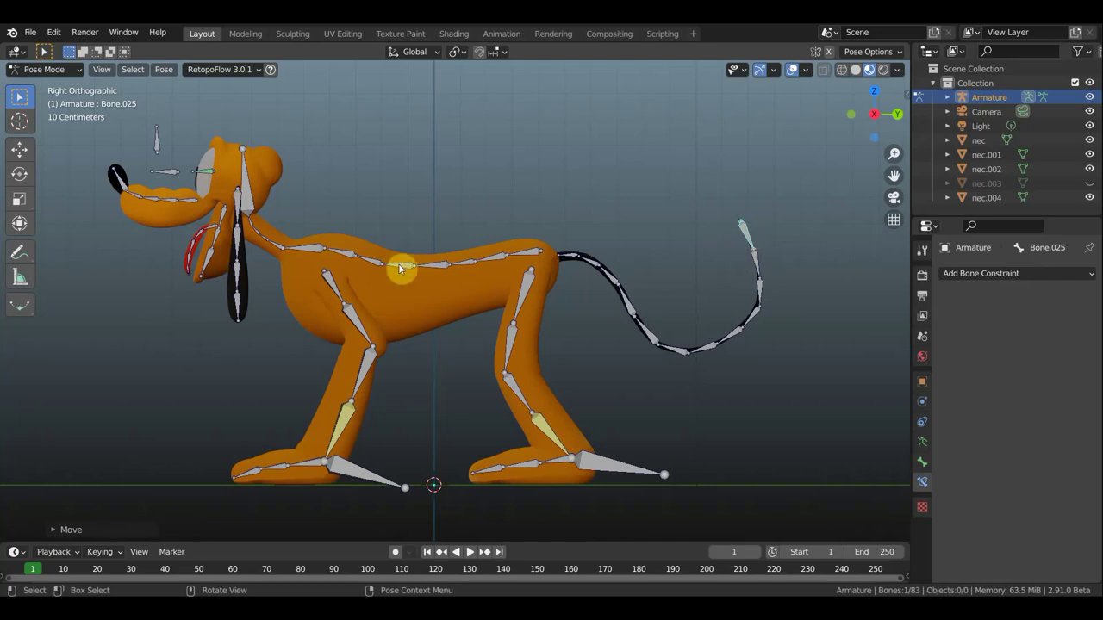
scroll("down", 3)
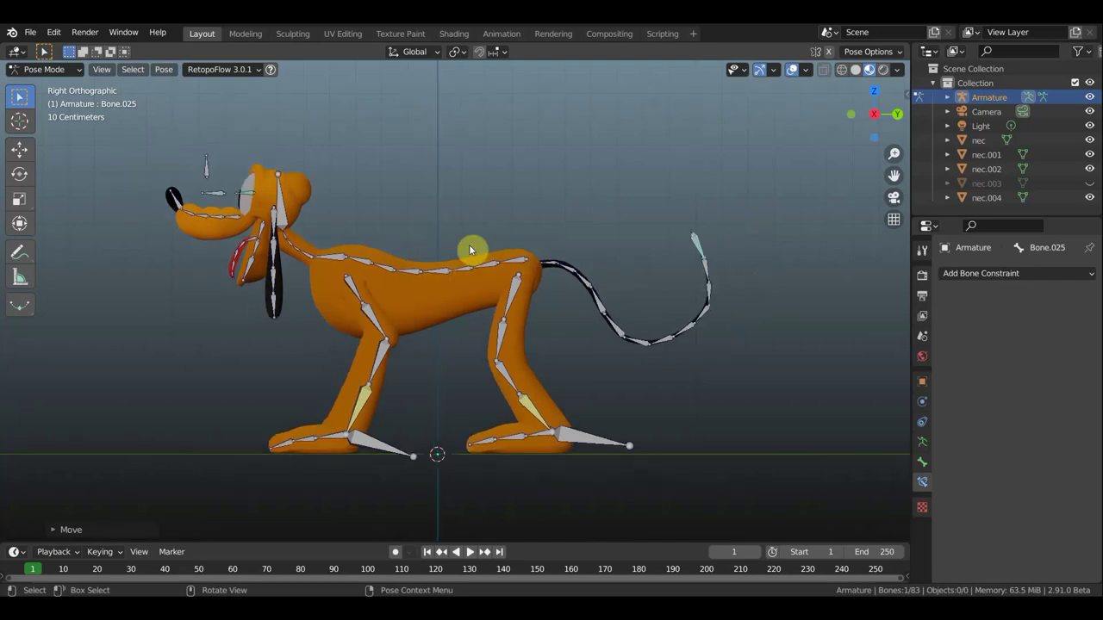
scroll("up", 3)
middle_click(532, 224)
middle_click(516, 207)
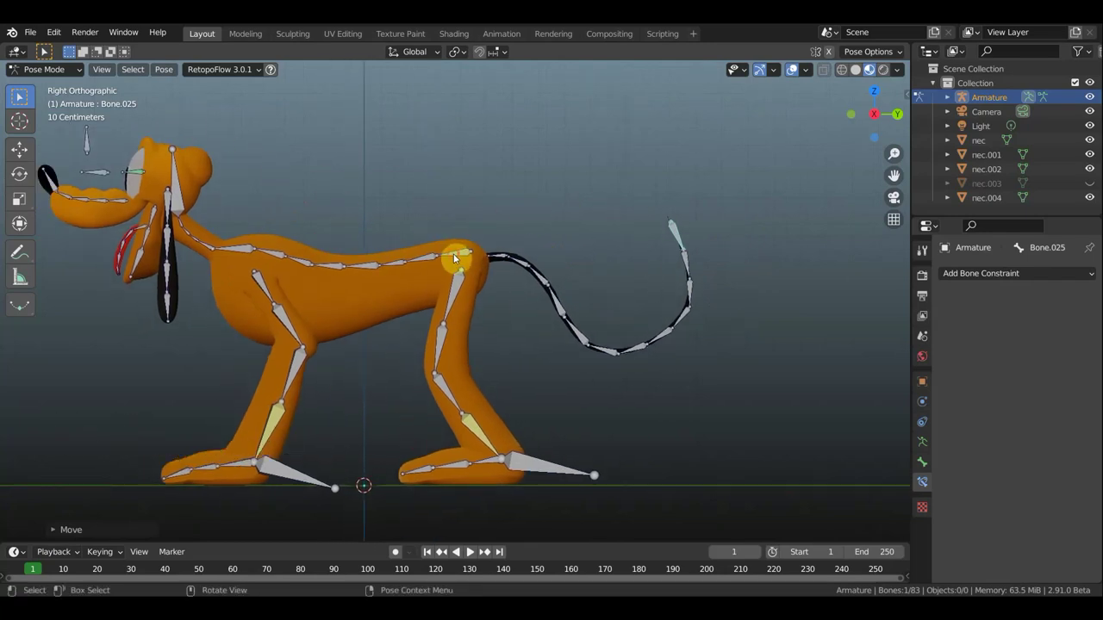
Test-move the hip root bone, undo it, and enter Edit Mode on the armature.
key("g")
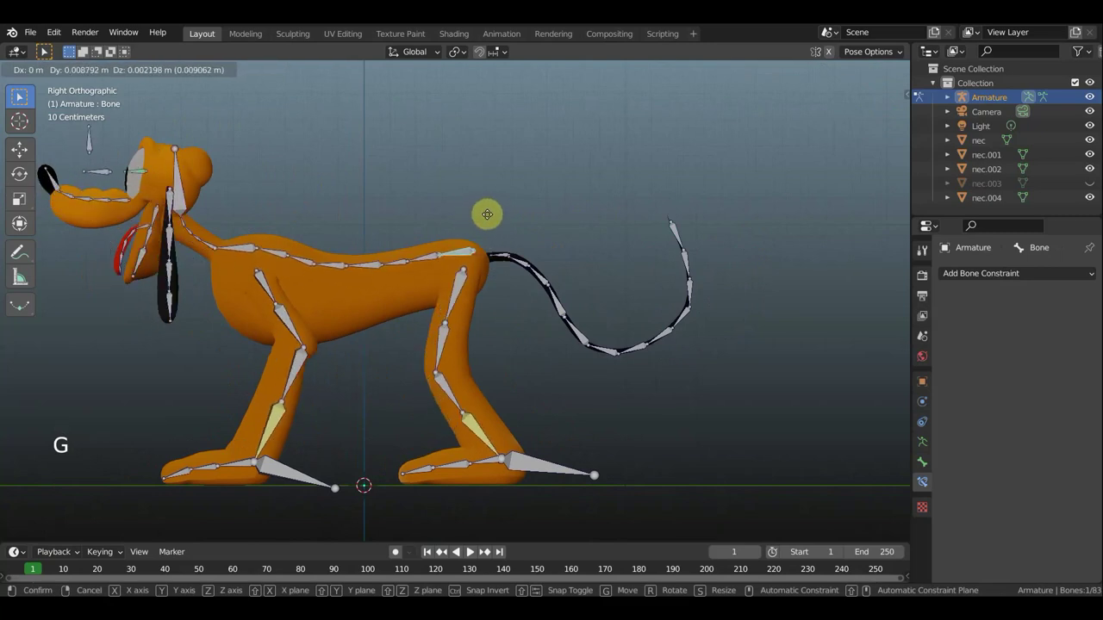
key("ctrl+z")
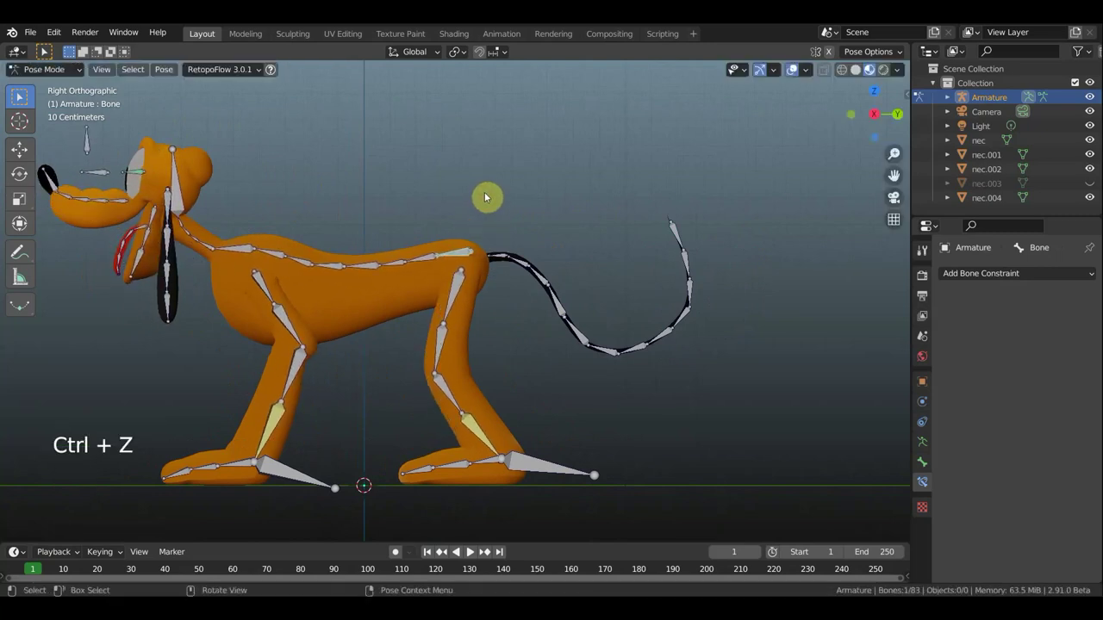
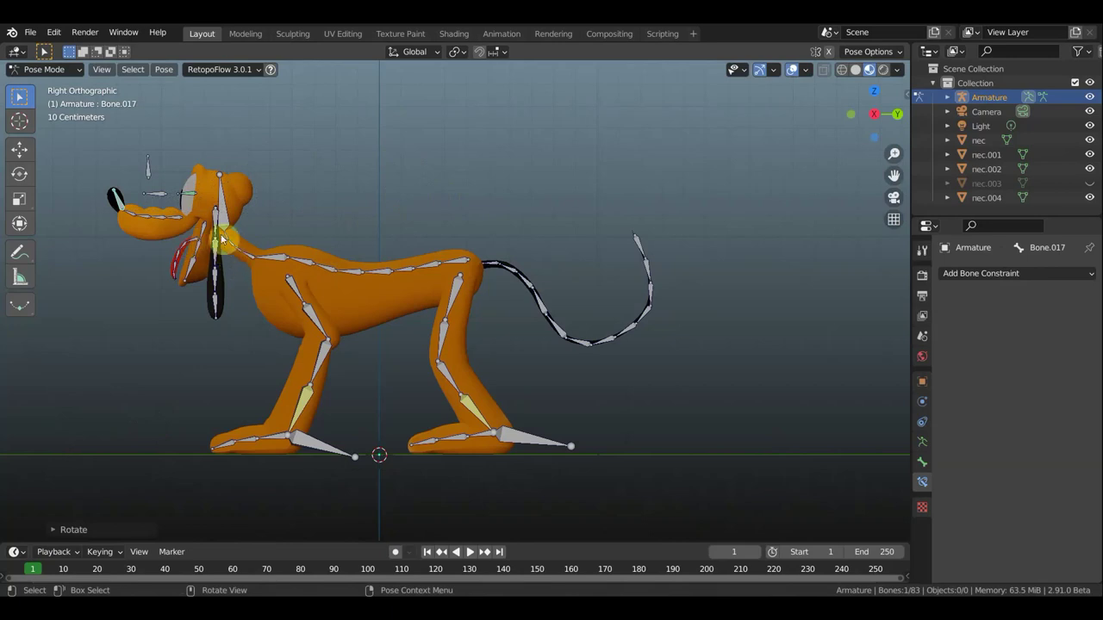
scroll("up", 3)
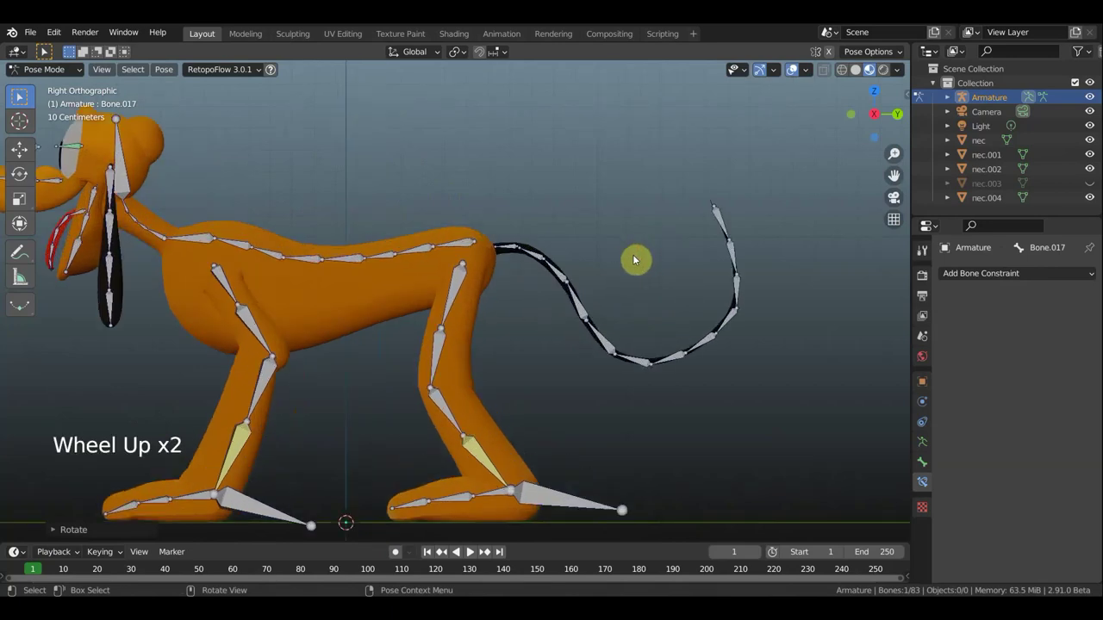
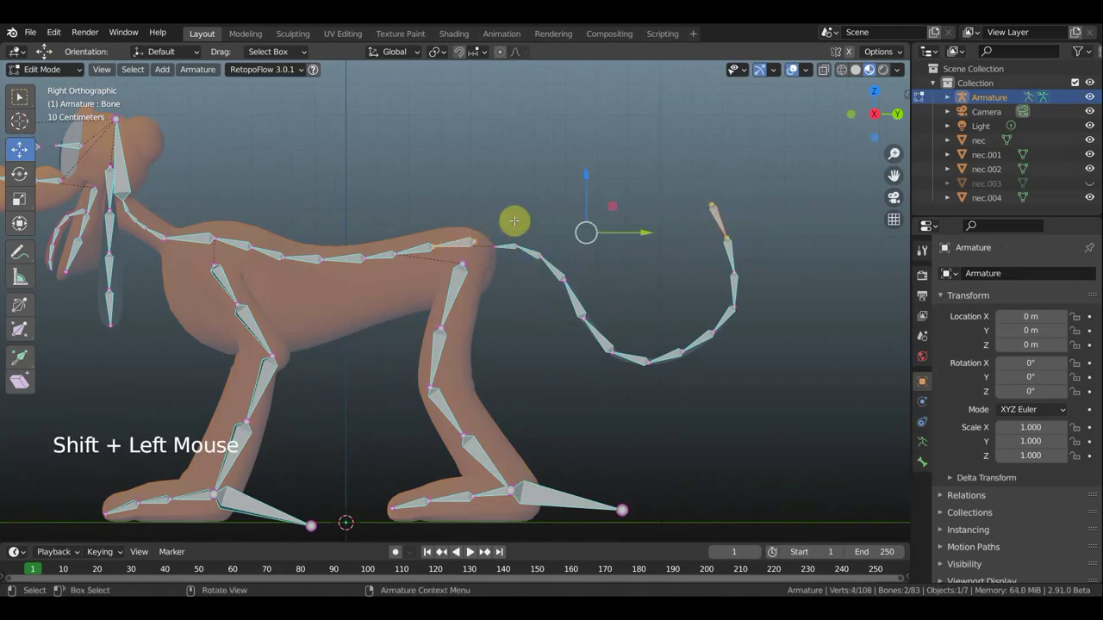
Parent the tail tip bone to the hip bone with Keep Offset and test-move it in Pose Mode.
key("ctrl+p")
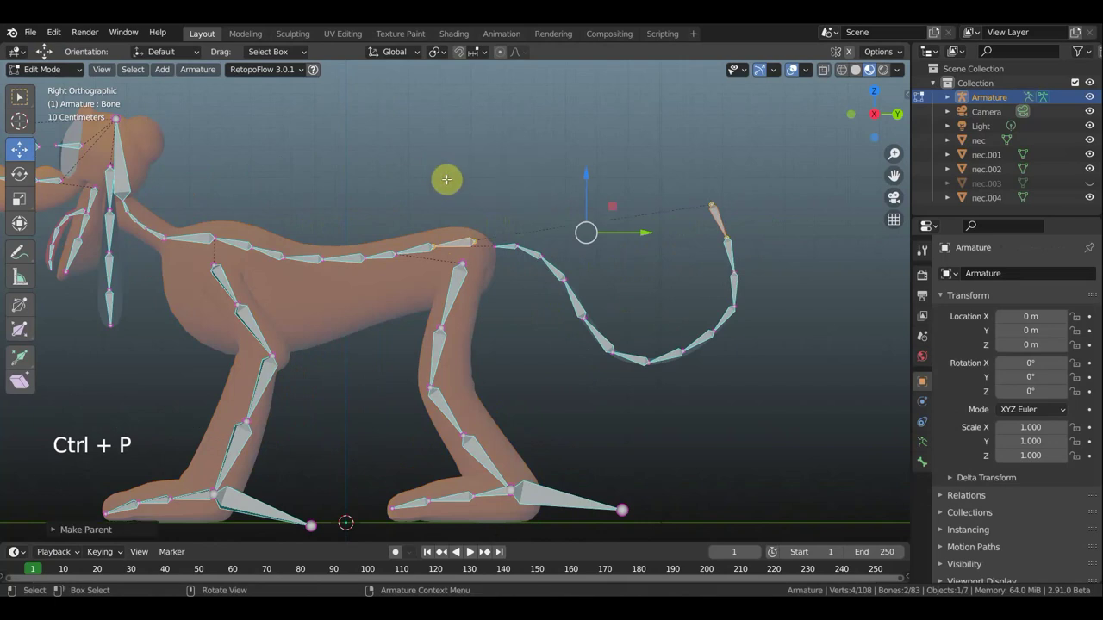
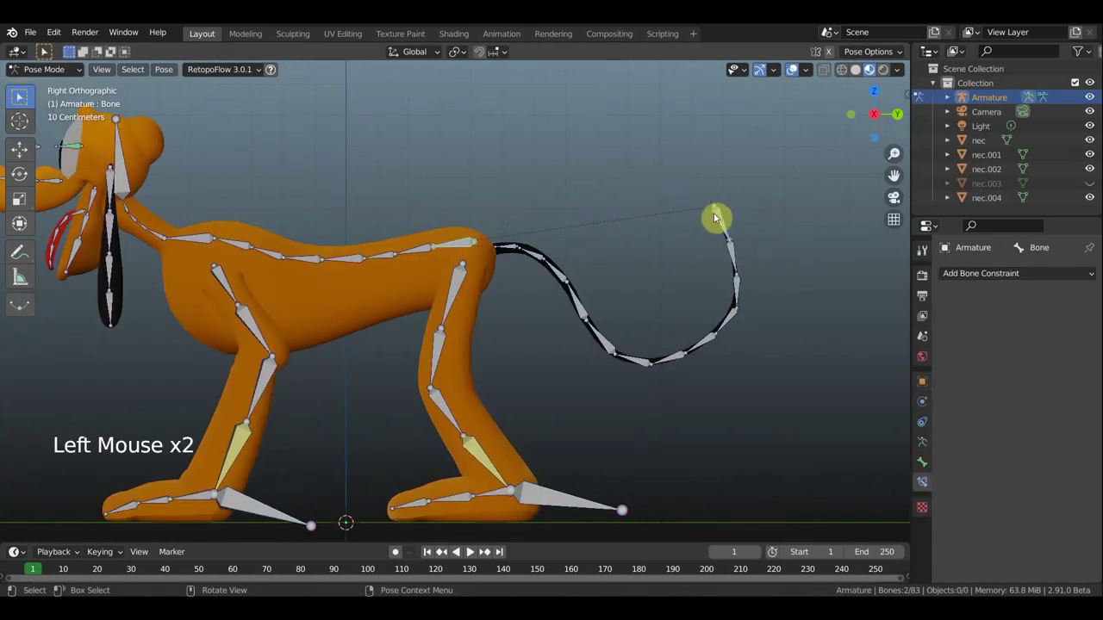
key("g")
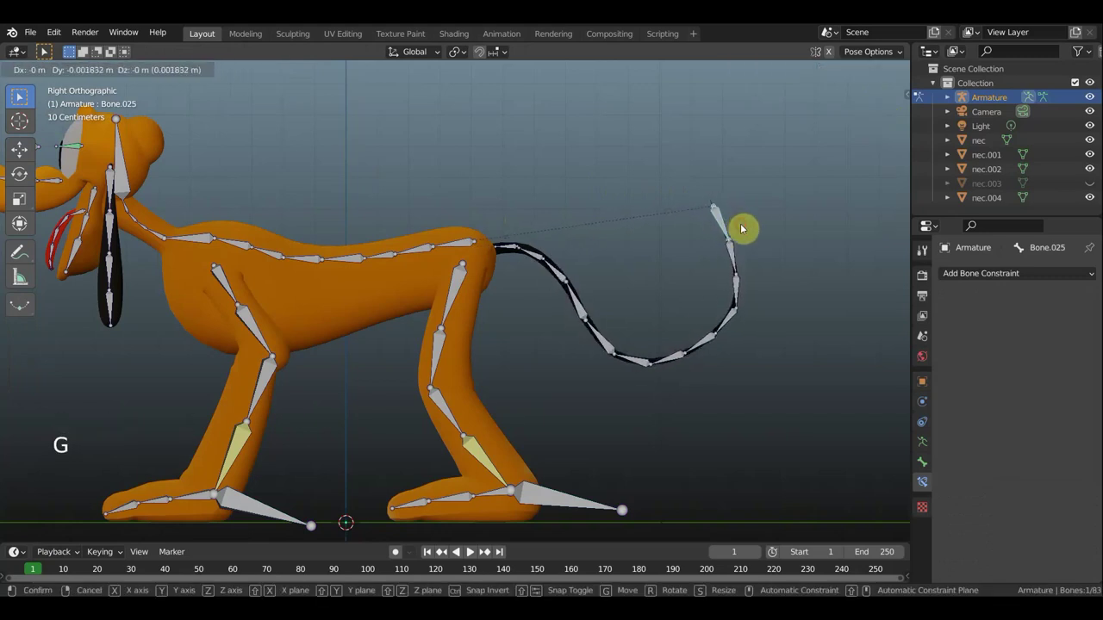
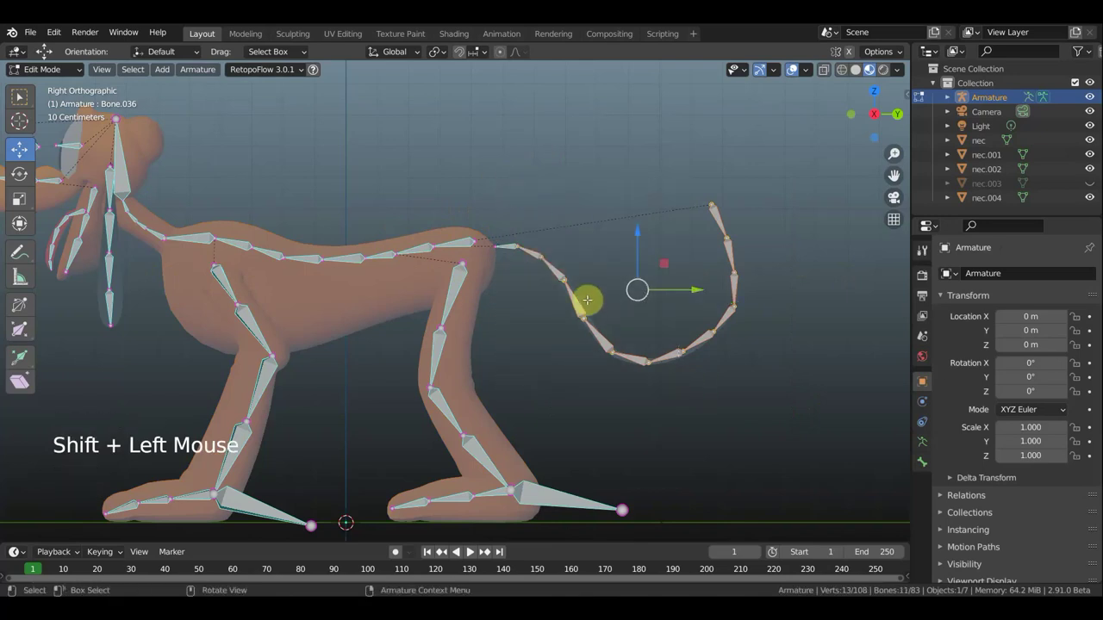
Delete the old tail bones and start a new bone off the hip for the tail.
key("Delete")
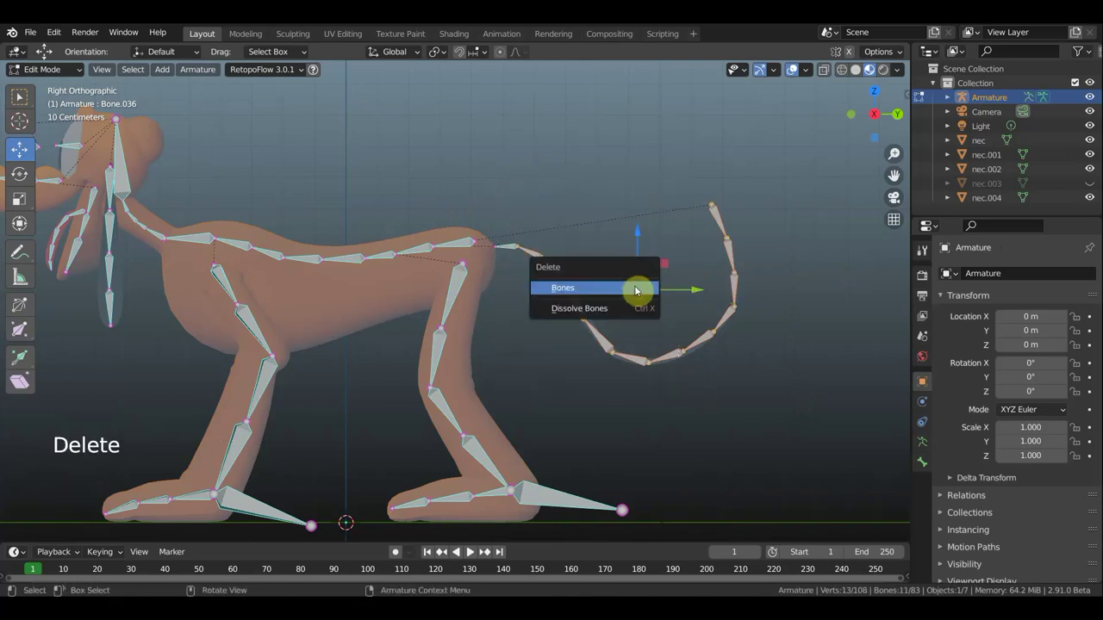
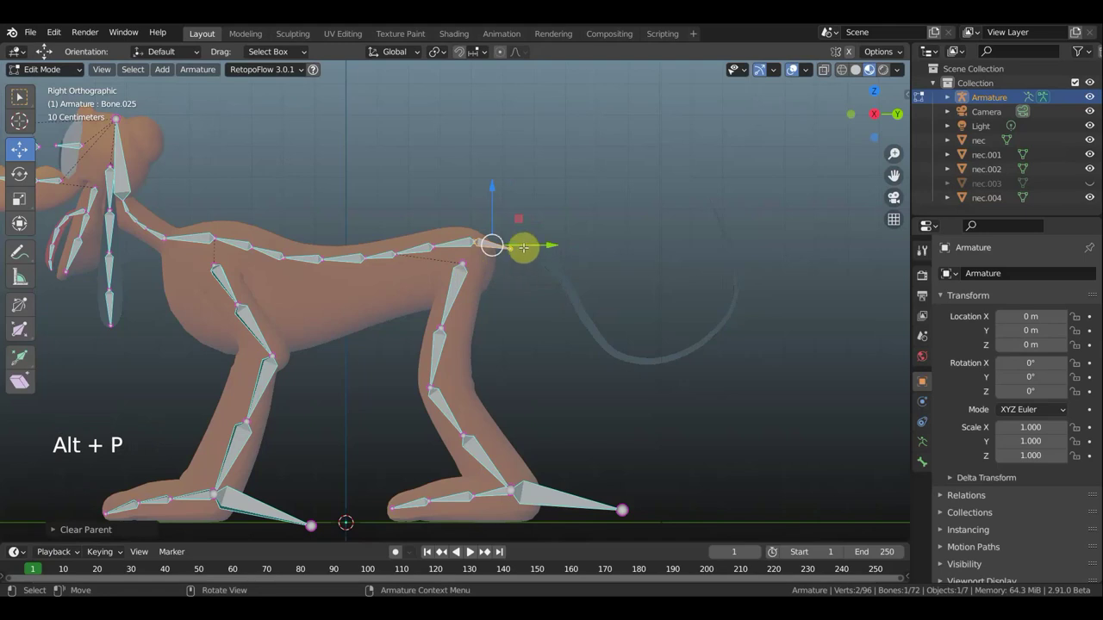
key("g")
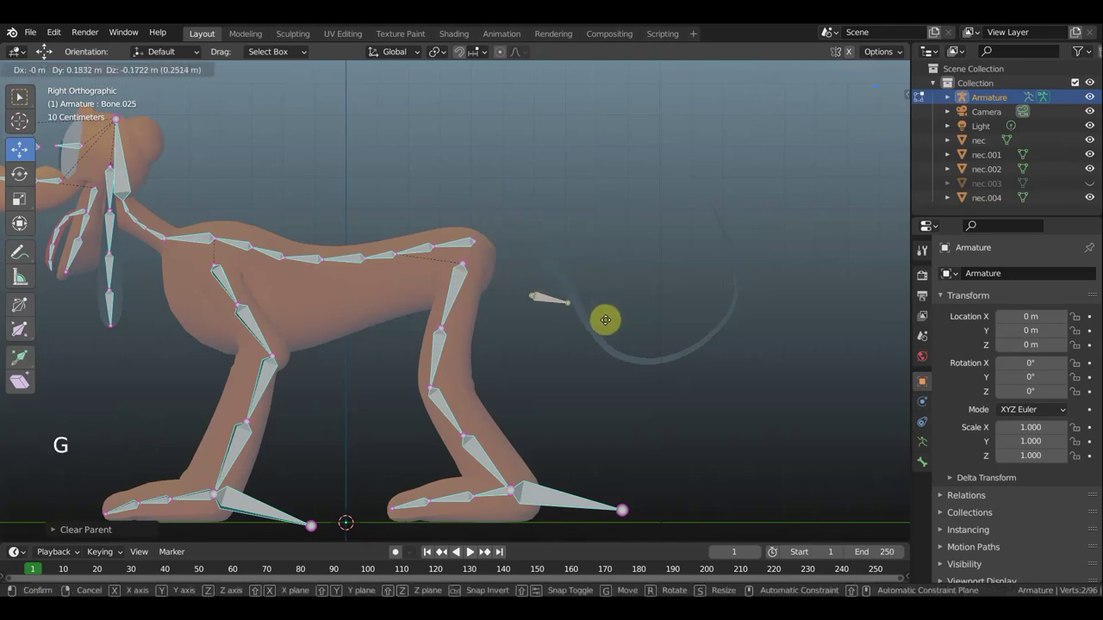
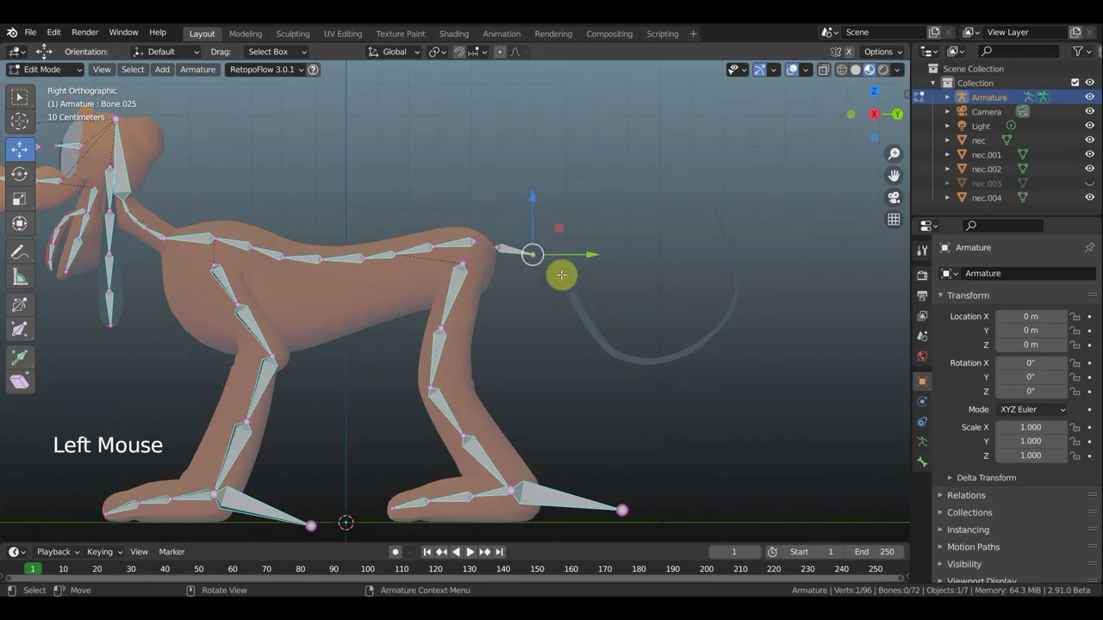
key("g")
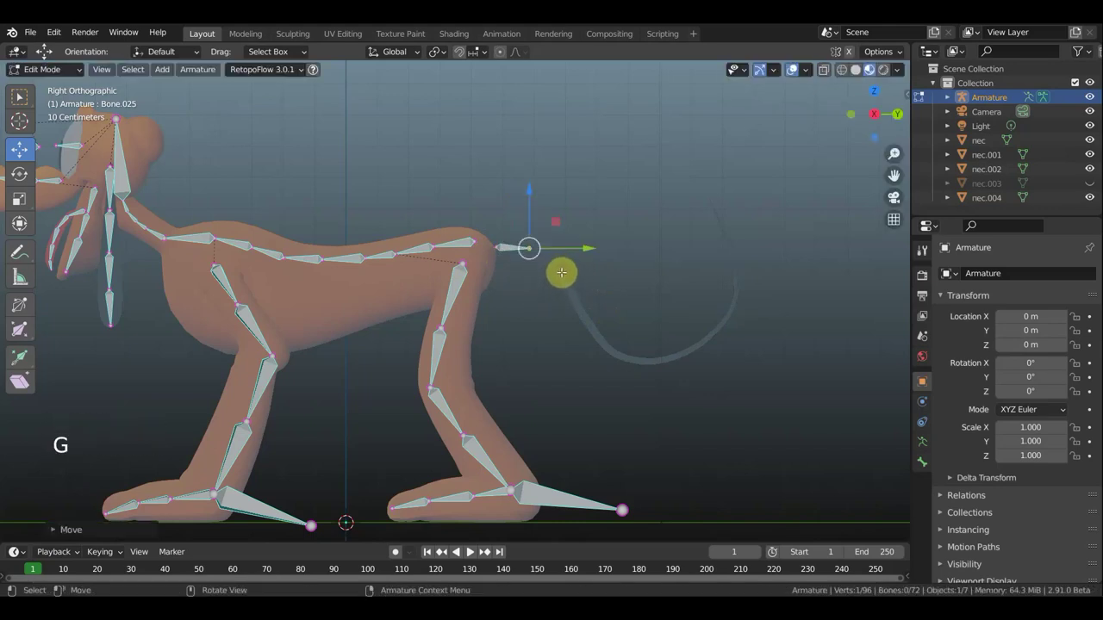
Extrude seven tail bones along the dog's curved tail to the tip.
key("e")
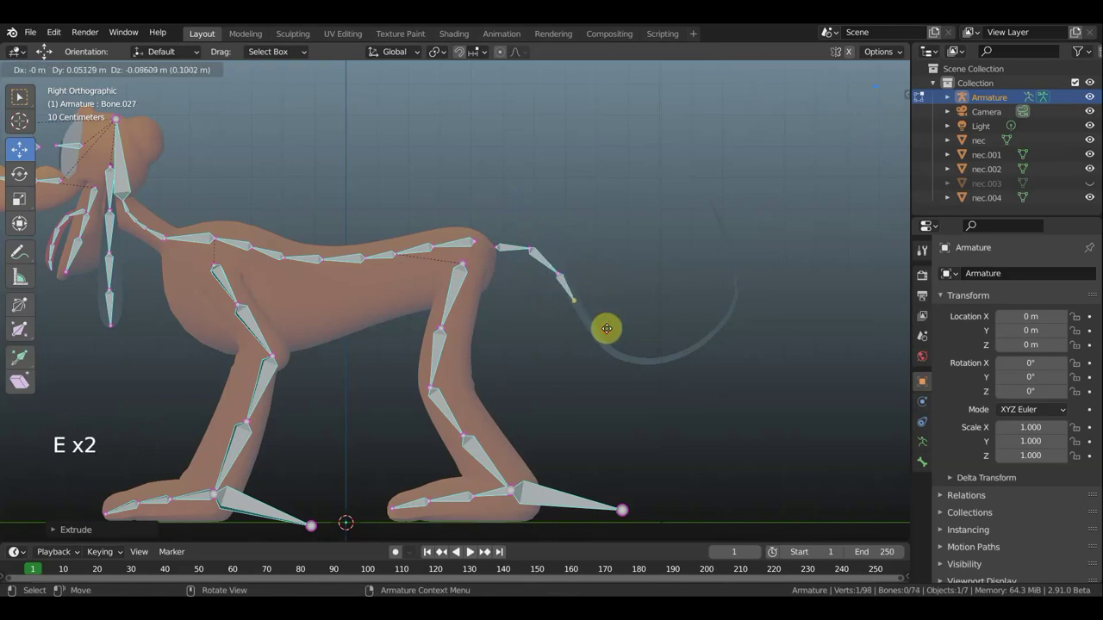
key("e")
key("e")
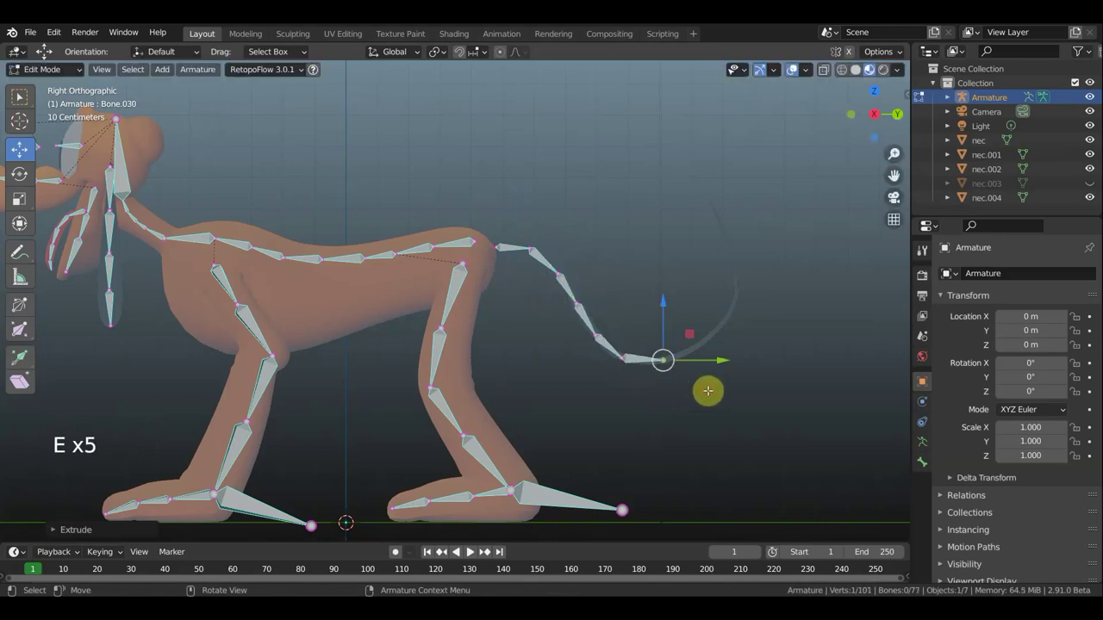
key("e")
key("e")
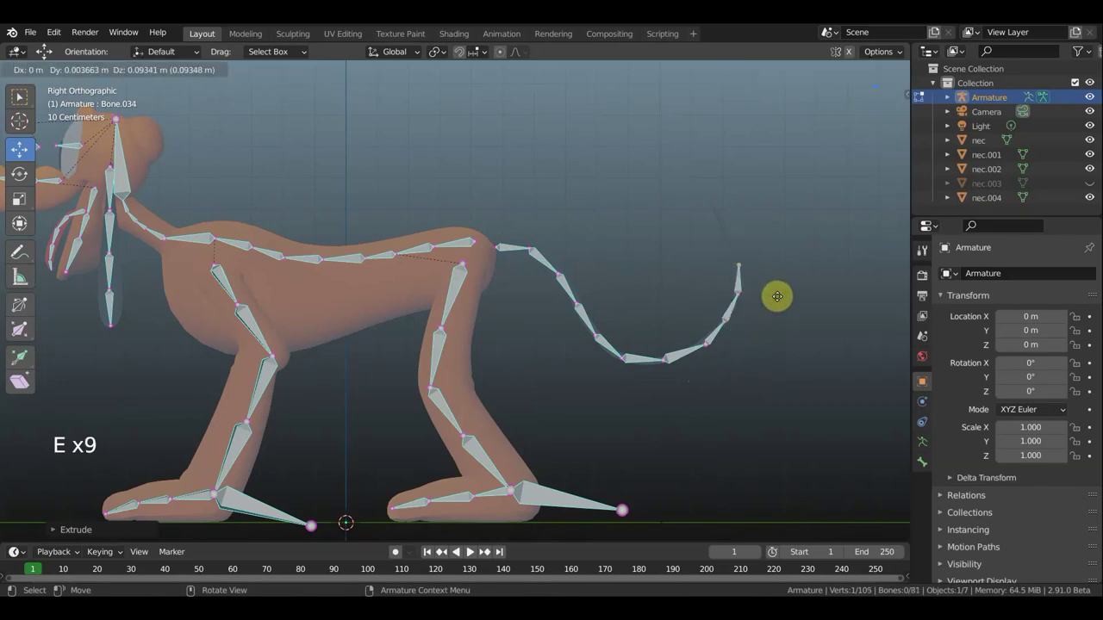
key("e")
key("e")
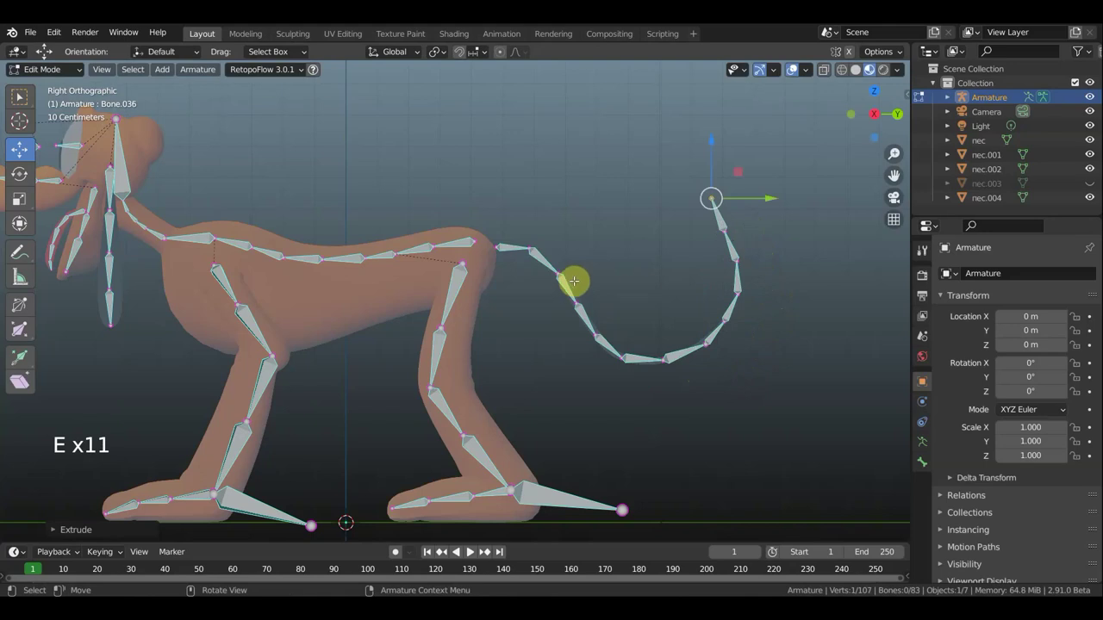
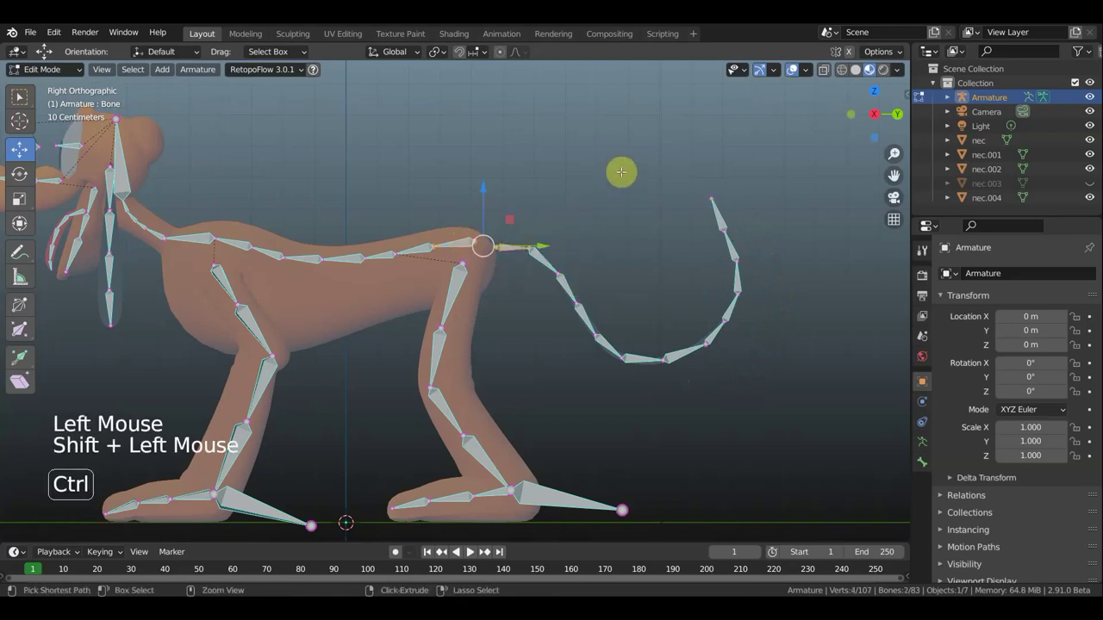
Parent the tail bone chain to the end spine bone with Keep Offset.
key("ctrl+p")
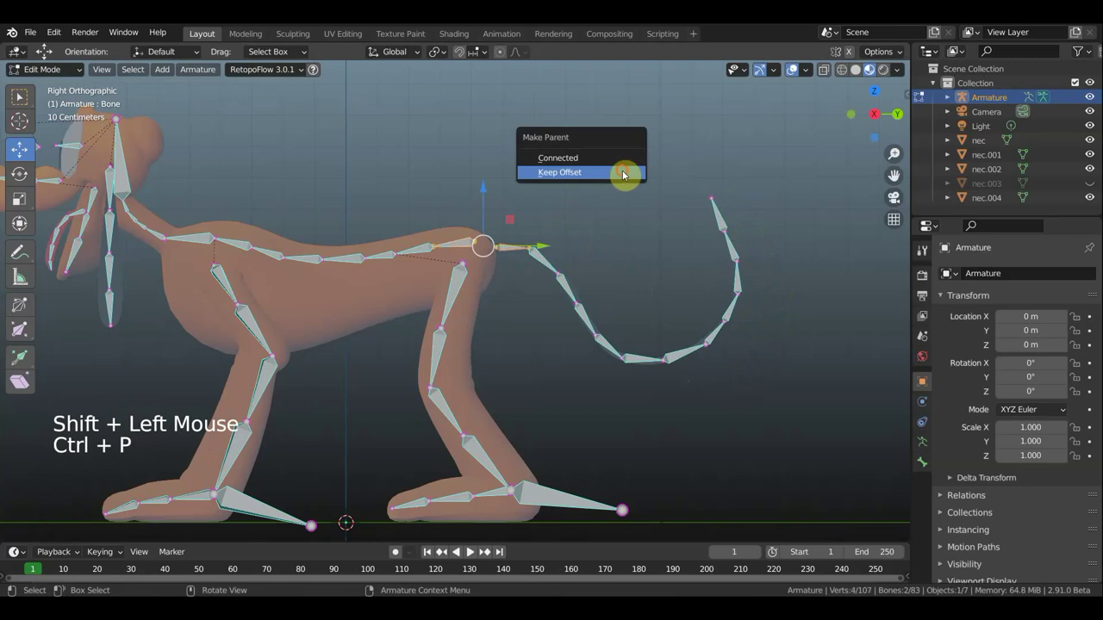
left_click(557, 241)
middle_click(556, 241)
middle_click(491, 197)
scroll("up", 3)
middle_click(570, 187)
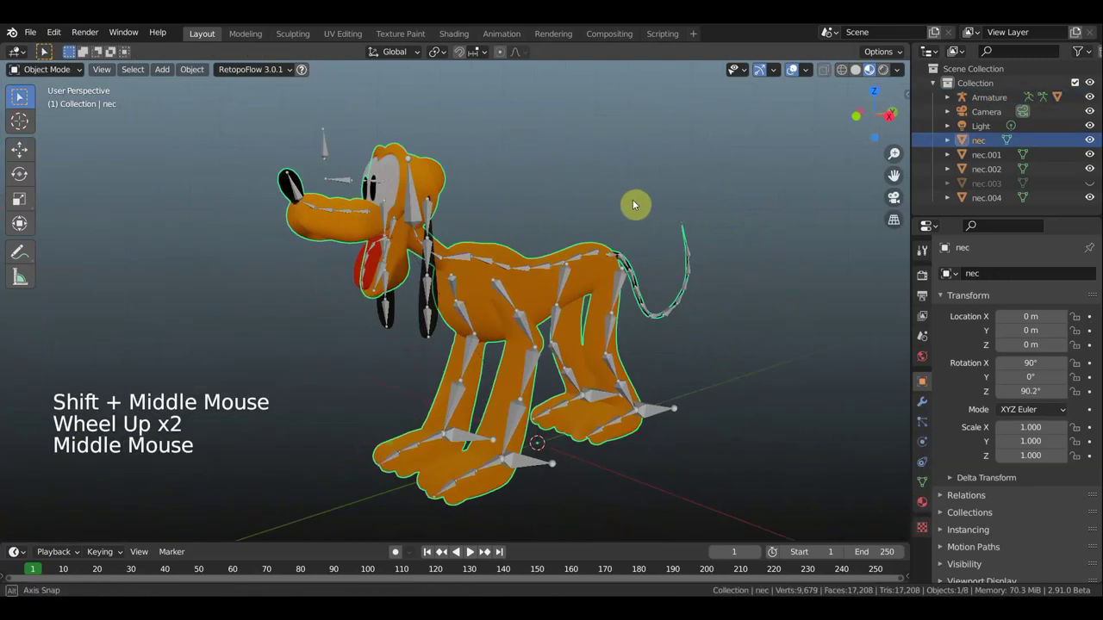
Join the tongue into the dog's body mesh with Ctrl+J.
scroll("up", 3)
middle_click(230, 239)
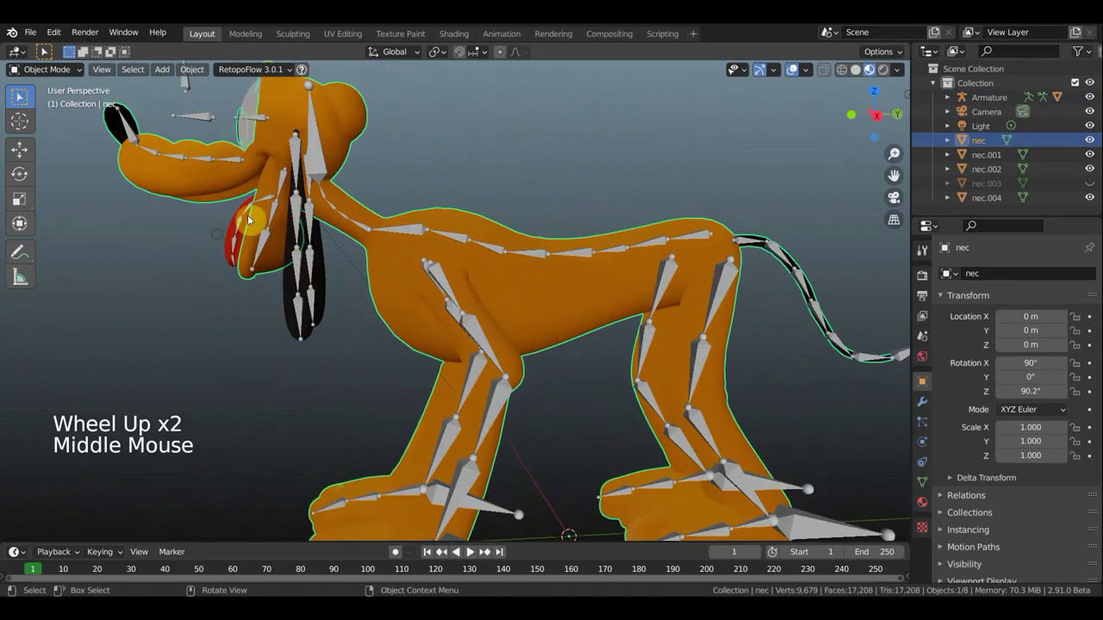
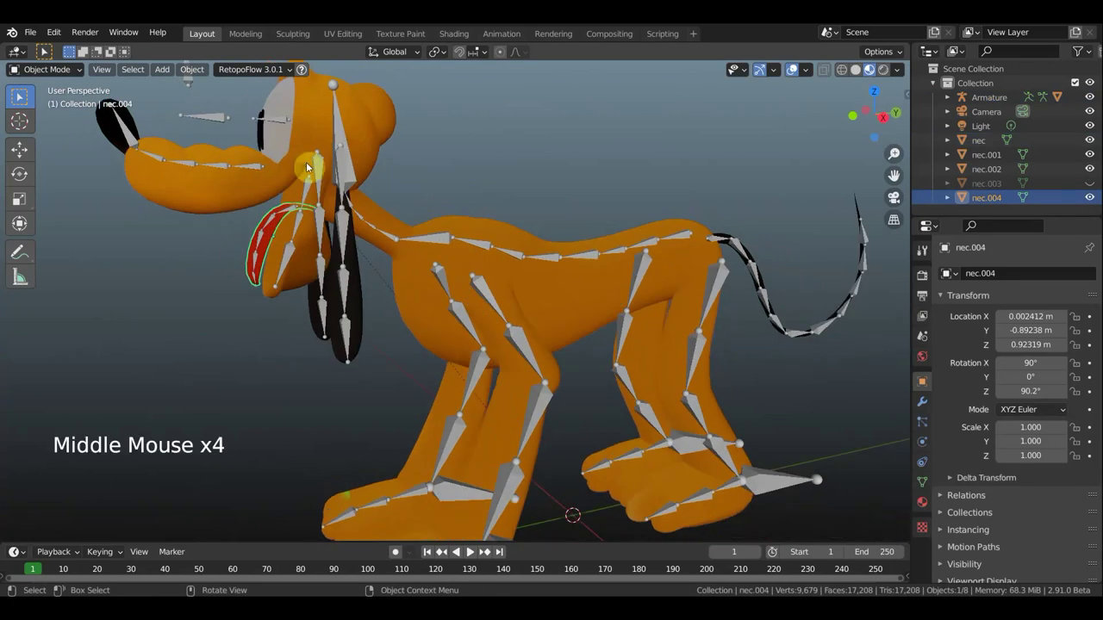
left_click(538, 156)
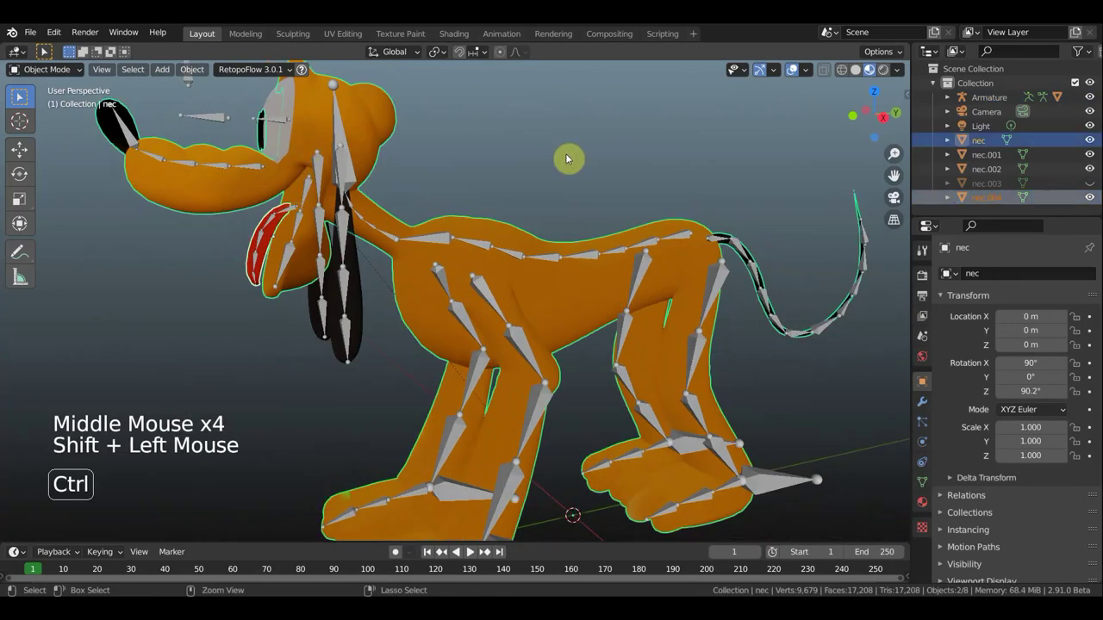
key("ctrl+j")
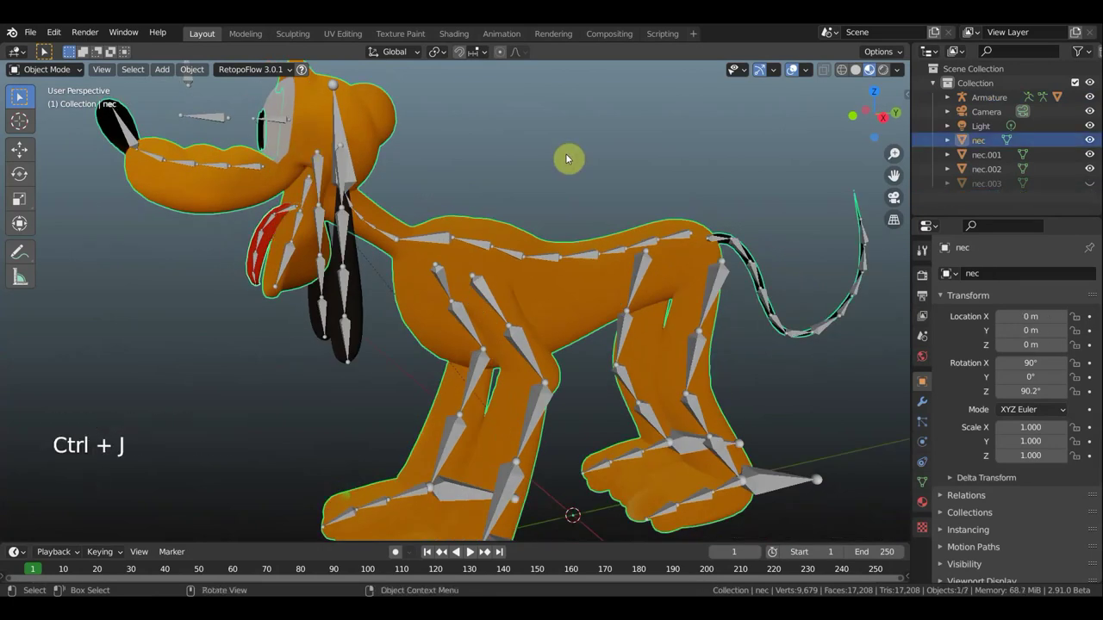
Join the ear and remaining separate piece into the body mesh.
middle_click(398, 278)
middle_click(378, 263)
middle_click(380, 265)
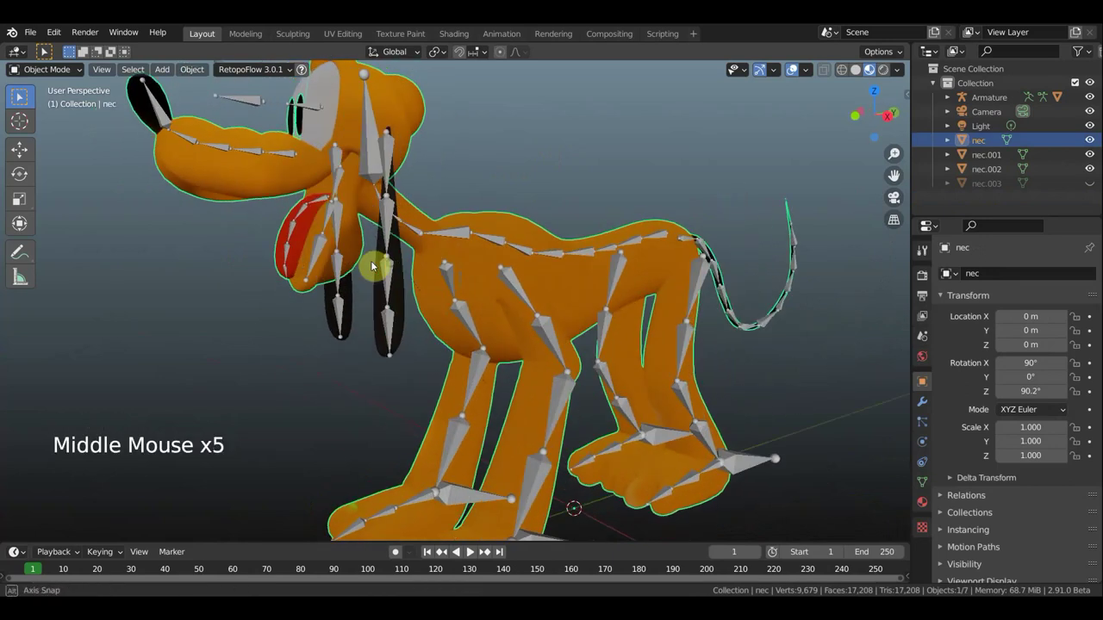
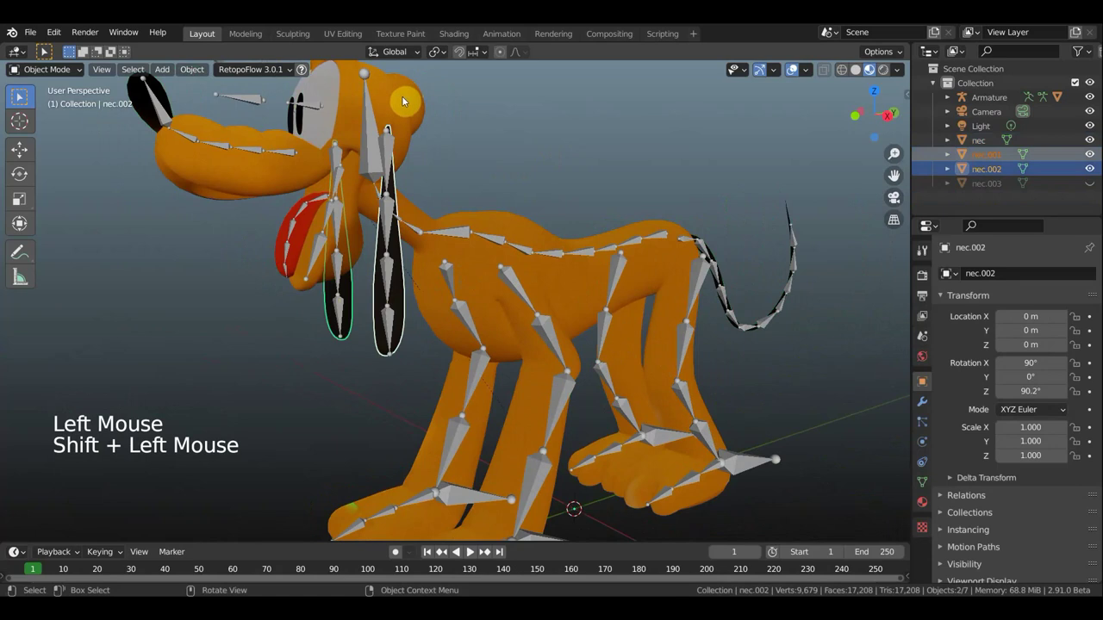
left_click(405, 102)
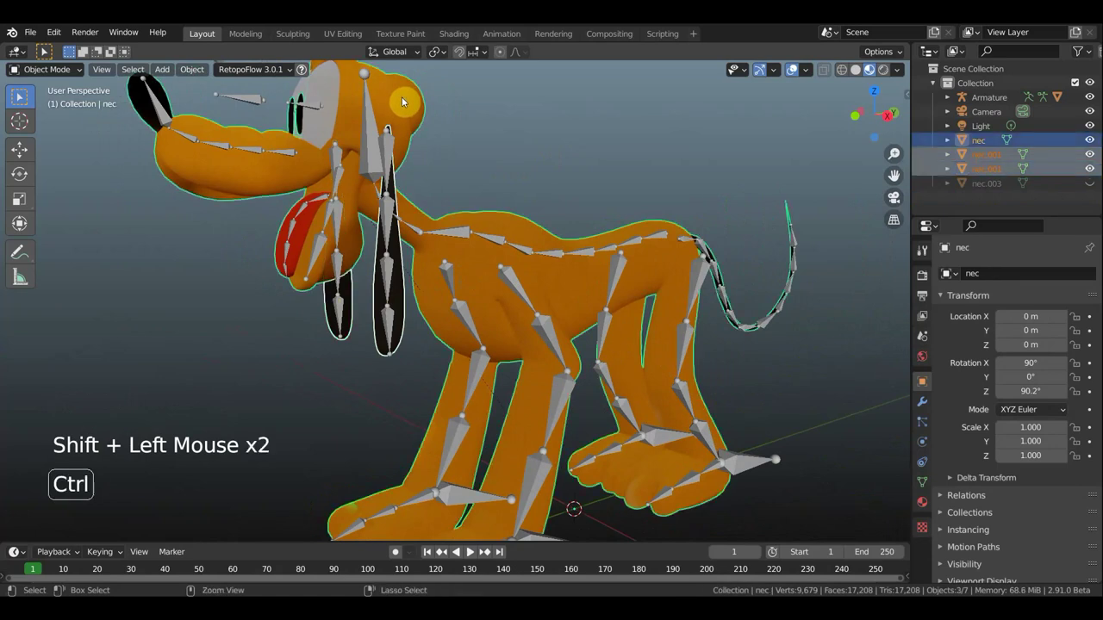
key("ctrl+j")
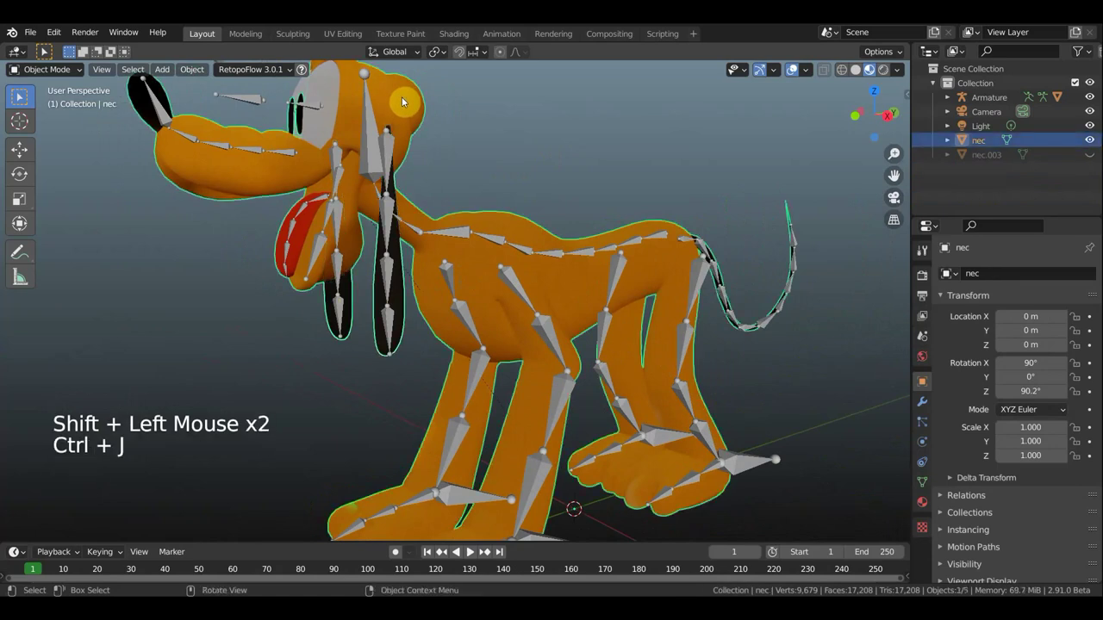
middle_click(435, 133)
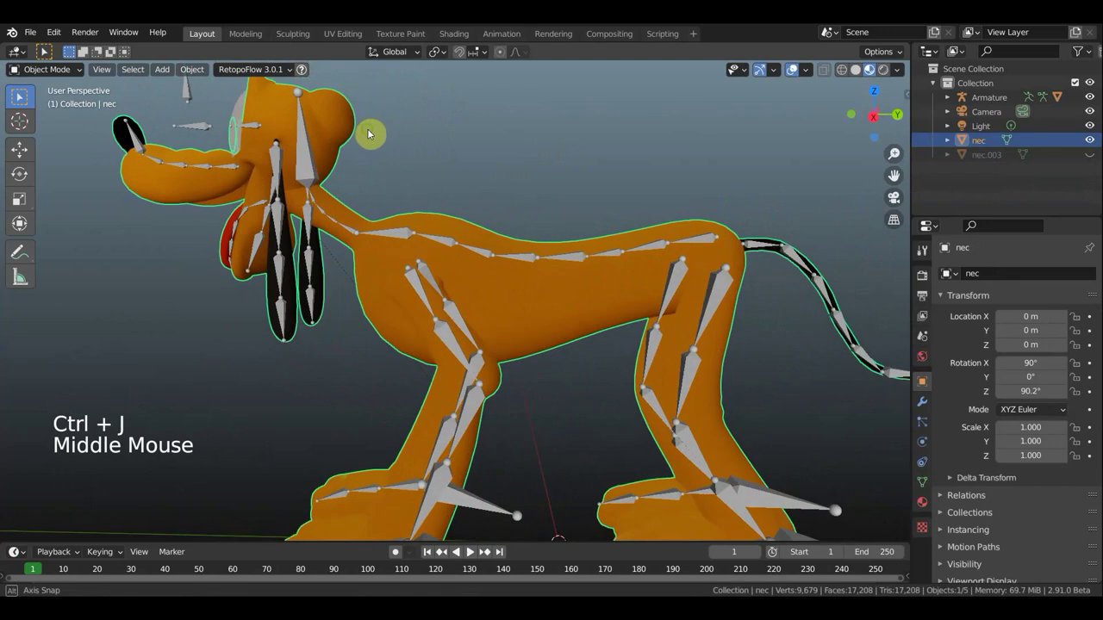
Parent the body mesh to the armature using Armature Deform With Automatic Weights.
scroll("down", 3)
left_click(471, 277)
key("ctrl+p")
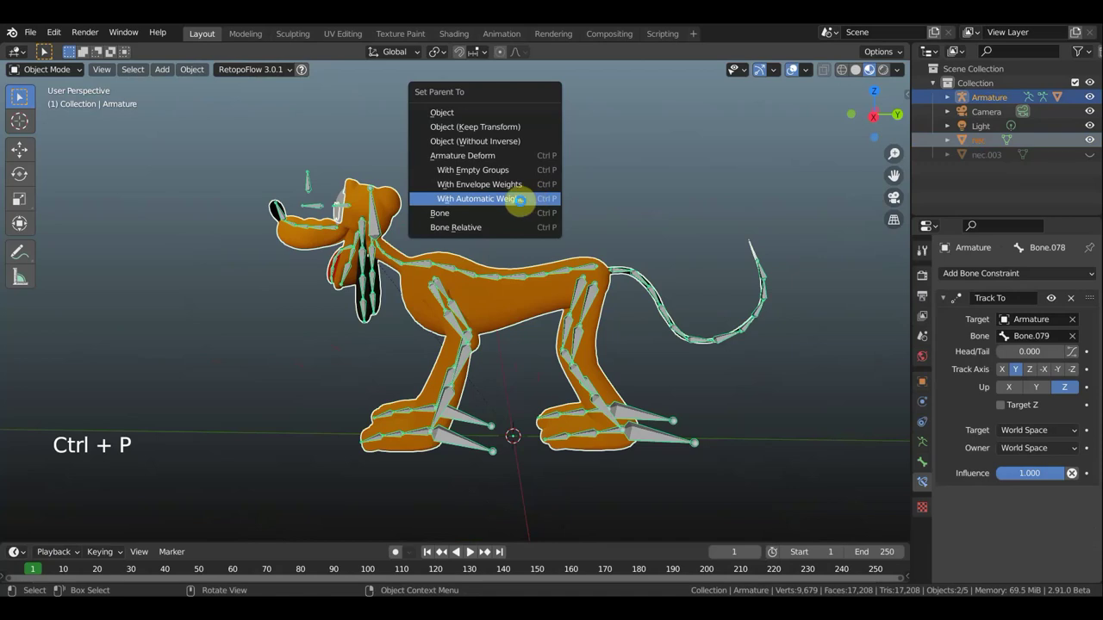
scroll("up", 3)
middle_click(597, 264)
middle_click(621, 268)
scroll("up", 3)
middle_click(578, 253)
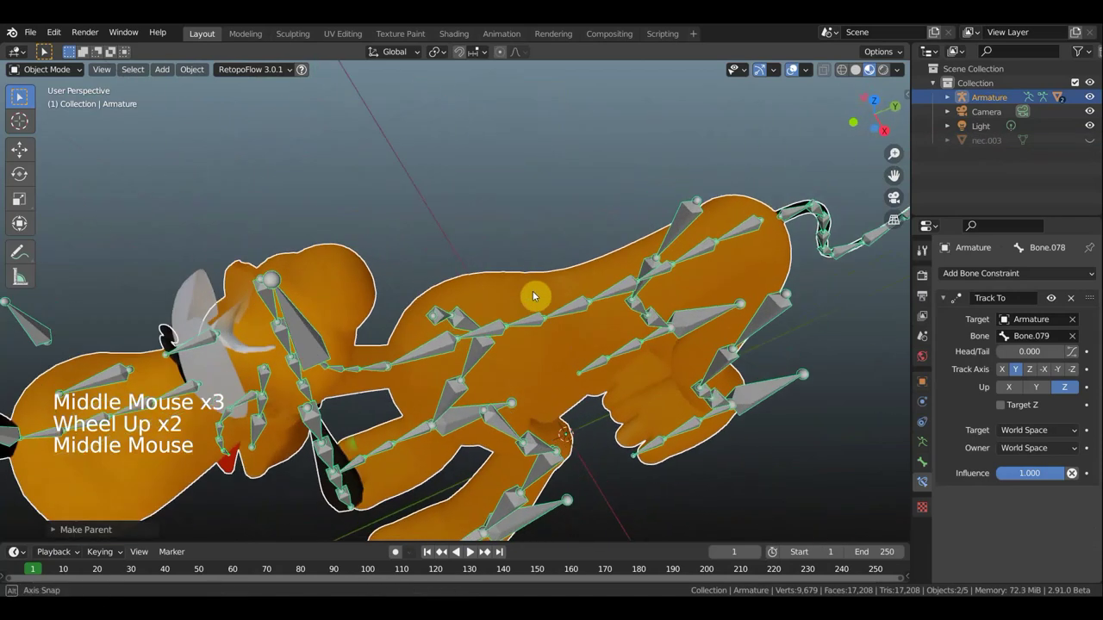
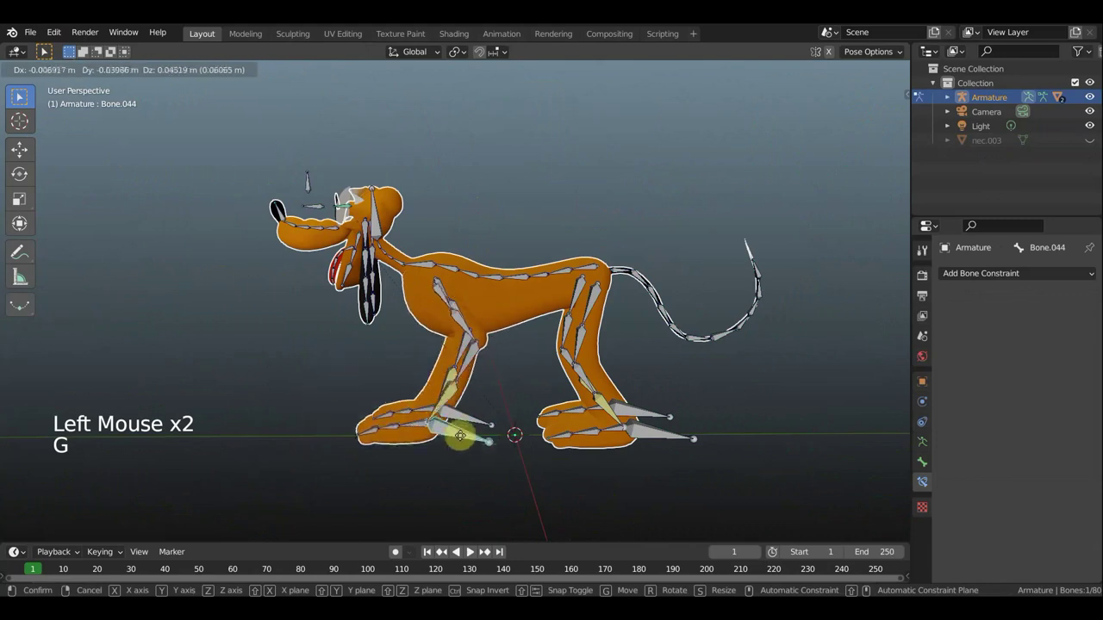
Inspect the posed rig from the front and around the dog's head.
middle_click(484, 295)
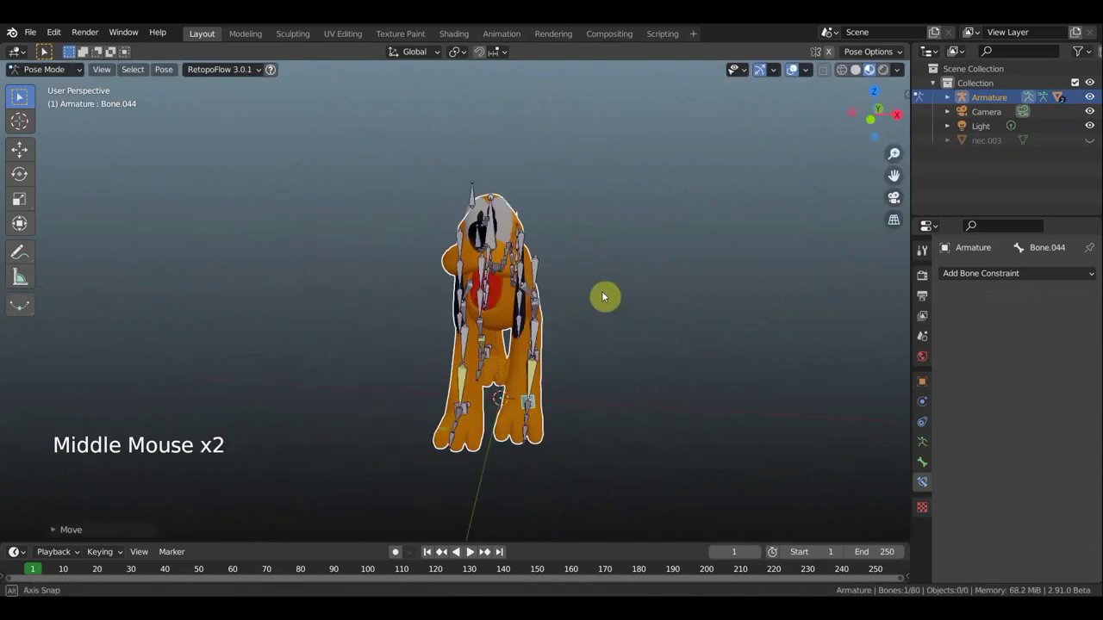
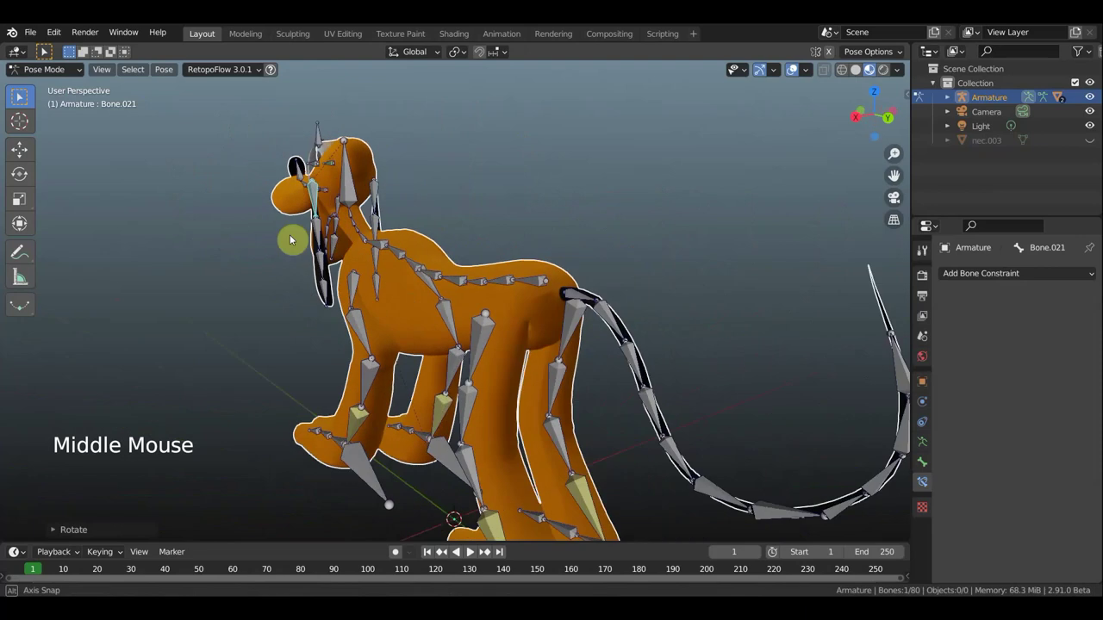
scroll("up", 3)
scroll("up", 3)
middle_click(532, 266)
middle_click(555, 332)
middle_click(493, 314)
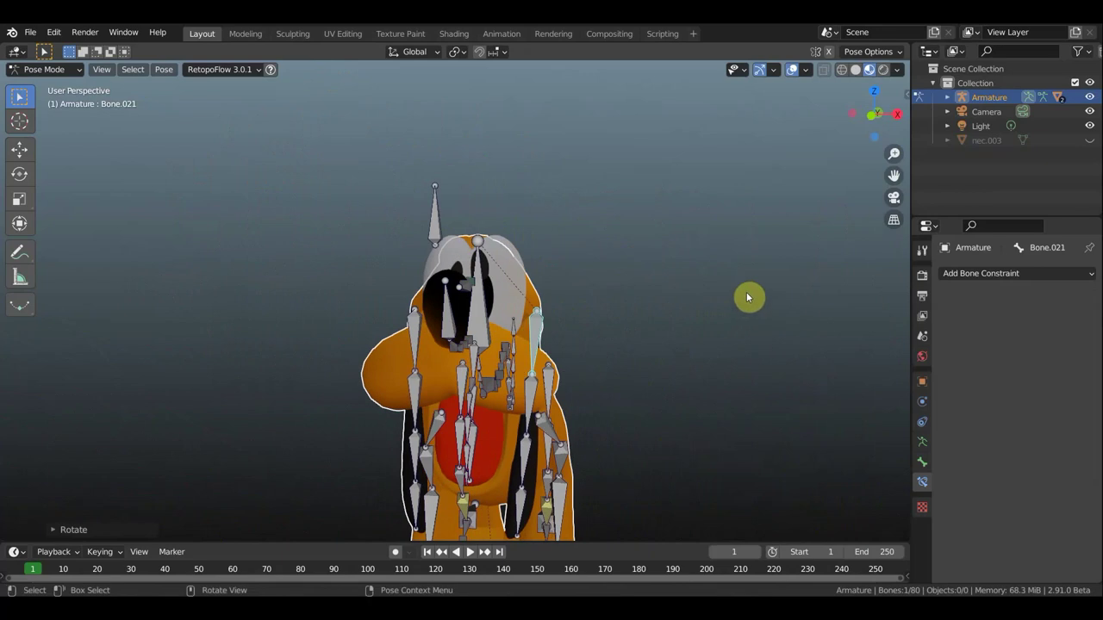
Undo repeatedly until the dog mesh is no longer bound to the armature.
key("ctrl+z")
key("ctrl+z")
key("ctrl+z")
key("ctrl+z")
key("ctrl+z")
key("ctrl+z")
key("ctrl+z")
key("ctrl+z")
key("ctrl+z")
key("ctrl+z")
key("ctrl+z")
scroll("down", 3)
middle_click(380, 296)
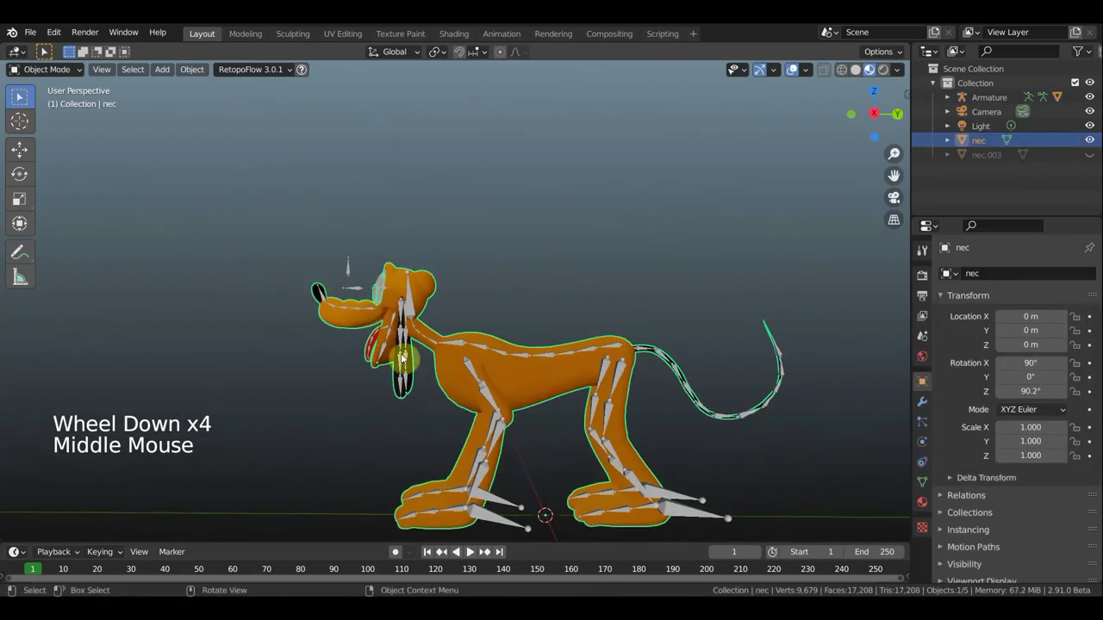
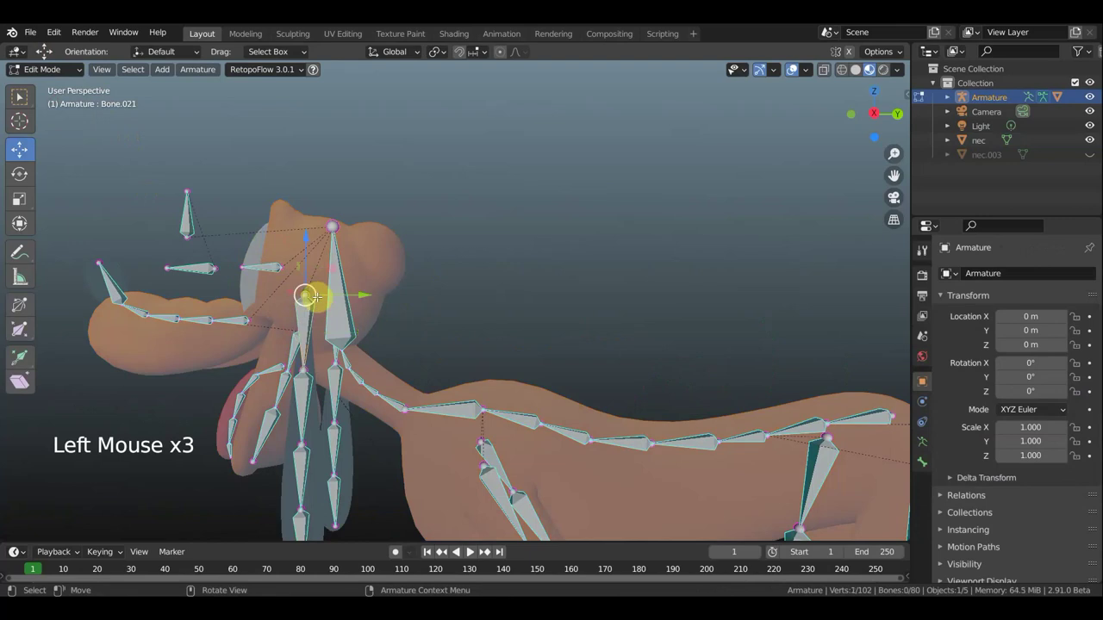
Move the head bone joint and the joint beside the ear into place.
key("g")
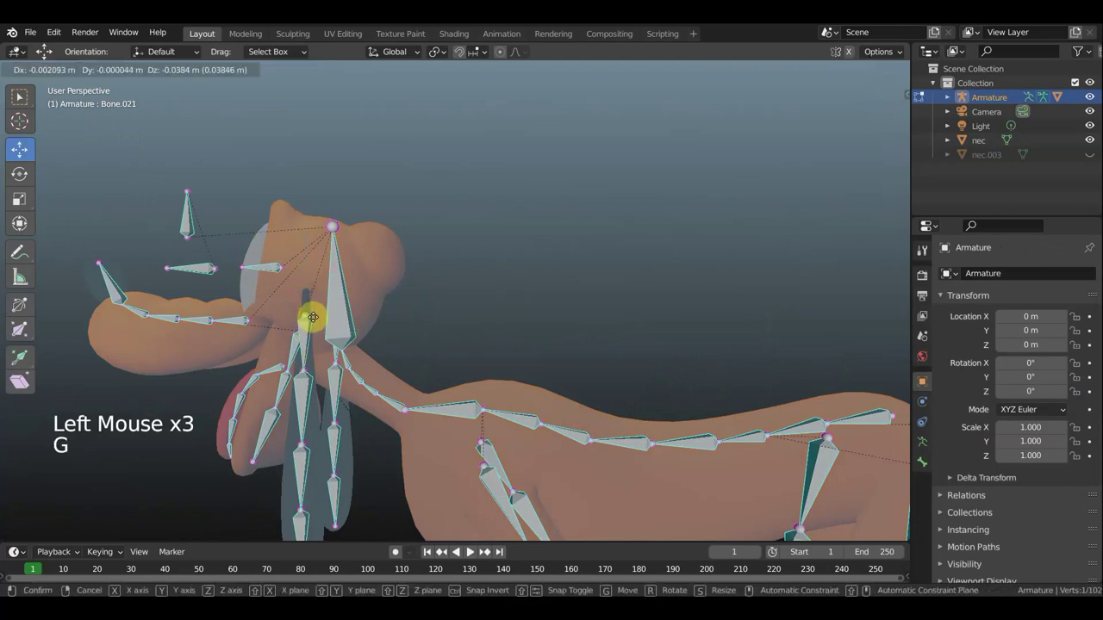
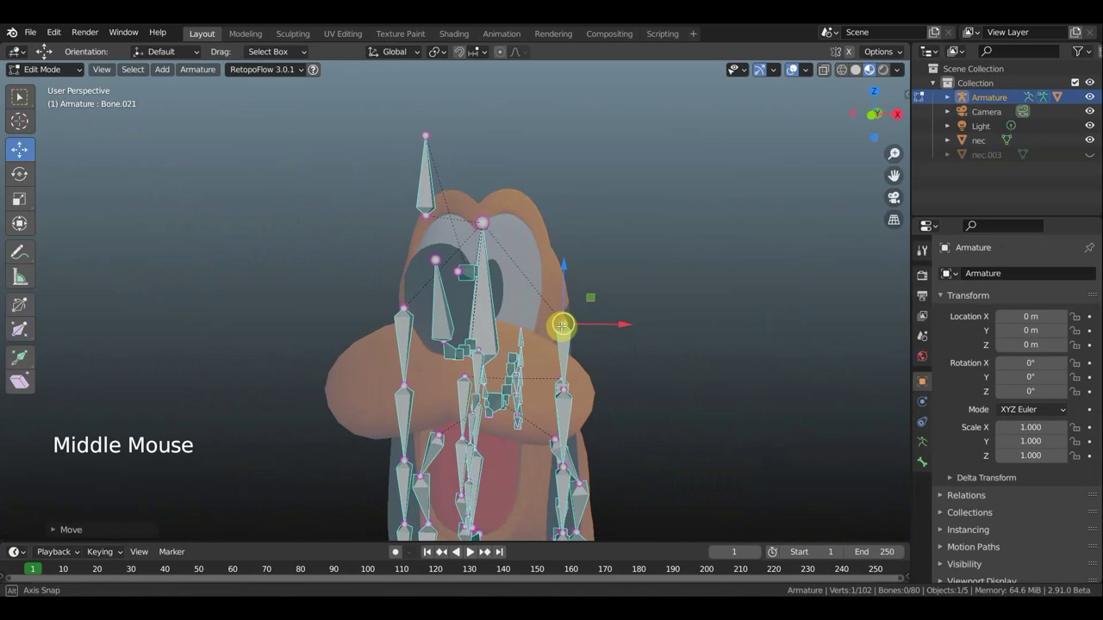
key("g")
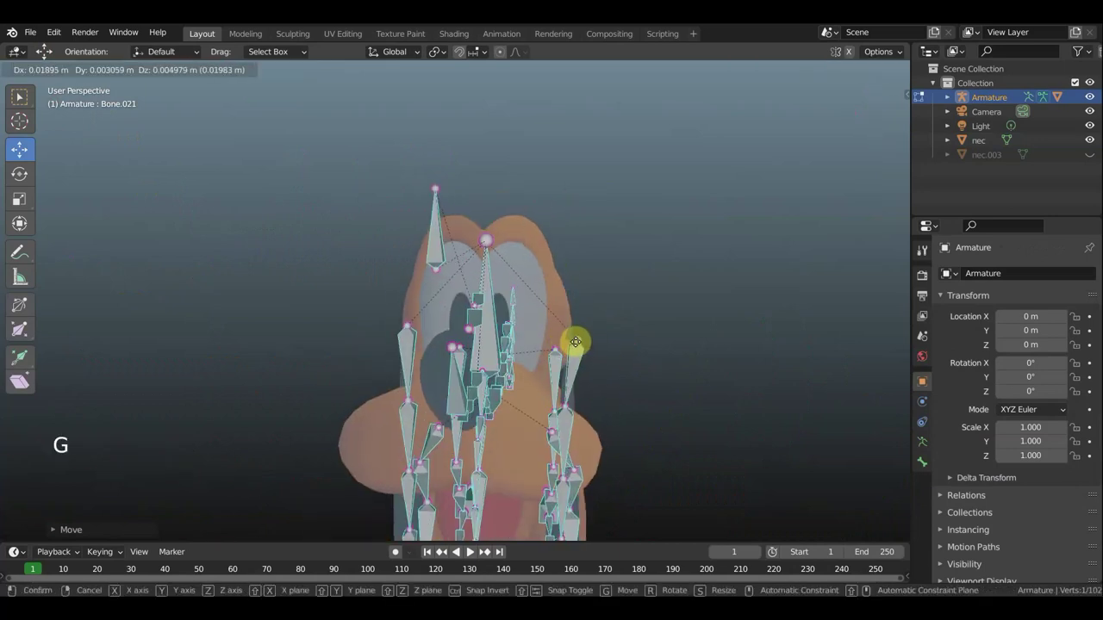
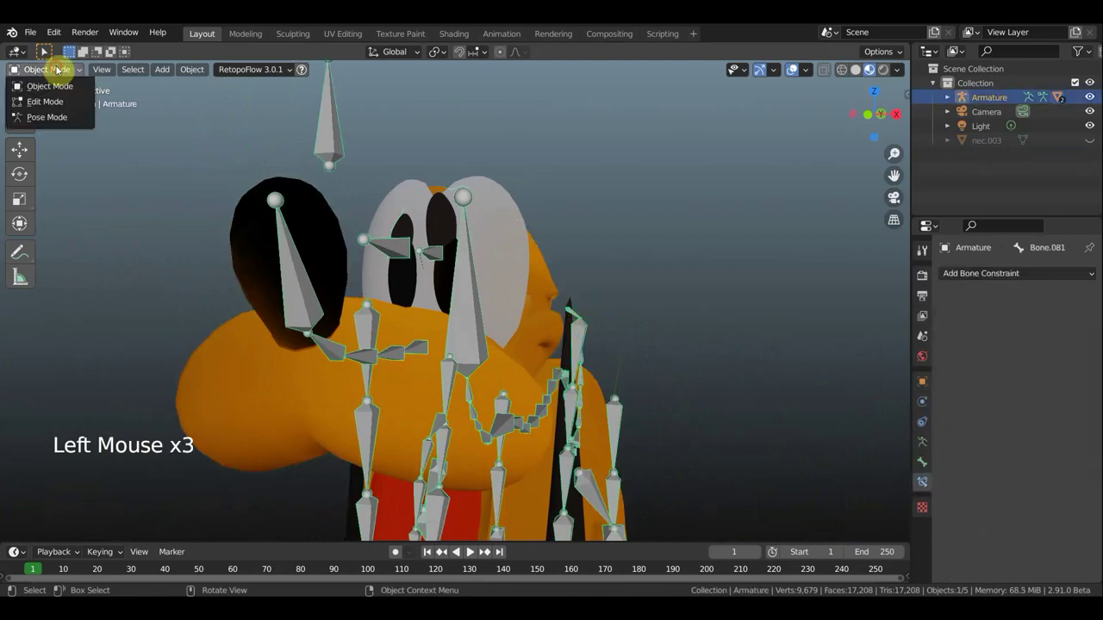
Enter Pose Mode and rotate an ear bone to test the ear deformation.
left_click(584, 338)
scroll("down", 3)
key("r")
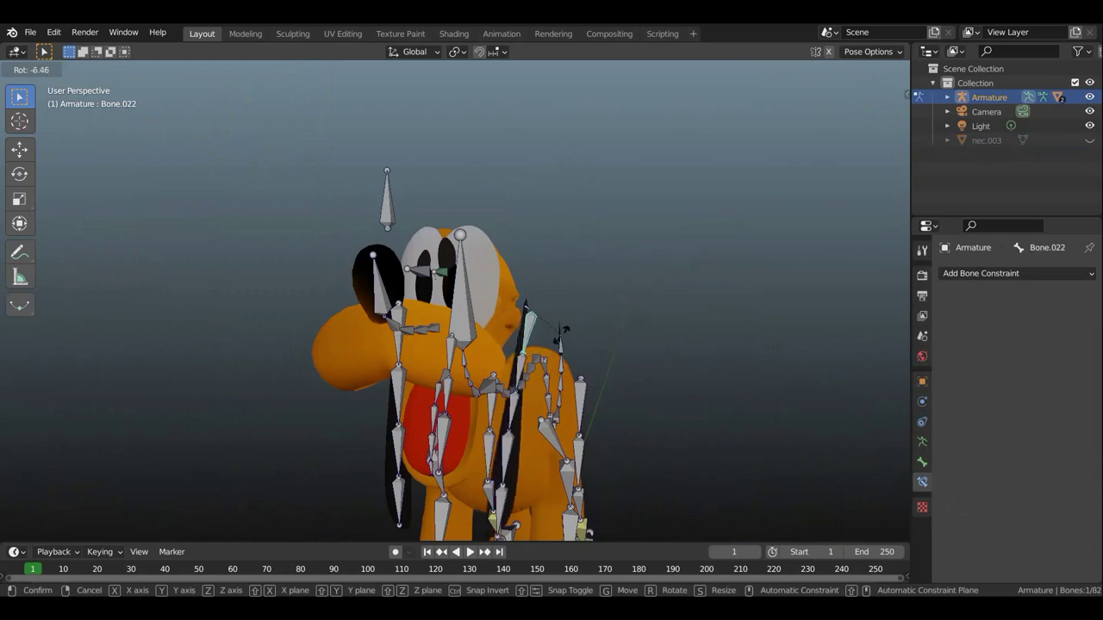
middle_click(572, 340)
middle_click(492, 335)
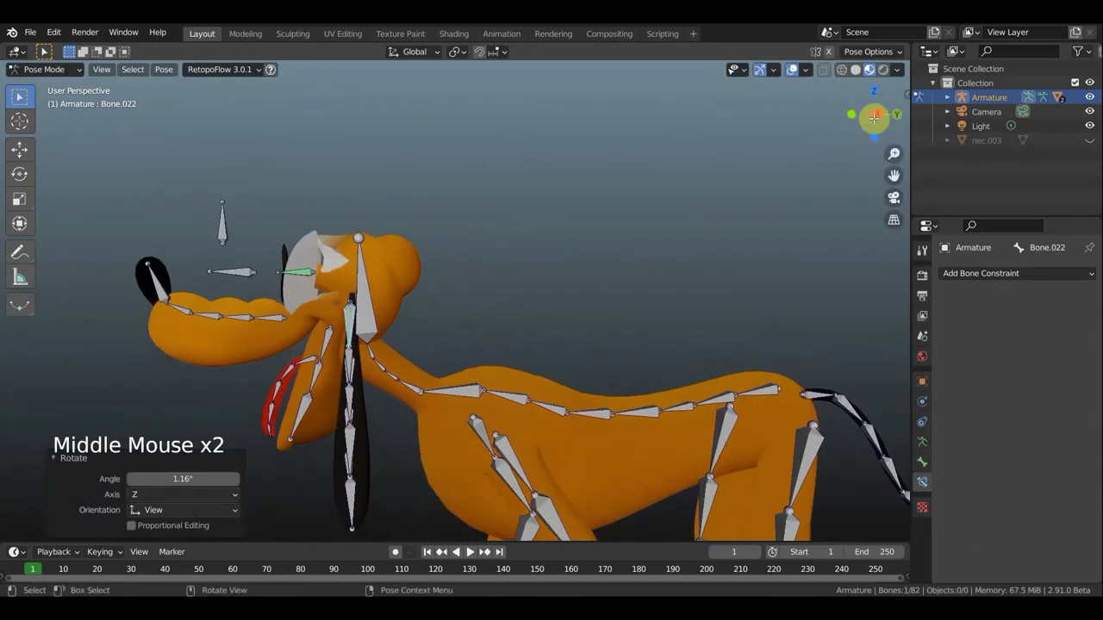
Orbit around the rigged dog to inspect the head, side profile and ear bones.
scroll("down", 3)
middle_click(544, 301)
scroll("down", 3)
middle_click(596, 306)
middle_click(607, 261)
middle_click(574, 185)
middle_click(564, 179)
middle_click(571, 266)
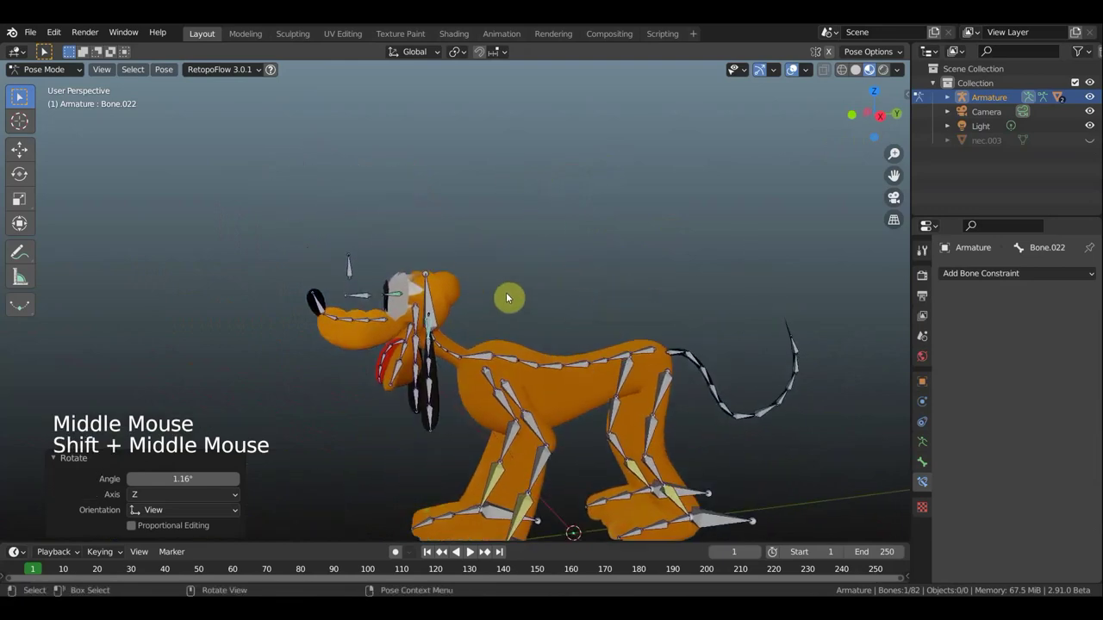
scroll("up", 3)
scroll("down", 3)
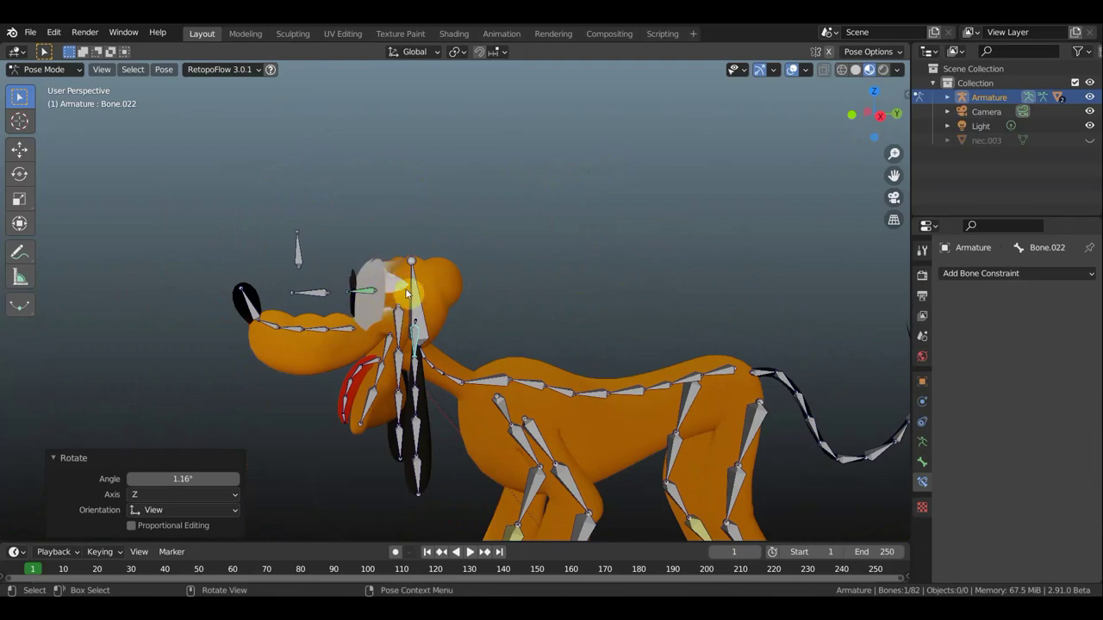
middle_click(522, 297)
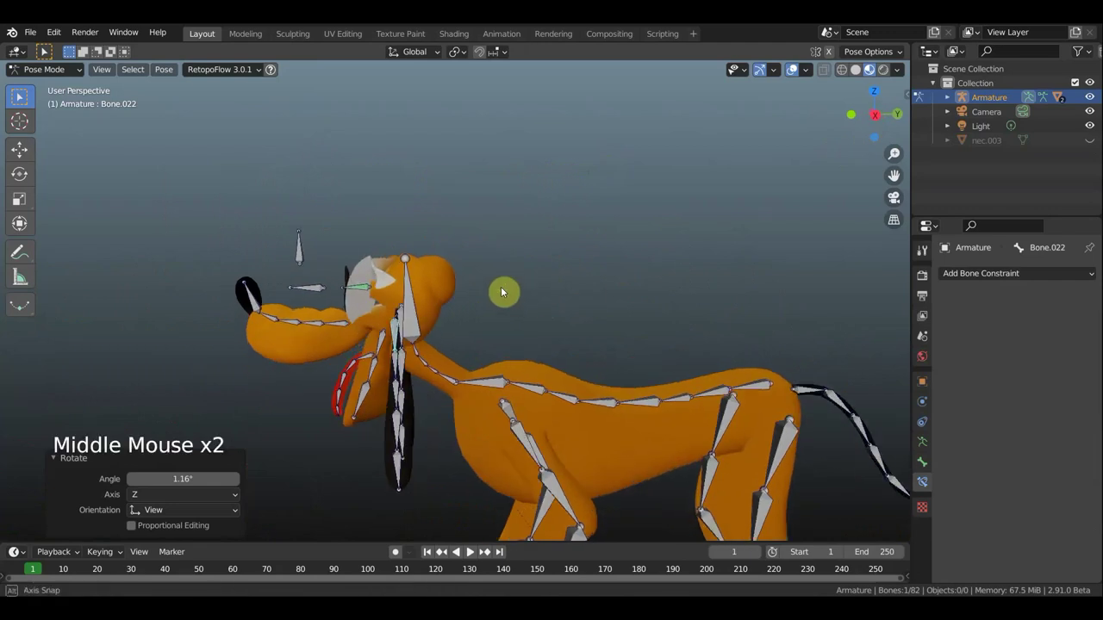
middle_click(522, 257)
middle_click(480, 203)
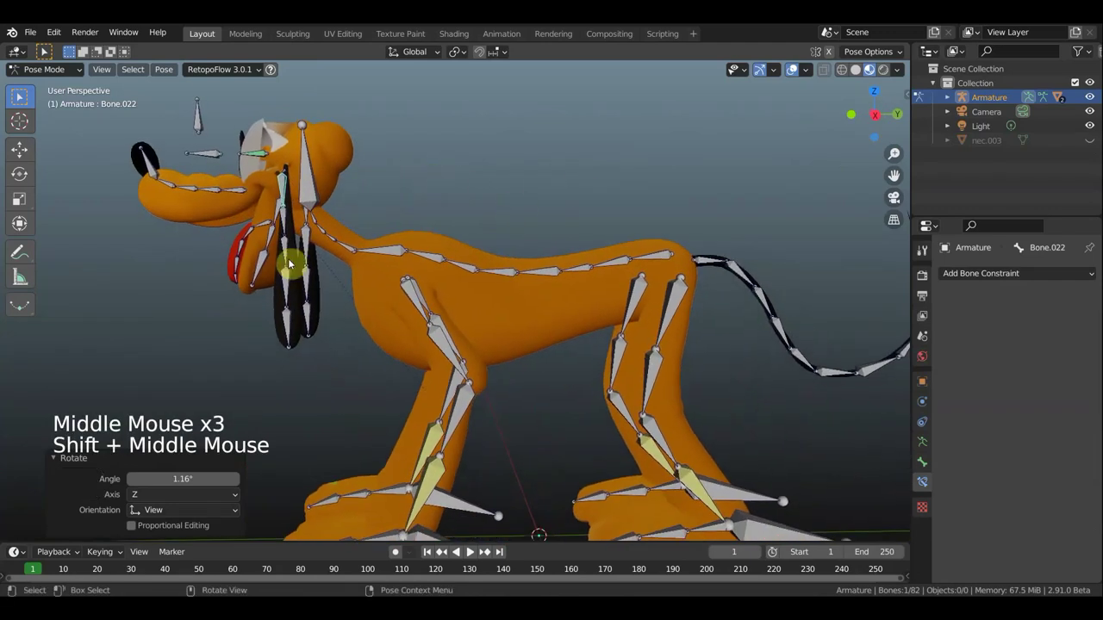
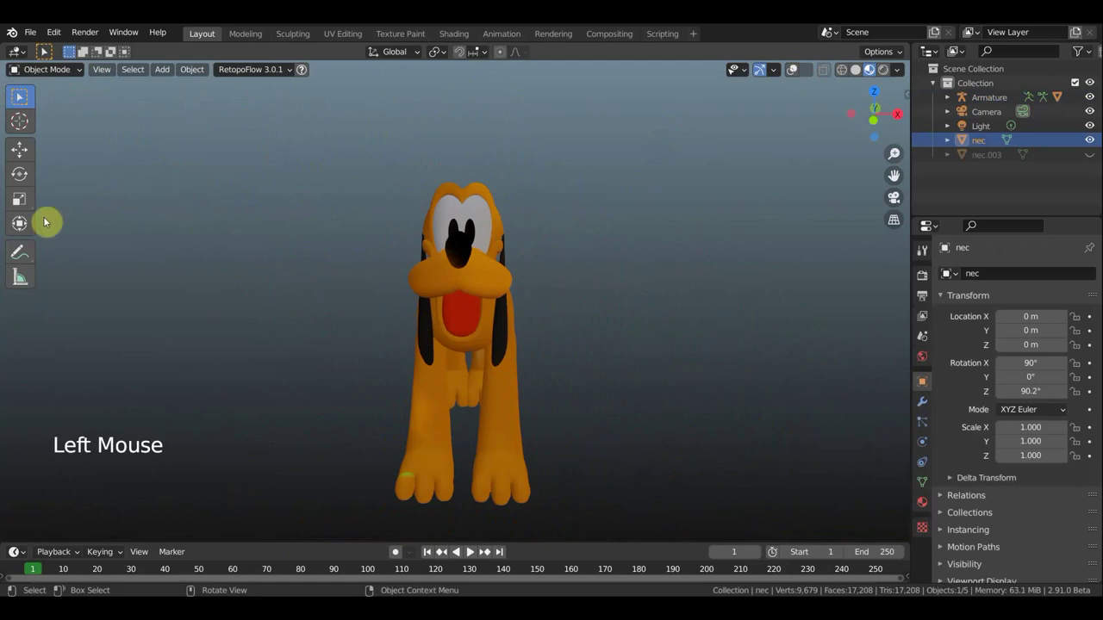
Tilt the dog body mesh with the transform tool and compare it against the skeleton.
left_click(62, 230)
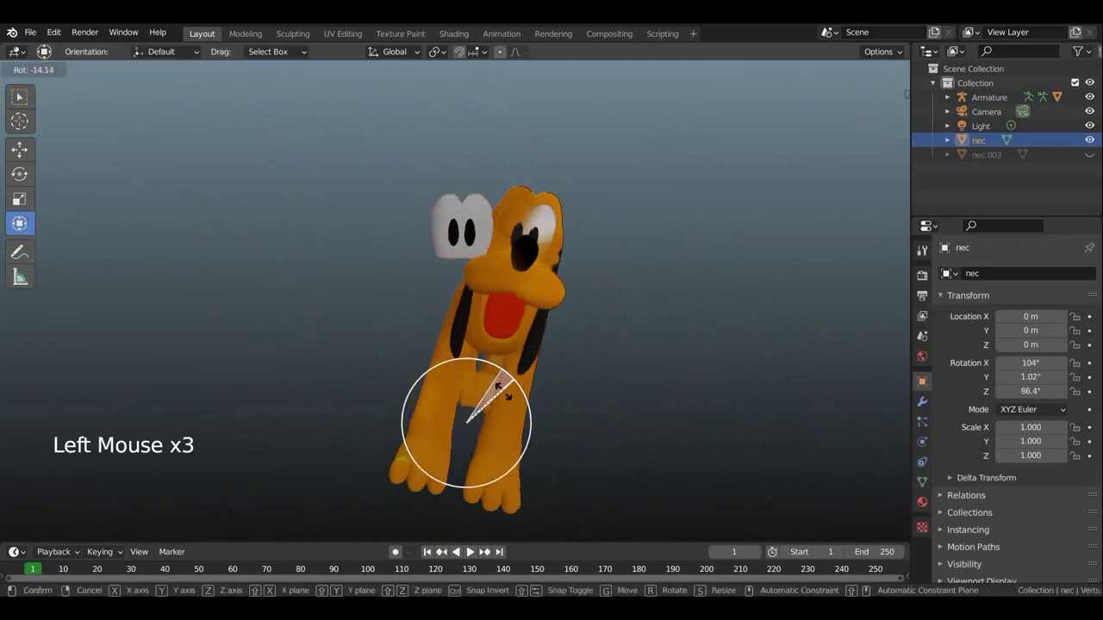
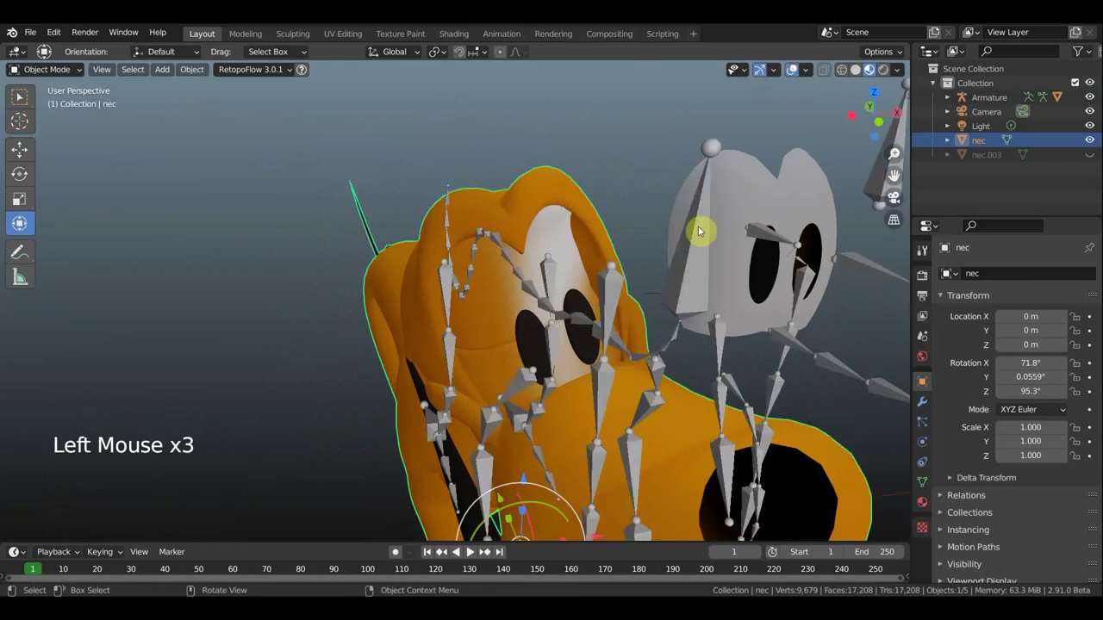
left_click(579, 261)
middle_click(546, 251)
scroll("up", 3)
scroll("down", 3)
scroll("down", 3)
left_click(423, 263)
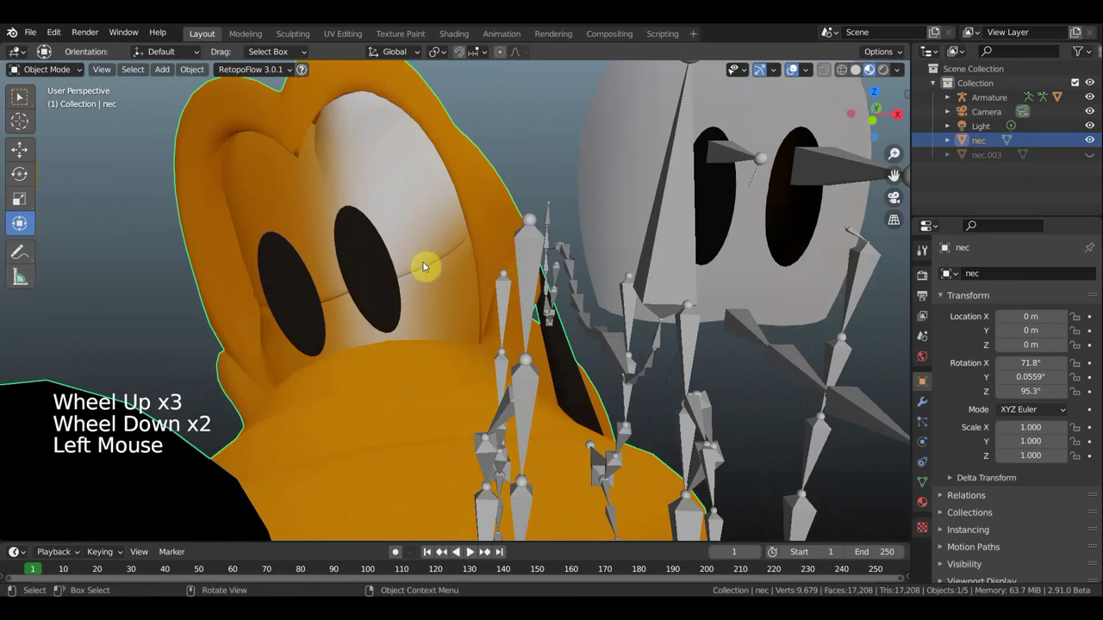
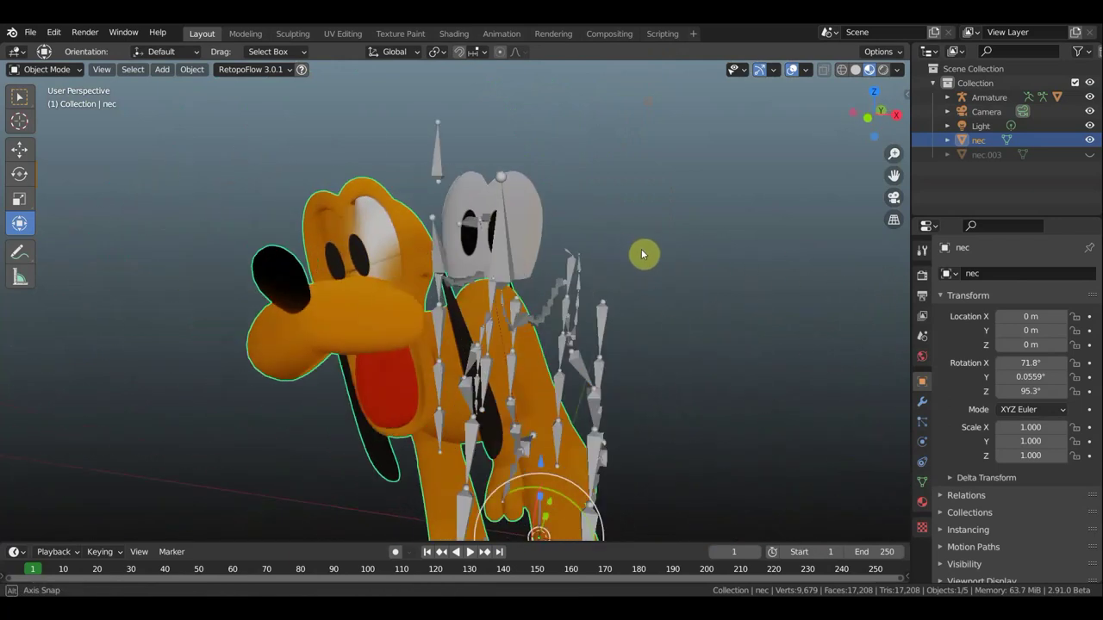
middle_click(644, 256)
Undo the tilt so the body mesh sits upright again inside the skeleton.
key("ctrl+z")
key("ctrl+z")
key("ctrl+z")
key("ctrl+z")
key("ctrl+z")
key("ctrl+z")
key("ctrl+z")
scroll("down", 3)
middle_click(691, 297)
middle_click(690, 291)
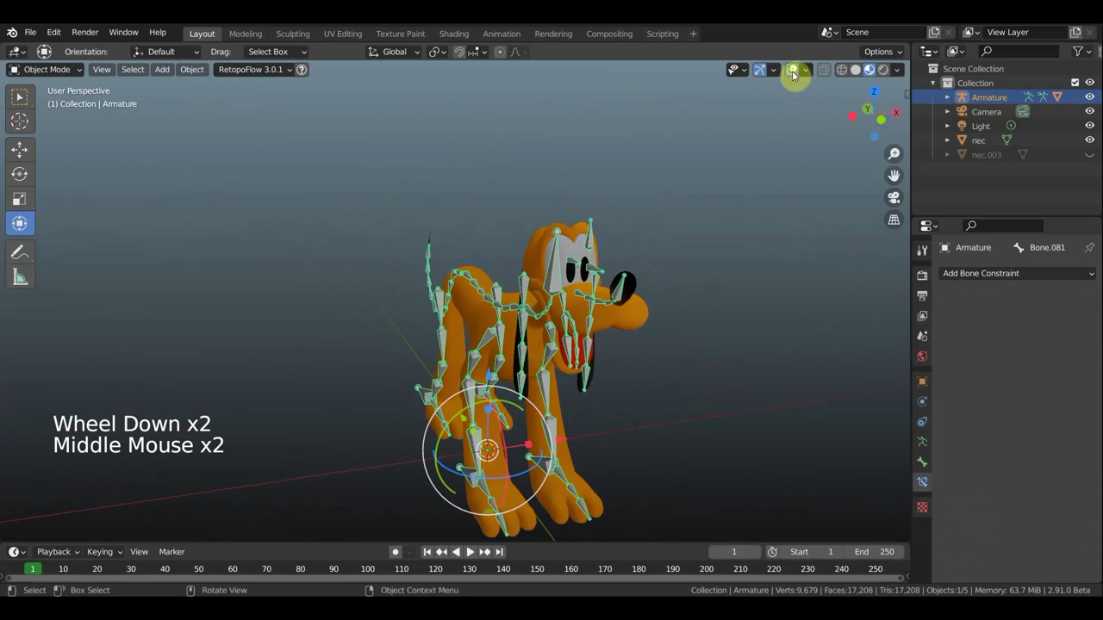
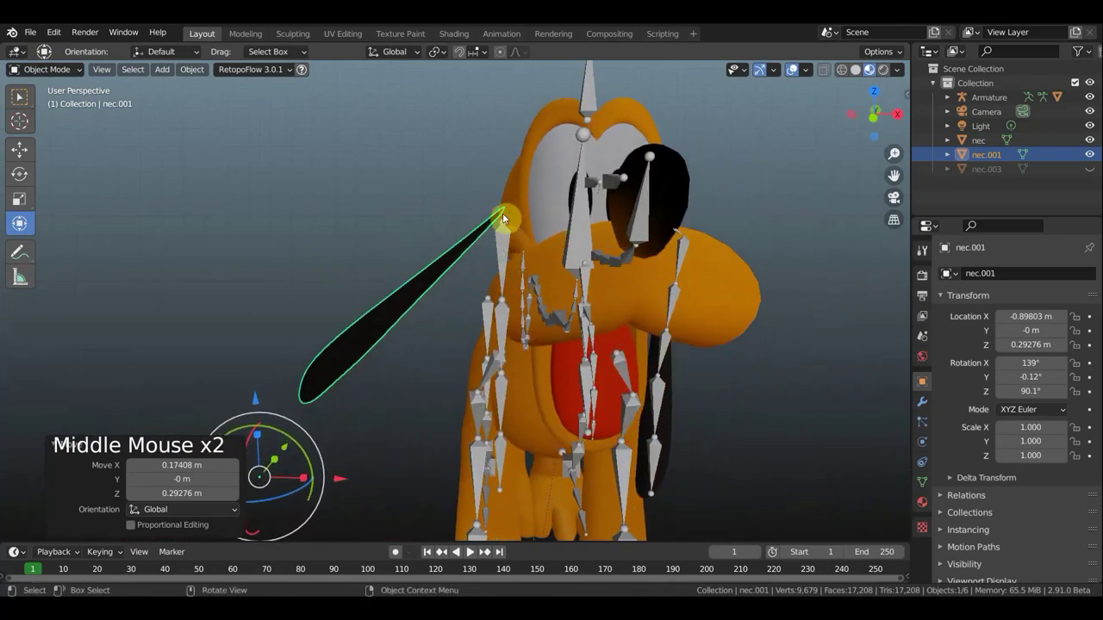
View the separated ear from behind the head and move the ear bone along it.
middle_click(562, 240)
middle_click(664, 266)
middle_click(767, 241)
scroll("up", 3)
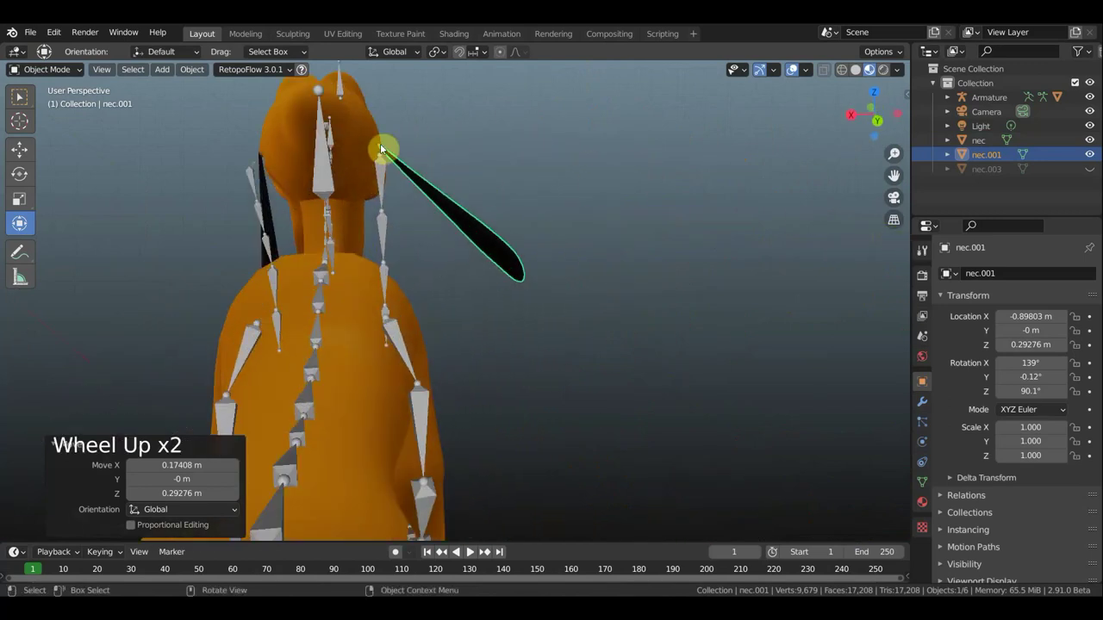
middle_click(522, 192)
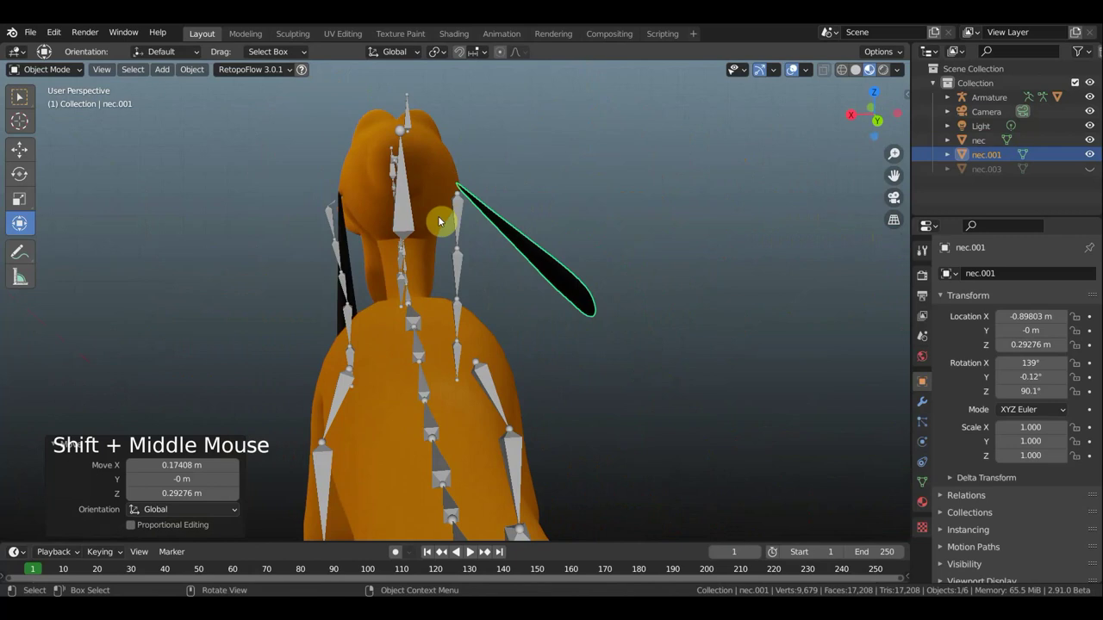
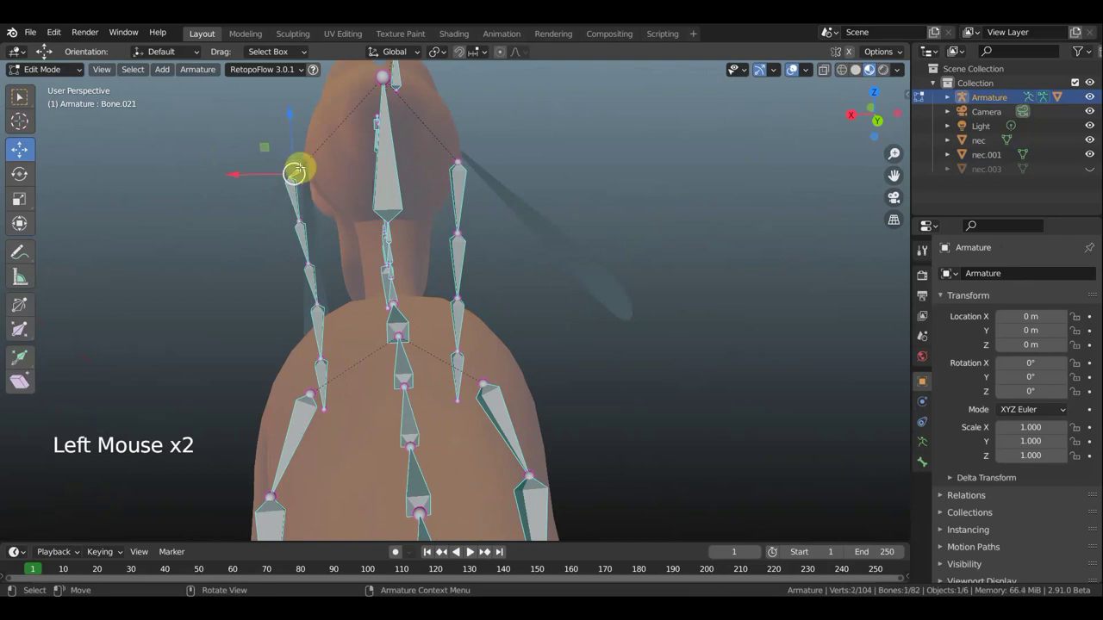
key("g")
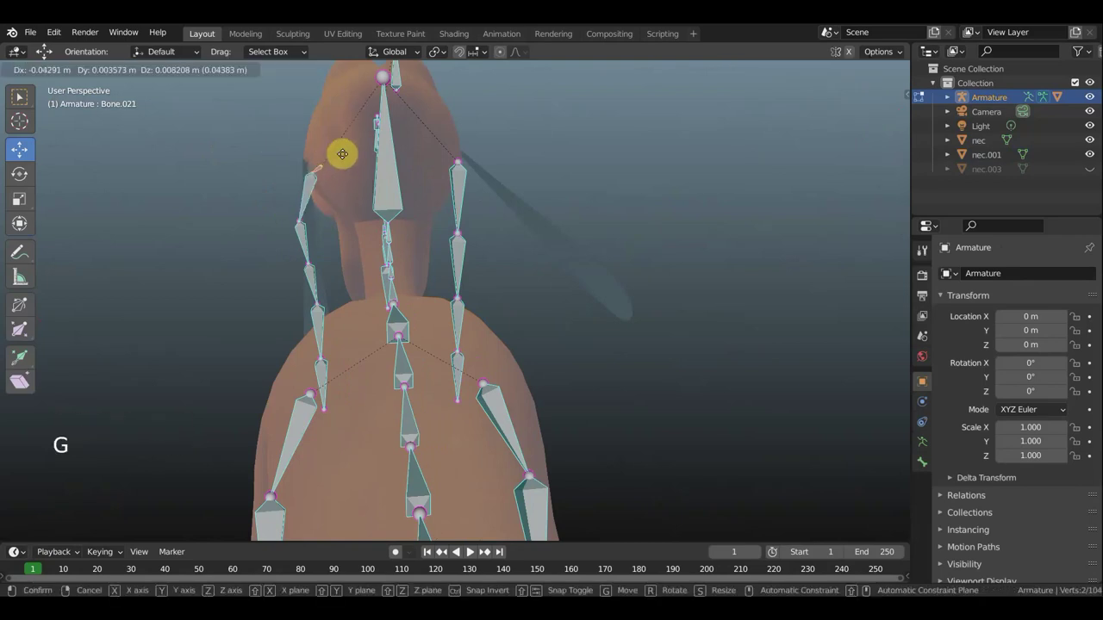
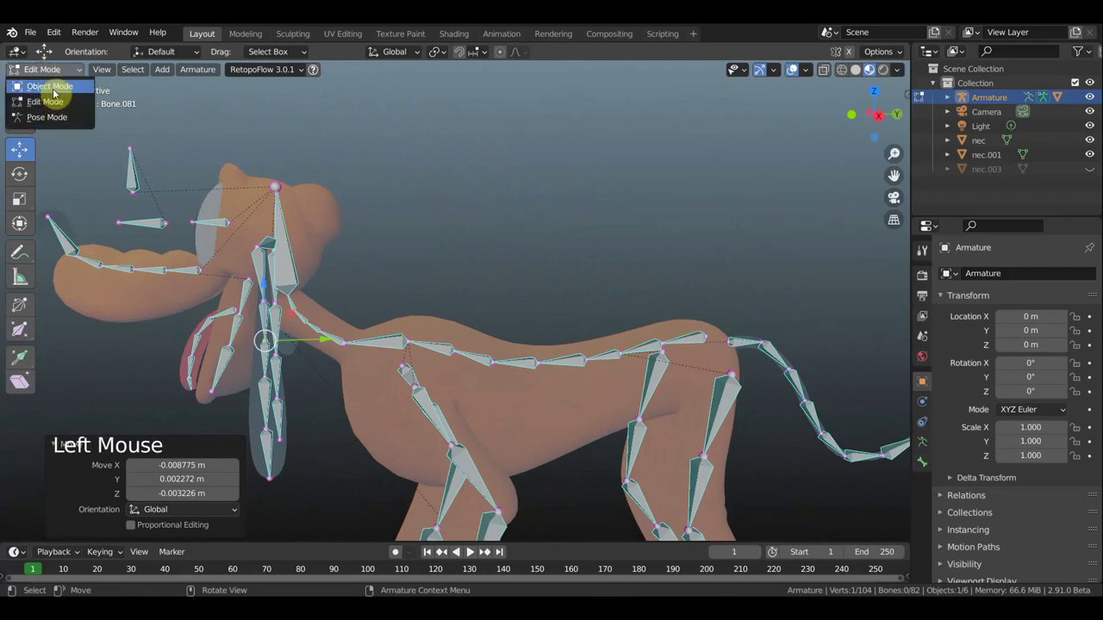
Parent the dog mesh to the armature with automatic weights (Ctrl+P).
left_click(423, 327)
left_click(409, 339)
key("ctrl+p")
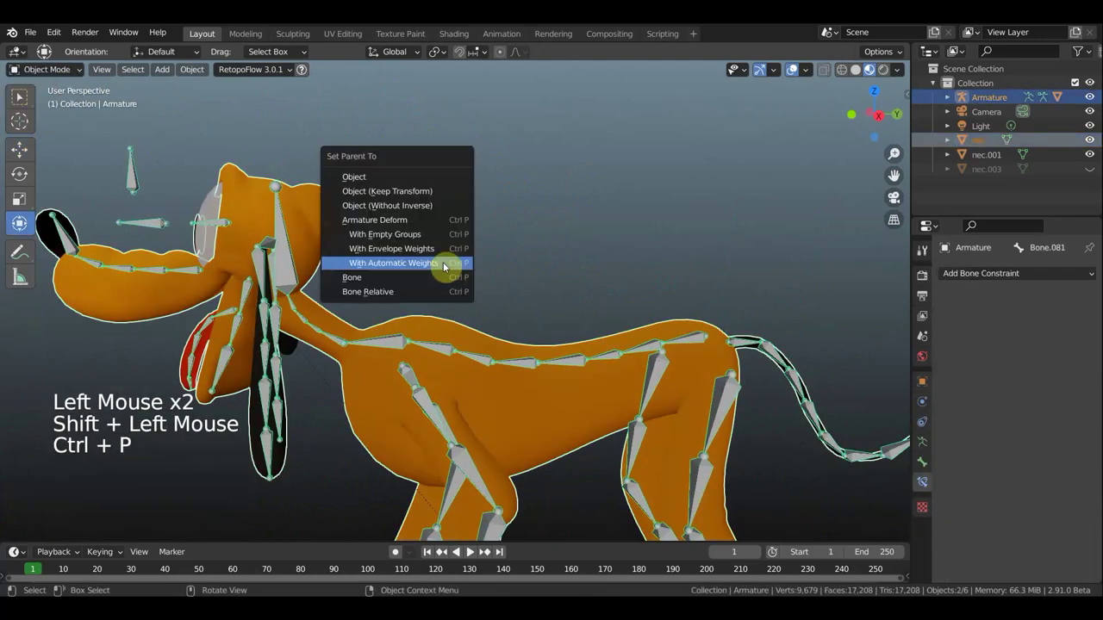
middle_click(458, 268)
middle_click(469, 268)
middle_click(510, 271)
middle_click(542, 268)
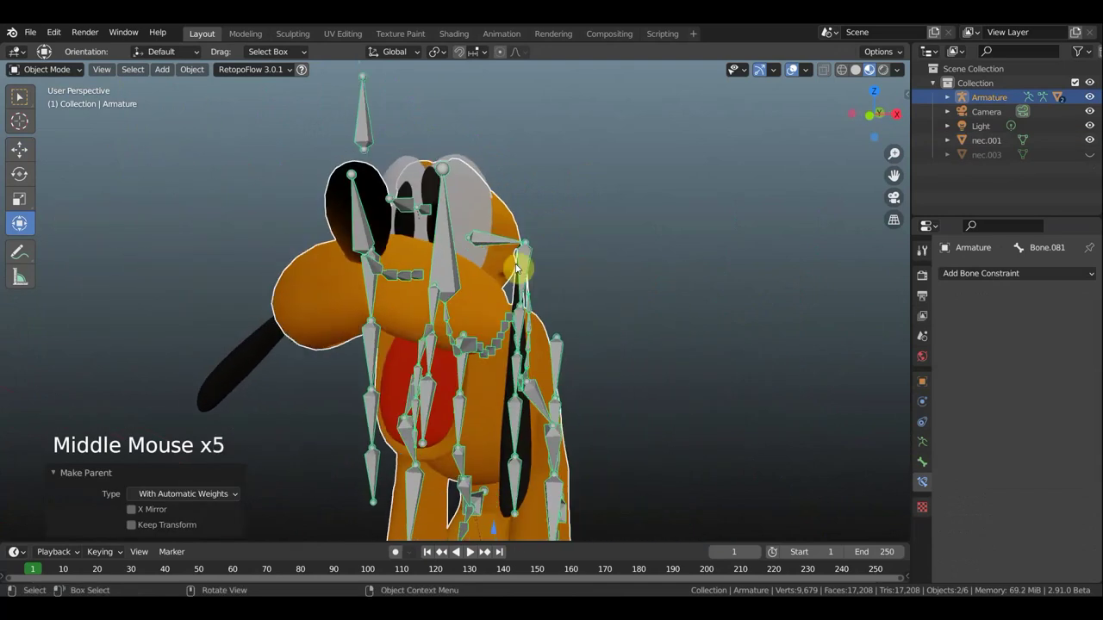
Select a bone and start rotating it to test the new binding.
left_click(532, 268)
key("r")
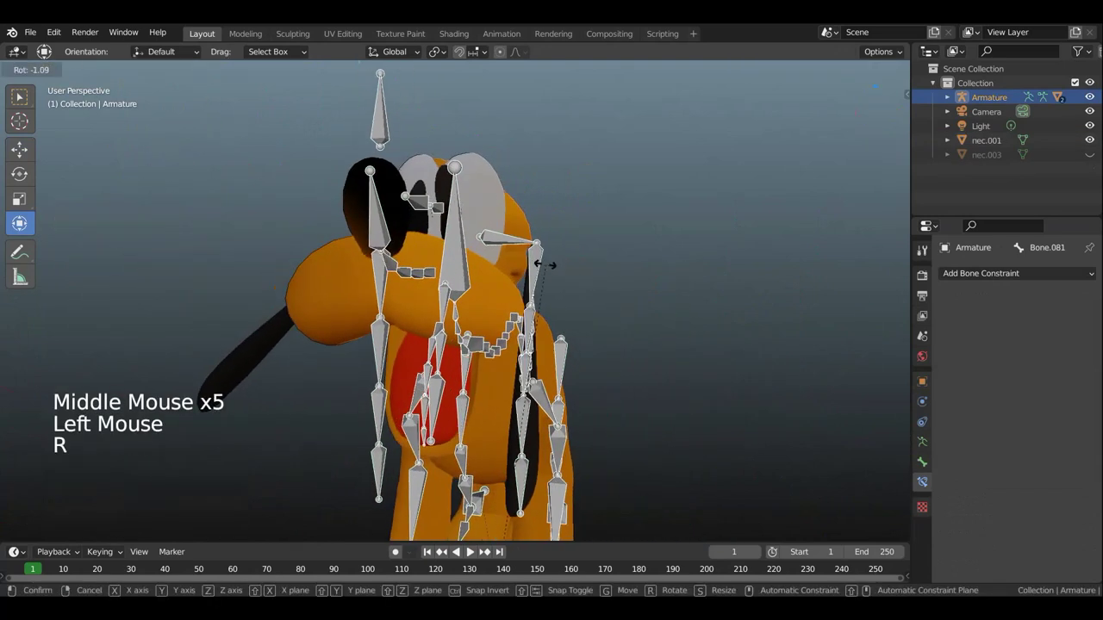
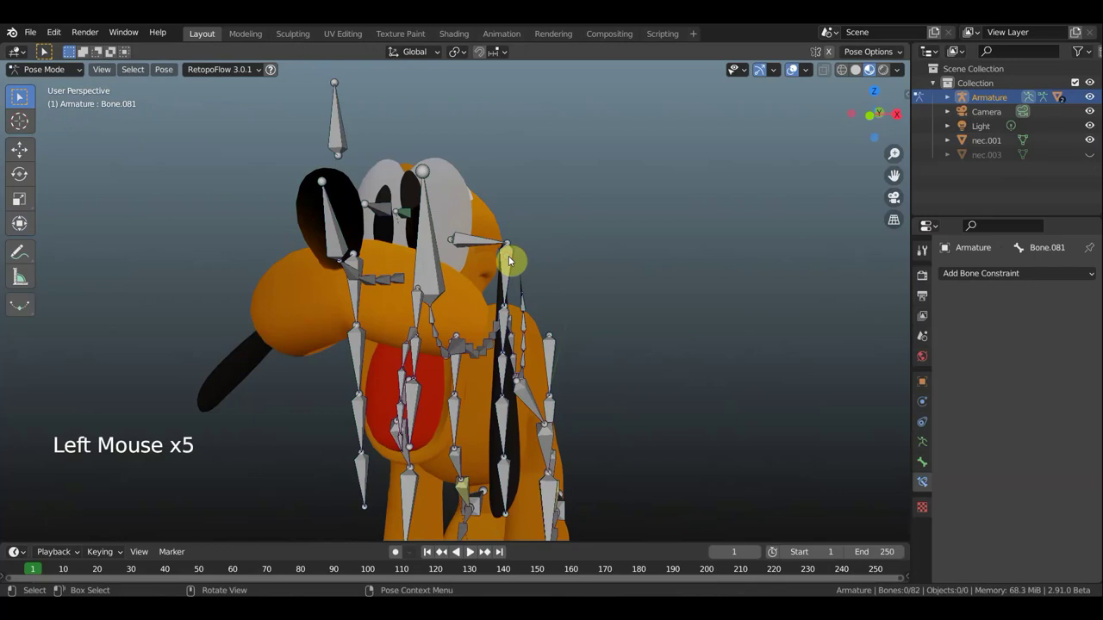
Rotate an ear bone and check from several angles that the ear swings with it.
key("r")
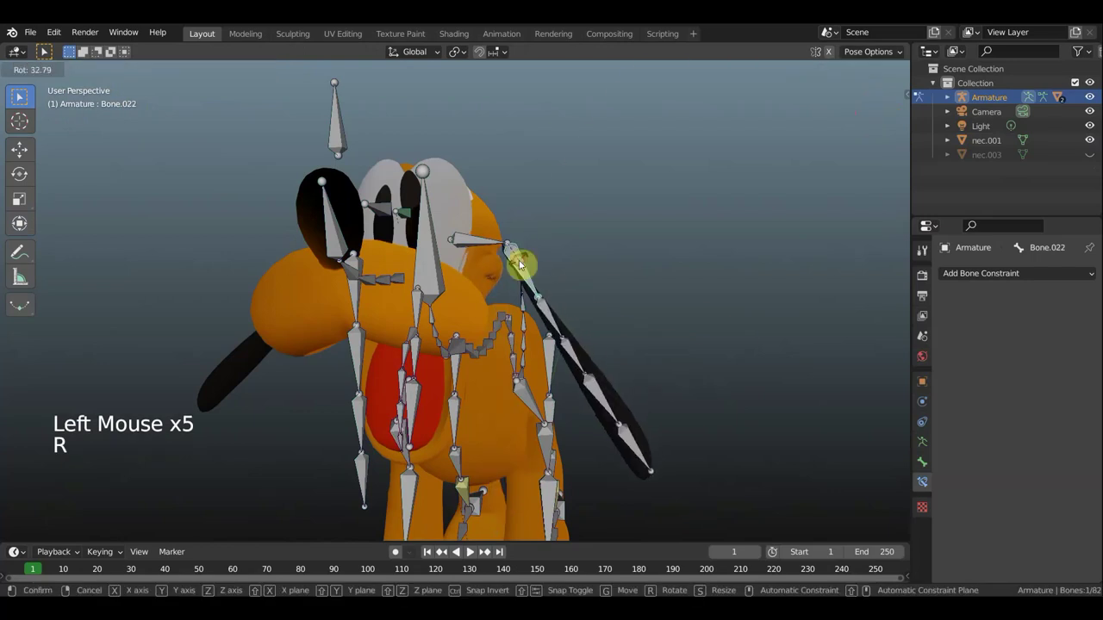
middle_click(594, 276)
middle_click(509, 293)
scroll("up", 3)
middle_click(505, 303)
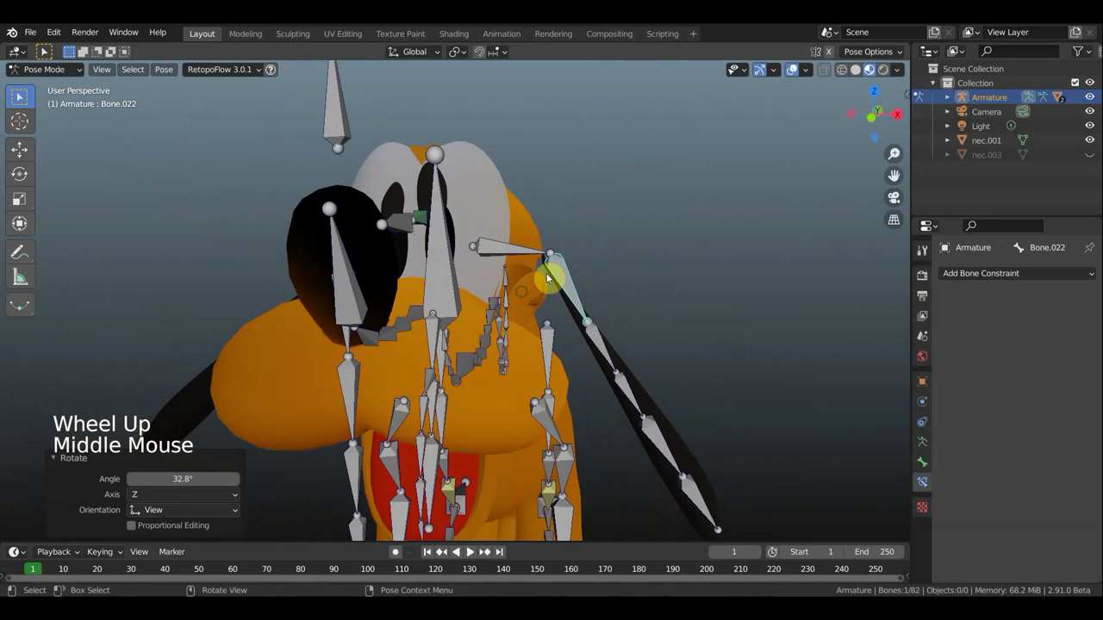
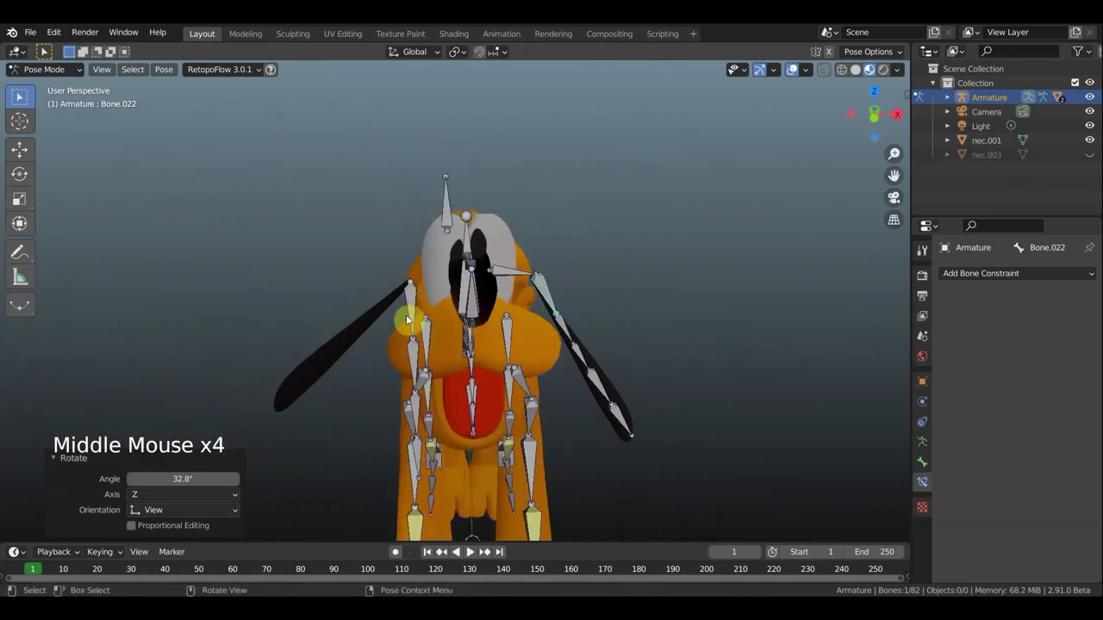
scroll("down", 3)
middle_click(641, 274)
middle_click(503, 309)
scroll("up", 3)
middle_click(536, 311)
middle_click(515, 339)
scroll("down", 3)
middle_click(588, 290)
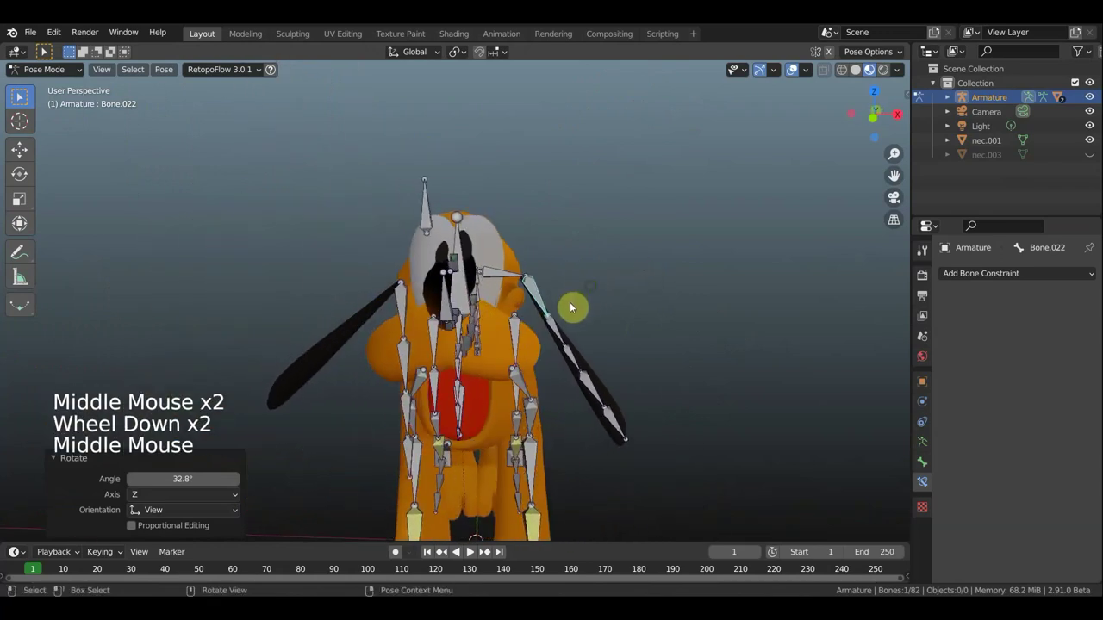
Rotate the ear bone upward to lift the ear and pick the next ear bone to pose.
key("r")
left_click(593, 330)
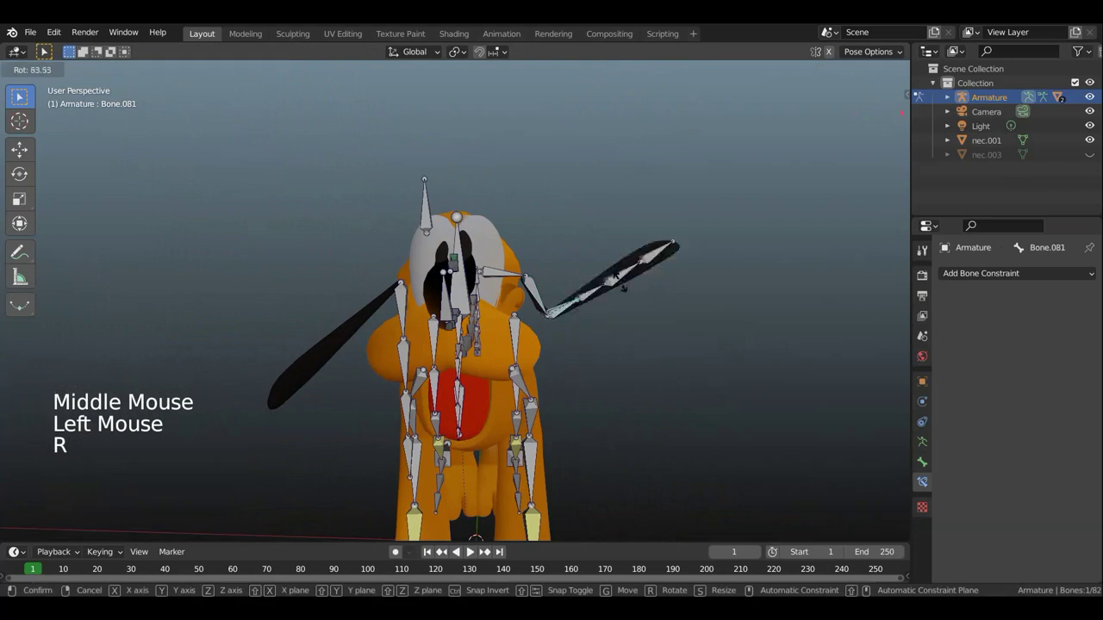
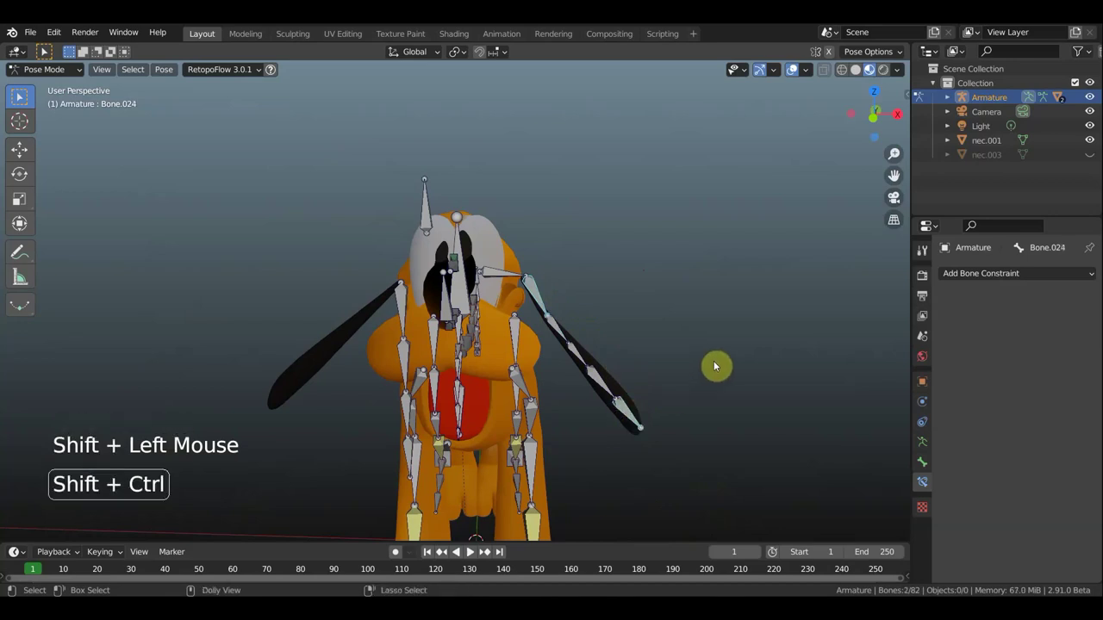
Add a Copy Rotation constraint so Bone.023 follows Bone.024's rotation.
key("ctrl+shift+c")
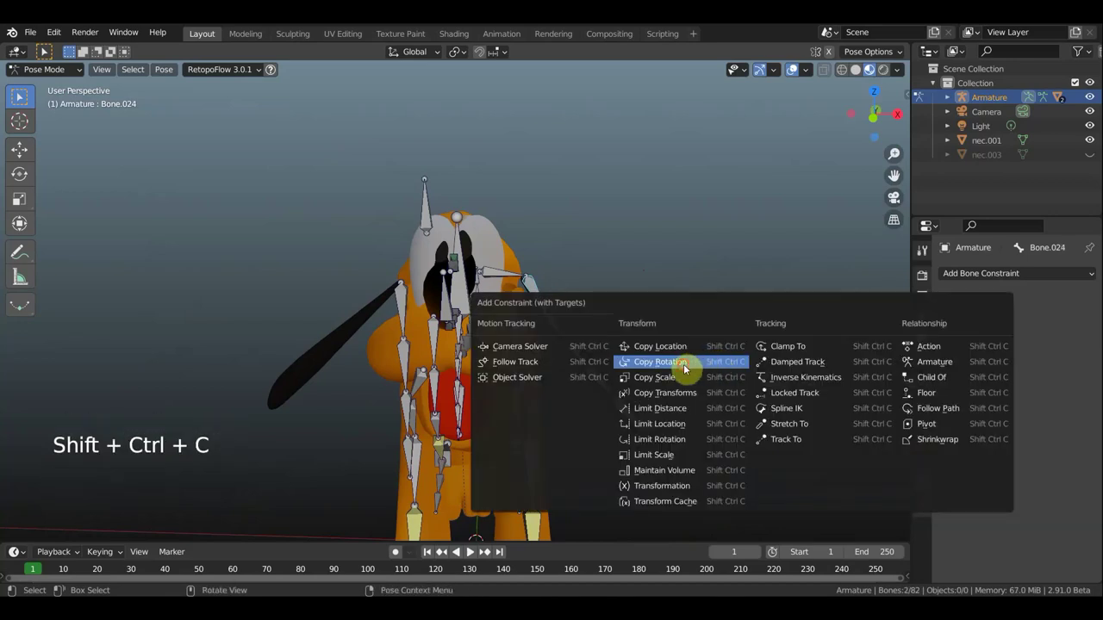
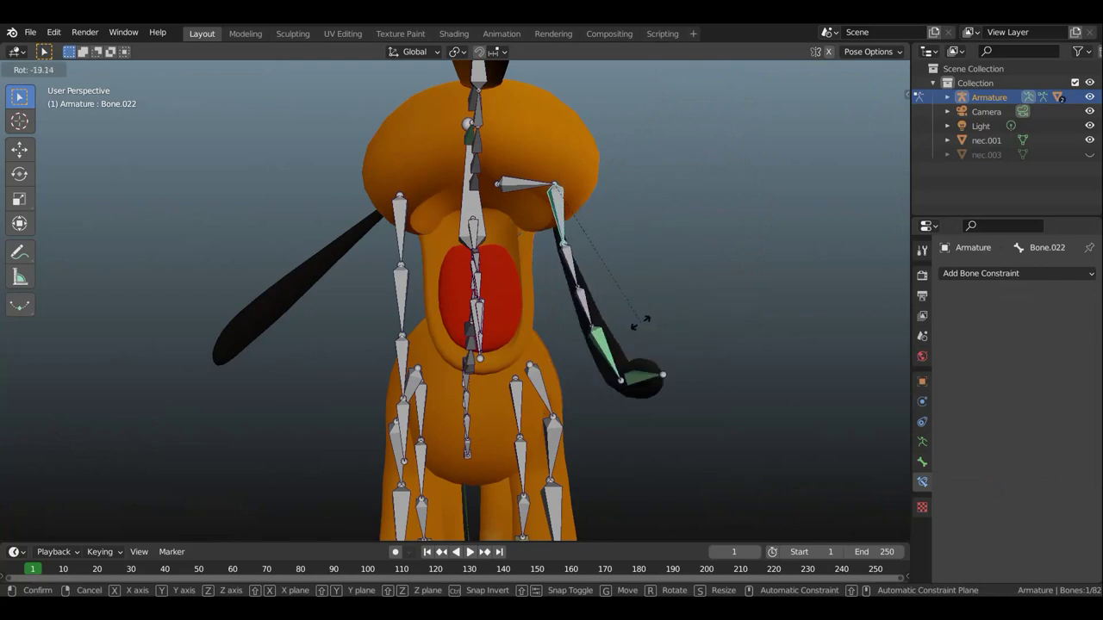
scroll("down", 3)
middle_click(680, 356)
middle_click(633, 369)
middle_click(752, 336)
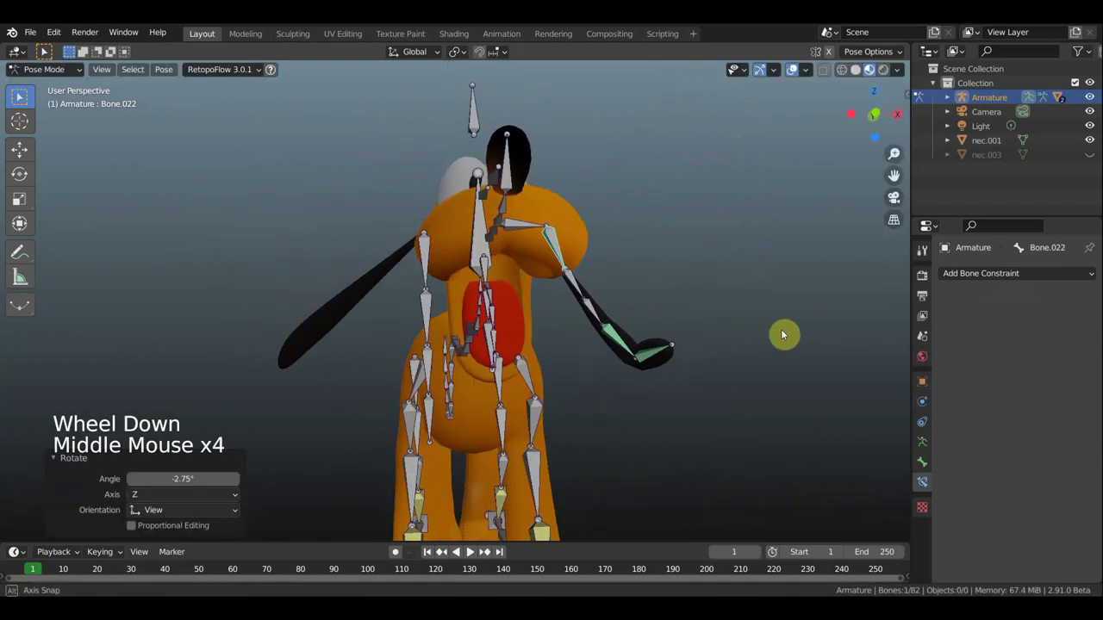
scroll("down", 3)
middle_click(694, 372)
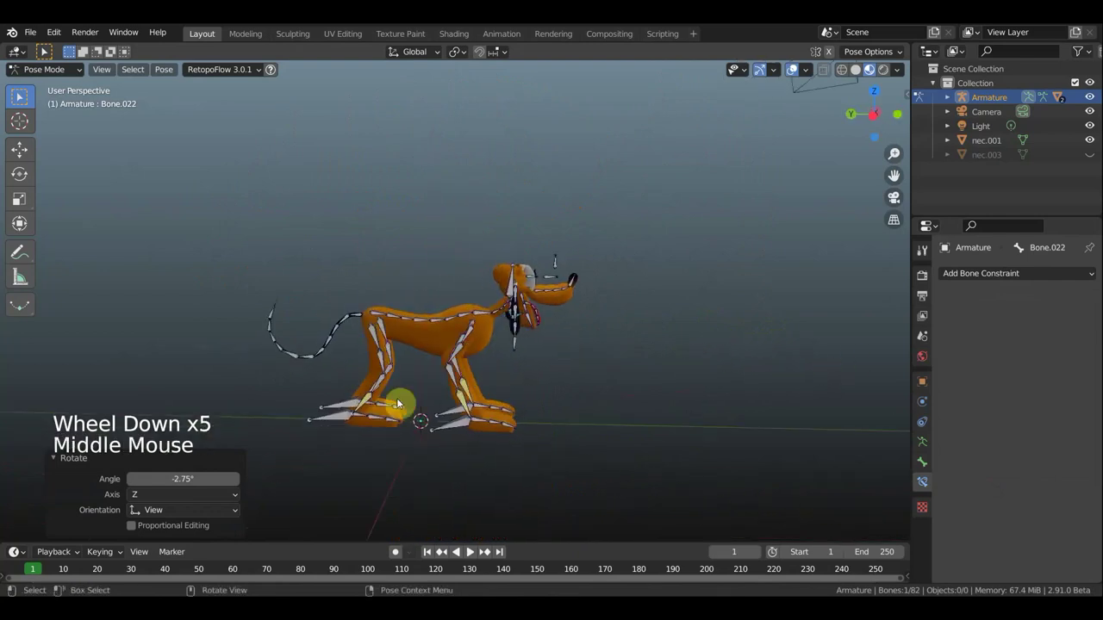
scroll("up", 3)
scroll("down", 3)
middle_click(520, 372)
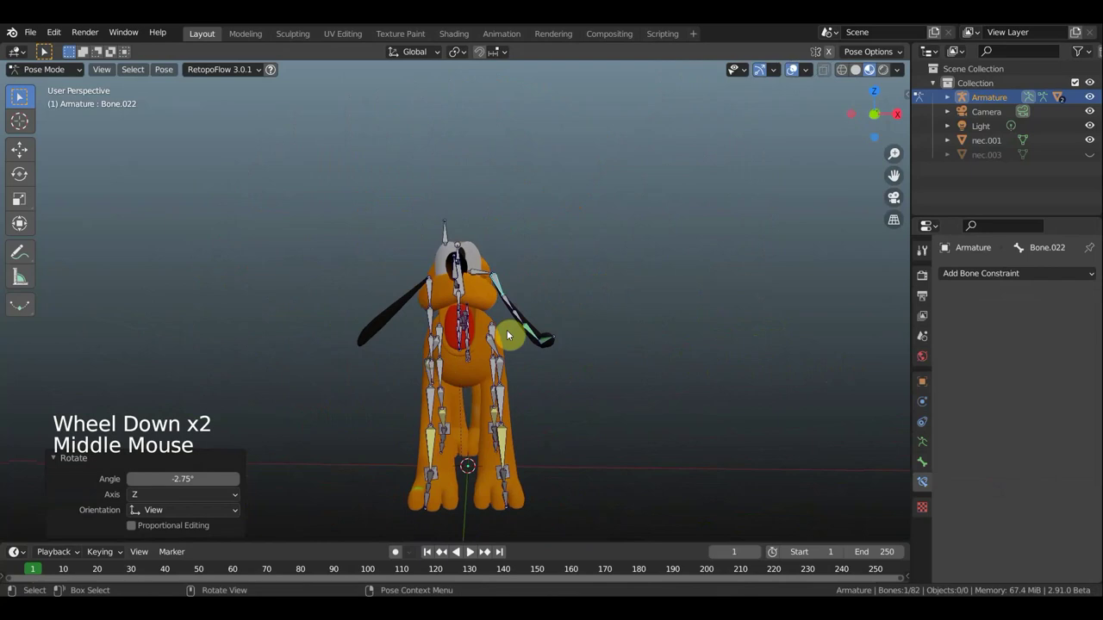